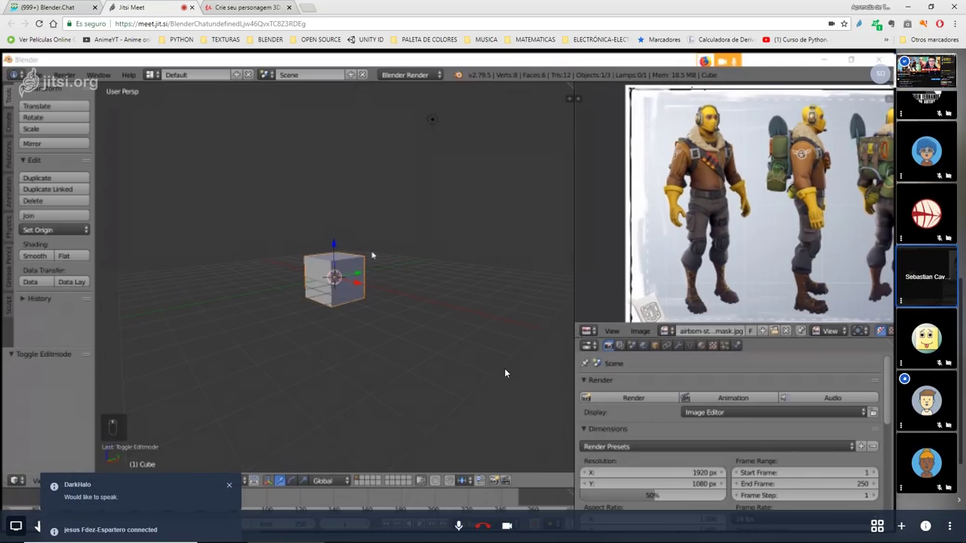
- Widen the Image Editor with the reference sheet and switch the cube to front view
{"action": "middle_click", "coordinate": [508, 370]}
{"action": "left_click_drag", "start_coordinate": [490, 367], "coordinate": [812, 130]}
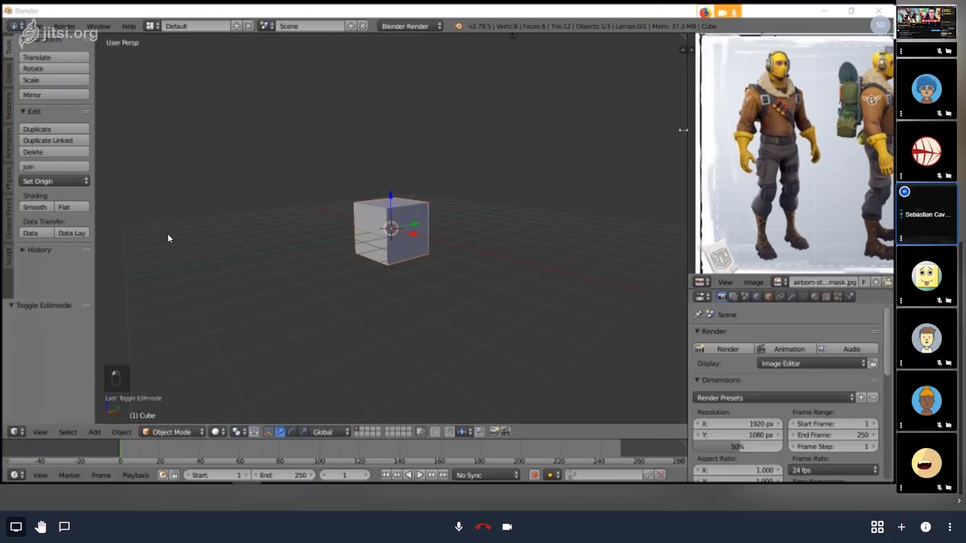
{"action": "left_click_drag", "start_coordinate": [170, 235], "coordinate": [171, 235]}
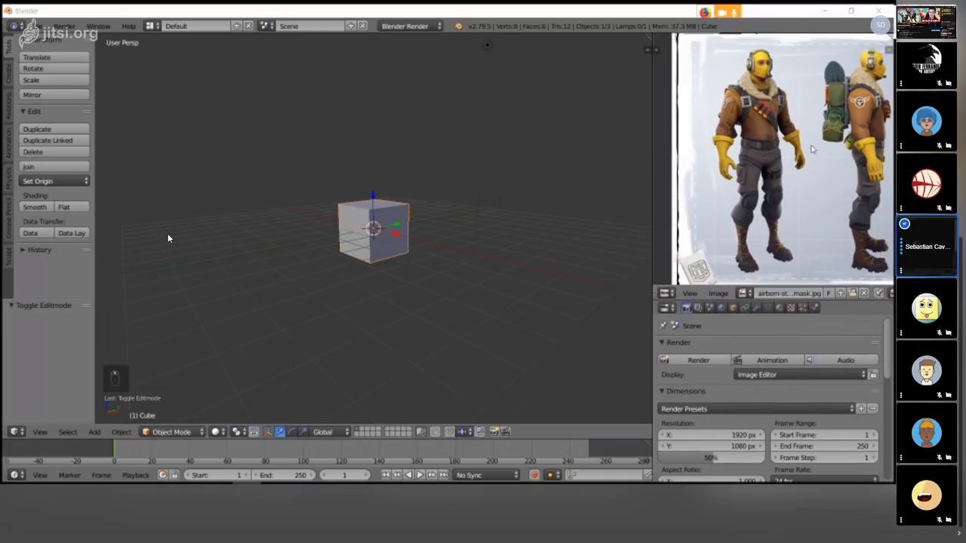
{"action": "key", "text": "KP_1"}
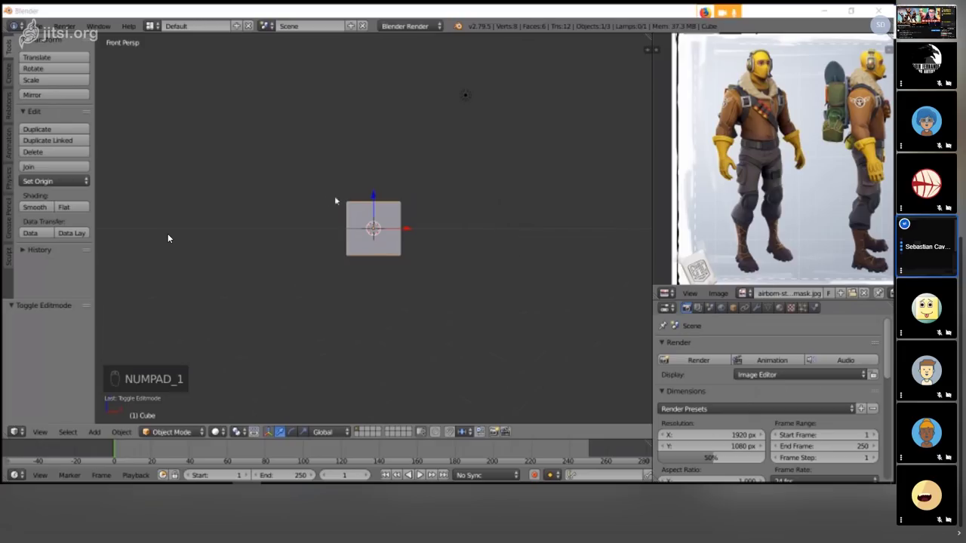
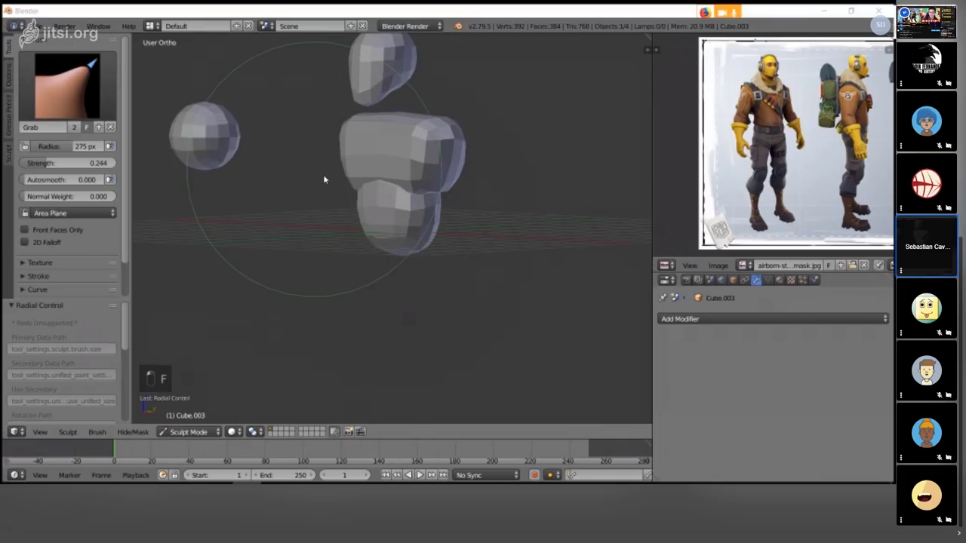
- Finish softening the hips with the Grab brush, return to Object Mode and duplicate the spare sphere
{"action": "key", "text": "f"}
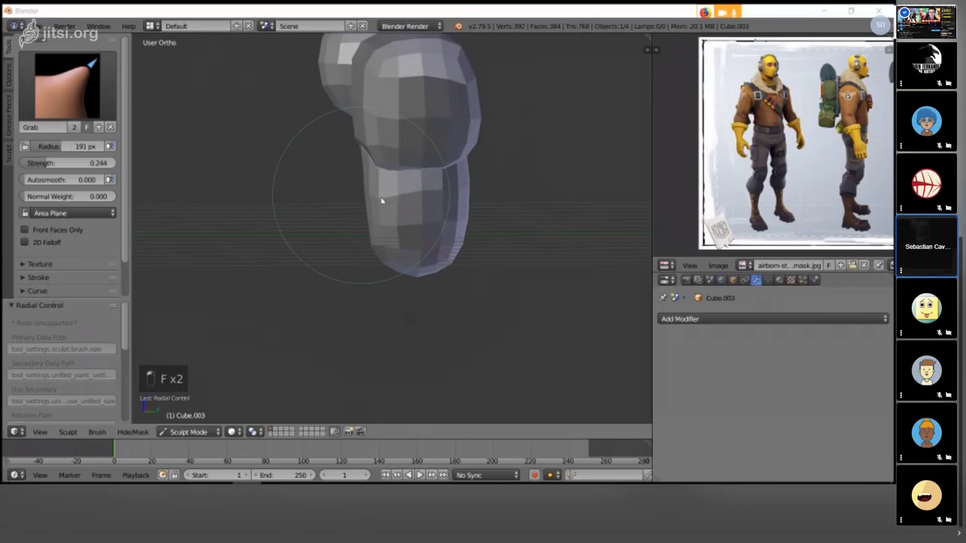
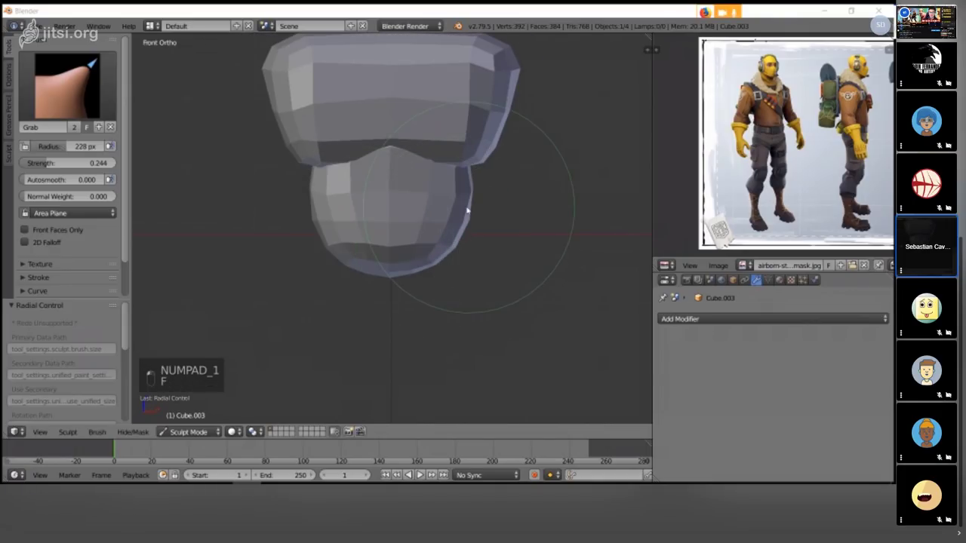
{"action": "key", "text": "f"}
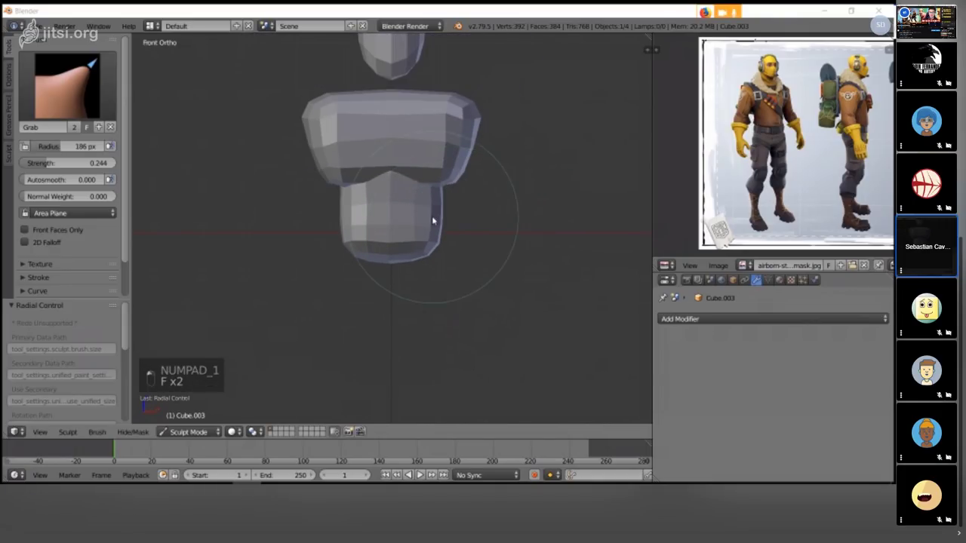
{"action": "key", "text": "f"}
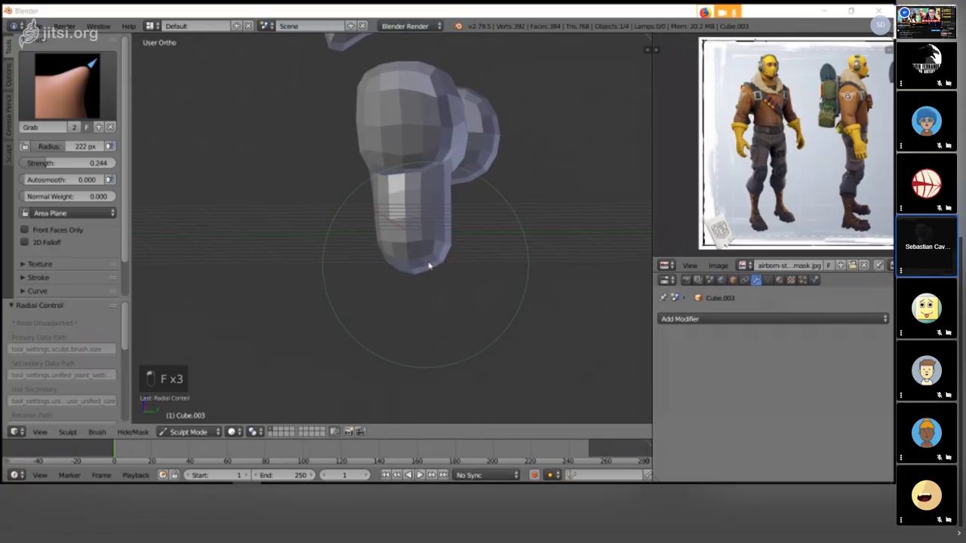
{"action": "key", "text": "KP_1"}
{"action": "key", "text": "a"}
{"action": "key", "text": "shift+d"}
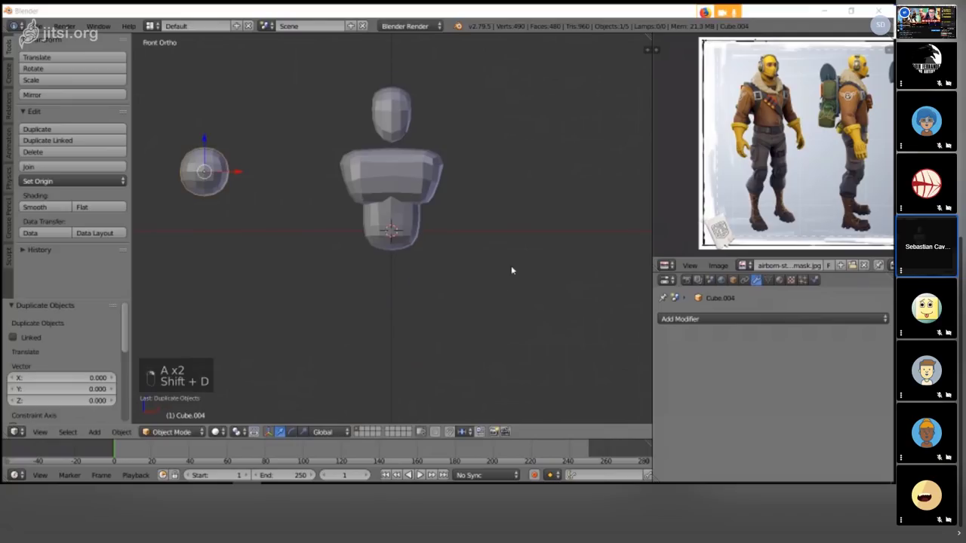
- Move the sphere below the hips, mirror it to both sides and spread the pair apart
{"action": "key", "text": "alt+g"}
{"action": "key", "text": "g"}
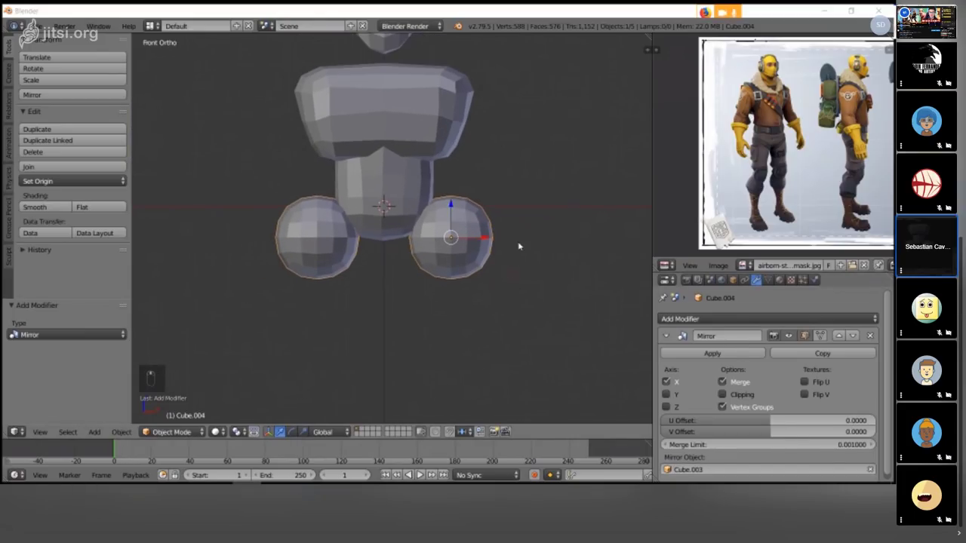
{"action": "key", "text": "g"}
{"action": "key", "text": "s"}
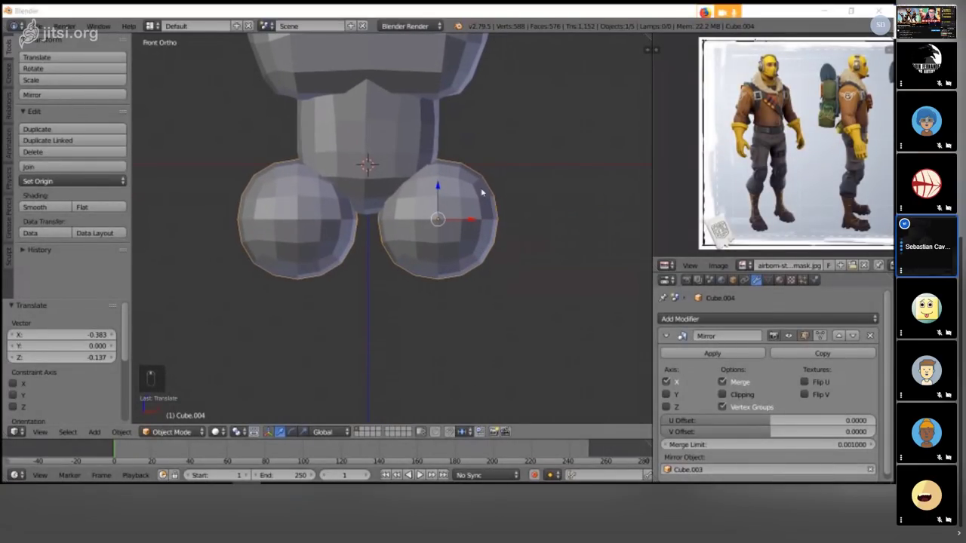
{"action": "key", "text": "s"}
{"action": "key", "text": "g"}
{"action": "key", "text": "s"}
- Shrink and reposition the leg spheres to fit under the hips, then switch into editing their mesh
{"action": "key", "text": "g"}
{"action": "key", "text": "s"}
{"action": "key", "text": "KP_1"}
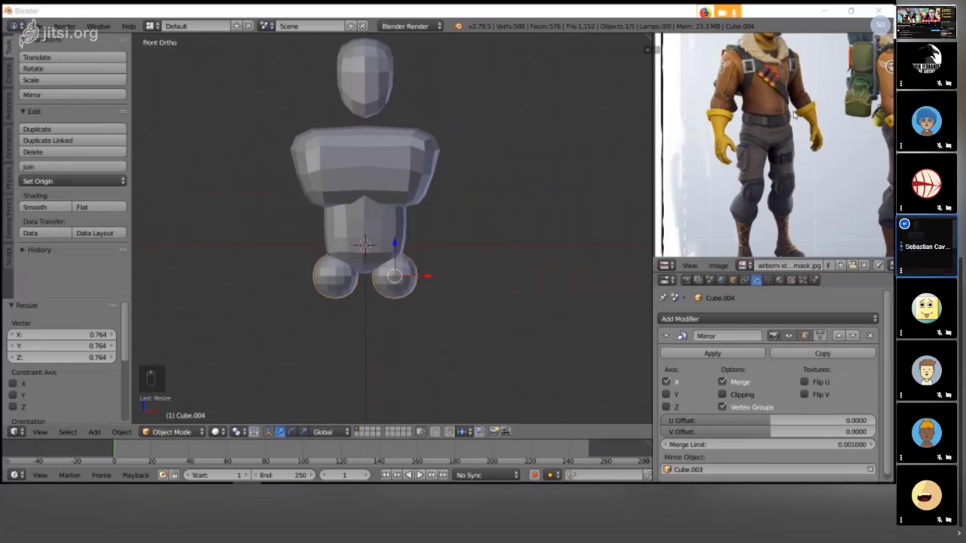
{"action": "key", "text": "Tab"}
{"action": "key", "text": "z"}
{"action": "key", "text": "z"}
{"action": "key", "text": "Tab"}
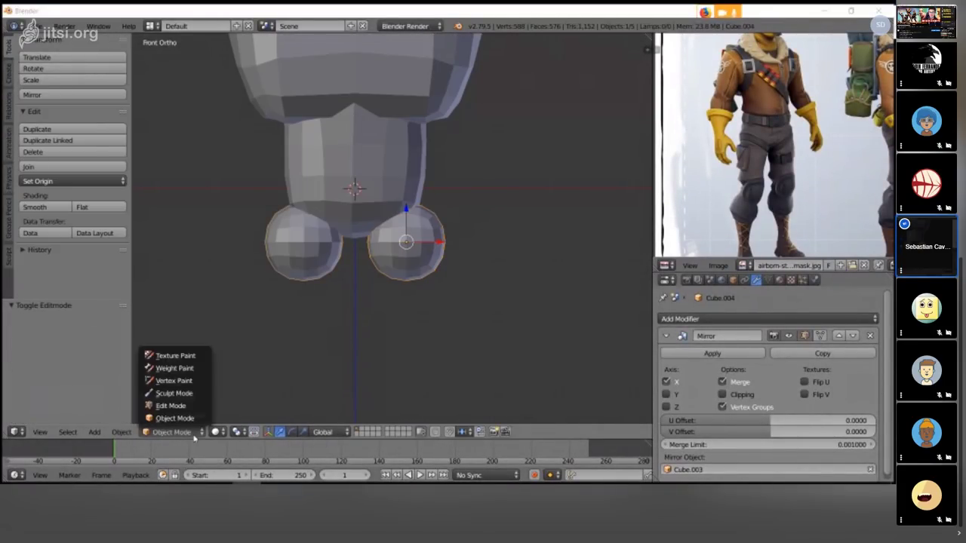
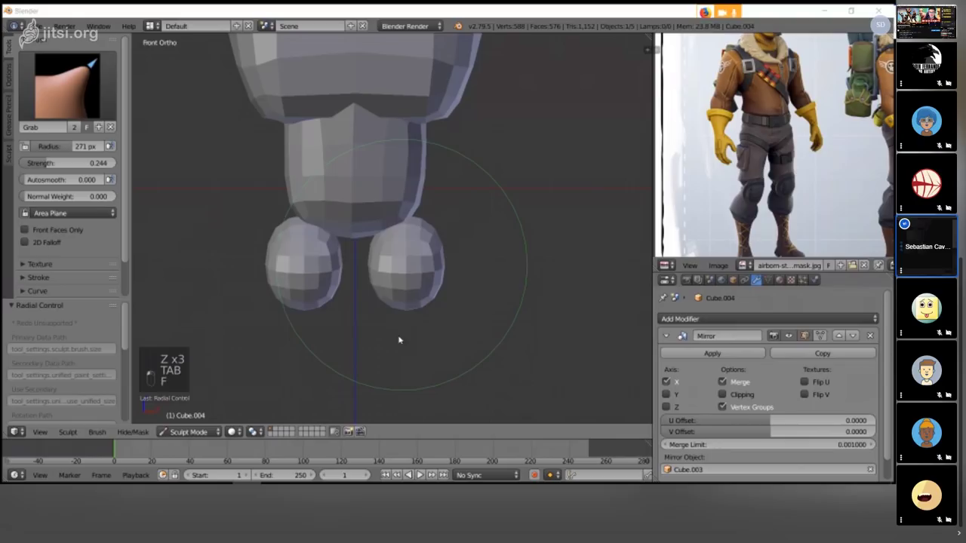
- Grab-sculpt the leg spheres downward into tall oval thighs, checking front and side views
{"action": "key", "text": "f"}
{"action": "key", "text": "f"}
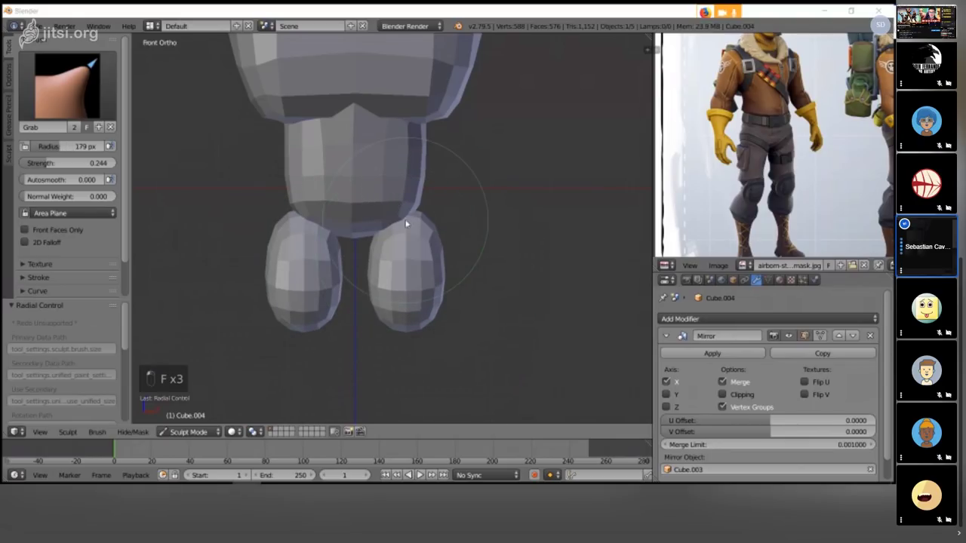
{"action": "key", "text": "KP_3"}
{"action": "key", "text": "f"}
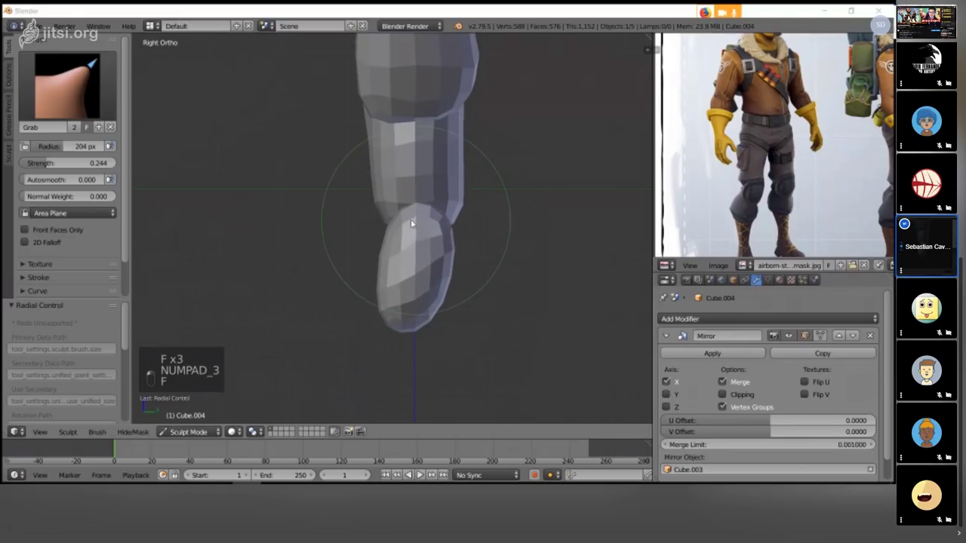
{"action": "key", "text": "f"}
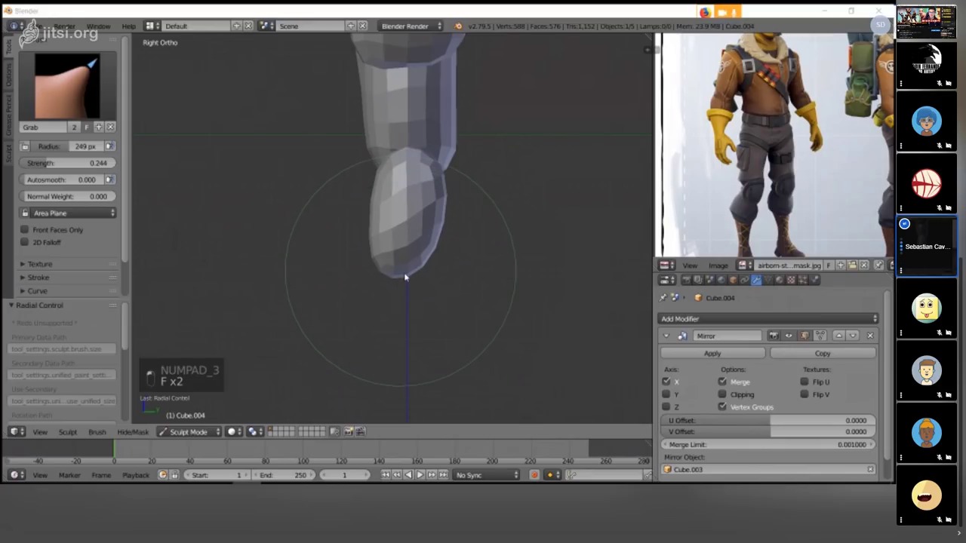
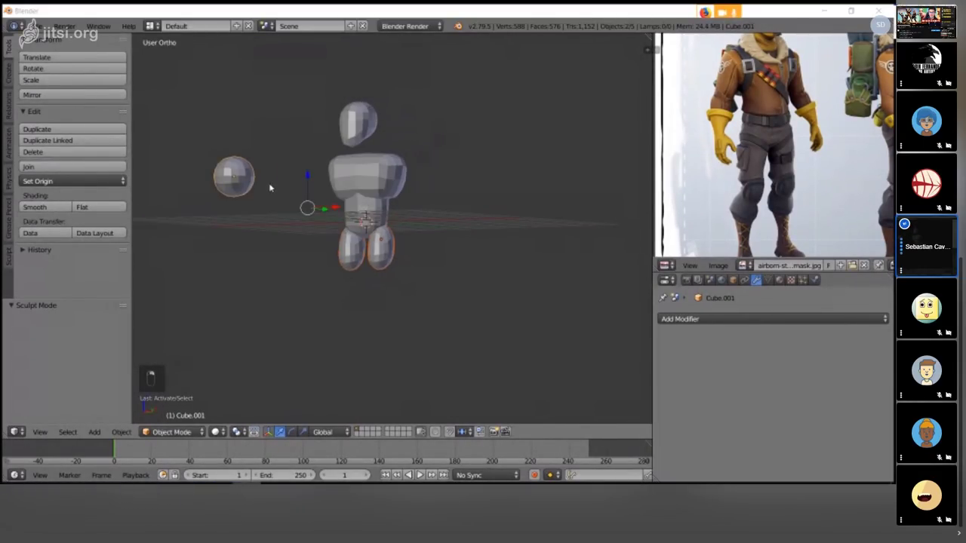
- Duplicate the spare sphere into a second ball below and add a multiresolution modifier to it
{"action": "key", "text": "shift+d"}
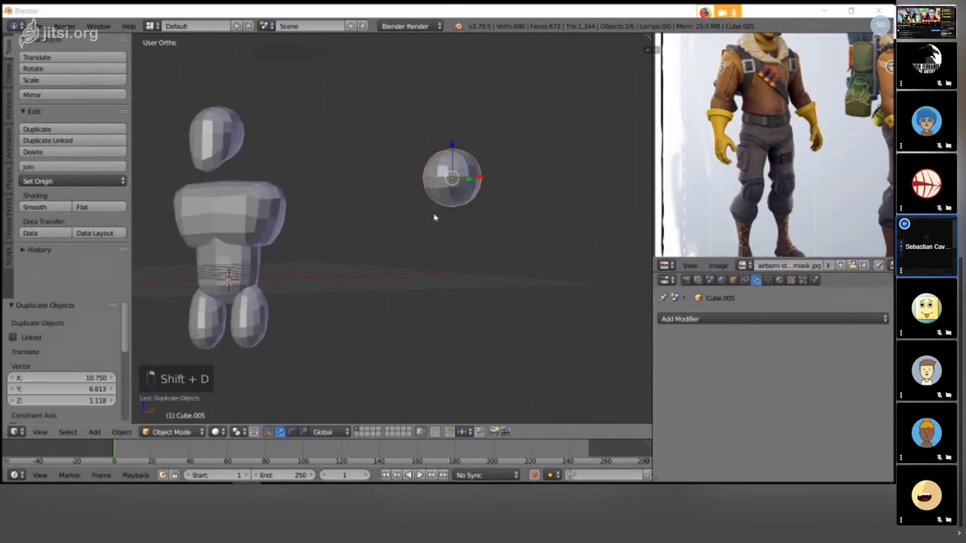
{"action": "key", "text": "shift+d"}
{"action": "key", "text": "KP_Decimal"}
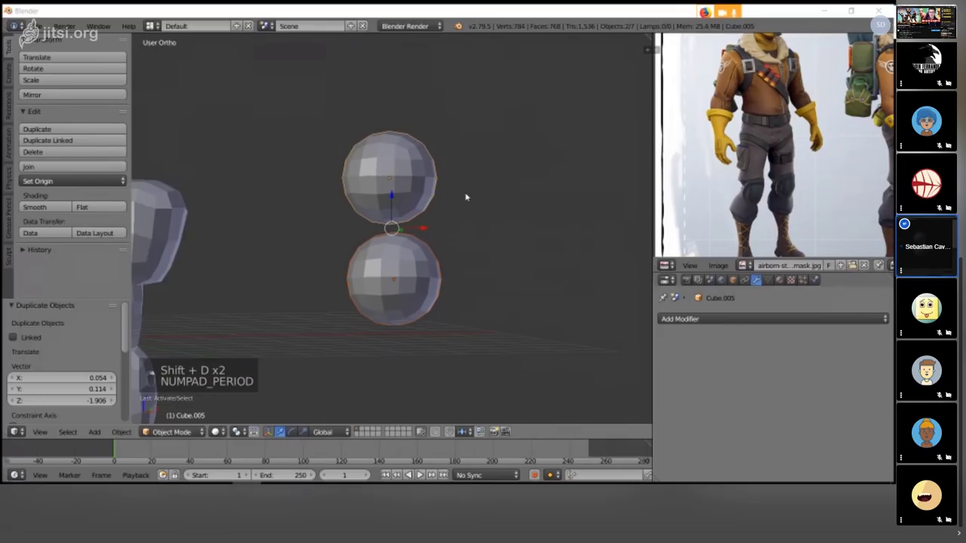
{"action": "key", "text": "ctrl+1"}
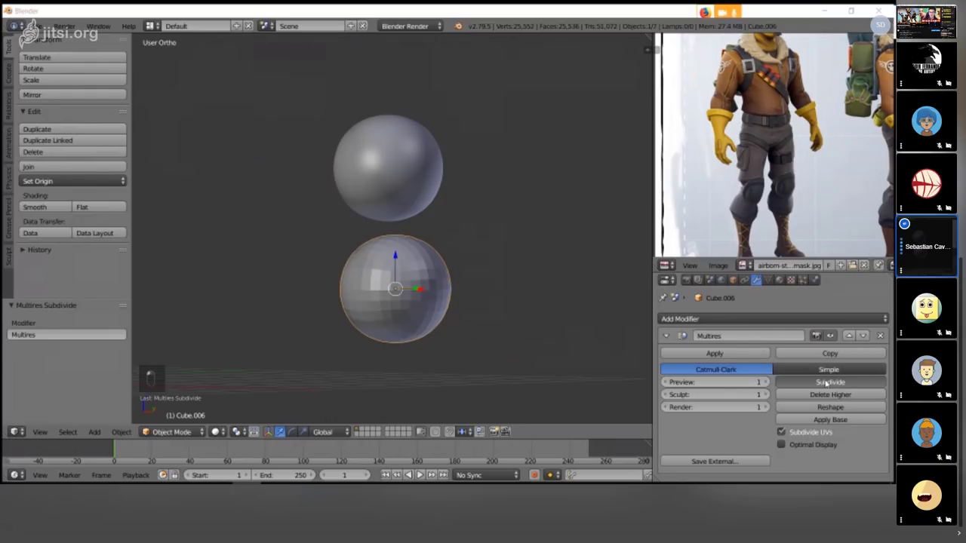
{"action": "key", "text": "a"}
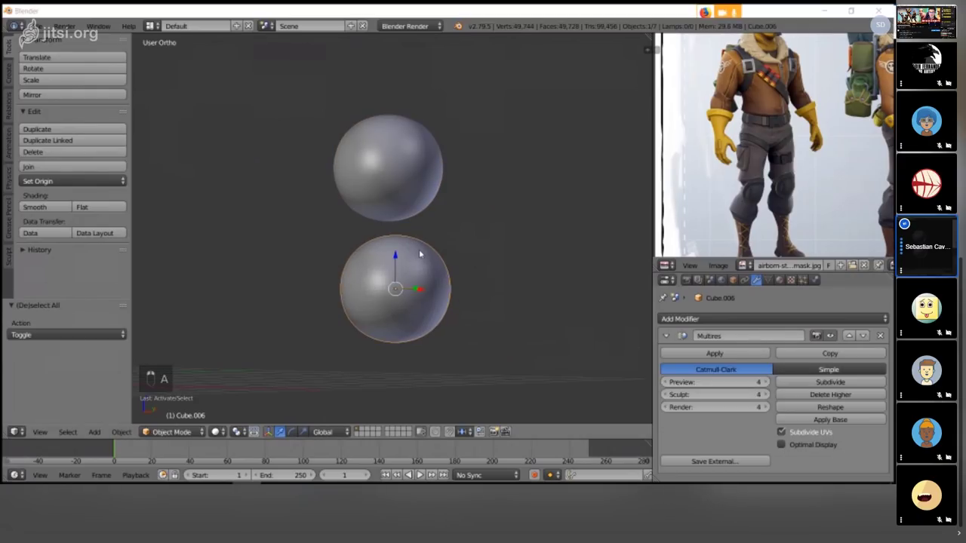
- Sculpt a raised chevron crease across the lower ball with Clay Strips and enter Edit Mode on it
{"action": "key", "text": "g"}
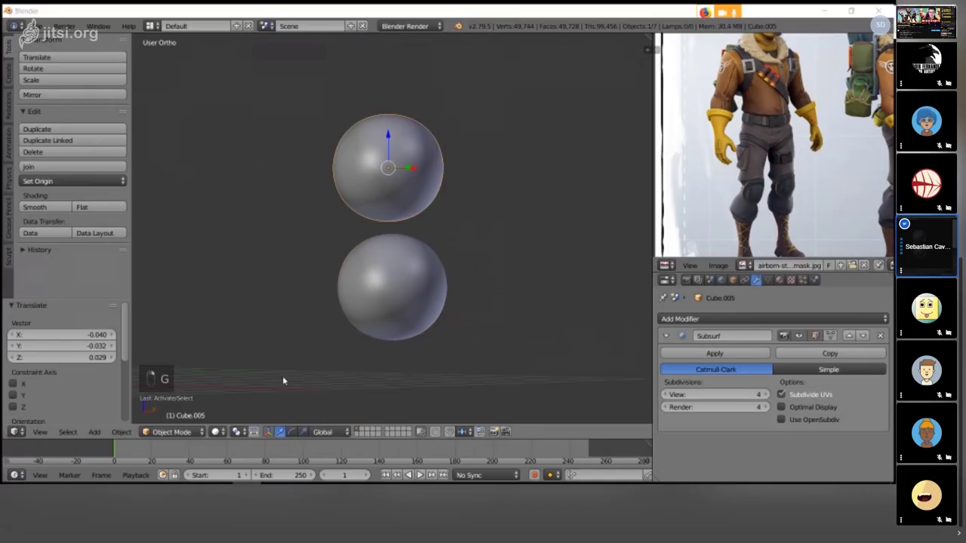
{"action": "key", "text": "g"}
{"action": "key", "text": "f"}
{"action": "key", "text": "f"}
{"action": "key", "text": "ctrl+z"}
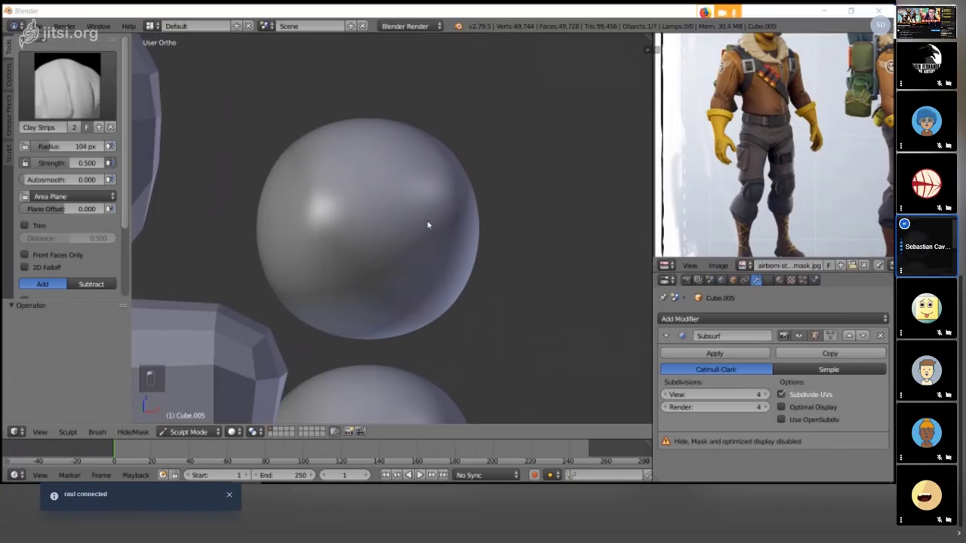
{"action": "key", "text": "z"}
{"action": "key", "text": "z"}
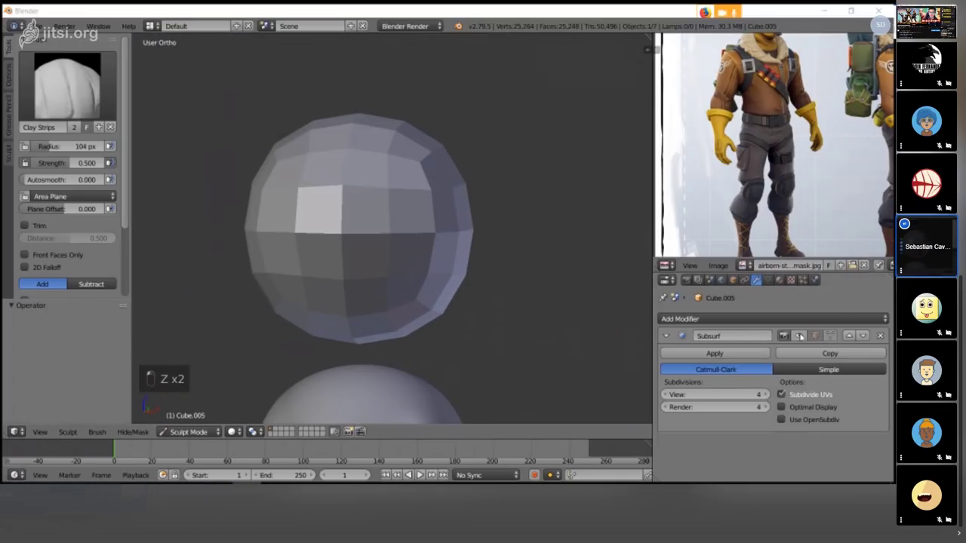
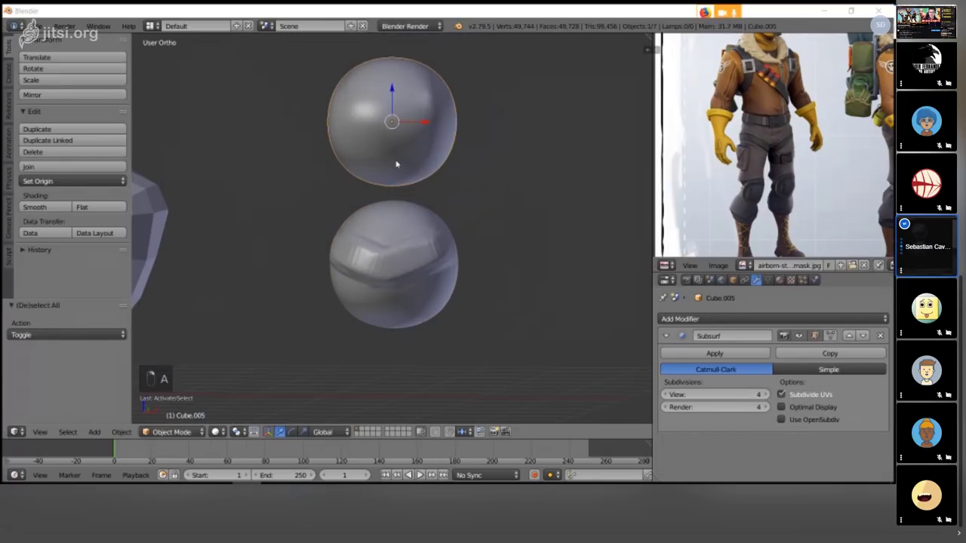
{"action": "key", "text": "Tab"}
- Leave Edit Mode on the lower ball and return to Object Mode
{"action": "key", "text": "Tab"}
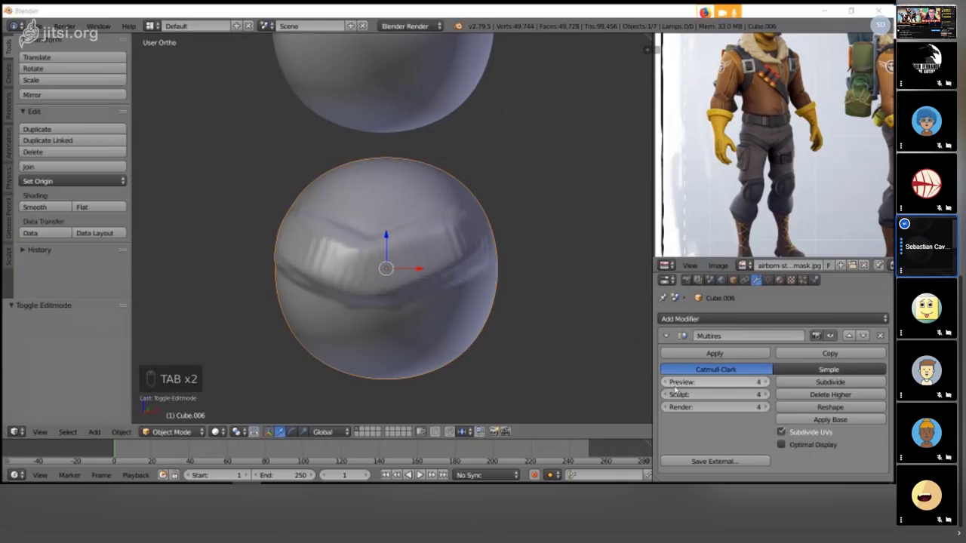
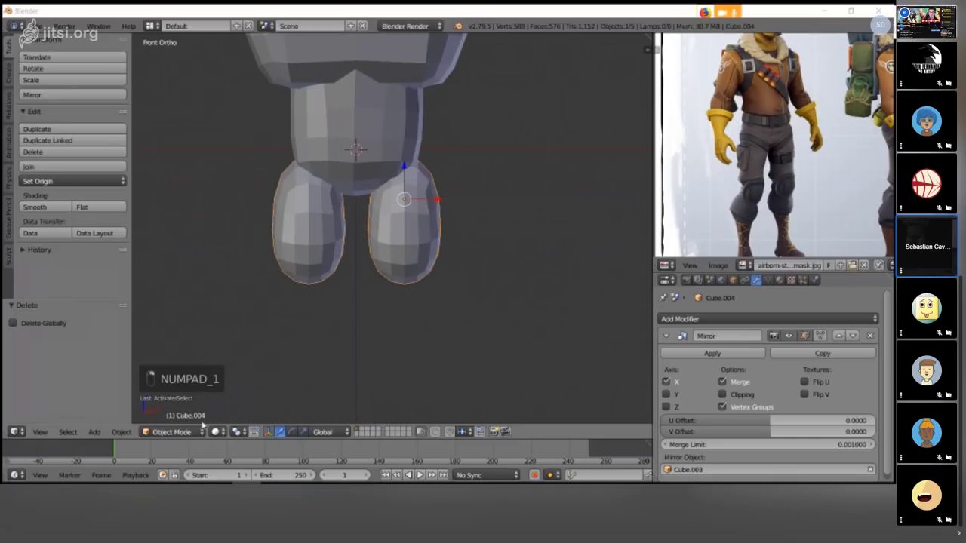
- Grab-sculpt the mirrored thighs longer with a wide brush, checking from the side
{"action": "key", "text": "g"}
{"action": "key", "text": "f"}
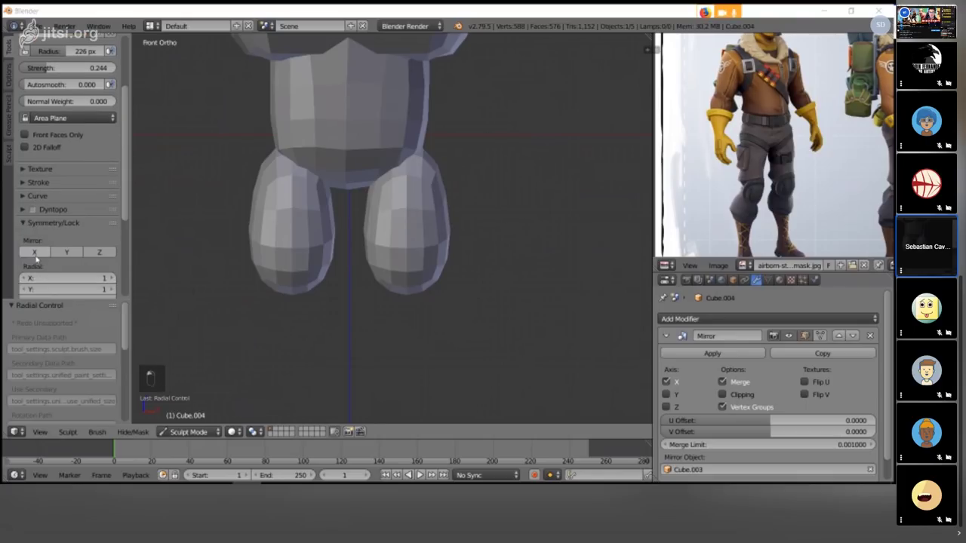
{"action": "key", "text": "f"}
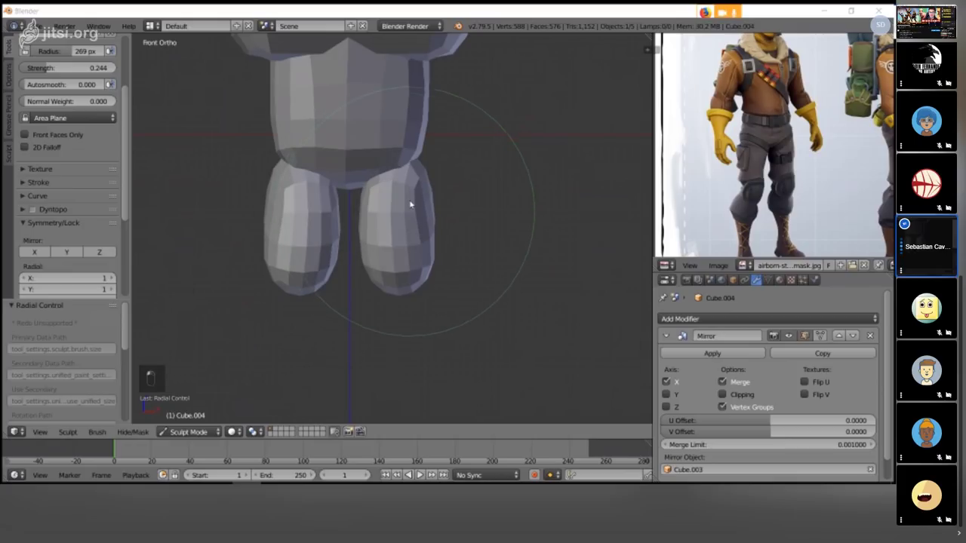
{"action": "key", "text": "f"}
{"action": "key", "text": "KP_3"}
{"action": "key", "text": "f"}
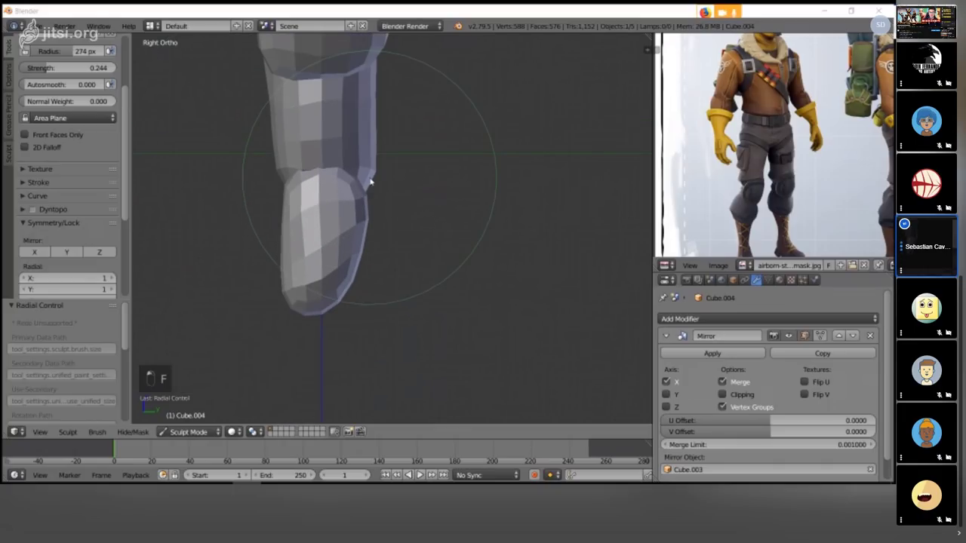
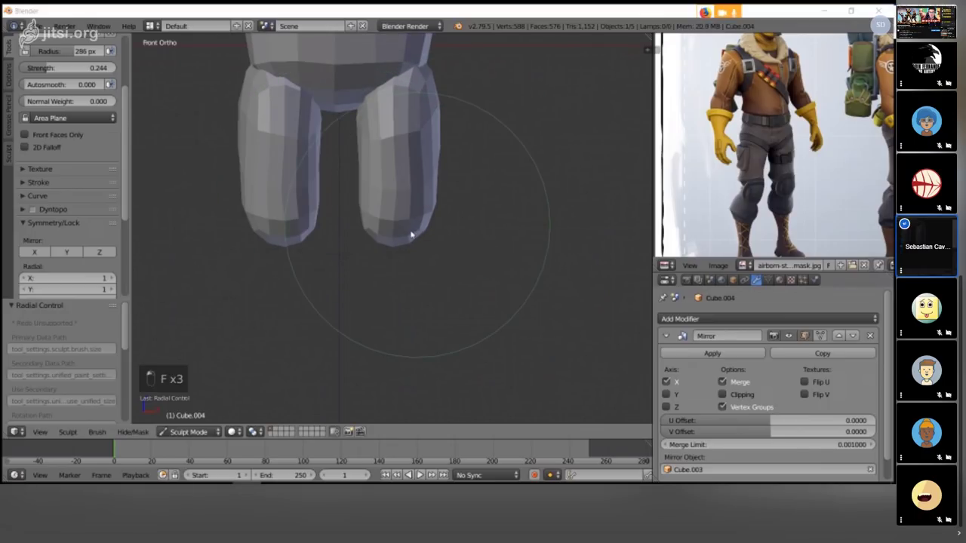
{"action": "key", "text": "f"}
{"action": "key", "text": "KP_3"}
{"action": "key", "text": "f"}
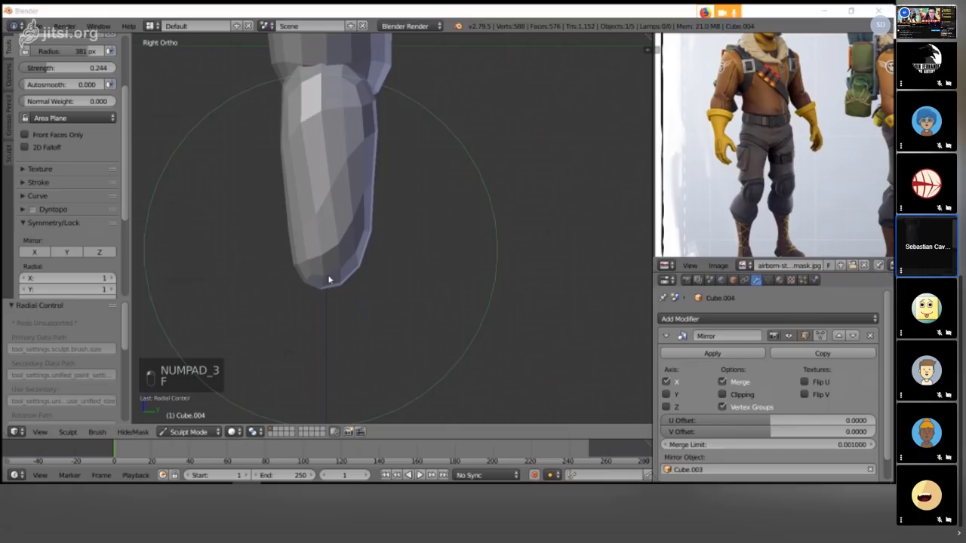
- Fill out the thighs with Inflate and taper their lower ends with a smaller Grab brush
{"action": "key", "text": "KP_1"}
{"action": "key", "text": "f"}
{"action": "key", "text": "f"}
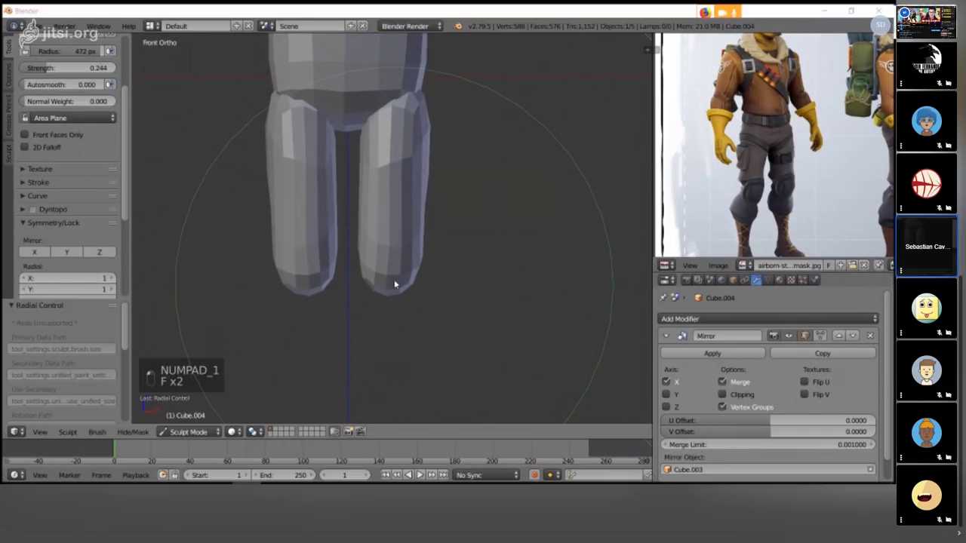
{"action": "key", "text": "i"}
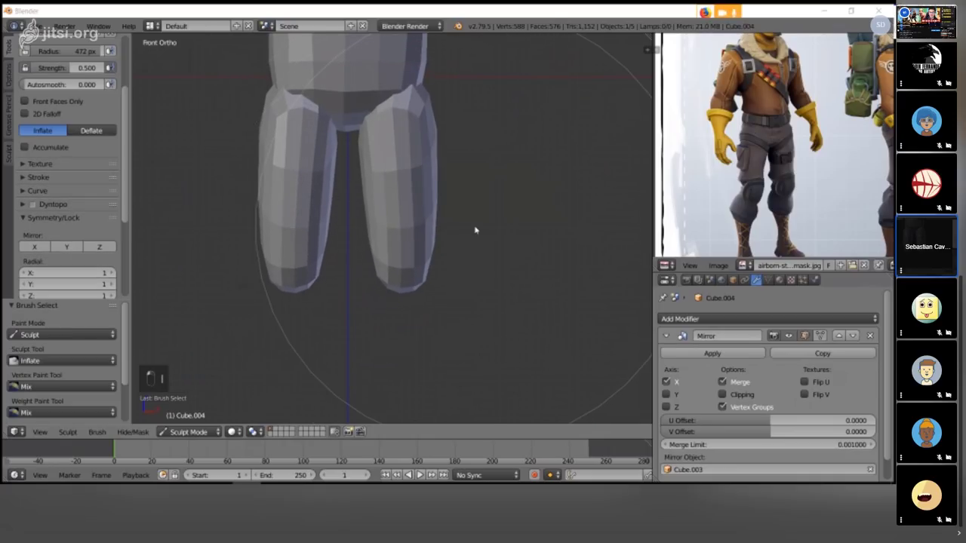
{"action": "key", "text": "KP_3"}
{"action": "key", "text": "g"}
{"action": "key", "text": "f"}
{"action": "key", "text": "f"}
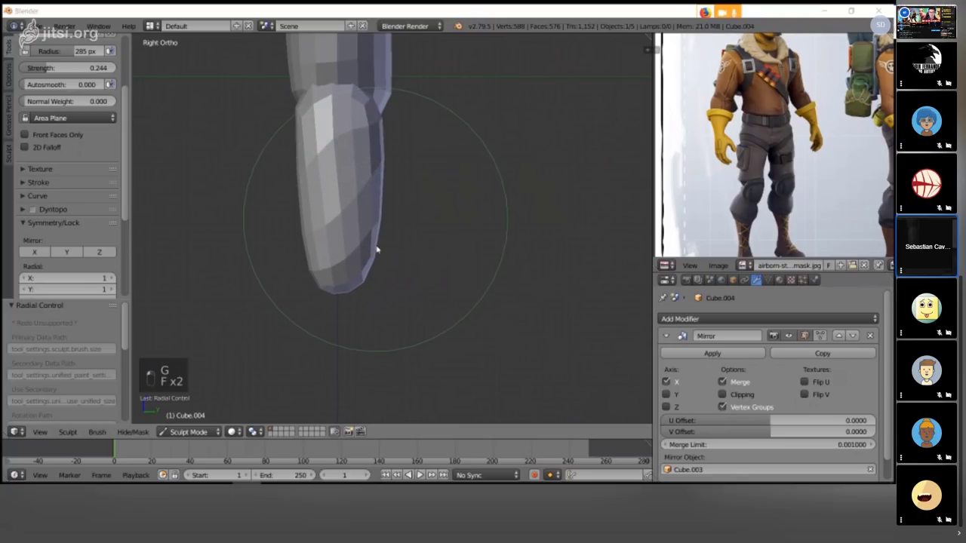
- Duplicate the thighs downward as shins and scale a ball into place under the right shin
{"action": "key", "text": "KP_1"}
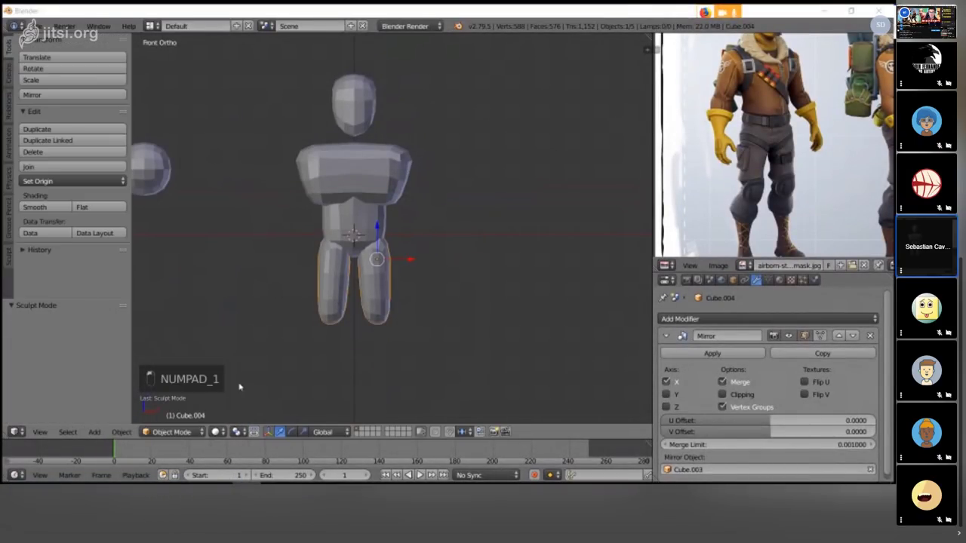
{"action": "key", "text": "shift+d"}
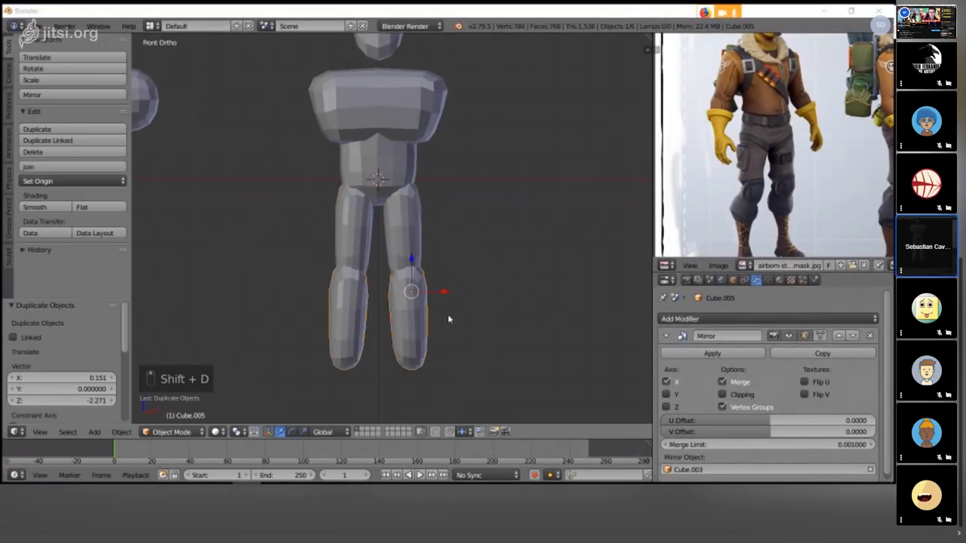
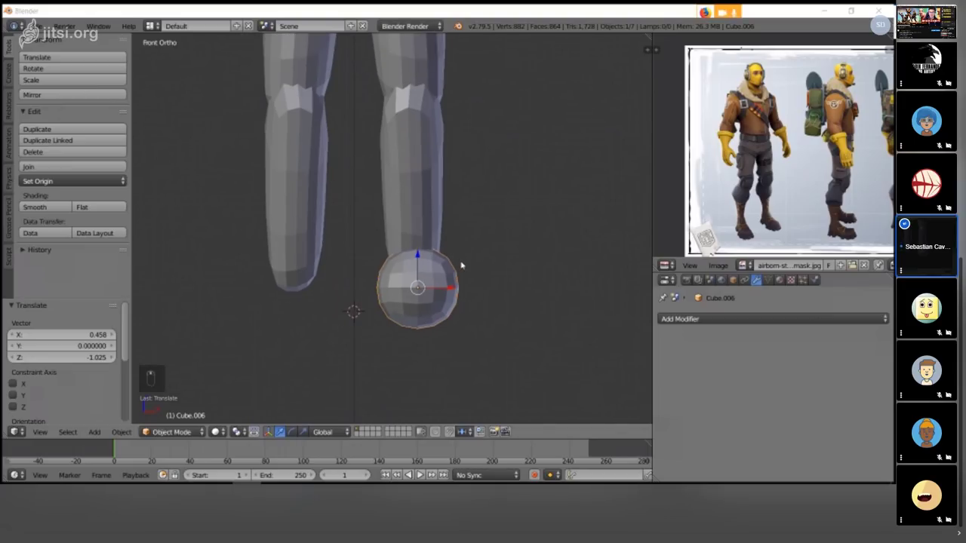
{"action": "key", "text": "s"}
{"action": "key", "text": "g"}
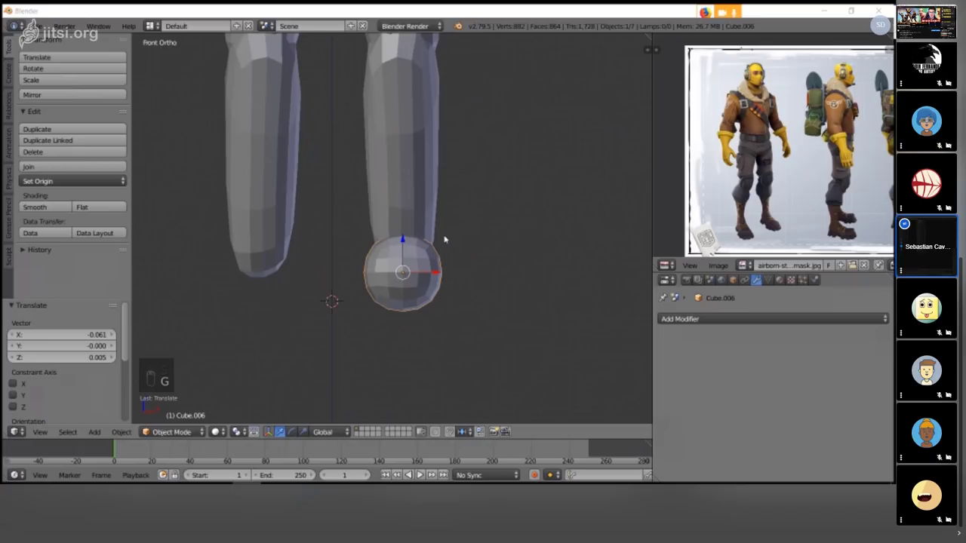
{"action": "key", "text": "s"}
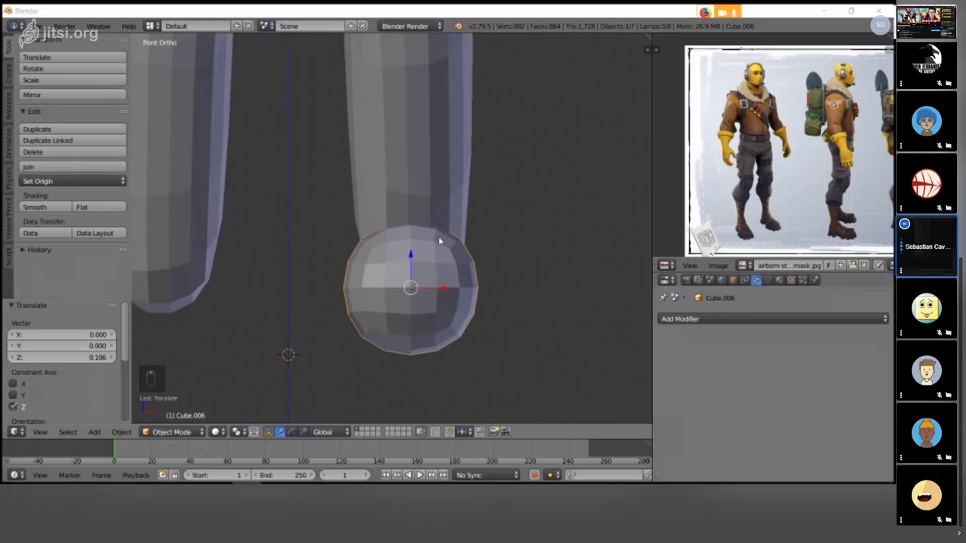
- Switch the foot ball into sculpting viewed from the side
{"action": "key", "text": "Tab"}
{"action": "key", "text": "KP_3"}
{"action": "key", "text": "Tab"}
- Pull the ball forward with the Grab brush into a long foot, viewed from the side
{"action": "key", "text": "g"}
{"action": "key", "text": "f"}
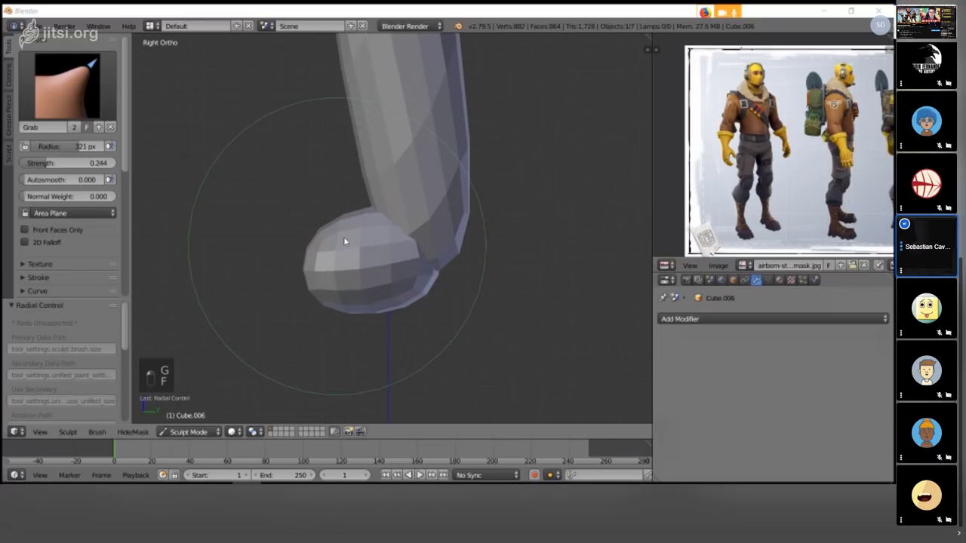
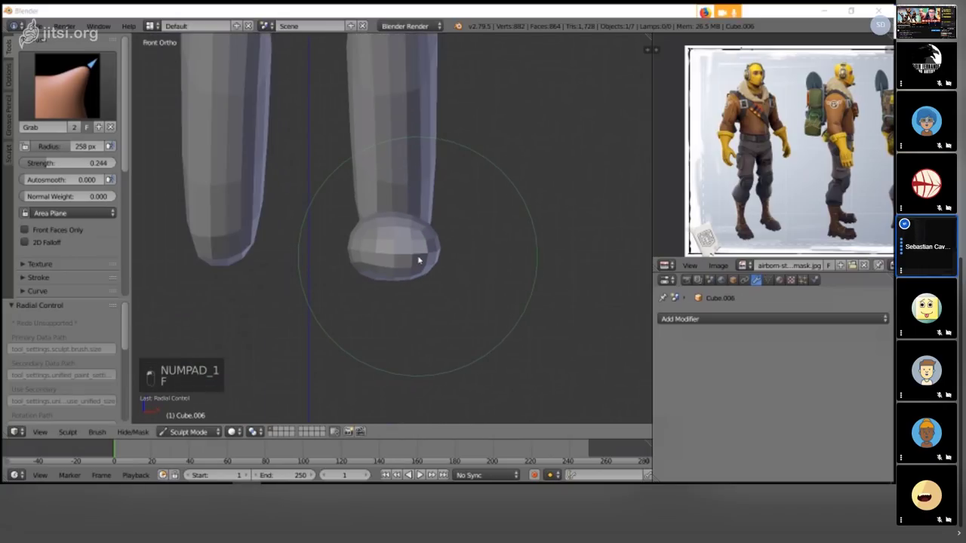
{"action": "key", "text": "f"}
{"action": "key", "text": "KP_3"}
{"action": "key", "text": "f"}
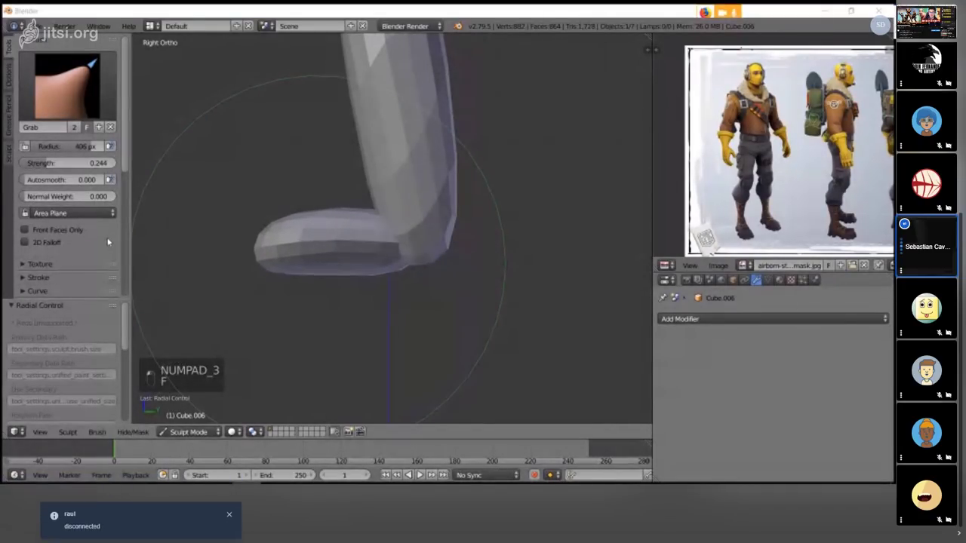
{"action": "key", "text": "f"}
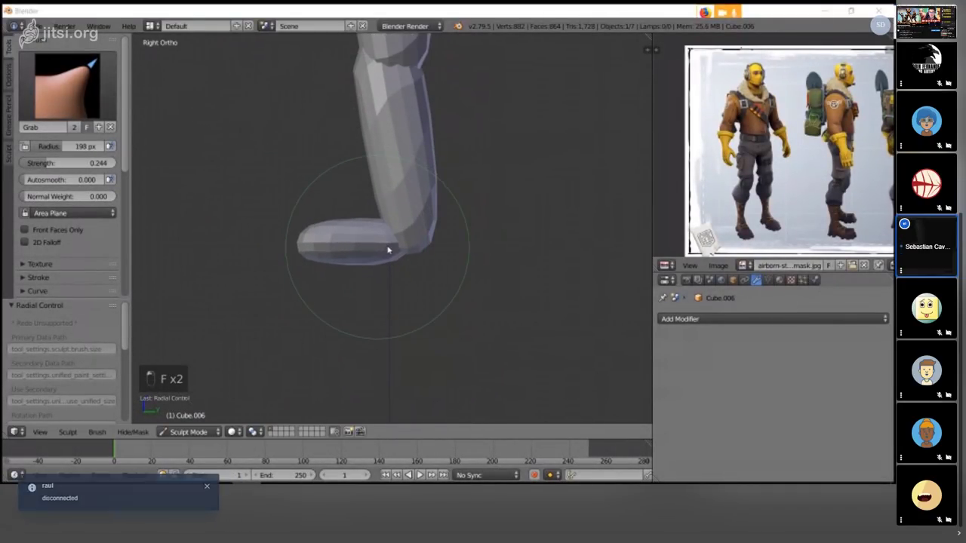
{"action": "key", "text": "KP_3"}
- Refine the foot into a boot shape with varying Grab brush sizes
{"action": "key", "text": "f"}
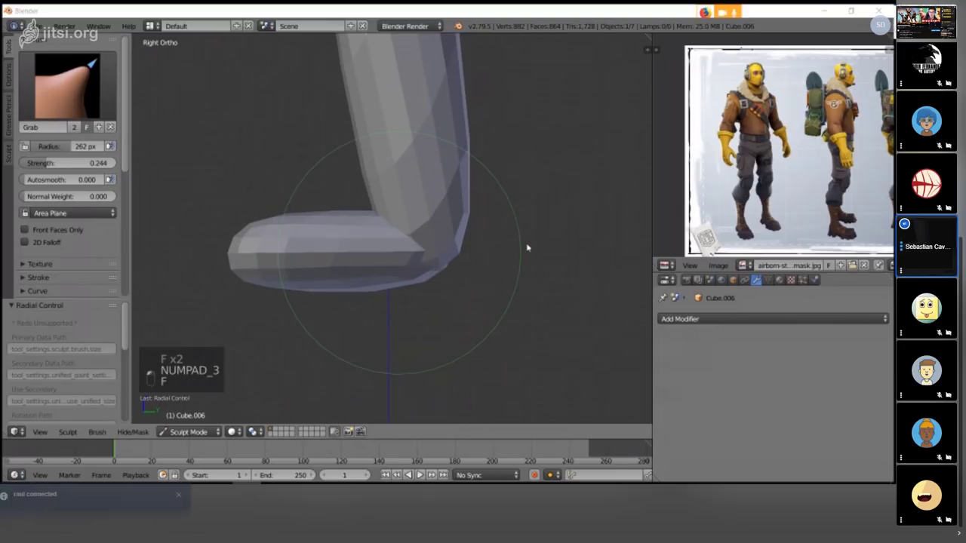
{"action": "key", "text": "f"}
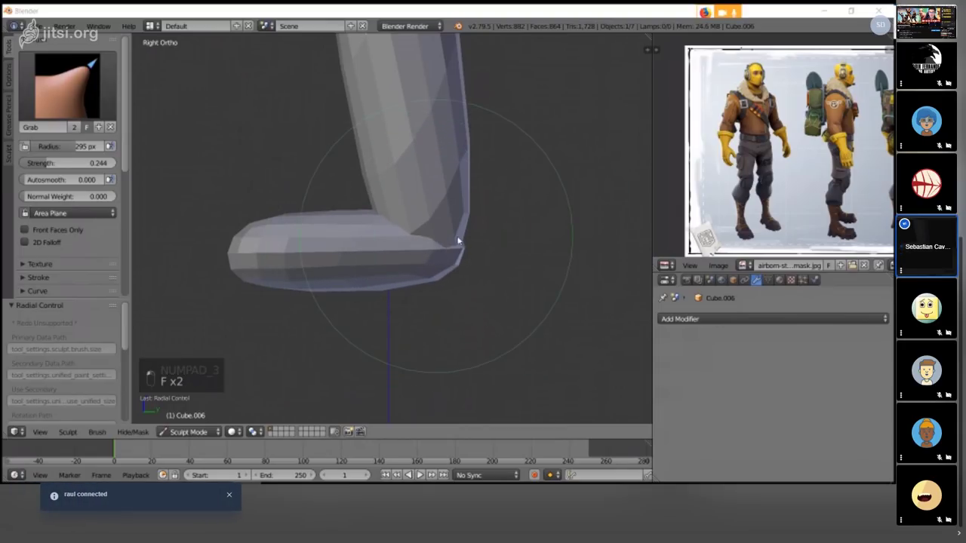
{"action": "key", "text": "f"}
{"action": "key", "text": "f"}
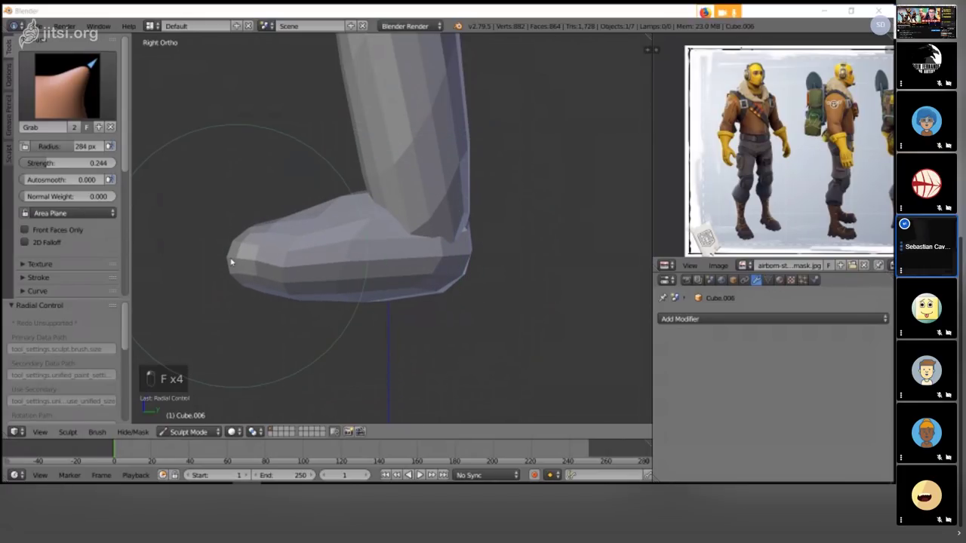
{"action": "key", "text": "f"}
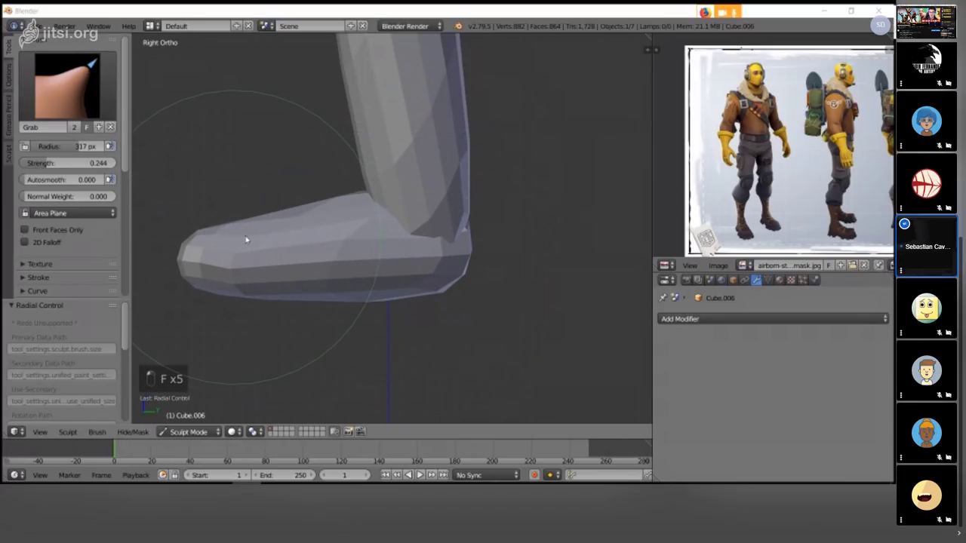
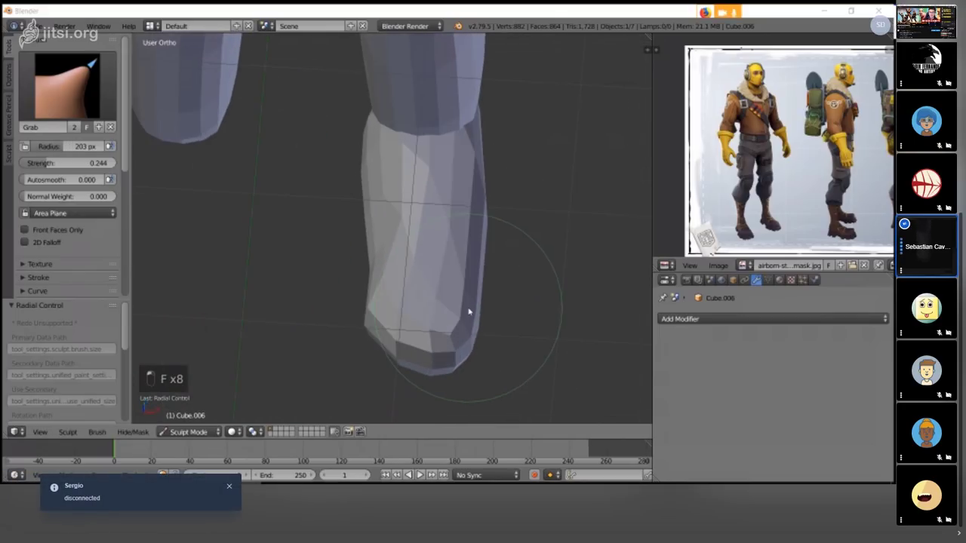
{"action": "key", "text": "f"}
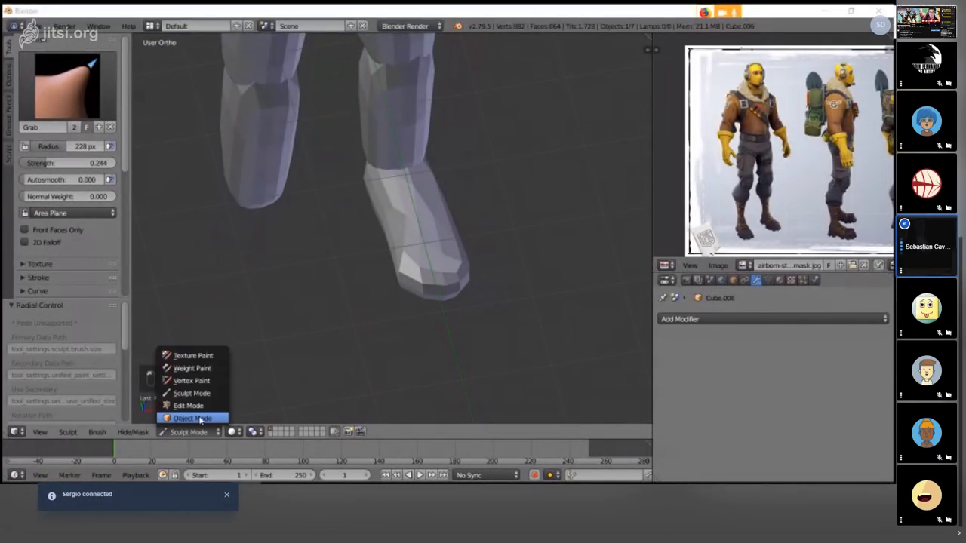
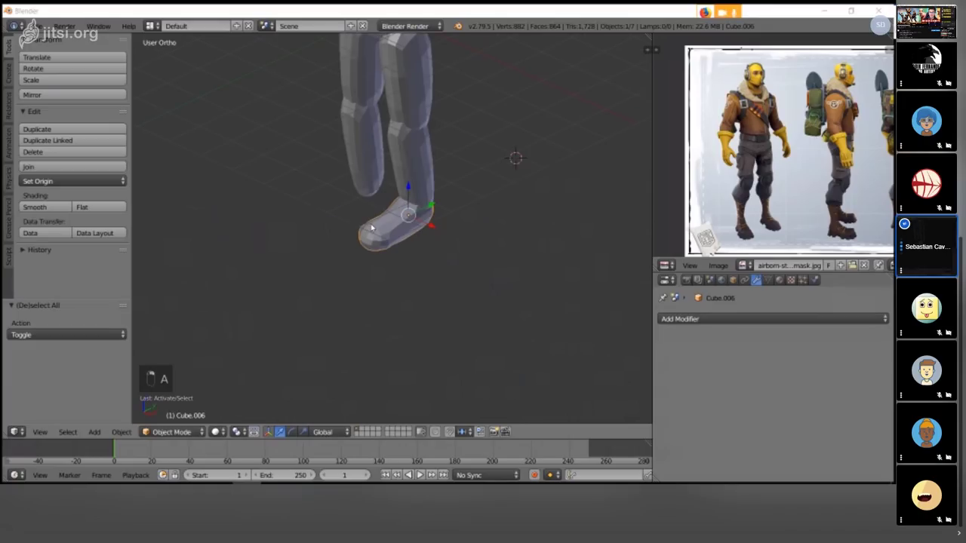
- Resize the boot-shaped foot from the side and frame the whole standing figure in view
{"action": "key", "text": "KP_3"}
{"action": "key", "text": "s"}
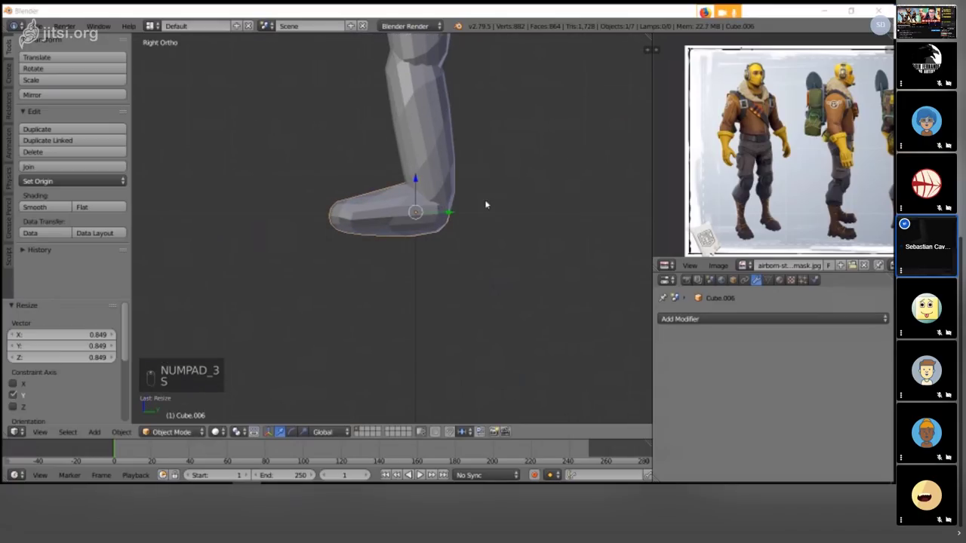
{"action": "left_click", "coordinate": [459, 210]}
{"action": "key", "text": "a"}
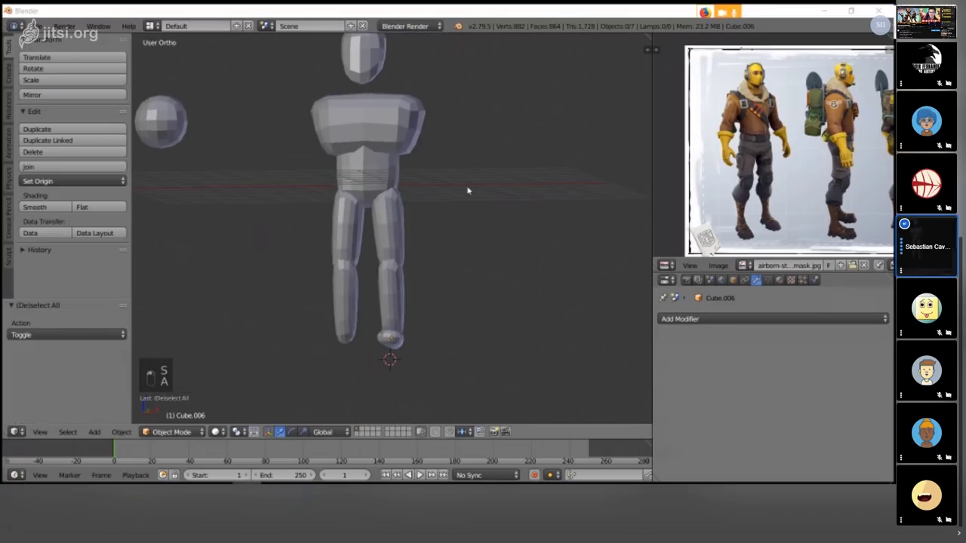
{"action": "key", "text": "a"}
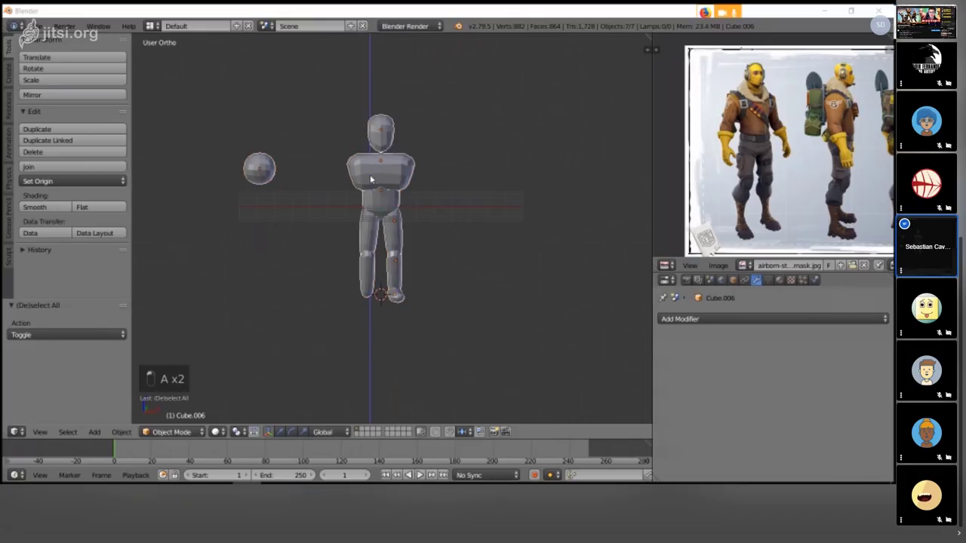
{"action": "key", "text": "KP_Decimal"}
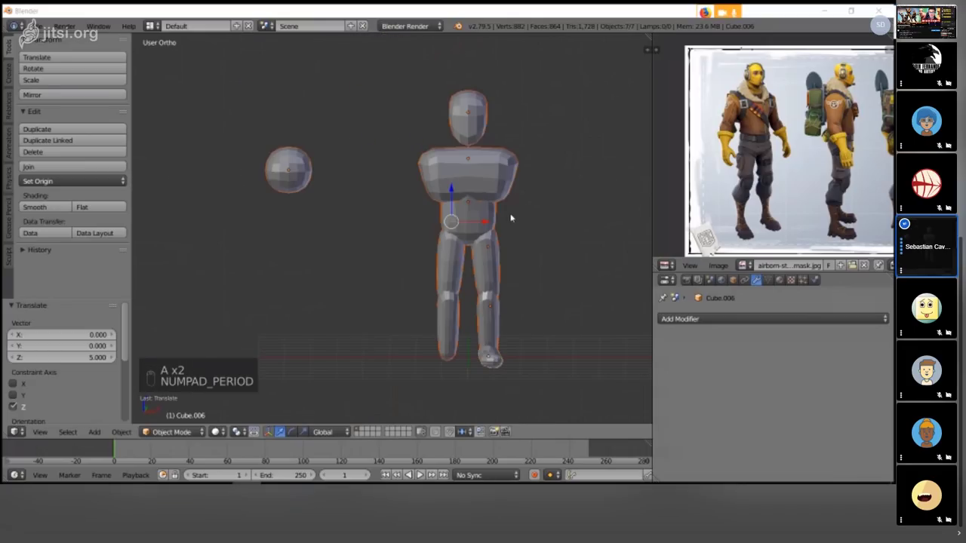
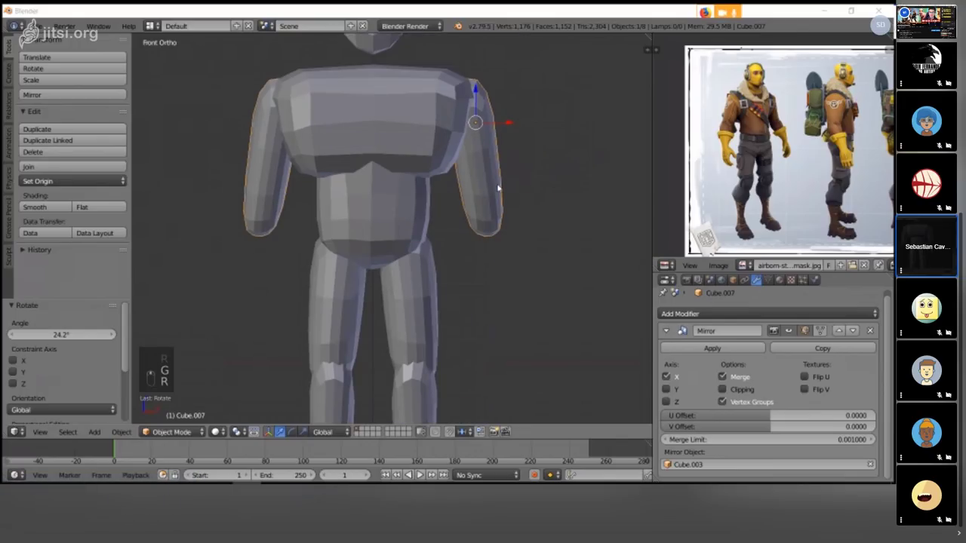
- Hang the upper arm beside the torso and tilt the duplicated forearm to follow it in side view
{"action": "key", "text": "g"}
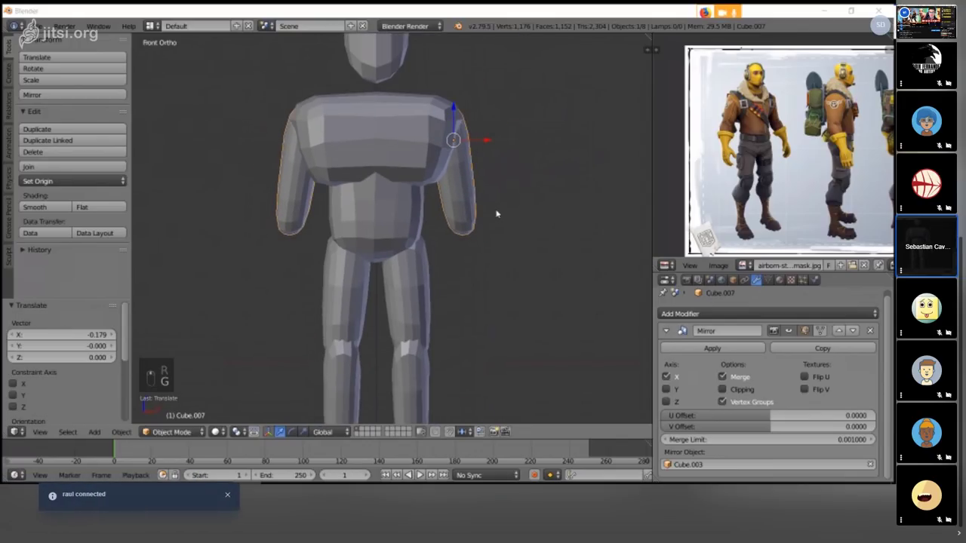
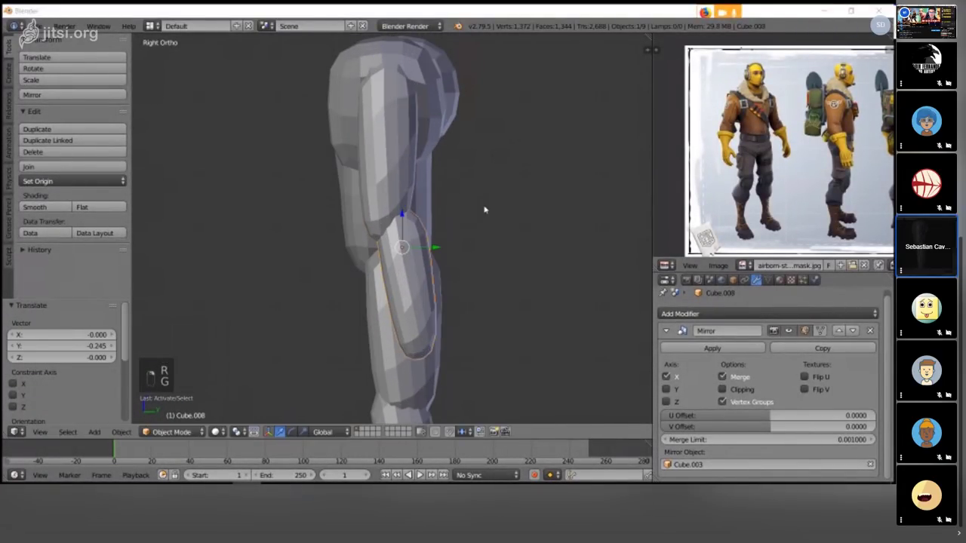
{"action": "key", "text": "r"}
{"action": "key", "text": "g"}
{"action": "key", "text": "r"}
{"action": "key", "text": "g"}
{"action": "key", "text": "KP_1"}
{"action": "key", "text": "r"}
{"action": "key", "text": "KP_3"}
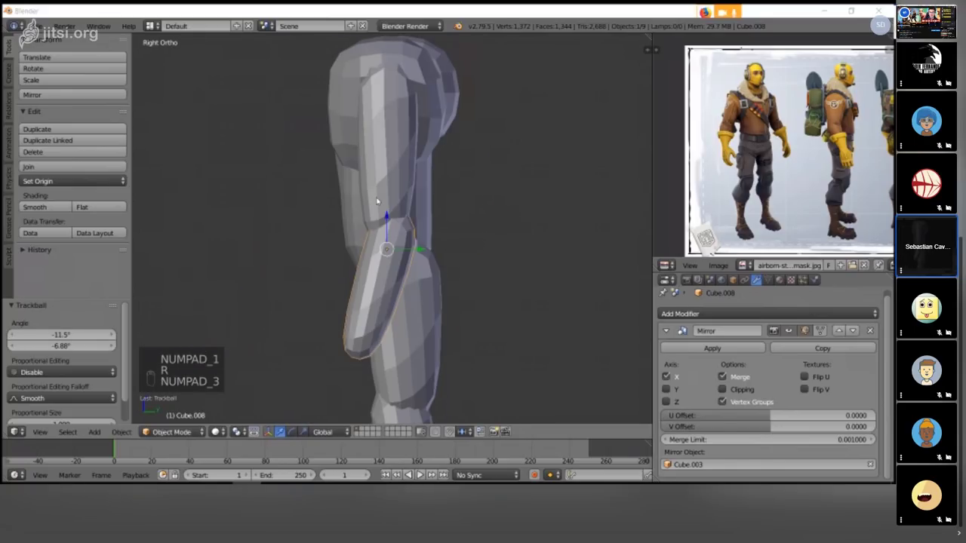
{"action": "key", "text": "r"}
{"action": "key", "text": "g"}
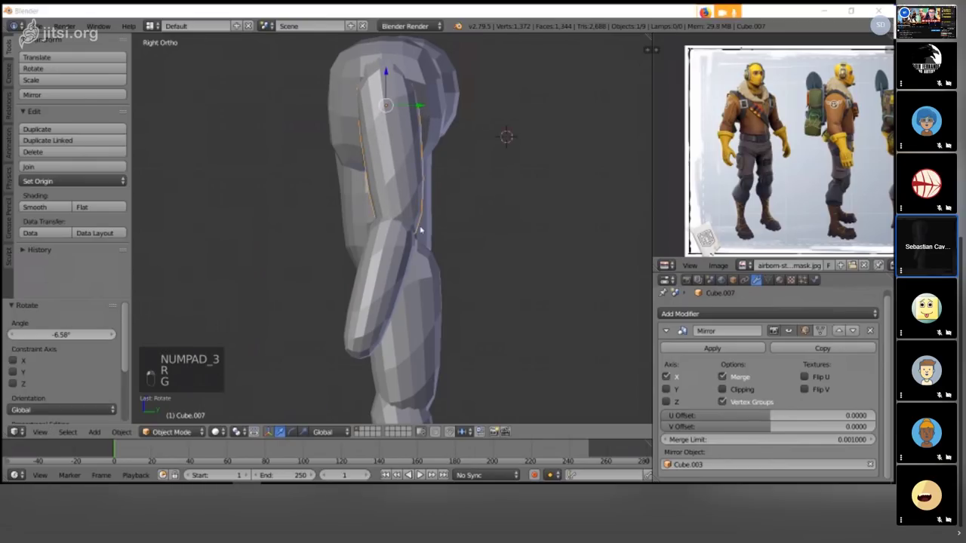
- Scale and rotate the forearm below the upper arm so both arms hang complete on each side
{"action": "key", "text": "g"}
{"action": "key", "text": "s"}
{"action": "key", "text": "alt+r"}
{"action": "key", "text": "s"}
{"action": "key", "text": "r"}
{"action": "key", "text": "g"}
{"action": "key", "text": "r"}
{"action": "key", "text": "g"}
{"action": "key", "text": "a"}
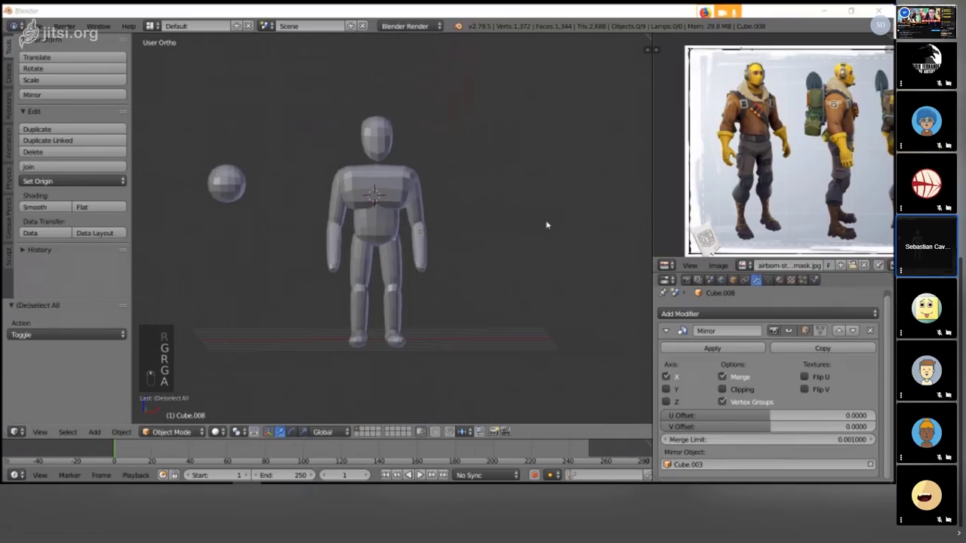
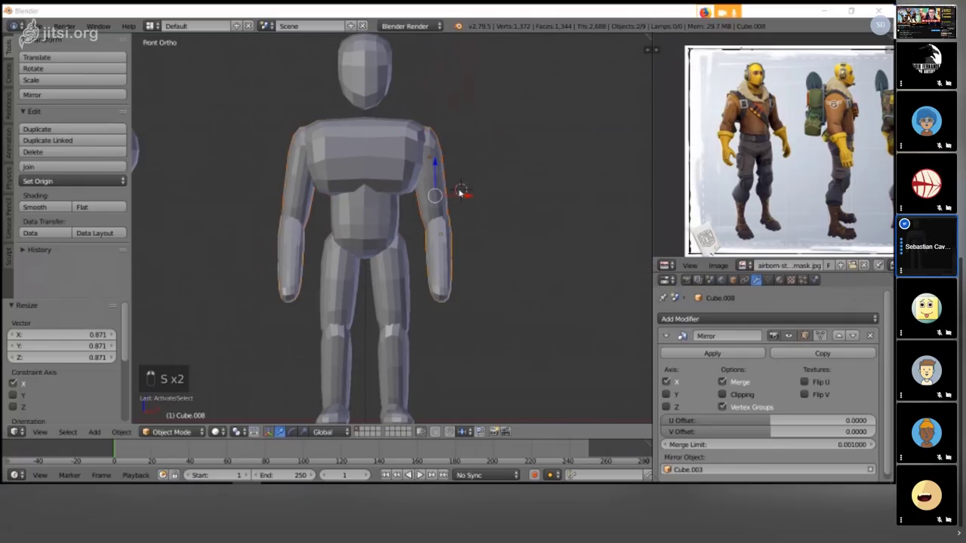
{"action": "key", "text": "a"}
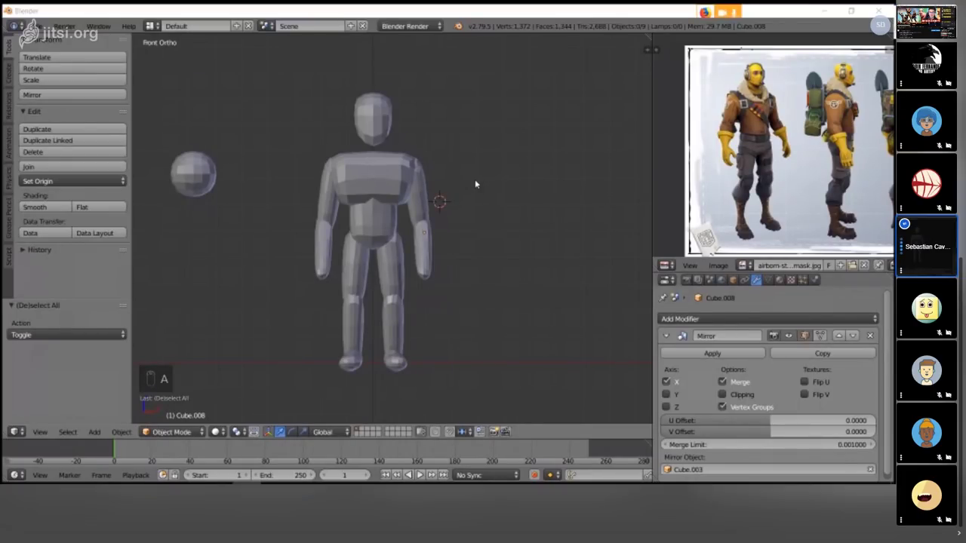
{"action": "key", "text": "a"}
{"action": "key", "text": "a"}
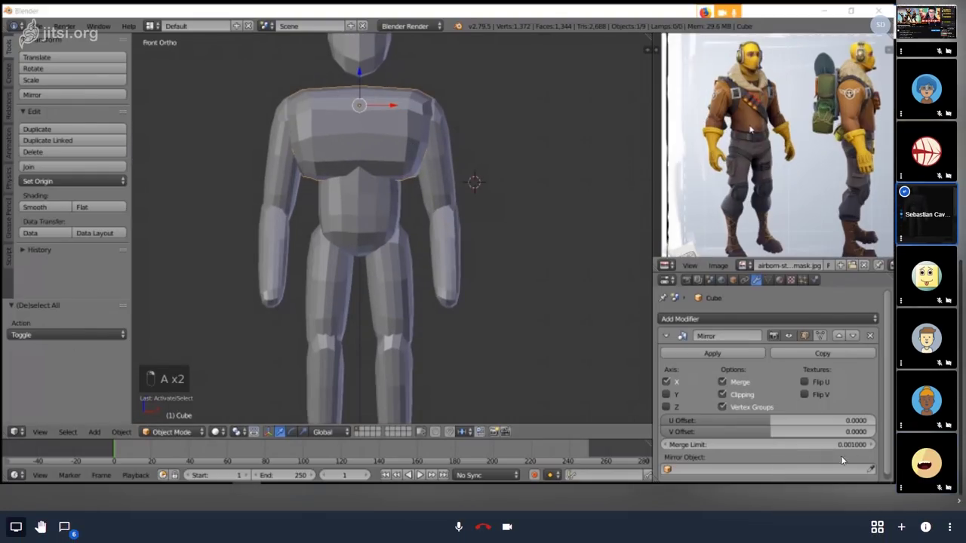
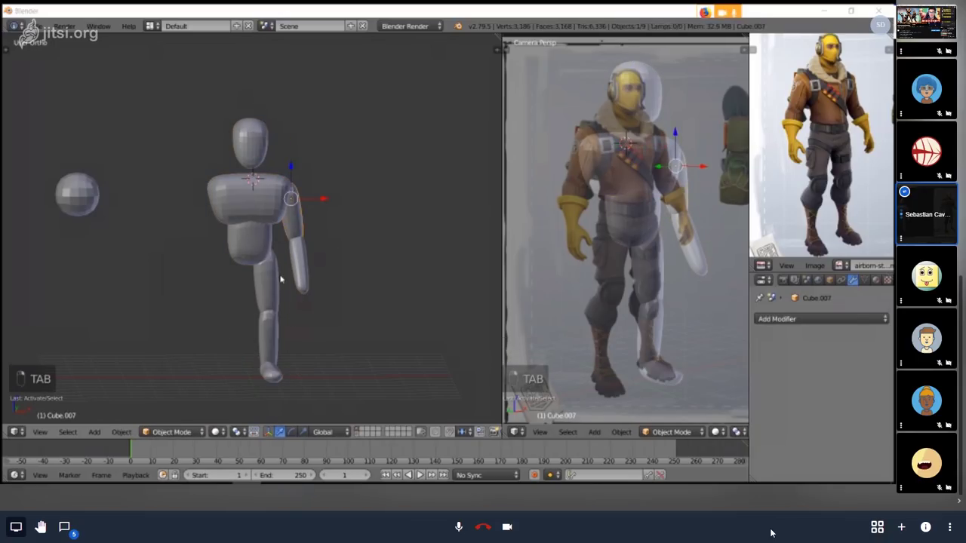
- Scale the chest and belly cubes and size a new cube for the head over the reference
{"action": "key", "text": "t"}
{"action": "key", "text": "t"}
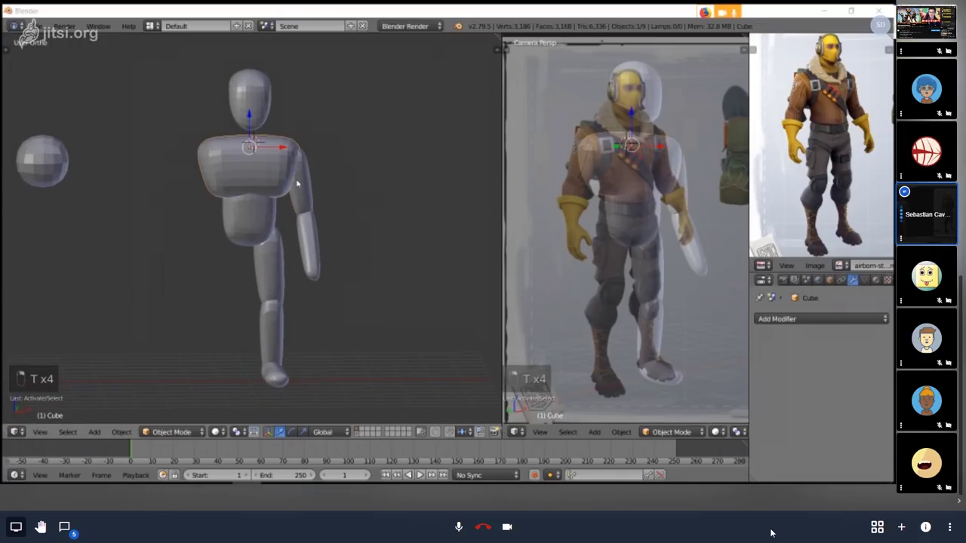
{"action": "key", "text": "s"}
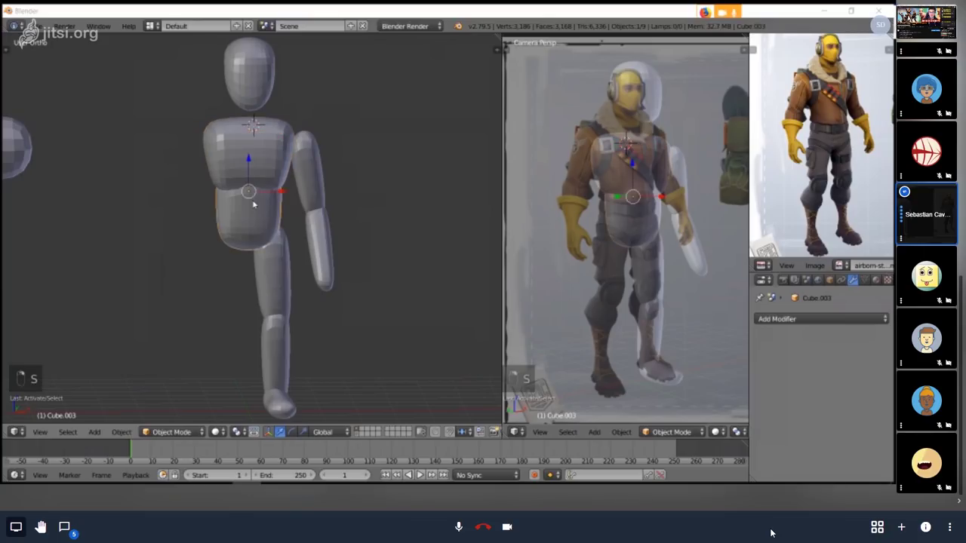
{"action": "key", "text": "s"}
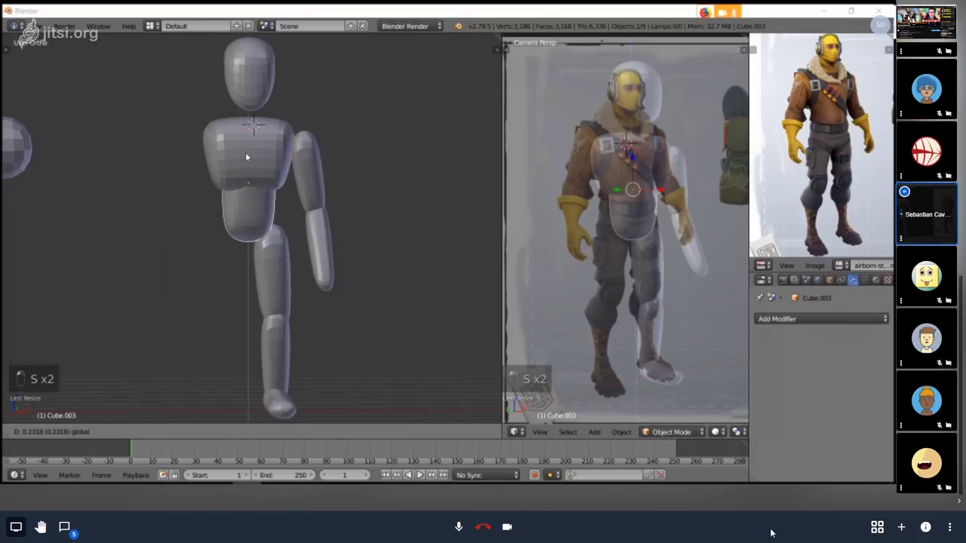
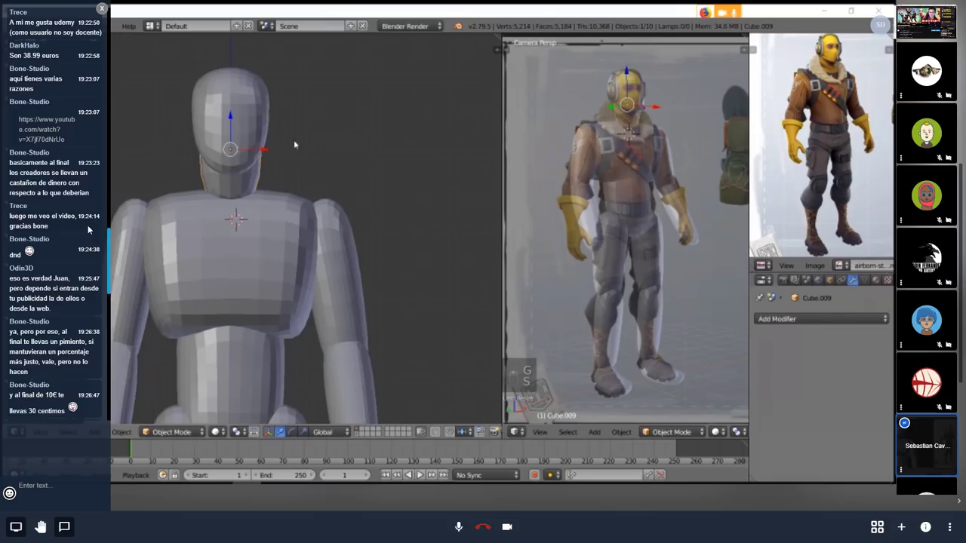
- Select and scale the open edge loop at the bottom of the head in wireframe
{"action": "key", "text": "KP_3"}
{"action": "key", "text": "g"}
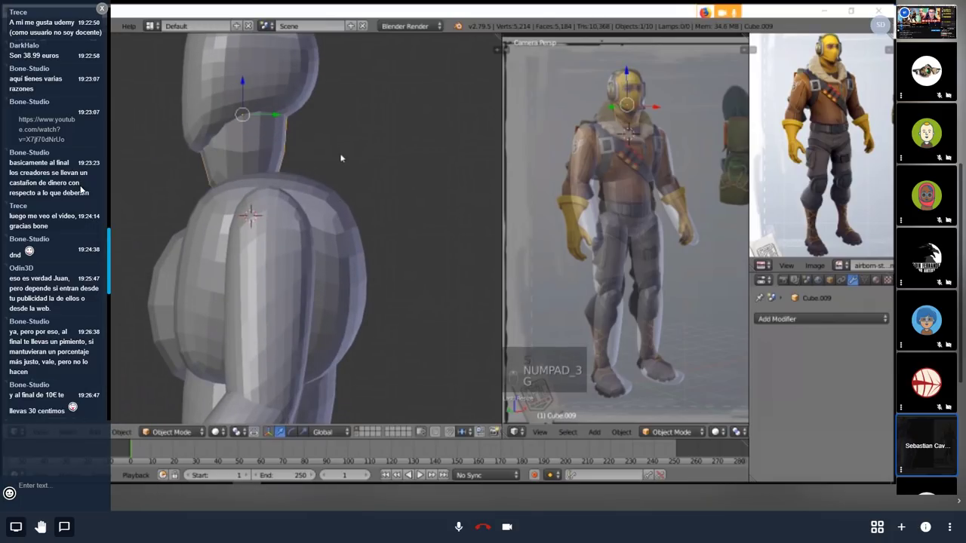
{"action": "key", "text": "Tab"}
{"action": "key", "text": "z"}
{"action": "key", "text": "ctrl+z"}
{"action": "key", "text": "ctrl+z"}
{"action": "key", "text": "Tab"}
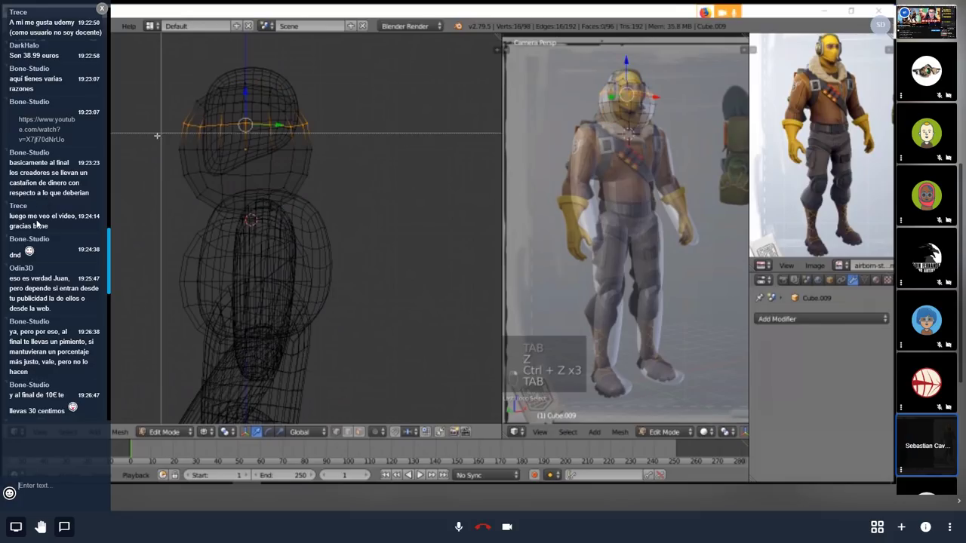
{"action": "key", "text": "b"}
{"action": "key", "text": "s"}
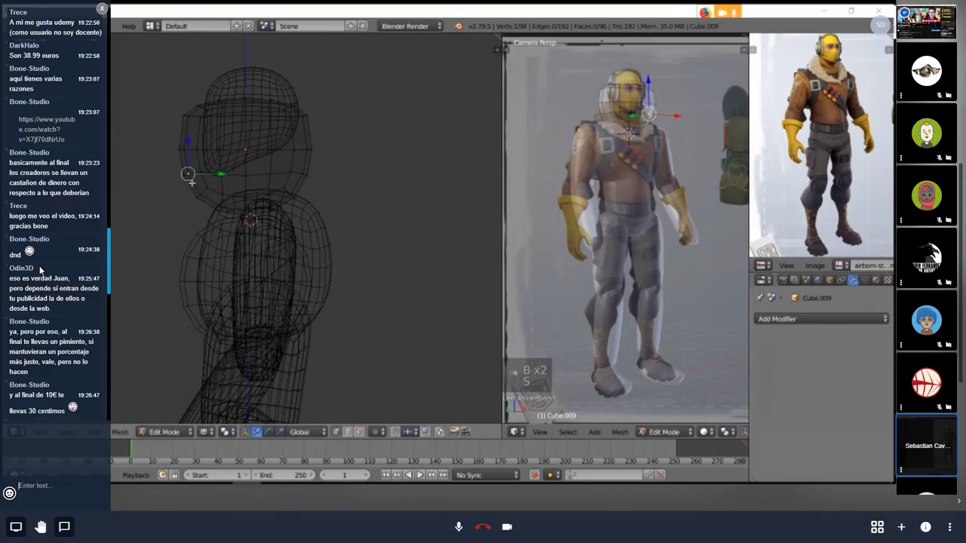
{"action": "key", "text": "b"}
{"action": "key", "text": "s"}
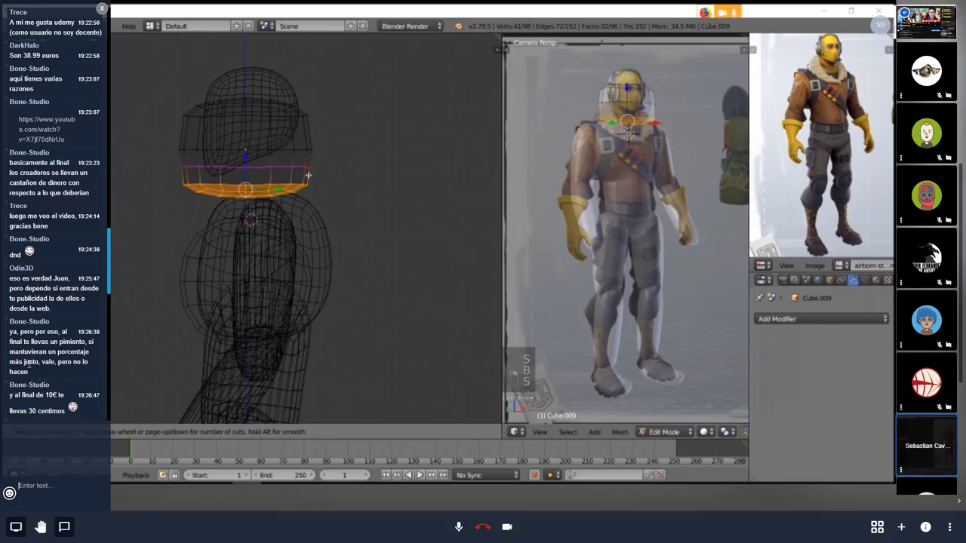
- Extend the neck down from the head until it reaches the top of the torso
{"action": "key", "text": "ctrl+r"}
{"action": "key", "text": "ctrl+r"}
{"action": "key", "text": "Tab"}
{"action": "key", "text": "s"}
{"action": "key", "text": "z"}
{"action": "key", "text": "Tab"}
{"action": "key", "text": "Tab"}
{"action": "key", "text": "s"}
{"action": "key", "text": "g"}
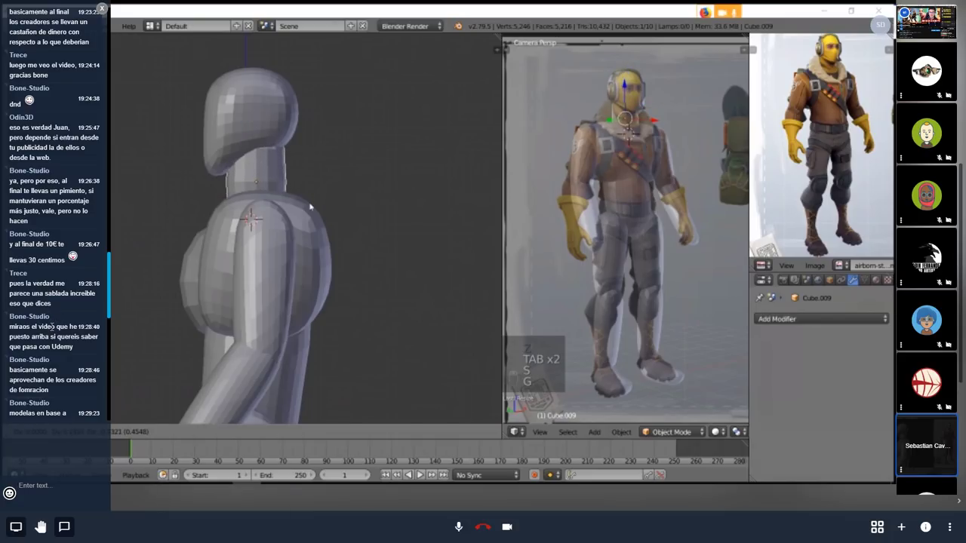
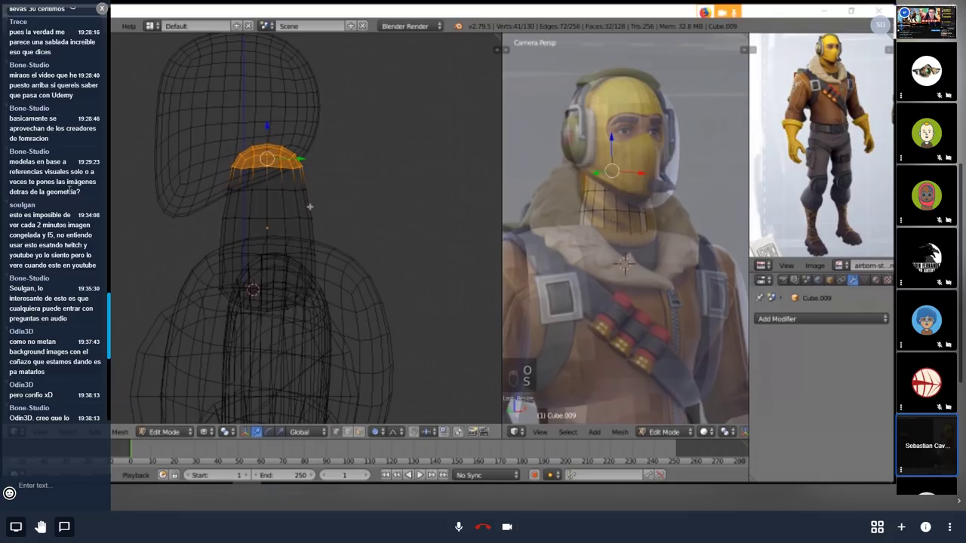
- Scale the neck's lowest edge loop outward so it flares at the shoulders
{"action": "key", "text": "s"}
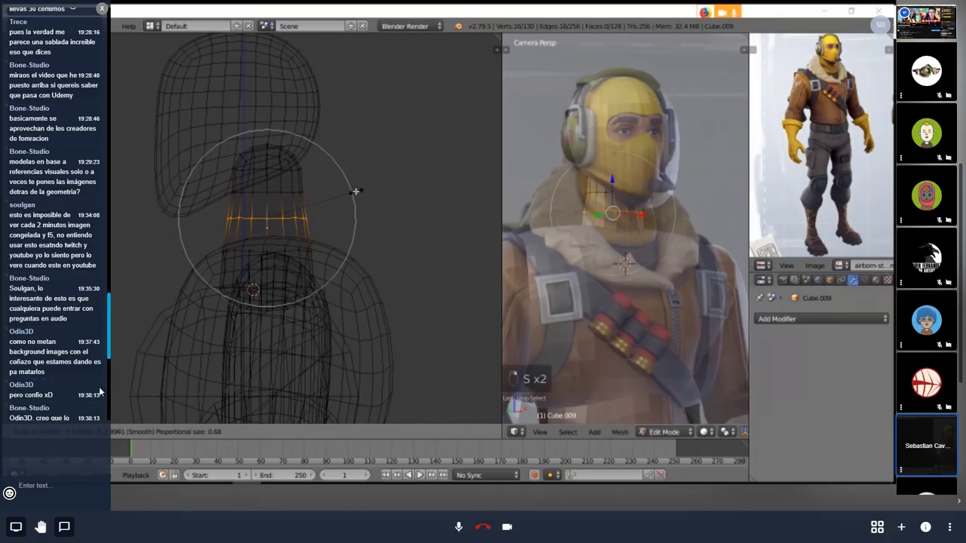
{"action": "key", "text": "Tab"}
{"action": "key", "text": "z"}
{"action": "key", "text": "r"}
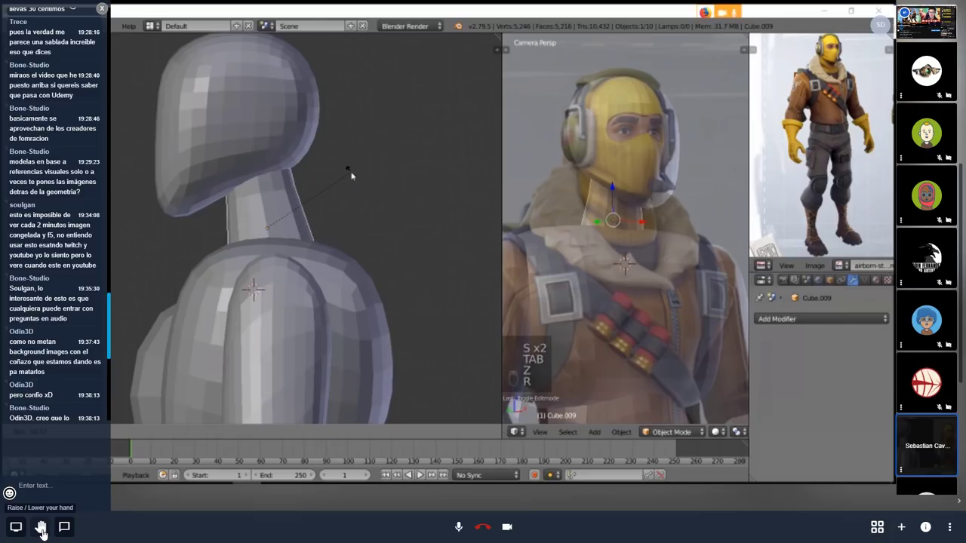
{"action": "key", "text": "Tab"}
- Adjust the neck's thickness and clear its rotation so it blends into the chest
{"action": "key", "text": "s"}
{"action": "key", "text": "a"}
{"action": "key", "text": "alt+s"}
{"action": "key", "text": "Tab"}
{"action": "key", "text": "alt+r"}
{"action": "key", "text": "s"}
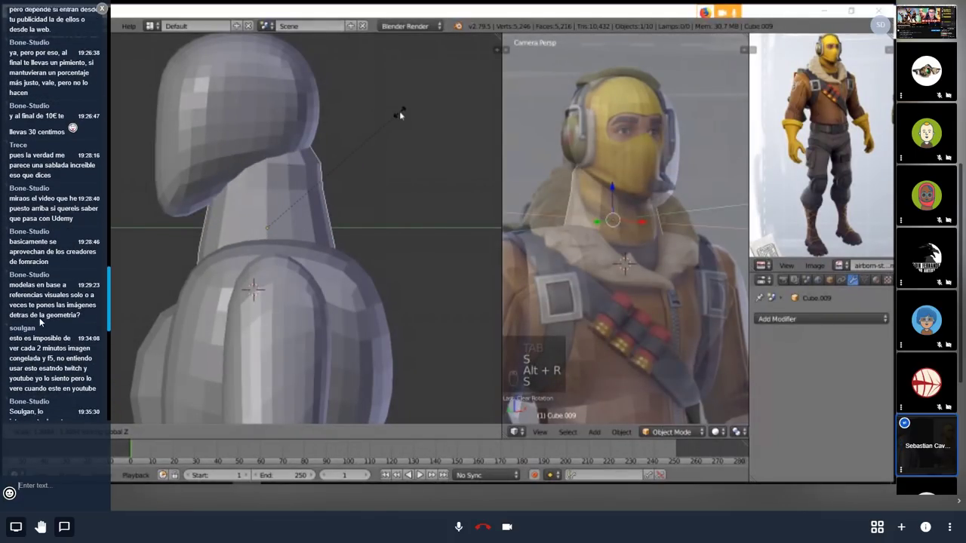
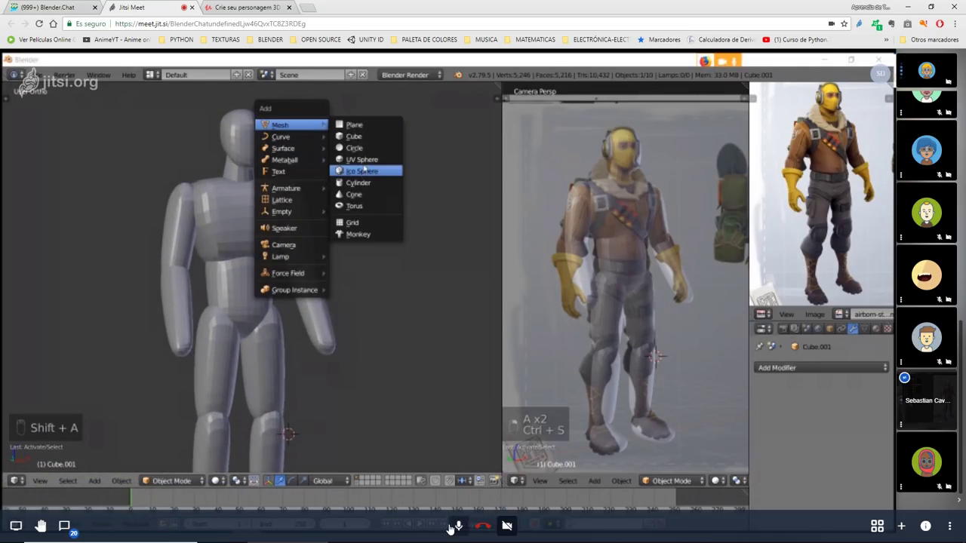
- Add a torus around the figure's neck and start cutting faces out of it
{"action": "key", "text": "shift+a"}
{"action": "key", "text": "alt+g"}
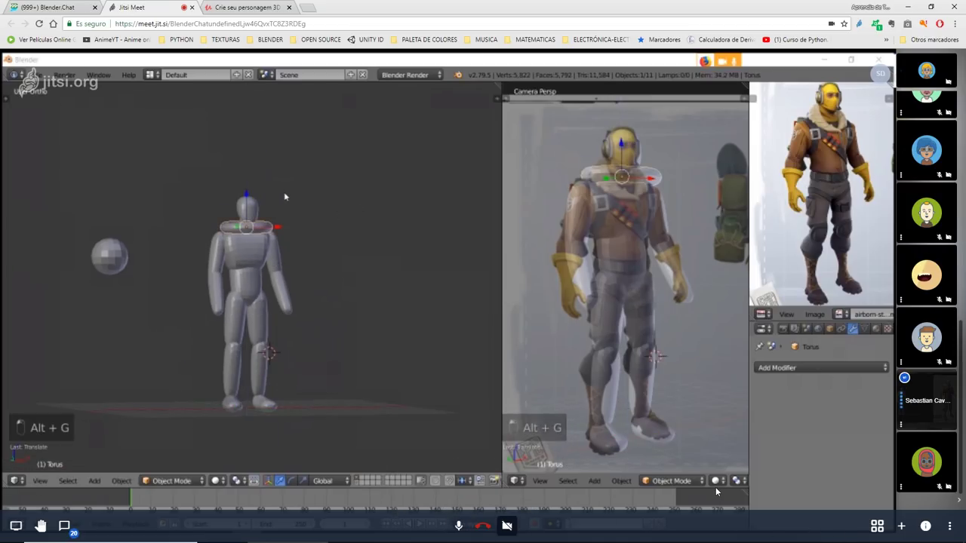
{"action": "key", "text": "KP_Decimal"}
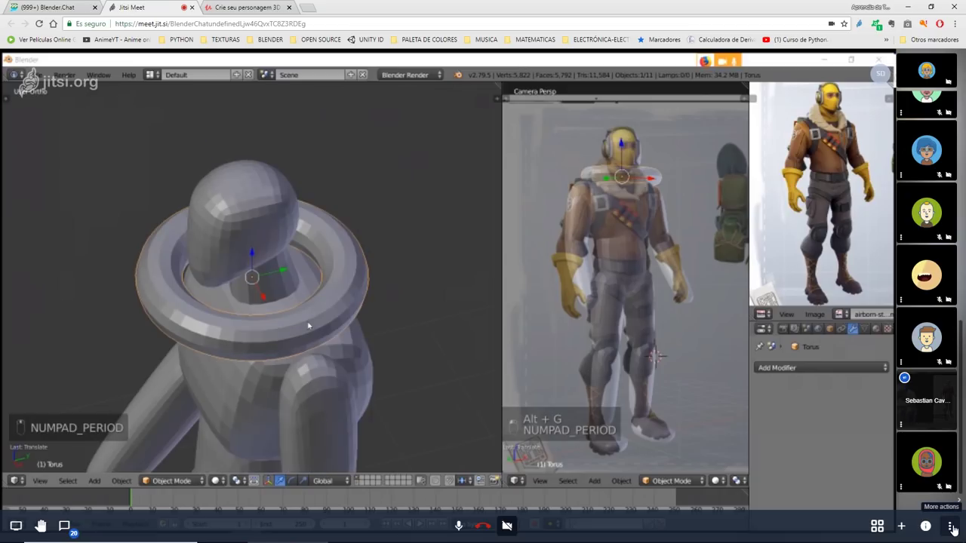
{"action": "key", "text": "Tab"}
{"action": "key", "text": "alt+s"}
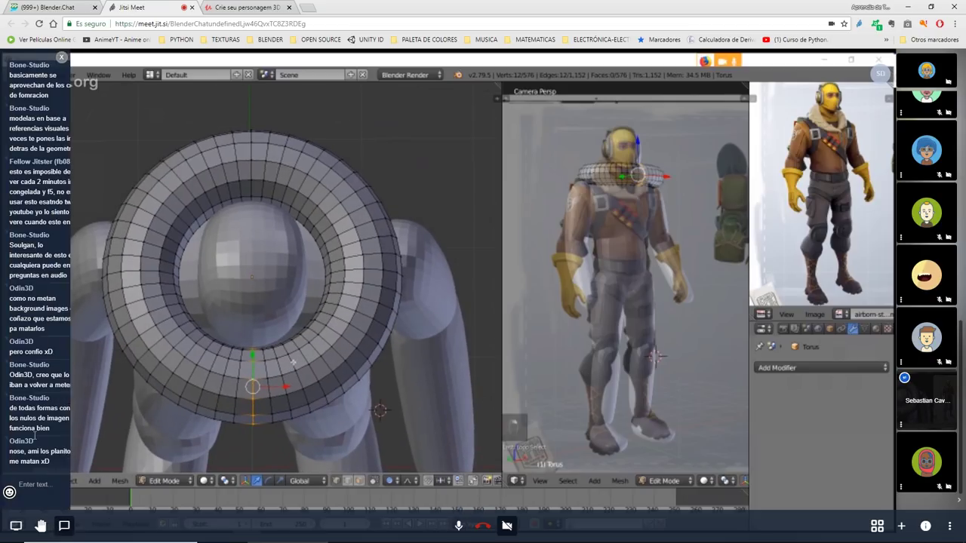
{"action": "key", "text": "x"}
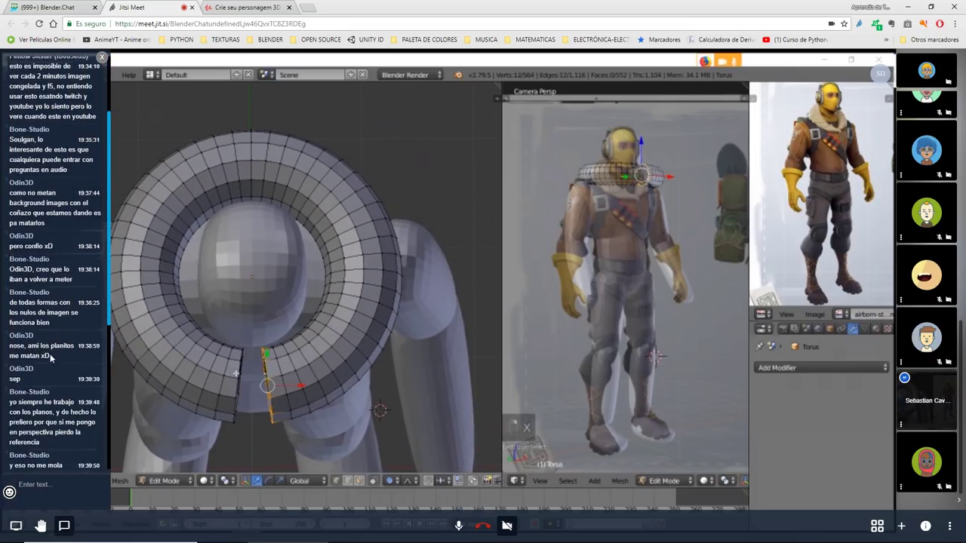
- Grow the selection across the torus front and delete it, leaving a horseshoe collar
{"action": "key", "text": "ctrl+KP_Add"}
{"action": "key", "text": "ctrl+KP_Add"}
{"action": "key", "text": "ctrl+KP_Add"}
{"action": "key", "text": "ctrl+KP_Add"}
{"action": "key", "text": "ctrl+KP_Add"}
{"action": "key", "text": "ctrl+KP_Add"}
{"action": "key", "text": "x"}
{"action": "key", "text": "Tab"}
{"action": "key", "text": "Tab"}
- Extrude and merge the collar's open ends, then scale it to wrap the shoulders
{"action": "key", "text": "e"}
{"action": "key", "text": "alt+m"}
{"action": "key", "text": "e"}
{"action": "key", "text": "alt+m"}
{"action": "key", "text": "Tab"}
{"action": "key", "text": "Tab"}
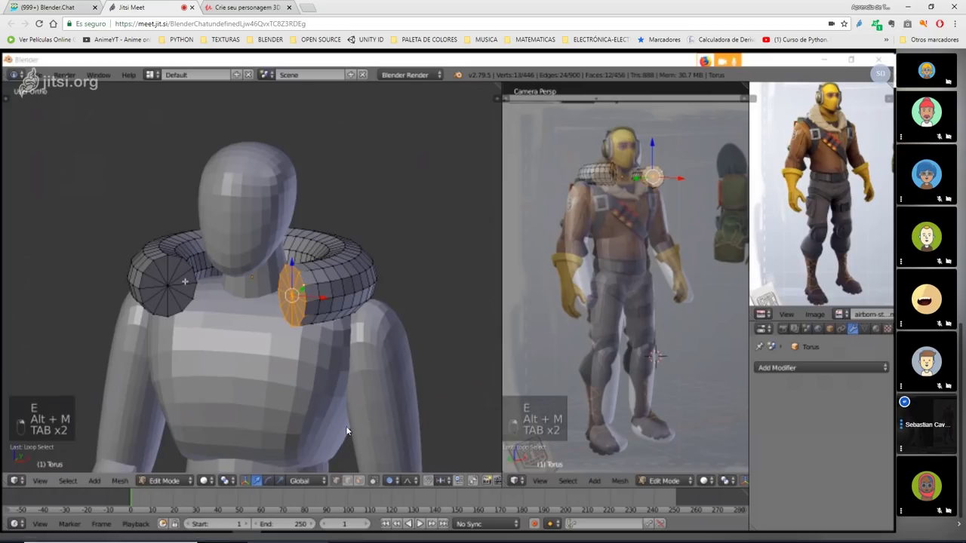
{"action": "key", "text": "s"}
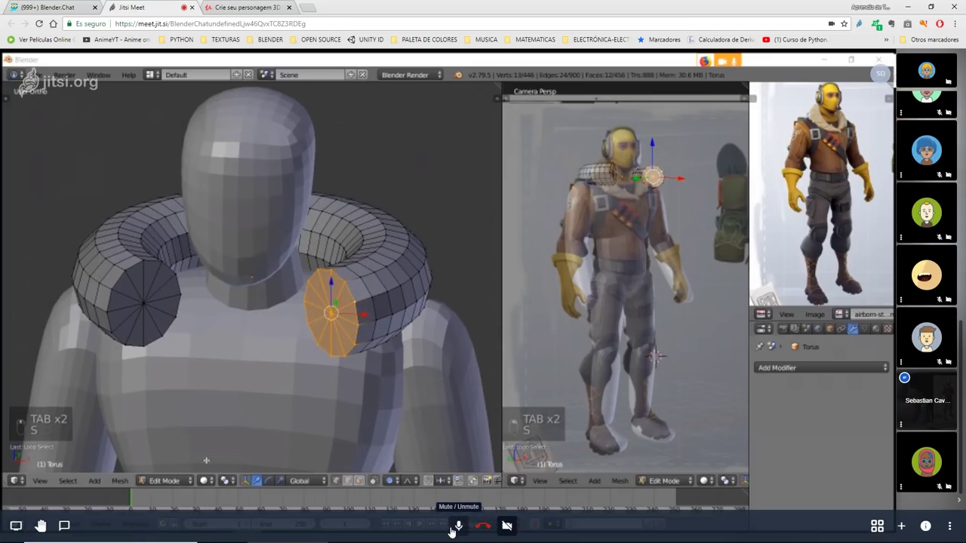
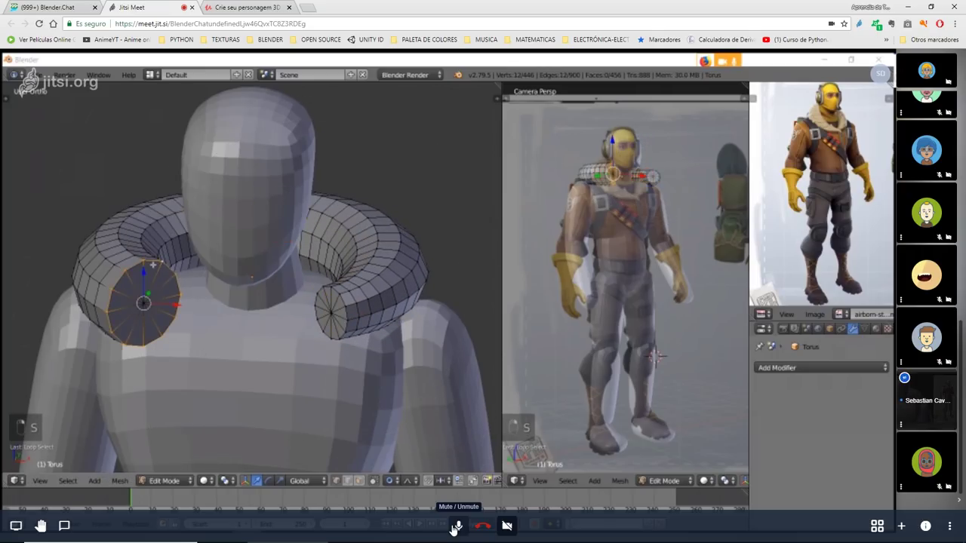
{"action": "key", "text": "s"}
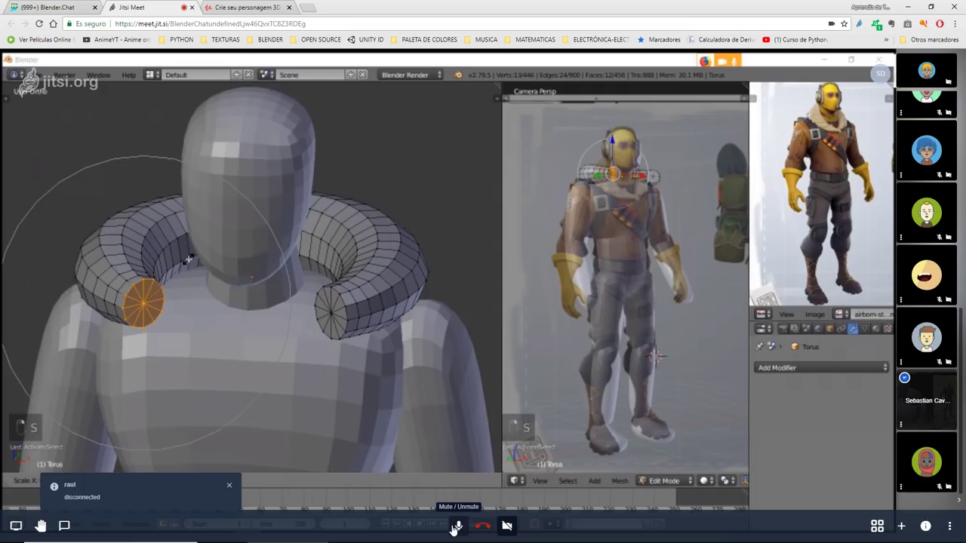
{"action": "key", "text": "s"}
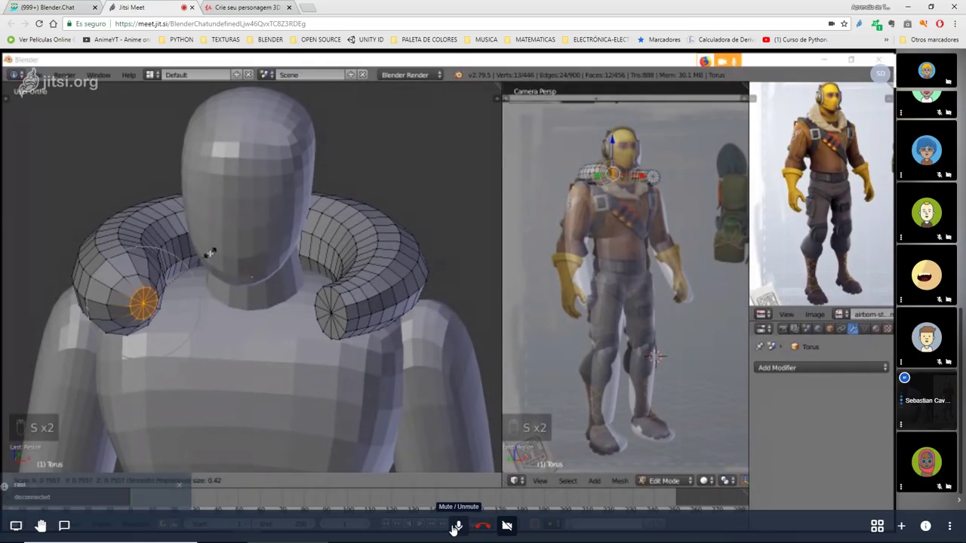
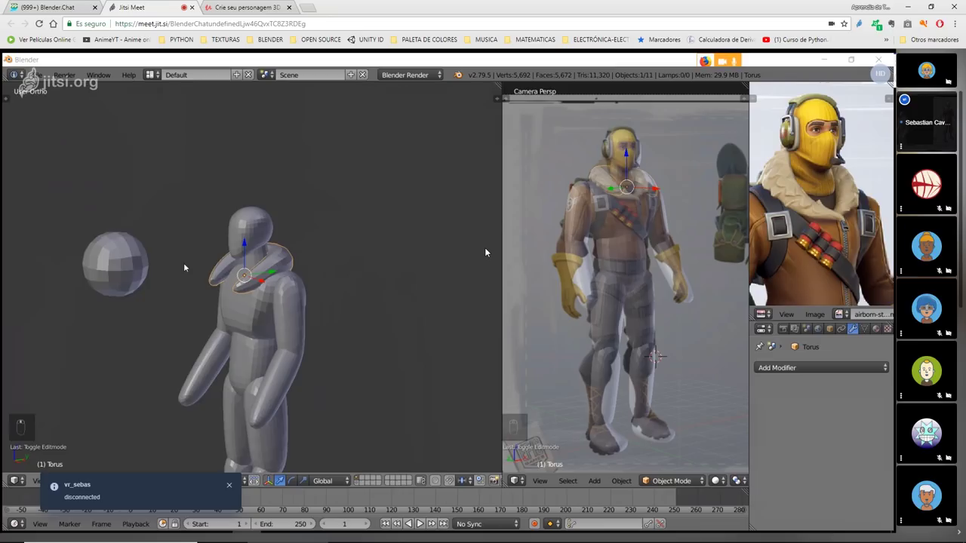
- Taper the collar's end vertices and pull them toward a V on the chest
{"action": "key", "text": "Tab"}
{"action": "right_click", "coordinate": [488, 249]}
{"action": "key", "text": "s"}
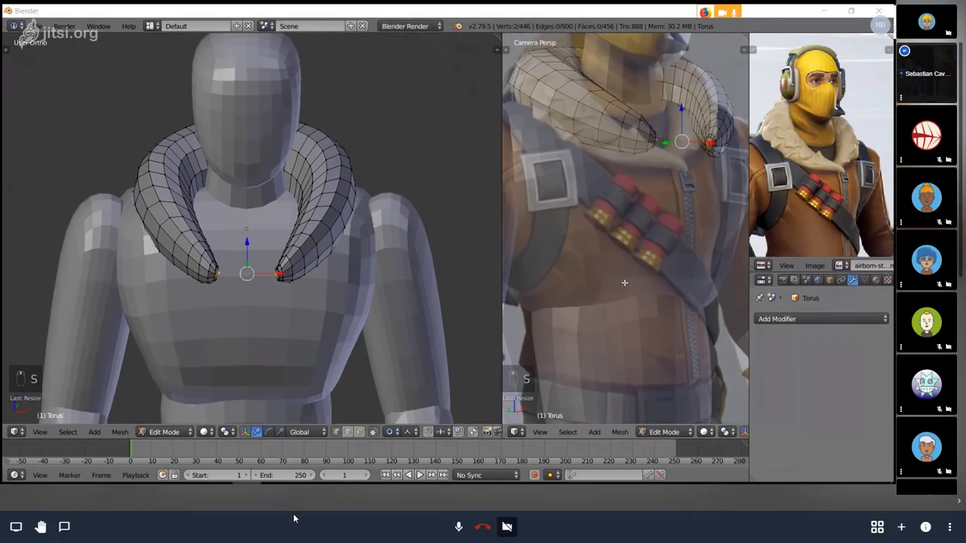
{"action": "key", "text": "KP_3"}
{"action": "key", "text": "g"}
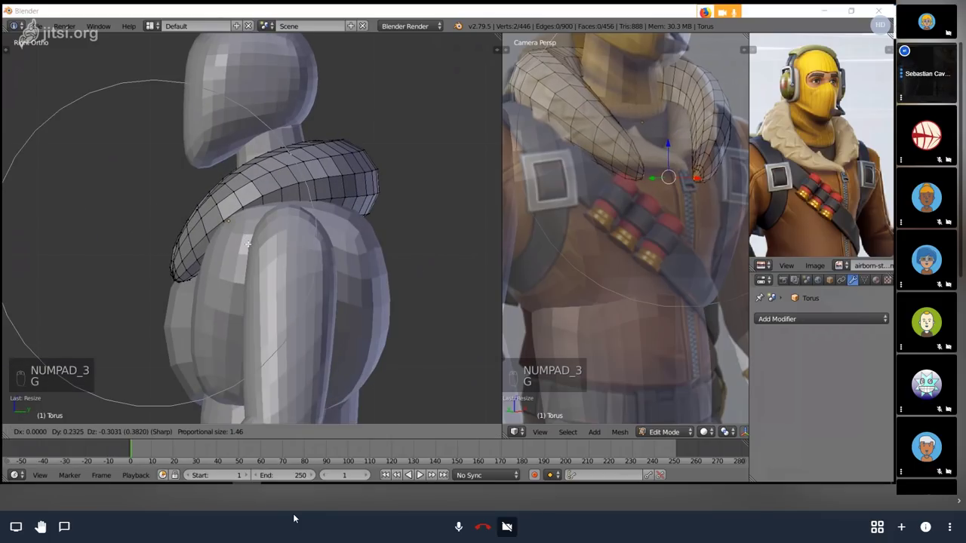
{"action": "key", "text": "g"}
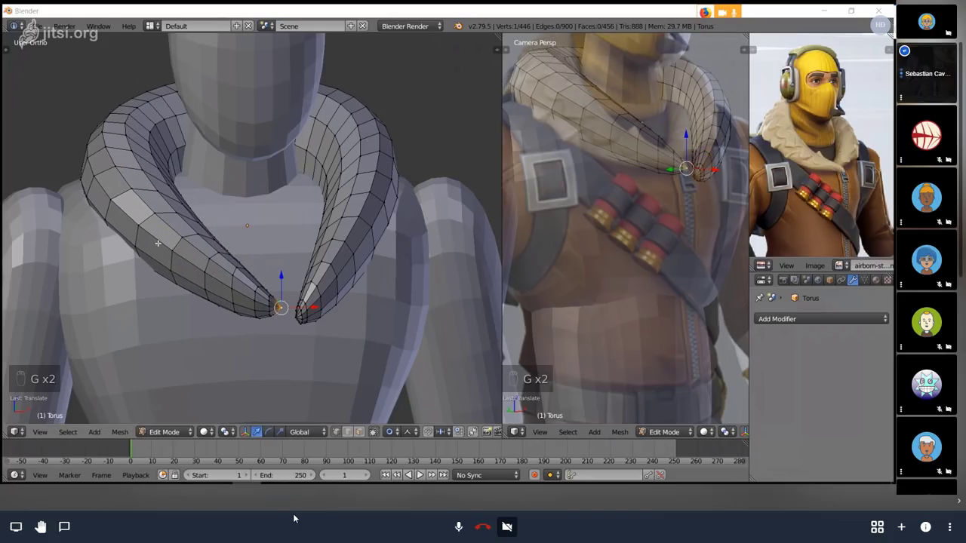
- Thicken the collar behind the neck so it sits as a scarf, back in object mode
{"action": "key", "text": "g"}
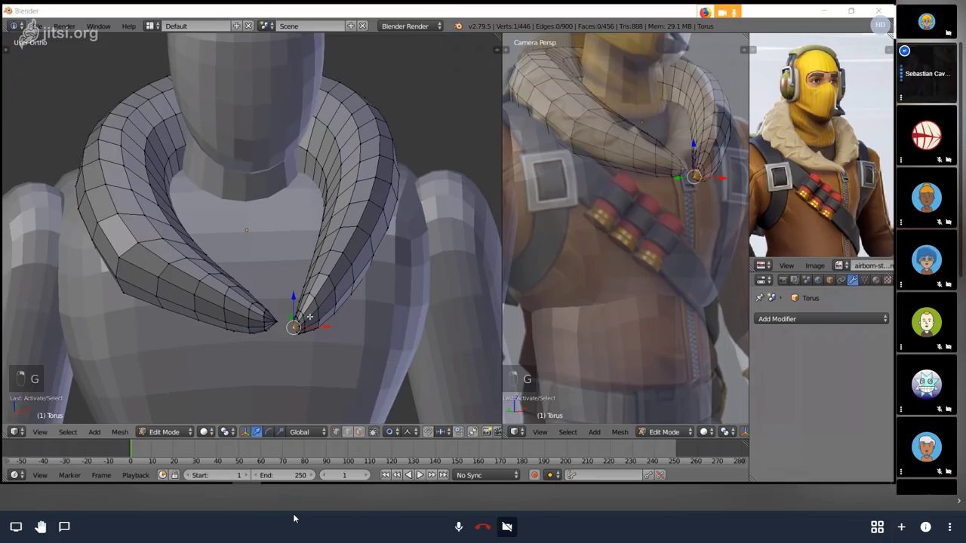
{"action": "key", "text": "g"}
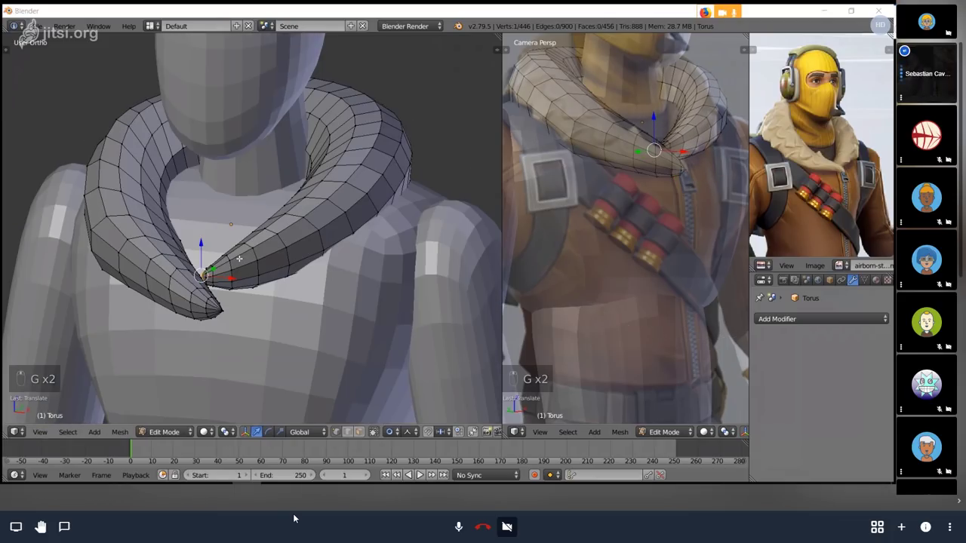
{"action": "key", "text": "g"}
{"action": "key", "text": "a"}
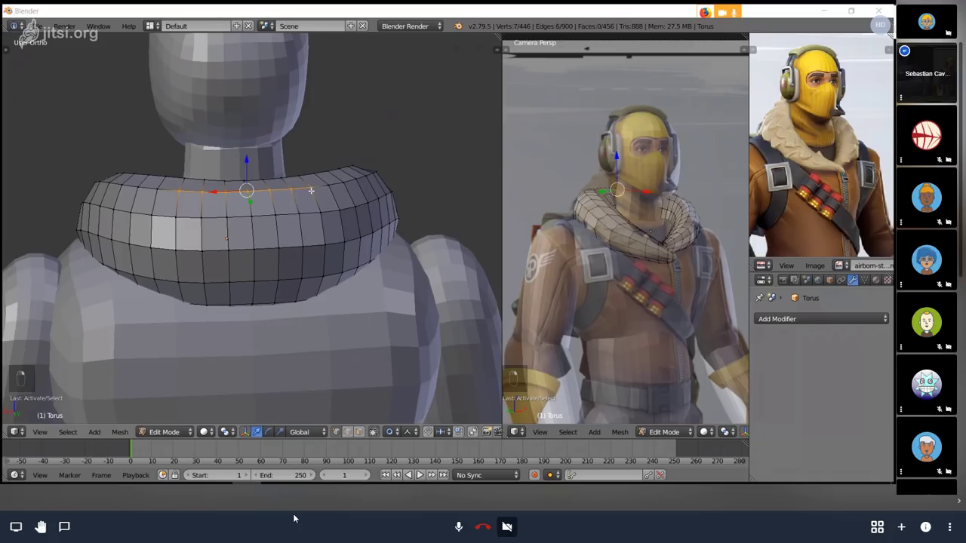
{"action": "key", "text": "Tab"}
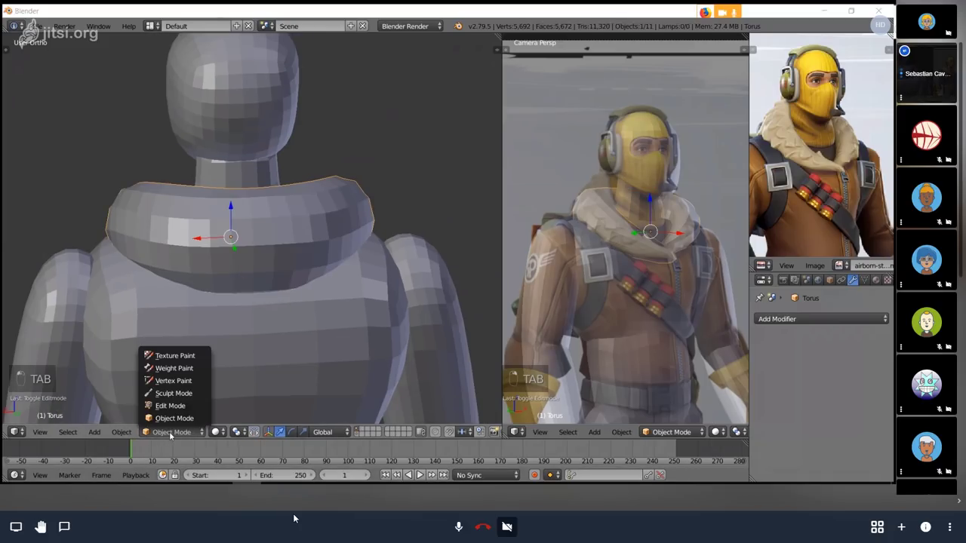
- Sculpt the collar with the Grab brush mirrored in X, resizing the brush as needed
{"action": "key", "text": "t"}
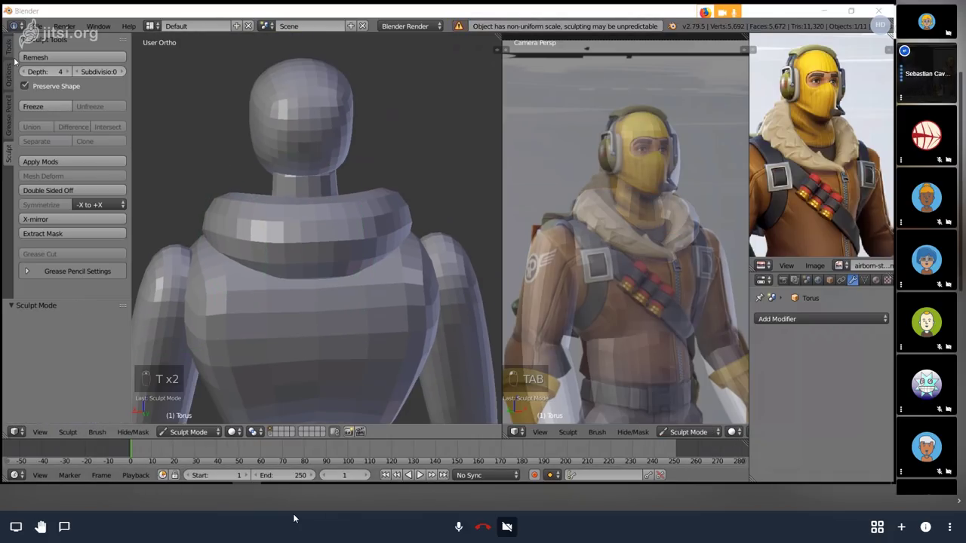
{"action": "key", "text": "t"}
{"action": "key", "text": "f"}
{"action": "key", "text": "t"}
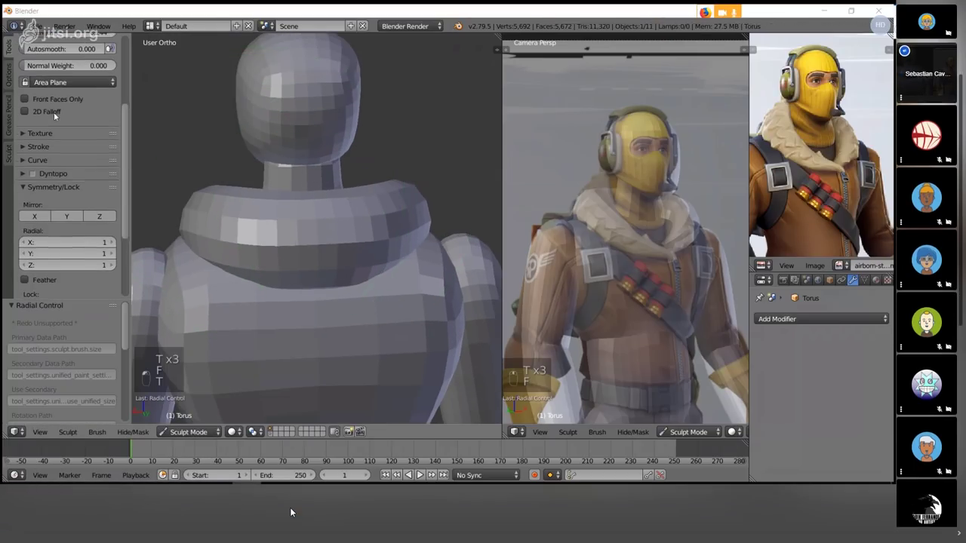
{"action": "key", "text": "t"}
{"action": "key", "text": "f"}
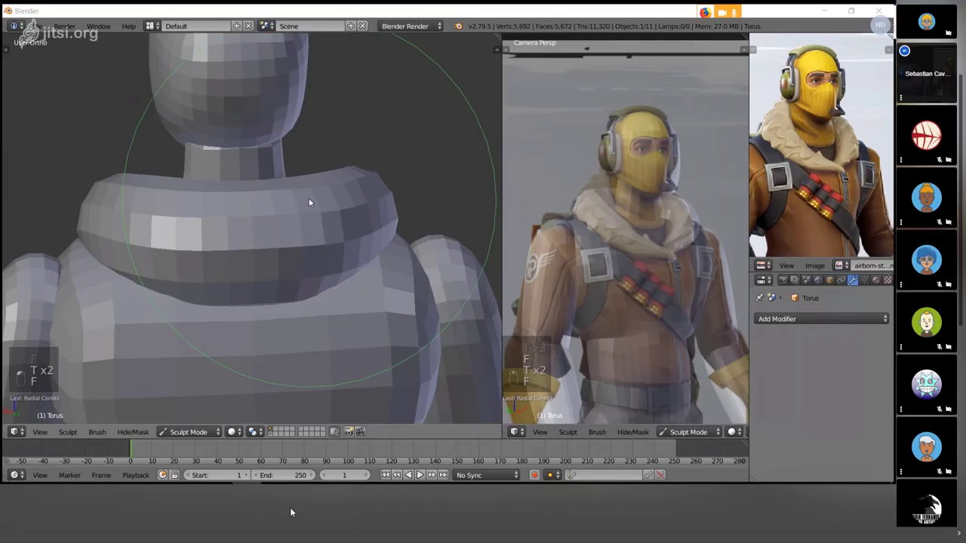
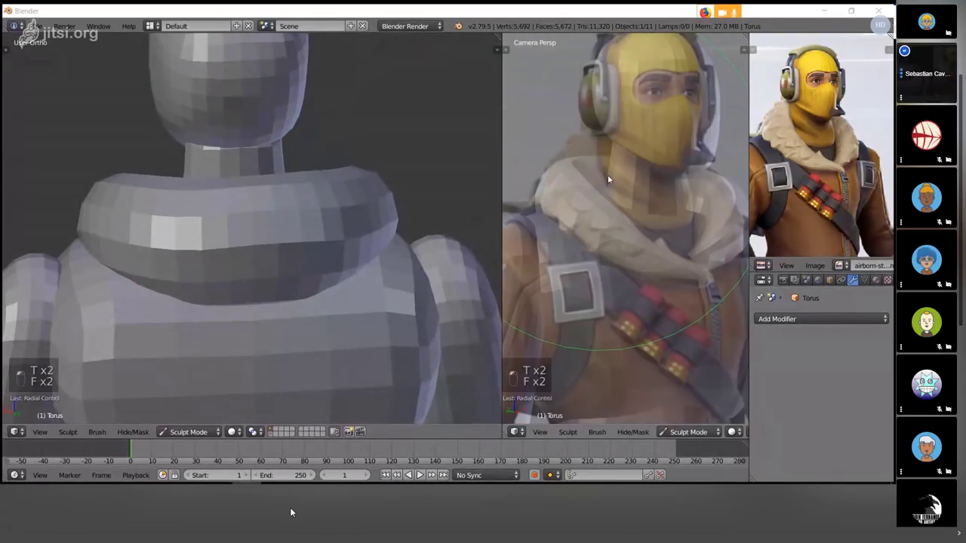
- Redo strokes pushing the scarf's back up around the neck until it looks right
{"action": "key", "text": "ctrl+z"}
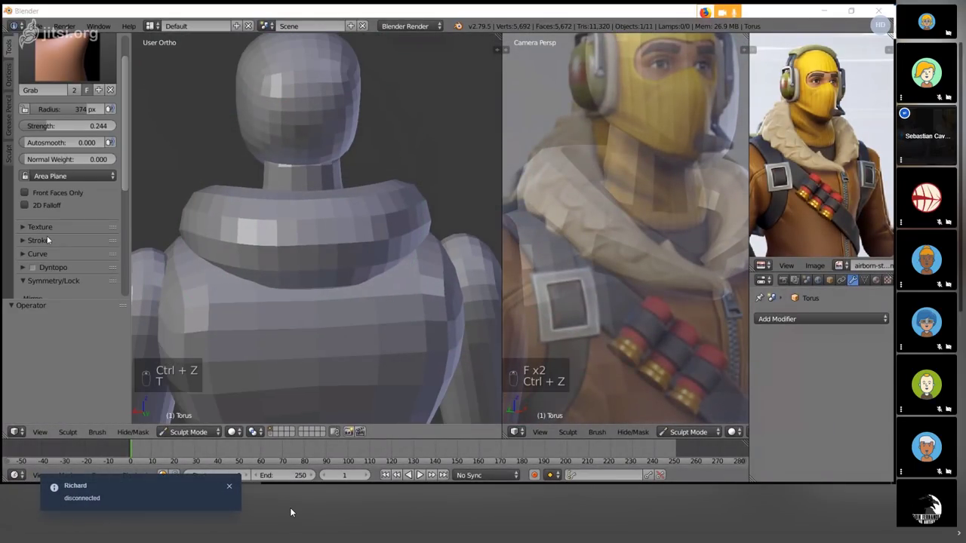
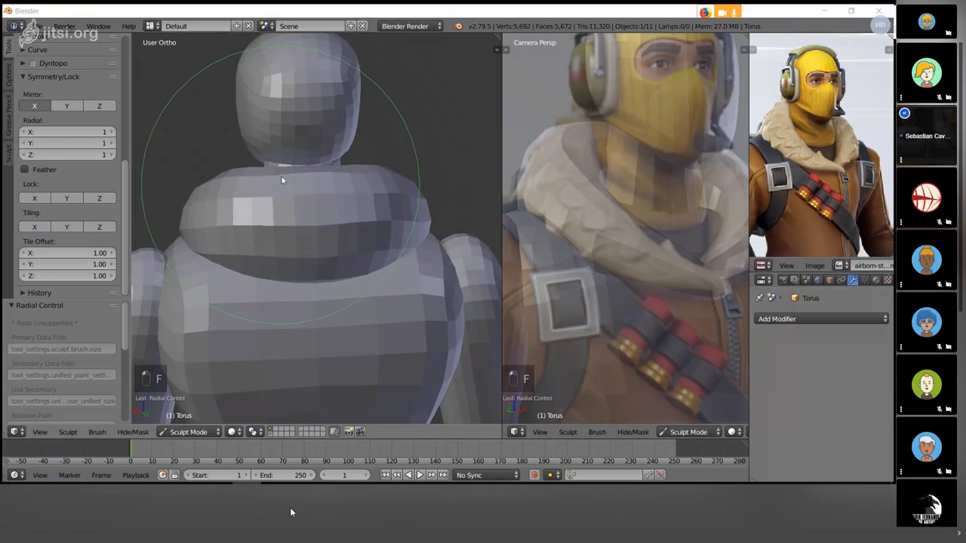
{"action": "key", "text": "f"}
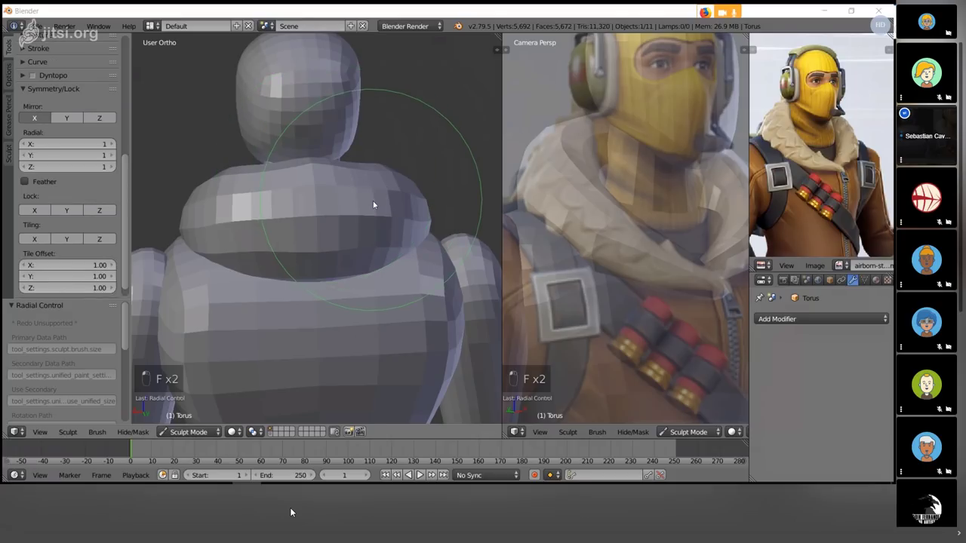
{"action": "key", "text": "ctrl+z"}
{"action": "key", "text": "f"}
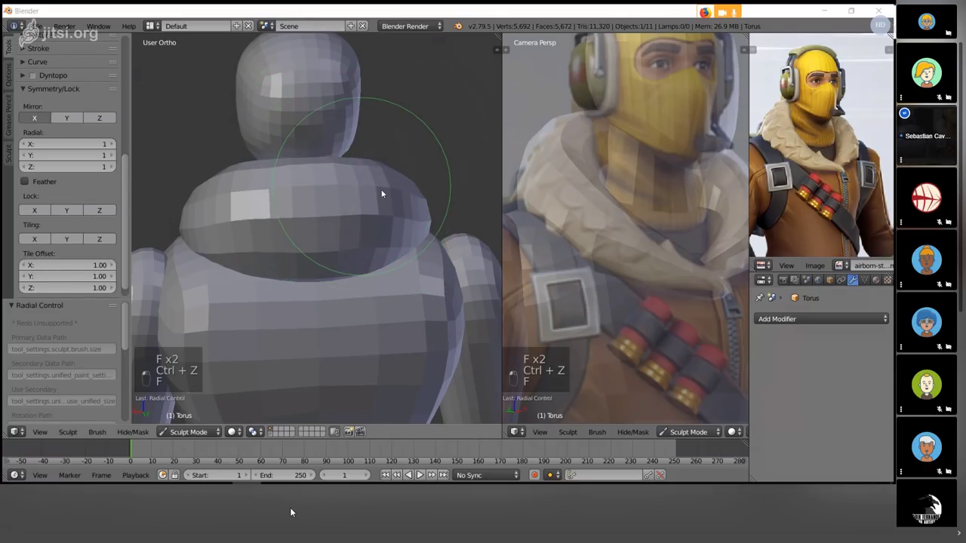
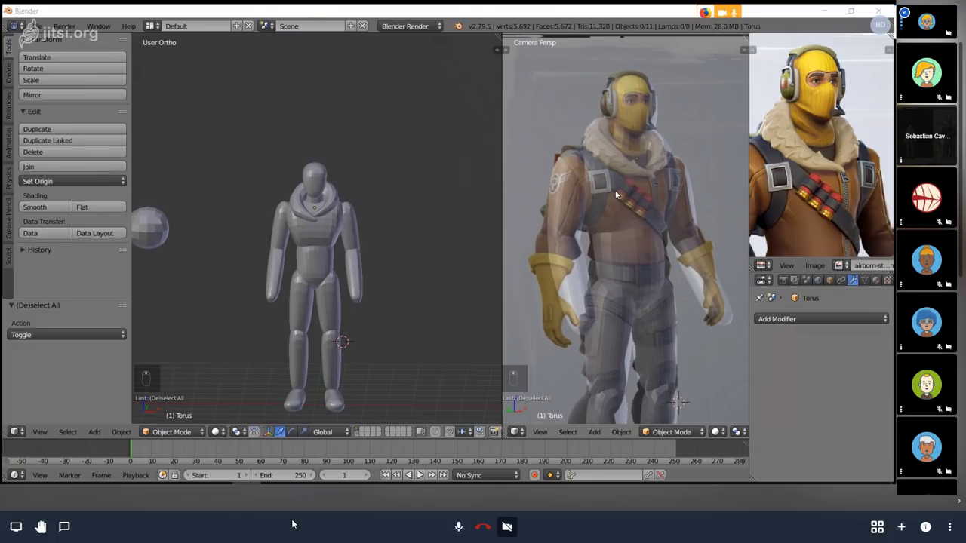
- Add a rounded ball and move a copy of it beside the figure's head
{"action": "key", "text": "shift+a"}
{"action": "key", "text": "shift+a"}
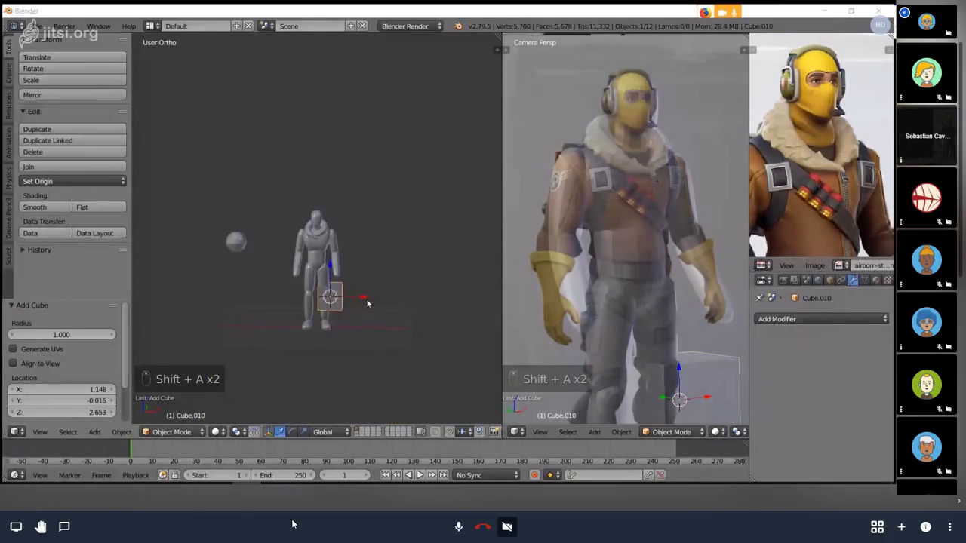
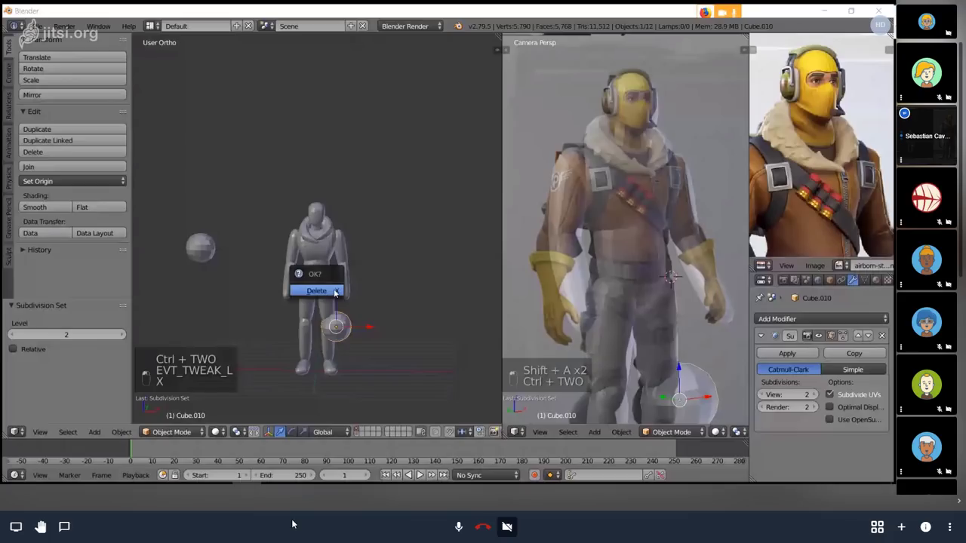
{"action": "key", "text": "shift+d"}
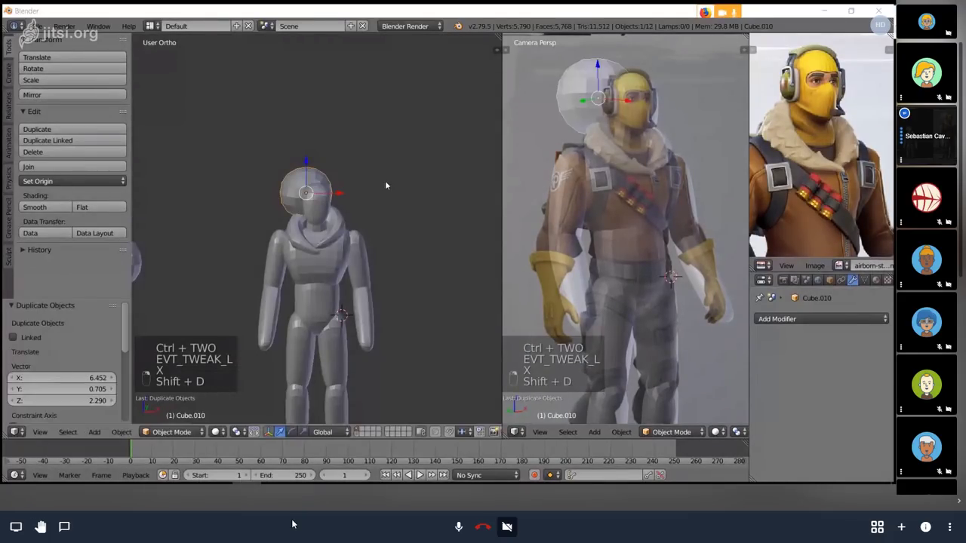
{"action": "key", "text": "KP_1"}
{"action": "key", "text": "g"}
- Delete half the ball's vertices and extrude the hemisphere's open rim
{"action": "key", "text": "Tab"}
{"action": "key", "text": "z"}
{"action": "key", "text": "b"}
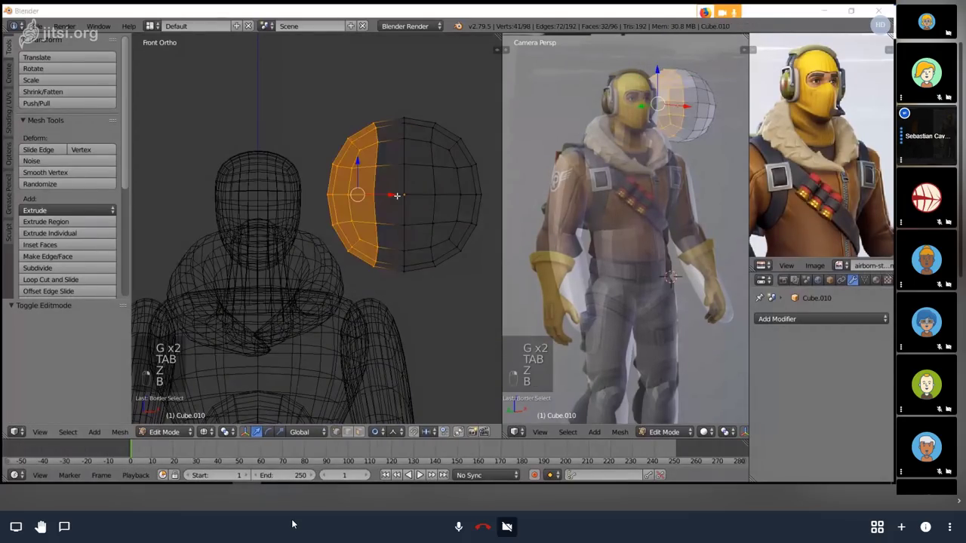
{"action": "key", "text": "x"}
{"action": "key", "text": "Tab"}
{"action": "key", "text": "e"}
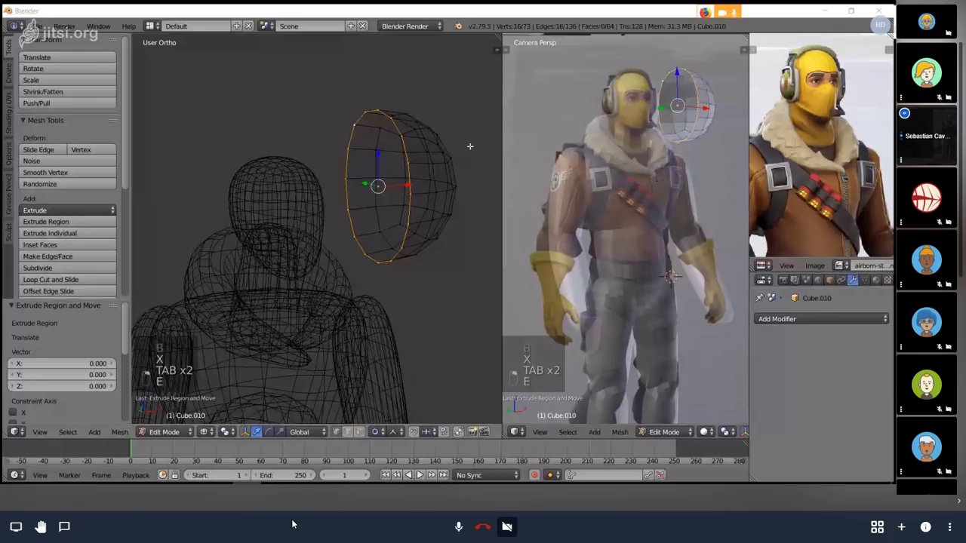
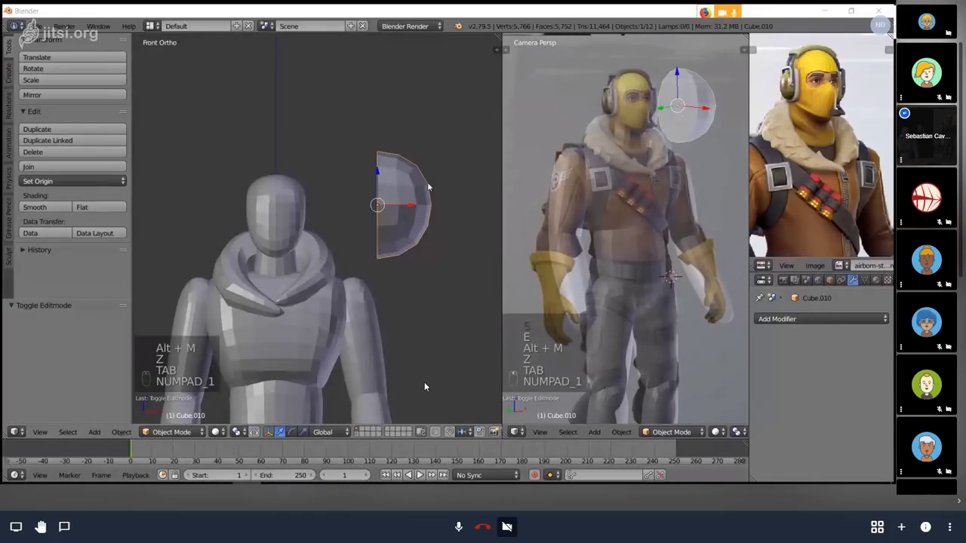
- Scale the ear cup and position it against the side of the head
{"action": "key", "text": "s"}
{"action": "key", "text": "g"}
{"action": "key", "text": "g"}
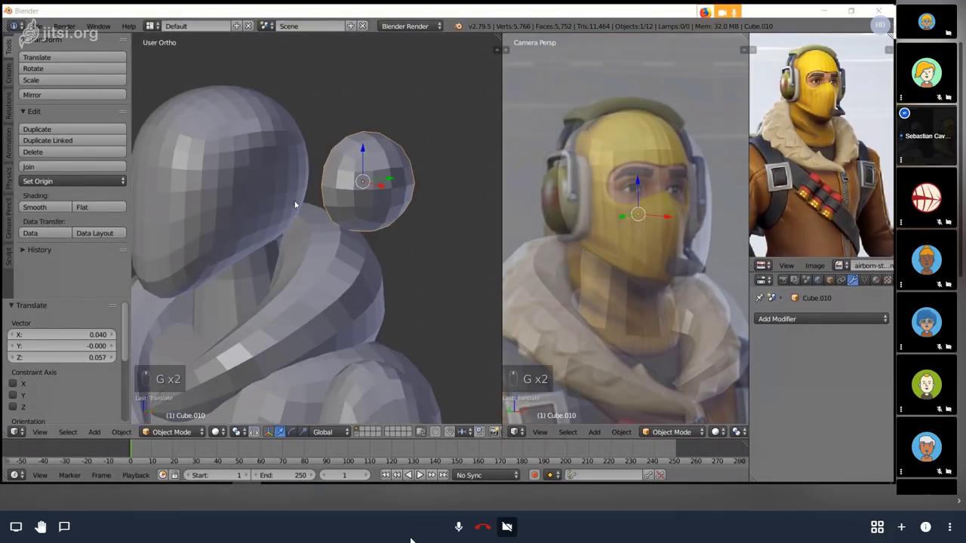
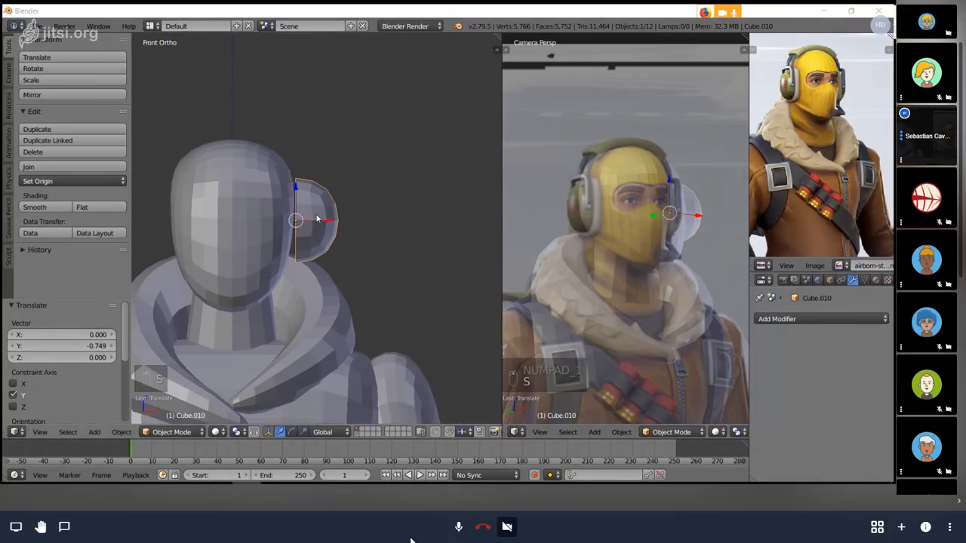
{"action": "key", "text": "g"}
{"action": "key", "text": "g"}
{"action": "key", "text": "g"}
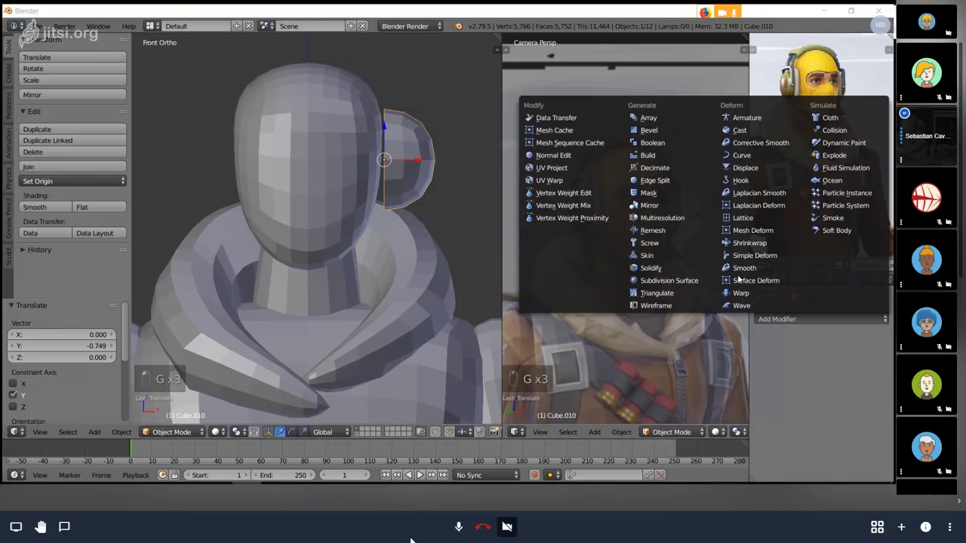
{"action": "key", "text": "g"}
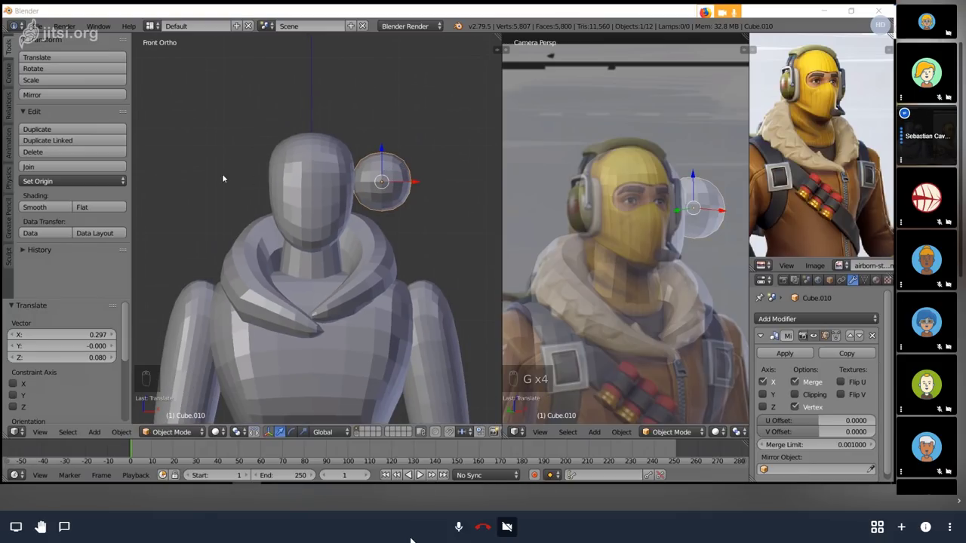
- Mirror the ear cup to the other side of the head and save the blend file
{"action": "key", "text": "Tab"}
{"action": "key", "text": "Tab"}
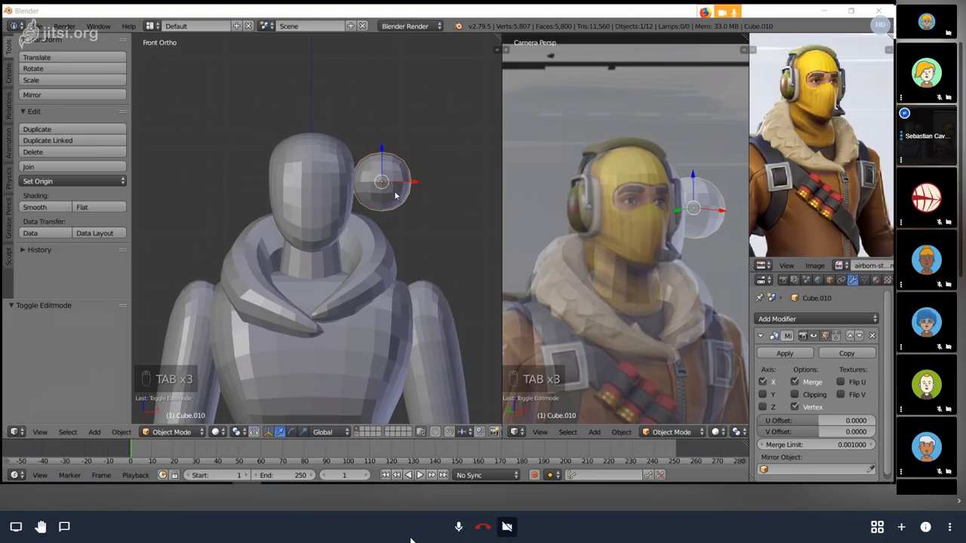
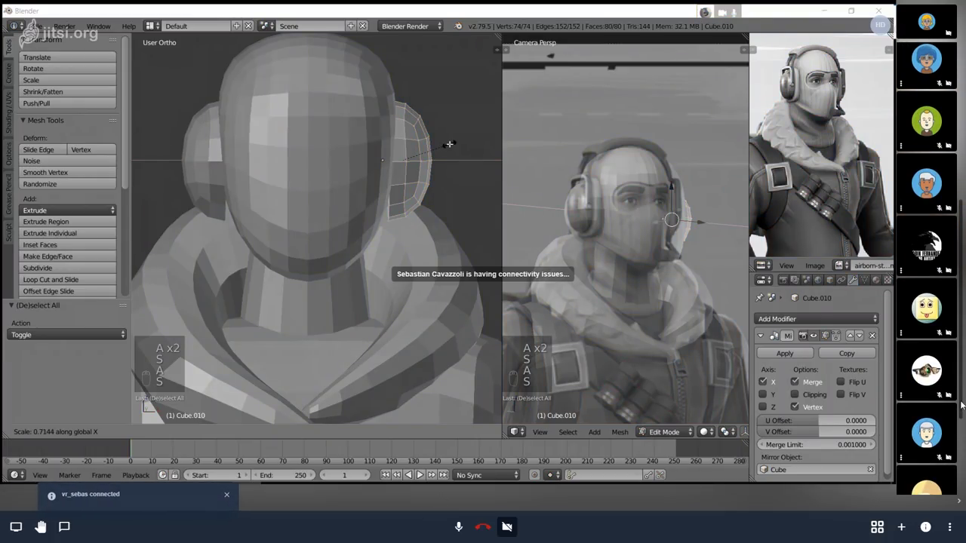
{"action": "key", "text": "r"}
{"action": "key", "text": "Tab"}
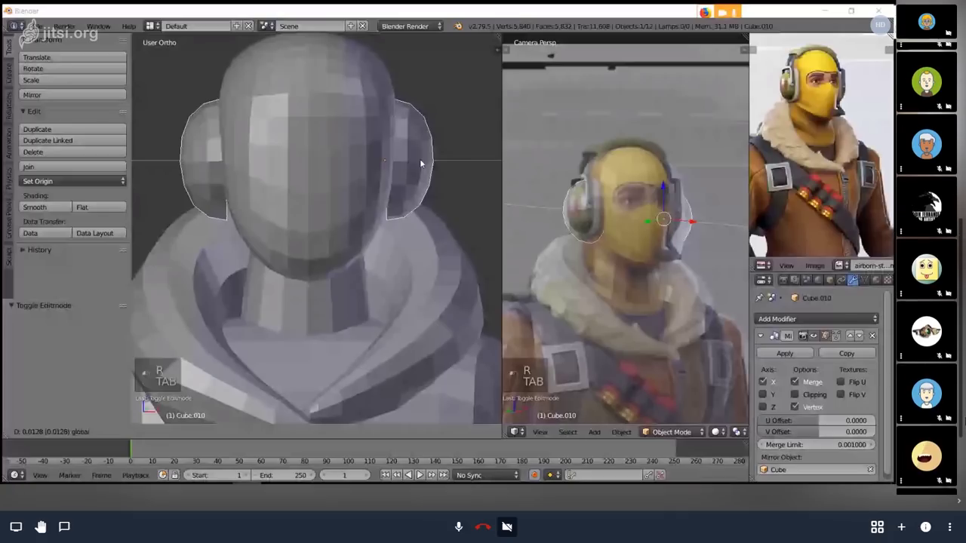
{"action": "key", "text": "a"}
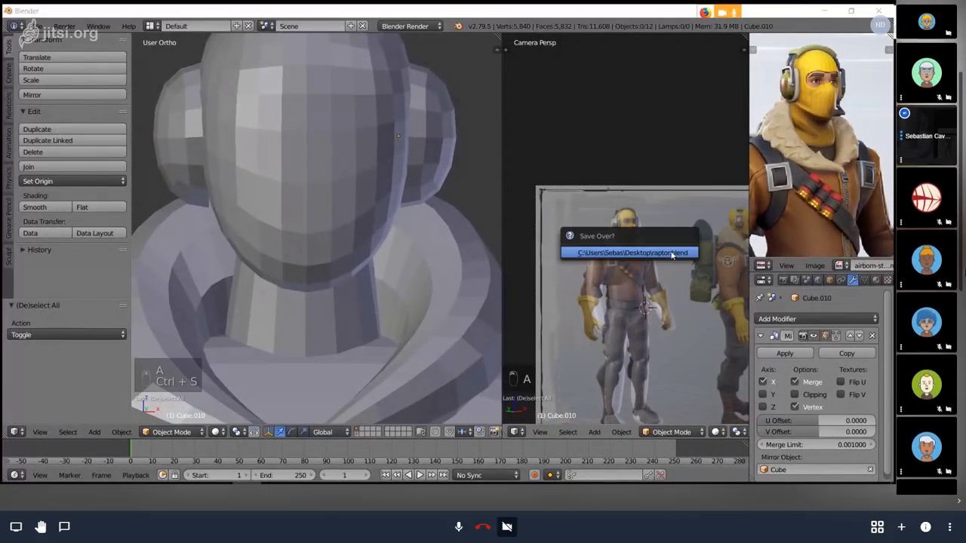
{"action": "key", "text": "ctrl+s"}
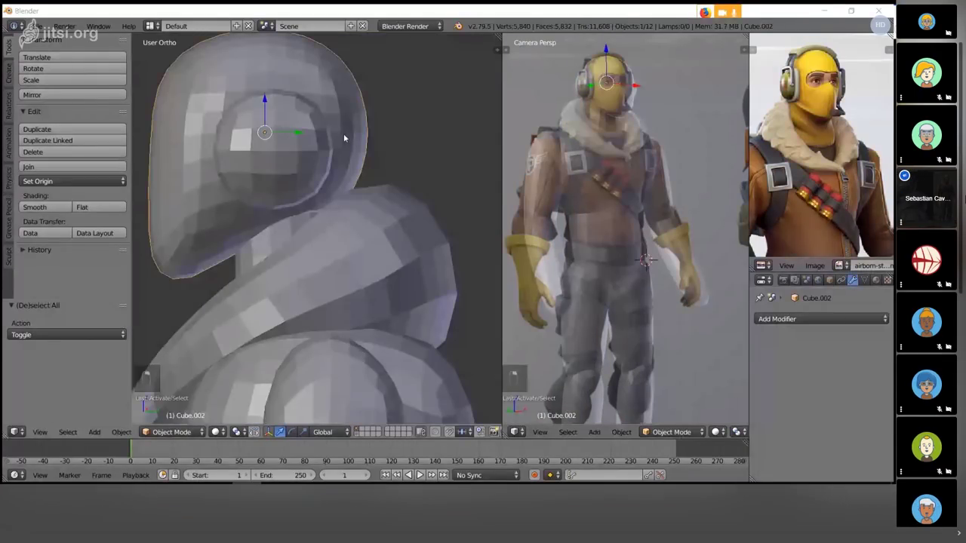
- Sculpt the head's outline with an enlarged Grab brush so it fits between the ear cups
{"action": "key", "text": "s"}
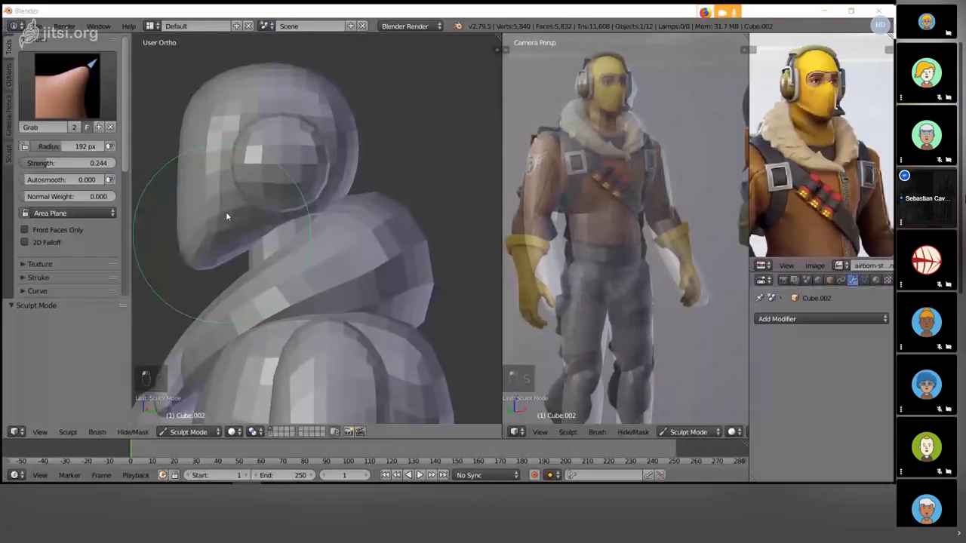
{"action": "key", "text": "g"}
{"action": "key", "text": "f"}
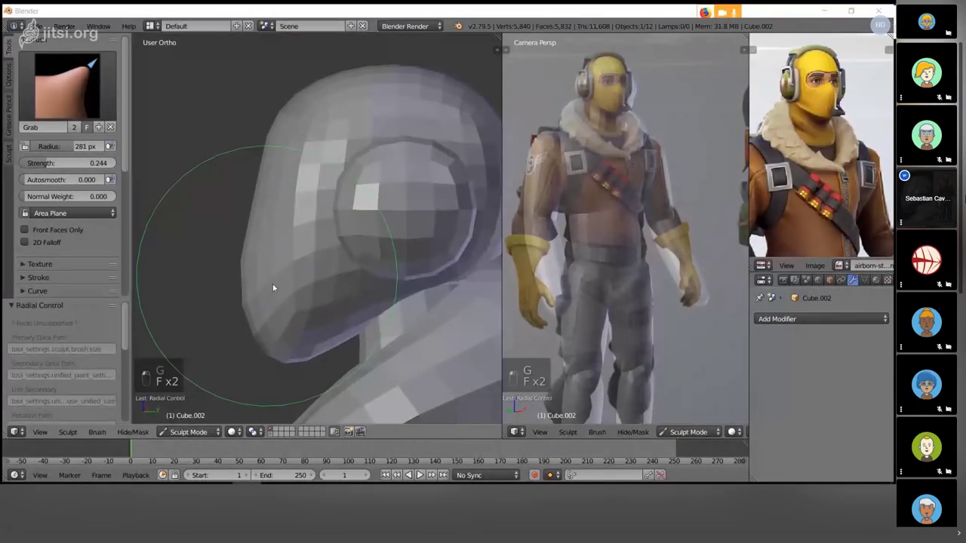
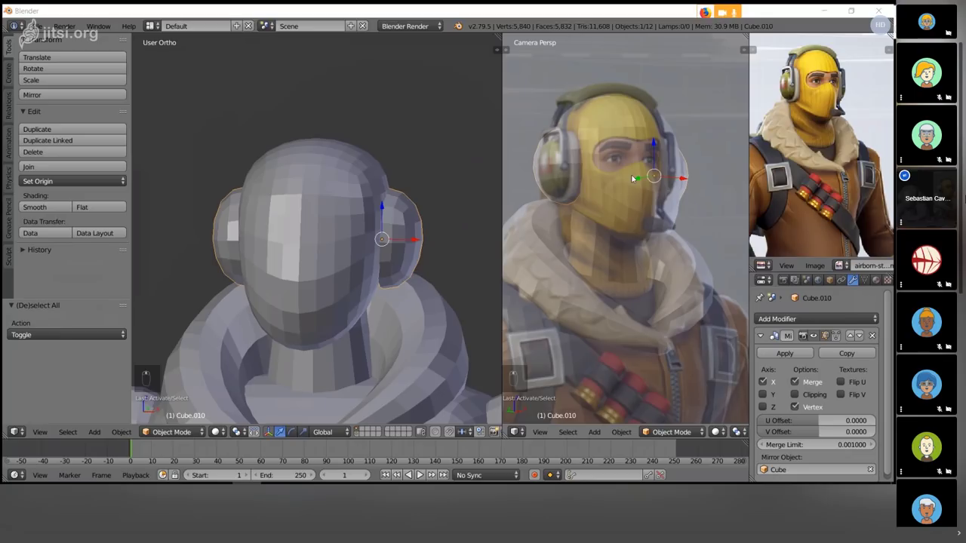
- Extrude a strip up from the ear cup's top edge and tilt it toward the crown of the head
{"action": "key", "text": "Tab"}
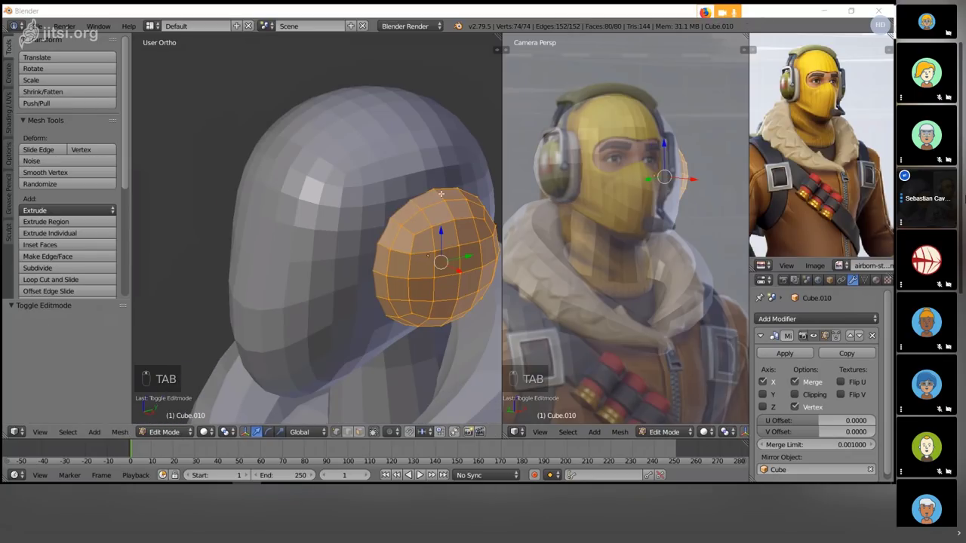
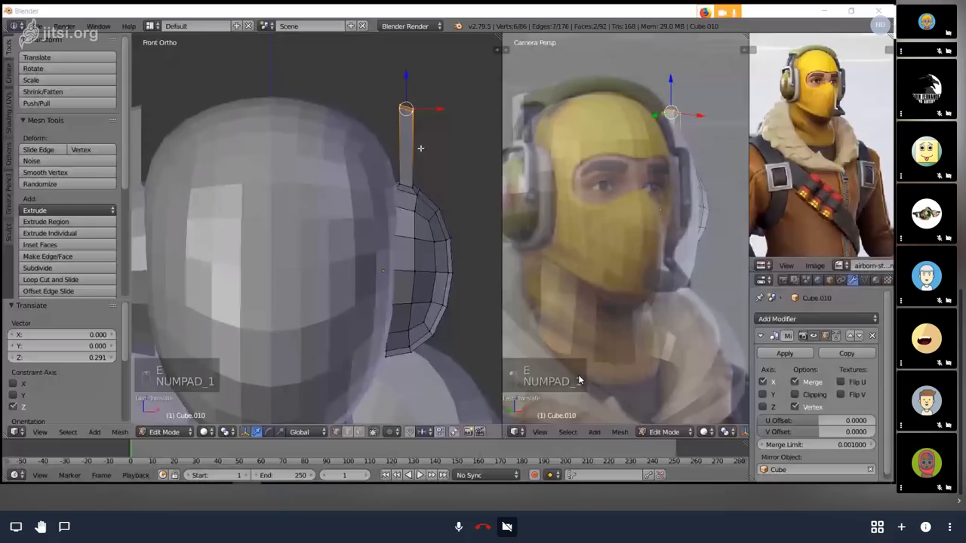
{"action": "key", "text": "g"}
{"action": "key", "text": "r"}
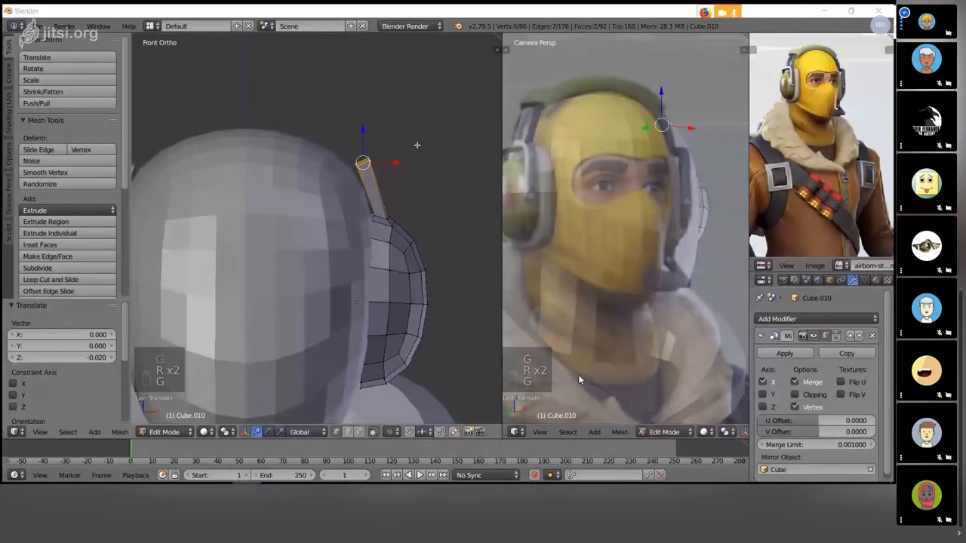
{"action": "key", "text": "e"}
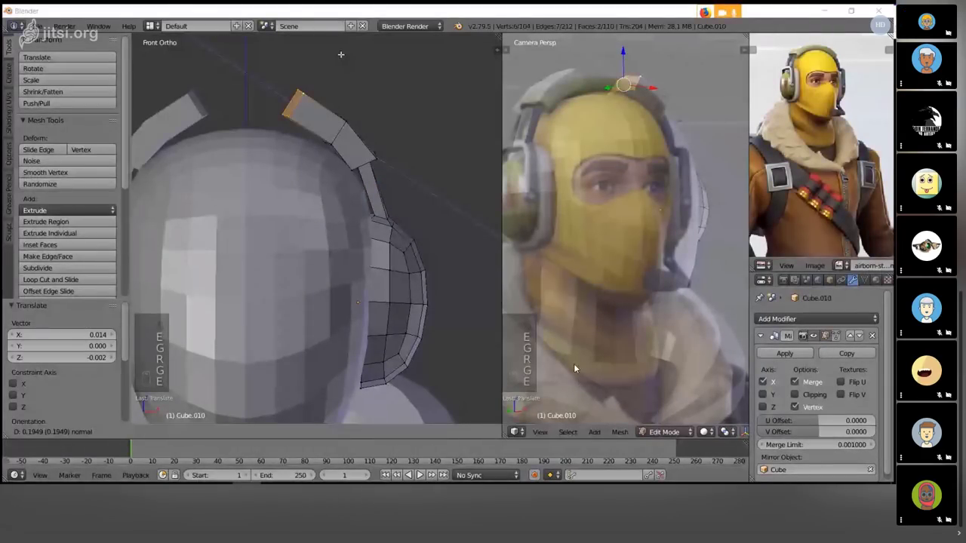
{"action": "key", "text": "g"}
{"action": "key", "text": "r"}
- Keep extruding headband segments over the head until they meet the mirrored half, then leave Edit Mode and save
{"action": "key", "text": "g"}
{"action": "key", "text": "e"}
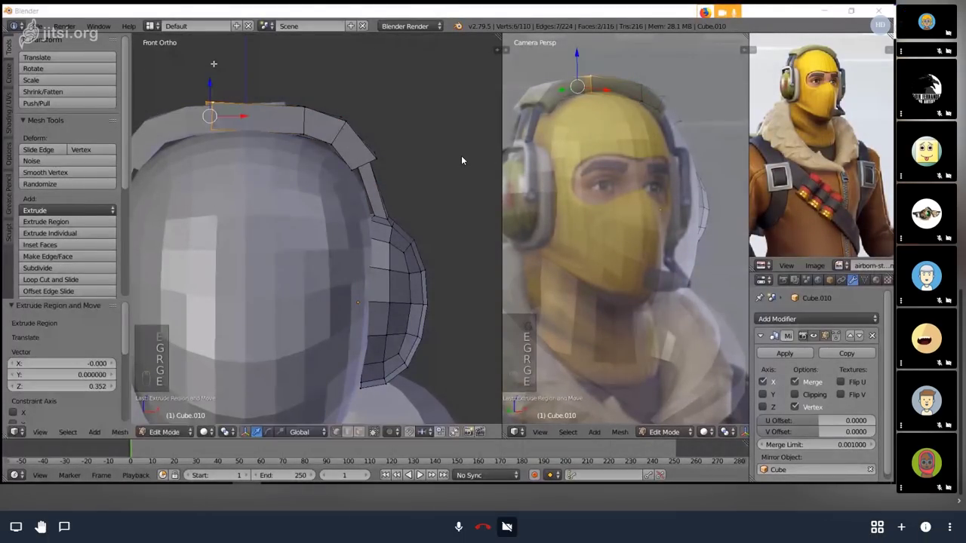
{"action": "key", "text": "g"}
{"action": "key", "text": "g"}
{"action": "key", "text": "g"}
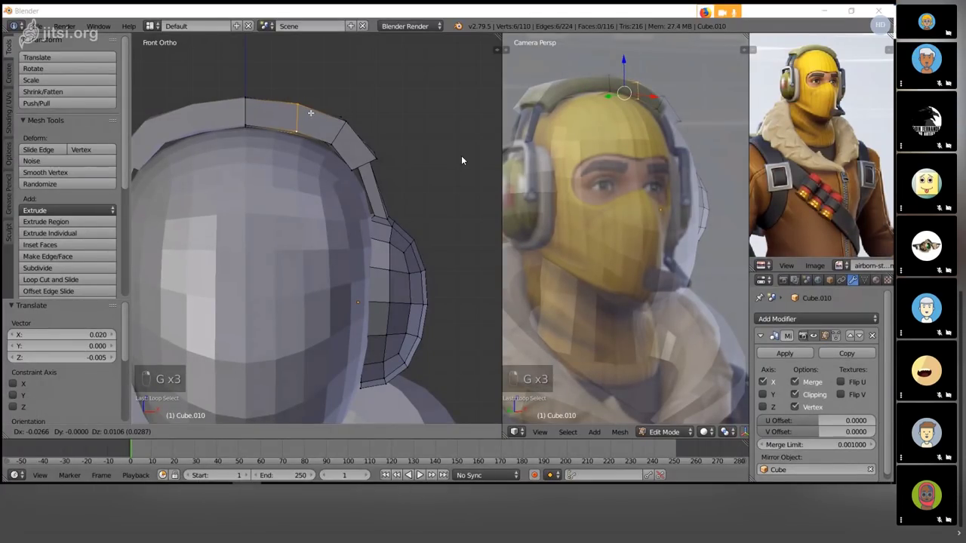
{"action": "key", "text": "a"}
{"action": "key", "text": "ctrl+s"}
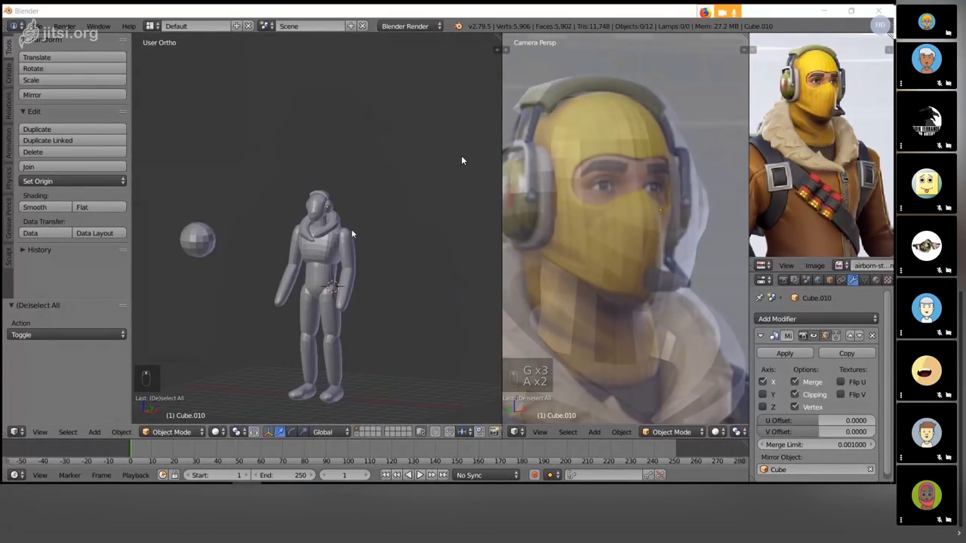
- From the front view, rescale the headphones so they fit snugly around the head and save
{"action": "key", "text": "KP_1"}
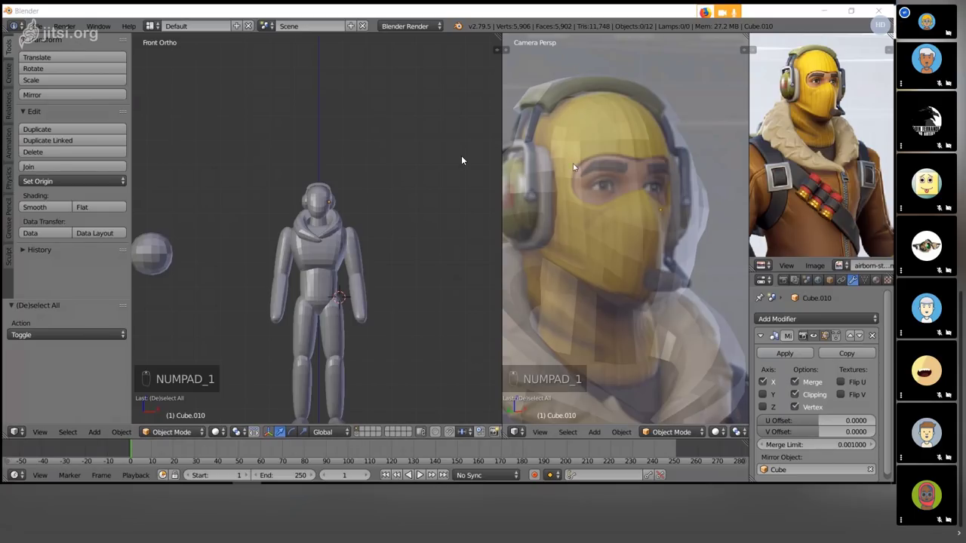
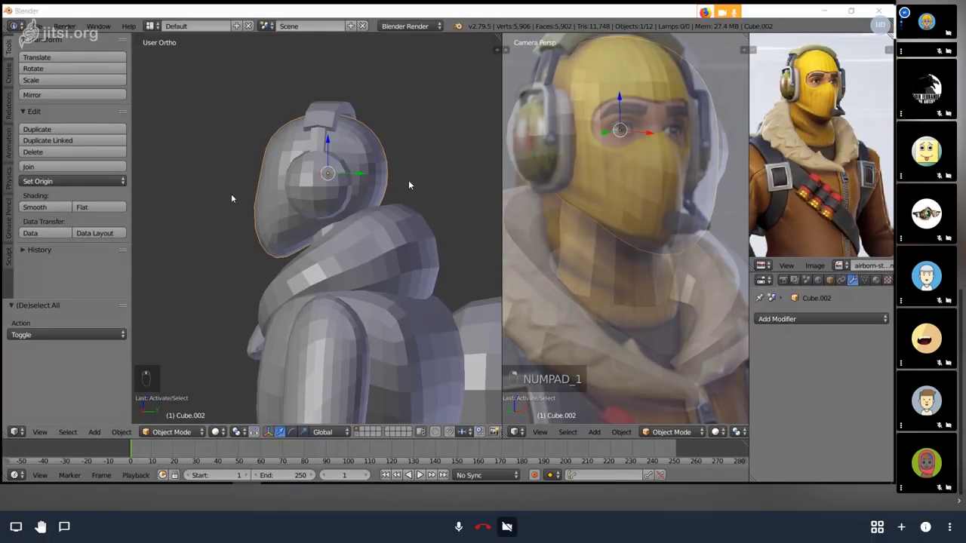
{"action": "key", "text": "s"}
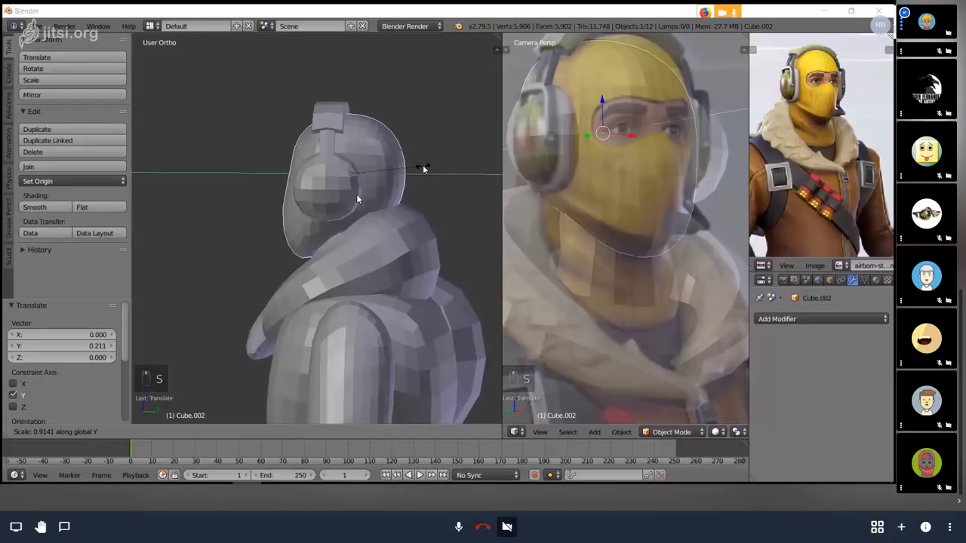
{"action": "key", "text": "a"}
{"action": "key", "text": "ctrl+s"}
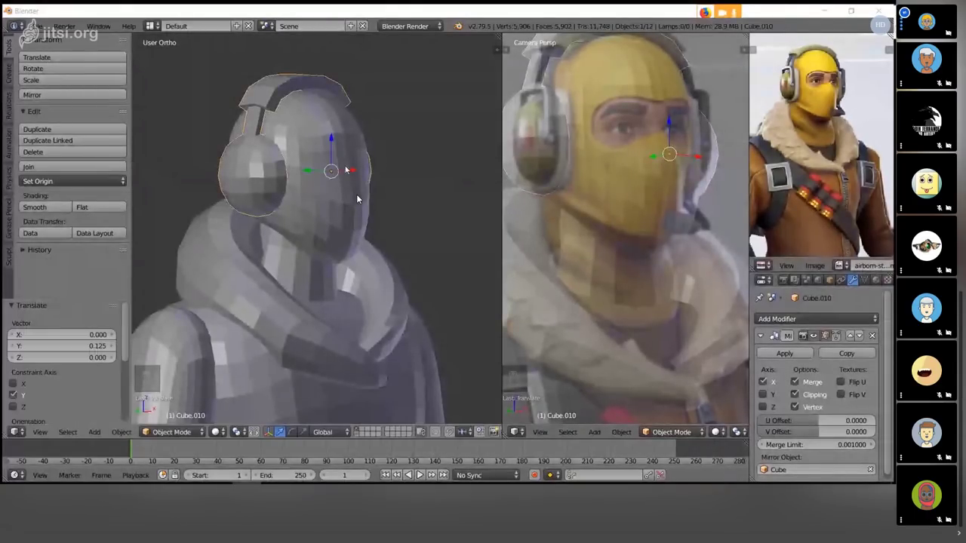
{"action": "key", "text": "s"}
{"action": "key", "text": "s"}
{"action": "key", "text": "s"}
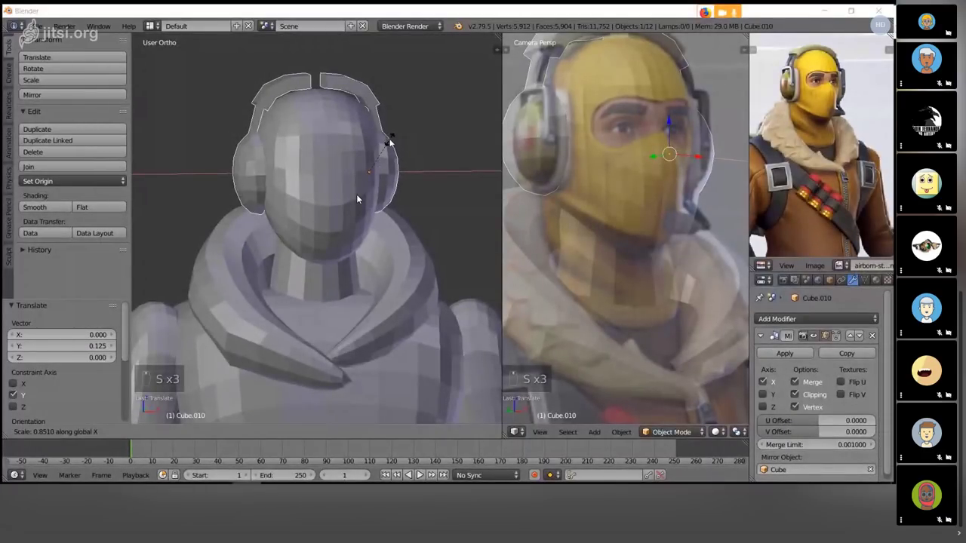
{"action": "key", "text": "a"}
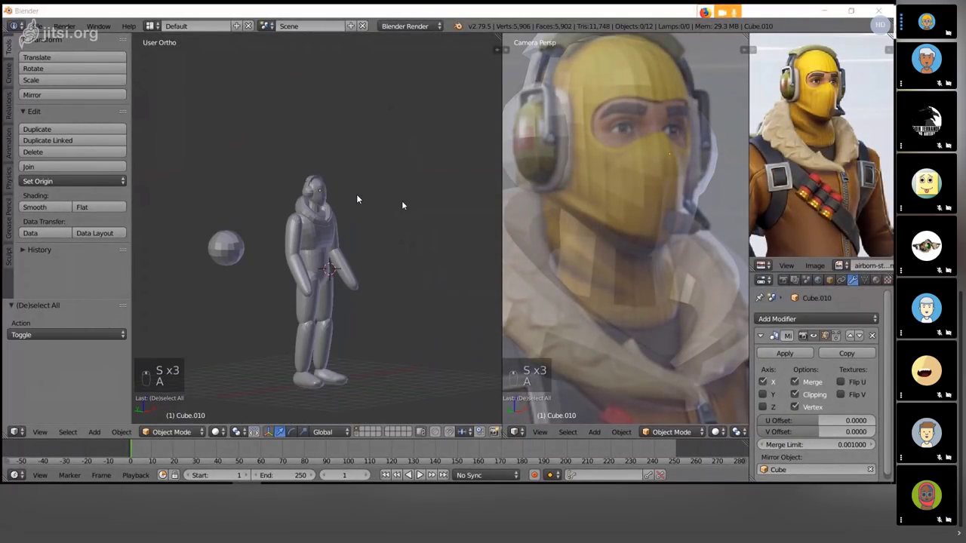
{"action": "key", "text": "ctrl+s"}
- In the right side view, select the head and start sculpting it with the Grab brush, adjusting brush size
{"action": "key", "text": "KP_3"}
{"action": "left_click", "coordinate": [360, 196]}
{"action": "key", "text": "g"}
{"action": "key", "text": "f"}
{"action": "key", "text": "f"}
{"action": "key", "text": "f"}
{"action": "key", "text": "f"}
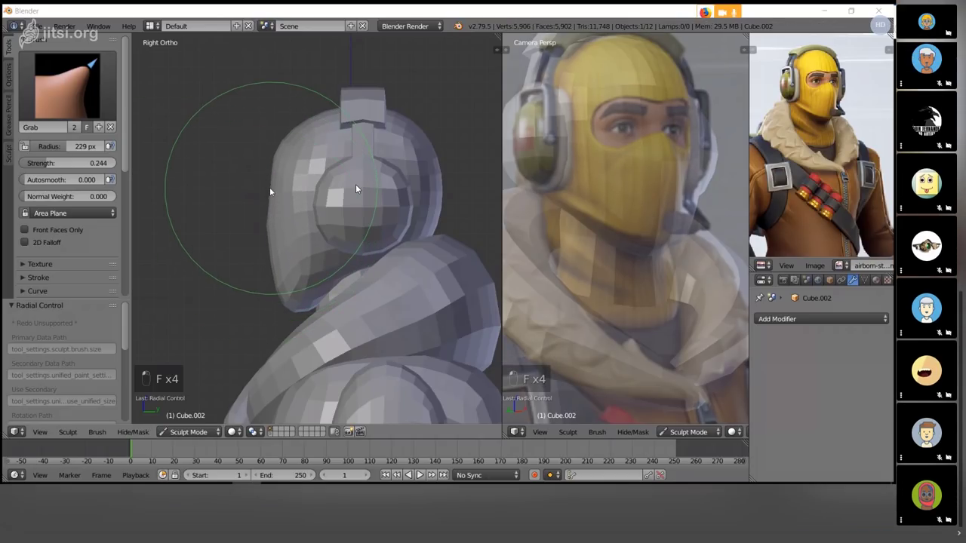
- Resize the Grab brush and push the head outward into a rounder helmet shape, undoing stray strokes
{"action": "key", "text": "f"}
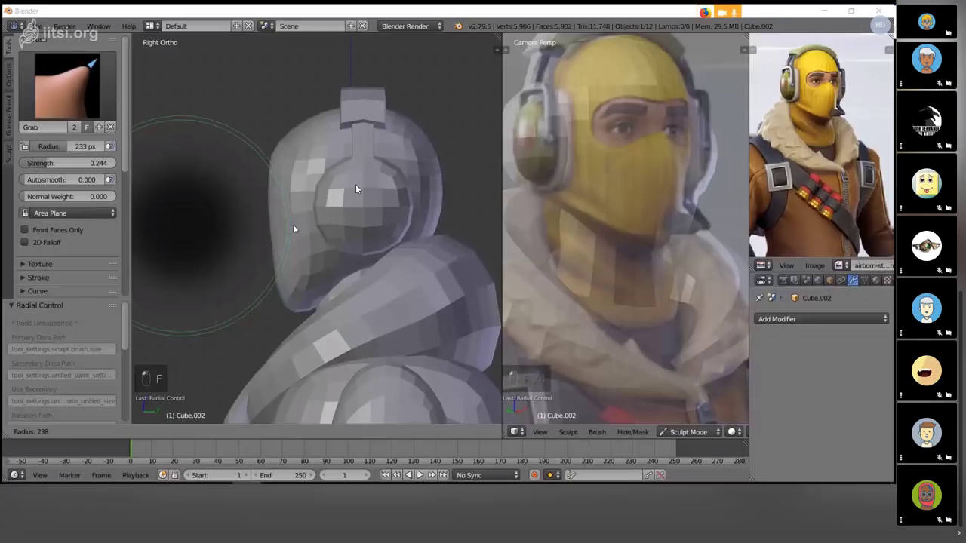
{"action": "key", "text": "f"}
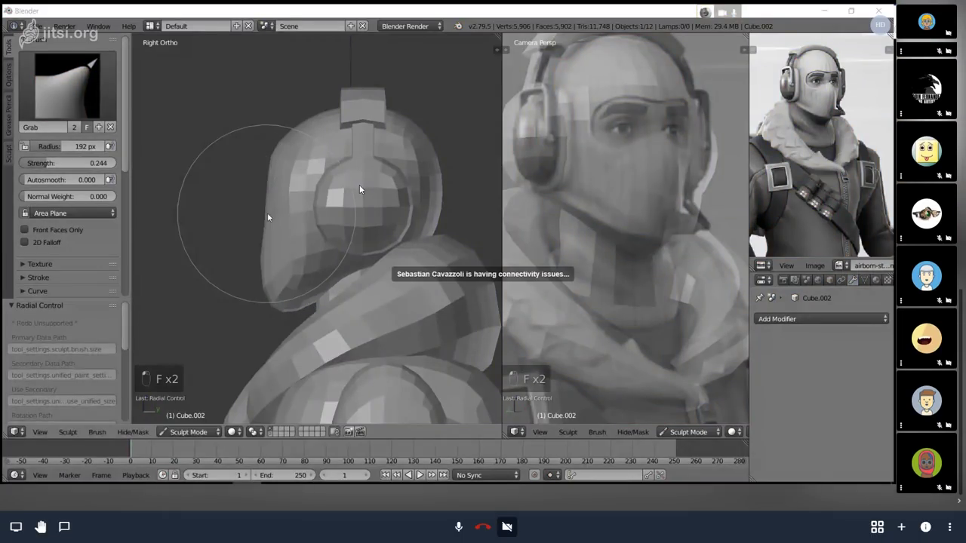
{"action": "key", "text": "f"}
{"action": "left_click", "coordinate": [954, 371]}
{"action": "key", "text": "ctrl+z"}
{"action": "key", "text": "f"}
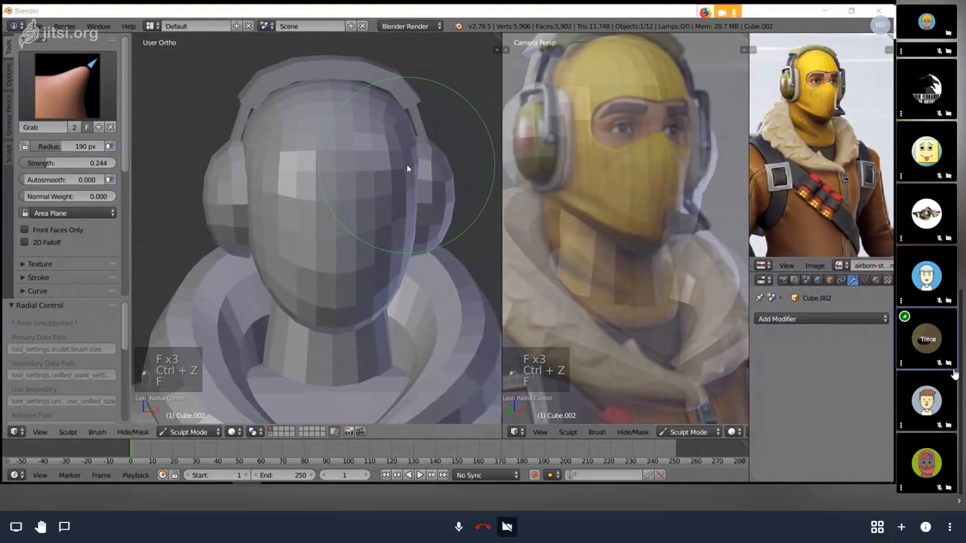
{"action": "key", "text": "f"}
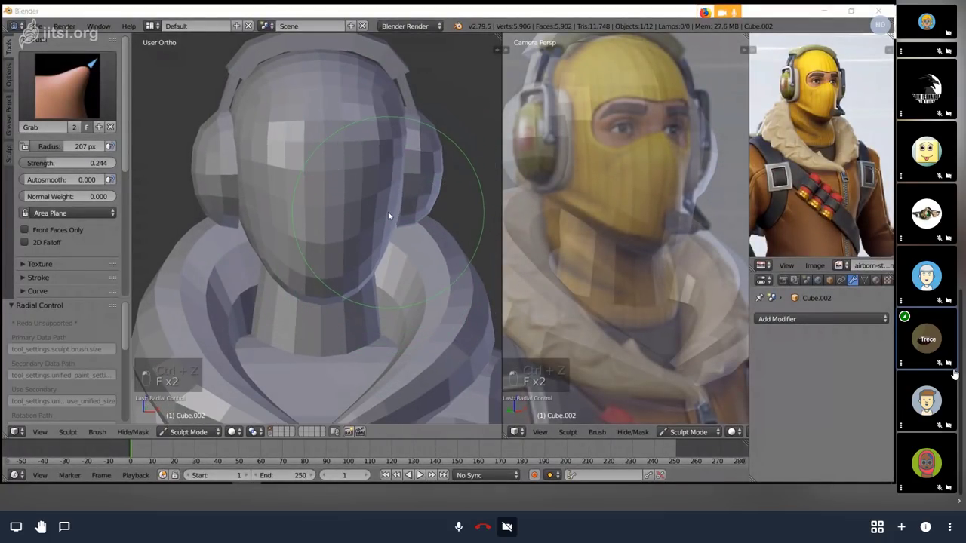
{"action": "key", "text": "f"}
- Reshape the helmet's side around the headphones, then leave sculpting and frame the whole figure
{"action": "key", "text": "ctrl+z"}
{"action": "left_click", "coordinate": [955, 371]}
{"action": "key", "text": "f"}
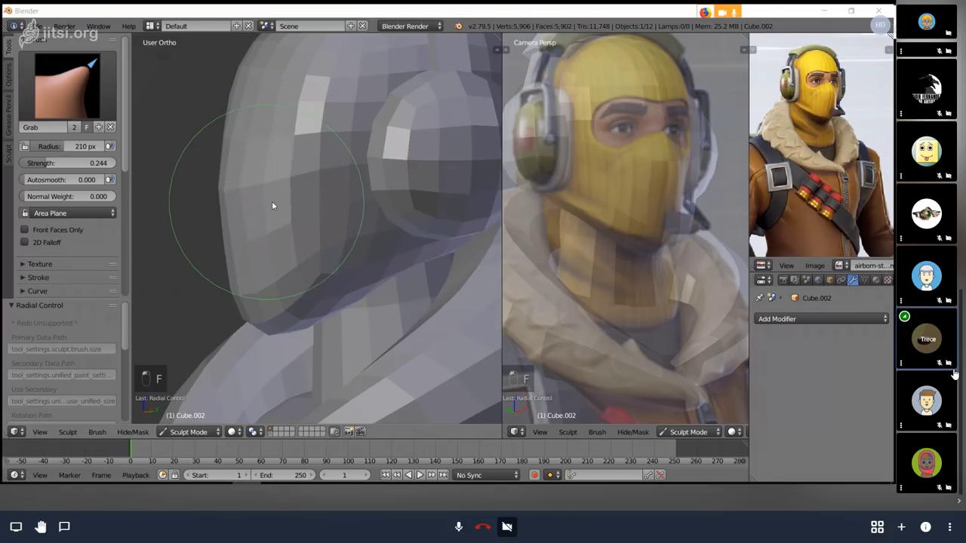
{"action": "left_click", "coordinate": [955, 371]}
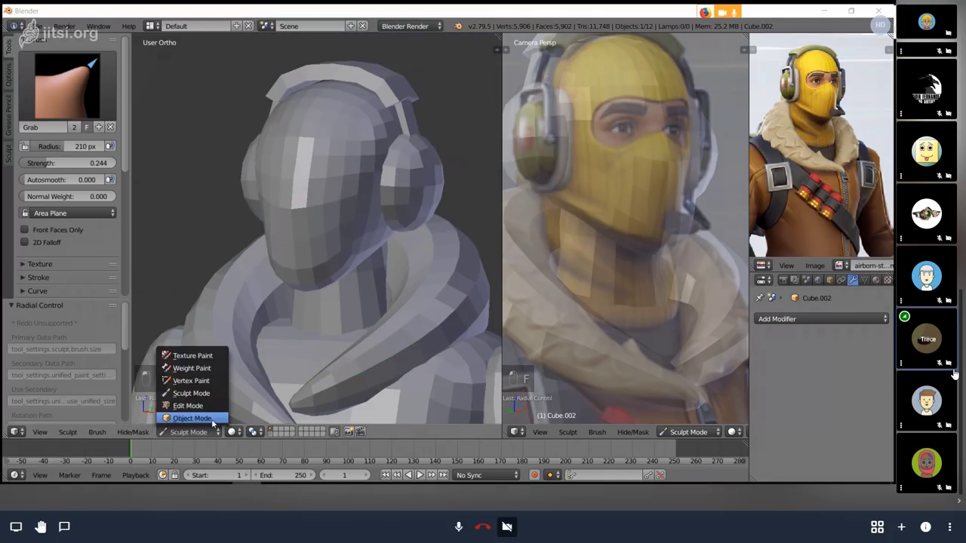
{"action": "key", "text": "a"}
{"action": "key", "text": "ctrl+s"}
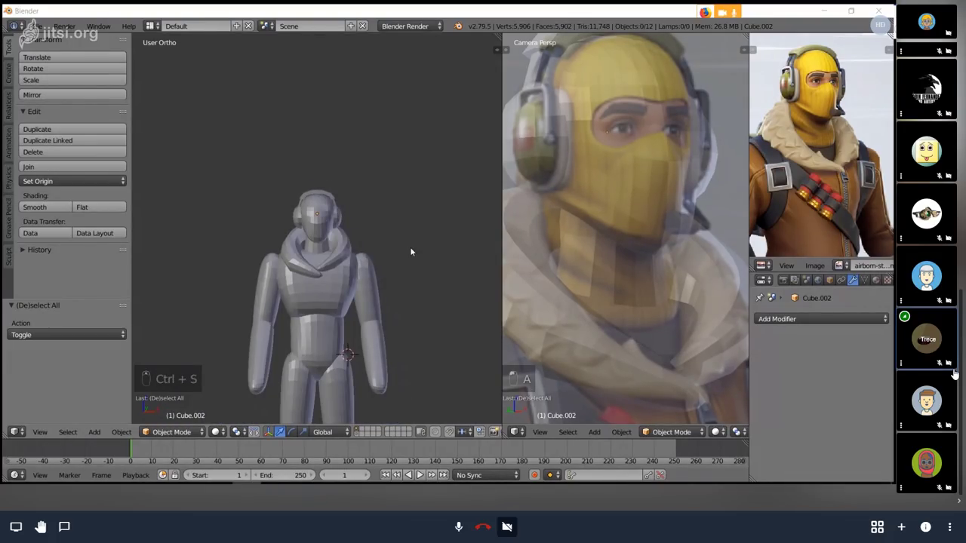
- Orbit around the figure, settle on the right side view and select the lower leg piece
{"action": "left_click_drag", "start_coordinate": [955, 371], "coordinate": [955, 371]}
{"action": "key", "text": "KP_1"}
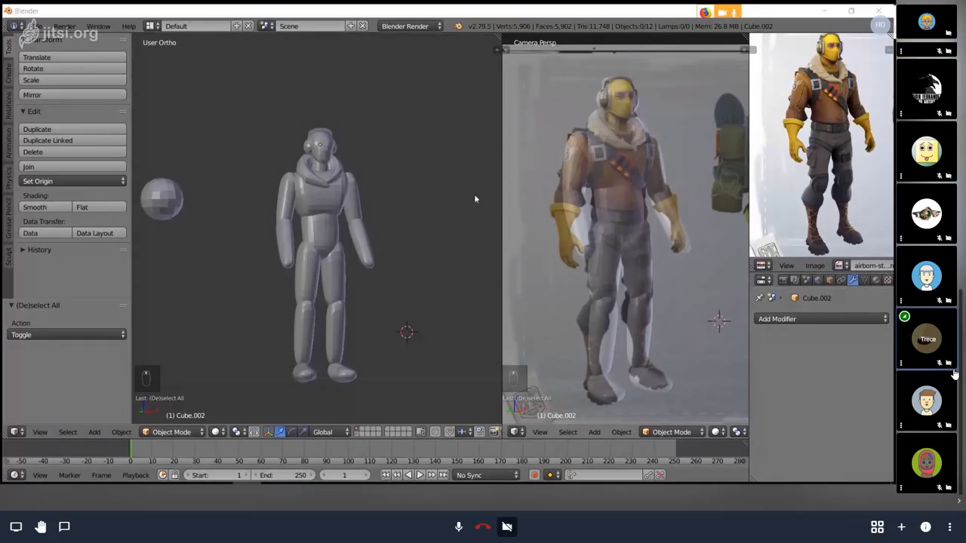
{"action": "key", "text": "KP_3"}
{"action": "right_click", "coordinate": [954, 371]}
{"action": "left_click", "coordinate": [955, 371]}
- Rotate the lower leg piece so it leans properly beneath the thigh
{"action": "key", "text": "r"}
{"action": "left_click_drag", "start_coordinate": [955, 371], "coordinate": [955, 372]}
{"action": "right_click", "coordinate": [955, 371]}
{"action": "key", "text": "r"}
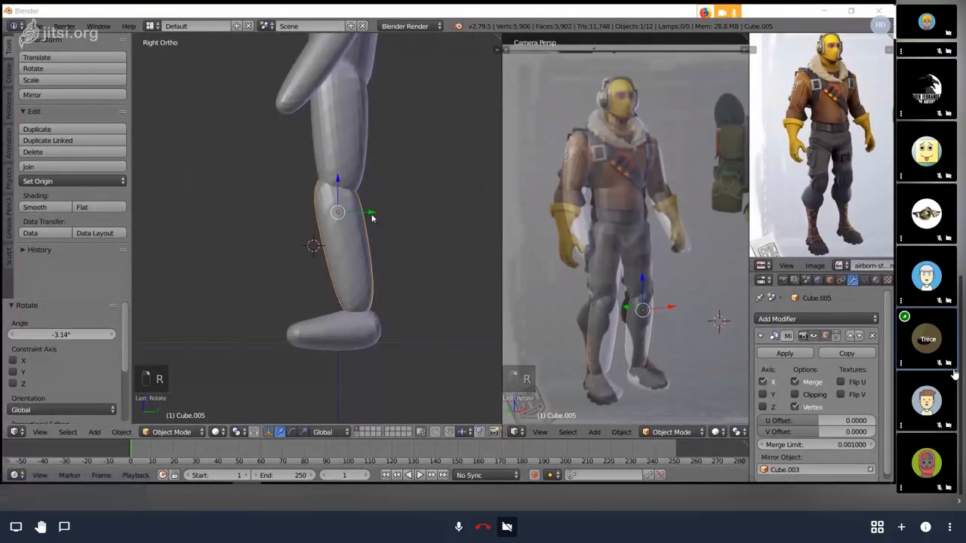
- Nudge the shin into place, enter Edit Mode on it and view the mesh as wireframe
{"action": "key", "text": "g"}
{"action": "key", "text": "a"}
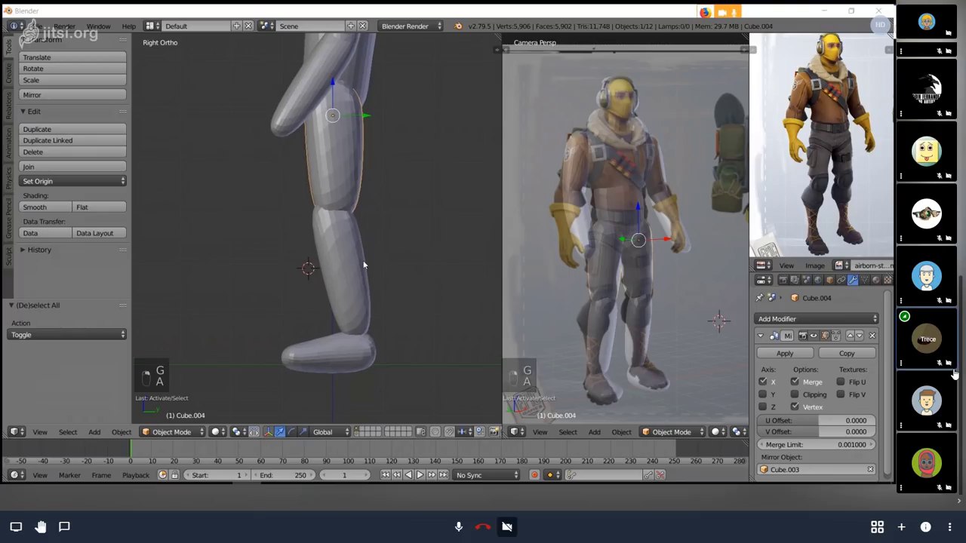
{"action": "key", "text": "Tab"}
{"action": "key", "text": "z"}
{"action": "key", "text": "b"}
{"action": "key", "text": "ctrl+z"}
{"action": "key", "text": "a"}
{"action": "key", "text": "c"}
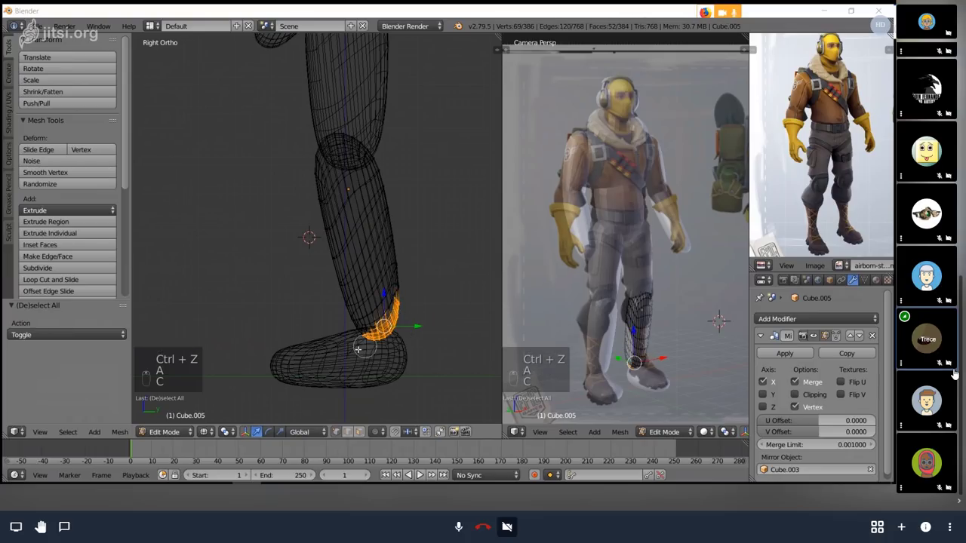
{"action": "key", "text": "z"}
- Scale the shin's lower edge loops down so it narrows toward the ankle, then leave Edit Mode and save
{"action": "key", "text": "s"}
{"action": "key", "text": "o"}
{"action": "key", "text": "s"}
{"action": "key", "text": "s"}
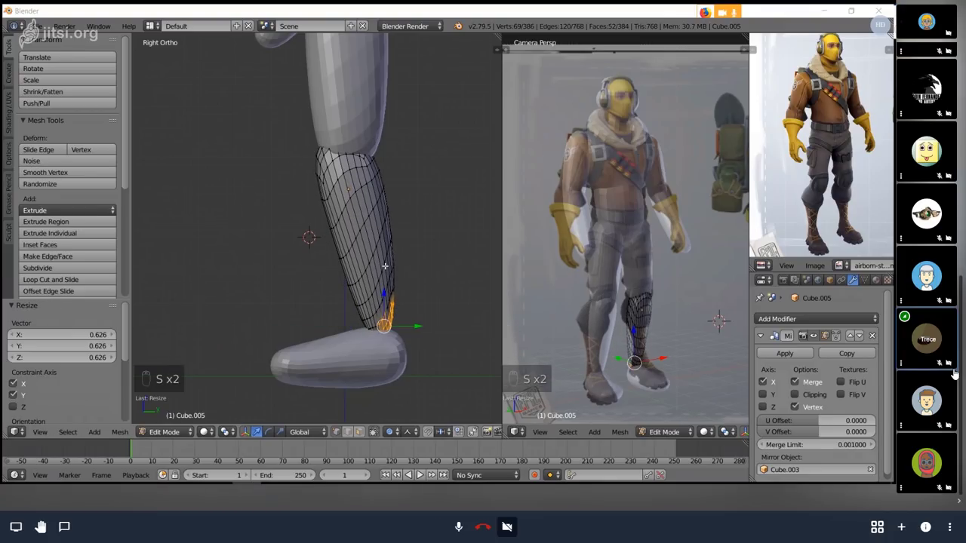
{"action": "key", "text": "s"}
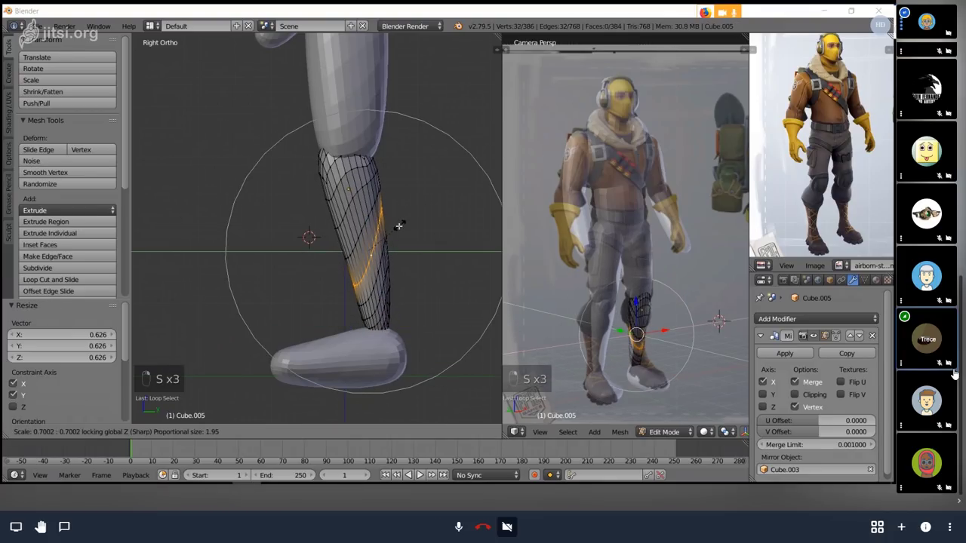
{"action": "key", "text": "s"}
{"action": "key", "text": "Tab"}
{"action": "key", "text": "a"}
{"action": "key", "text": "ctrl+s"}
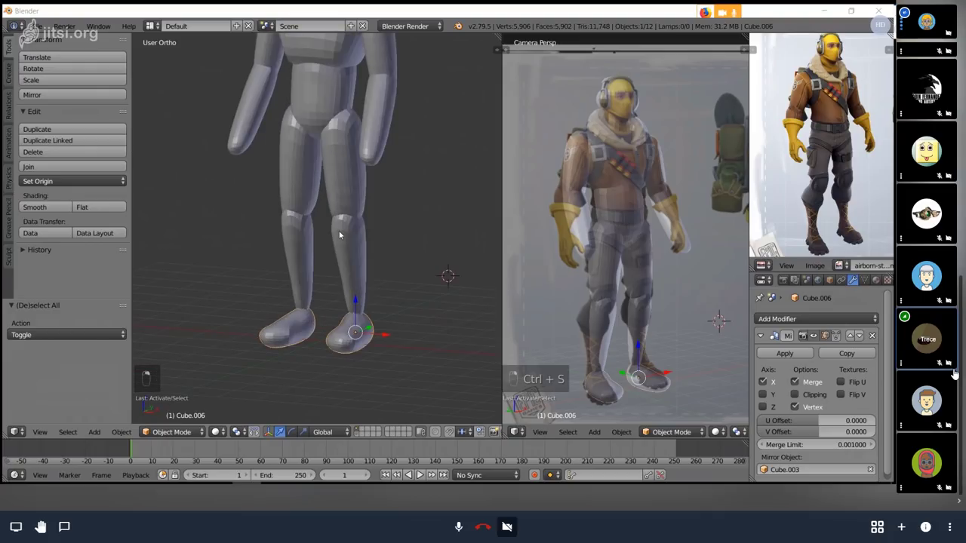
- From the side view, put the foot piece into Sculpt Mode and set up the brush size, undoing test strokes
{"action": "key", "text": "KP_3"}
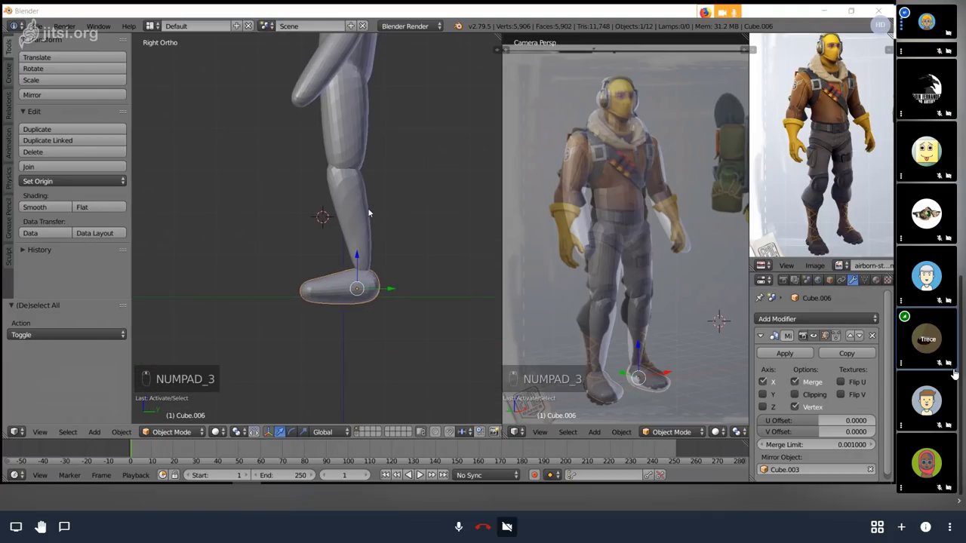
{"action": "key", "text": "Tab"}
{"action": "key", "text": "Tab"}
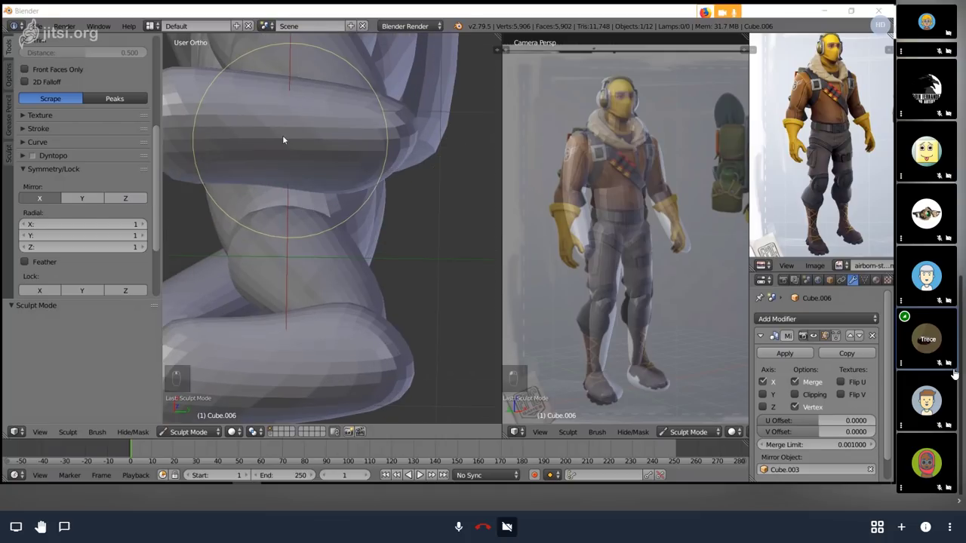
{"action": "key", "text": "f"}
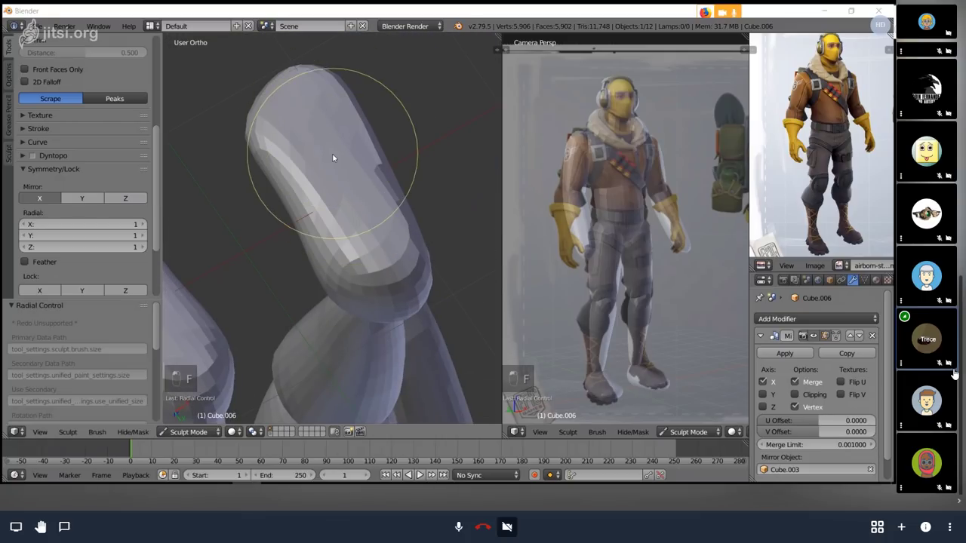
{"action": "key", "text": "ctrl+z"}
{"action": "key", "text": "f"}
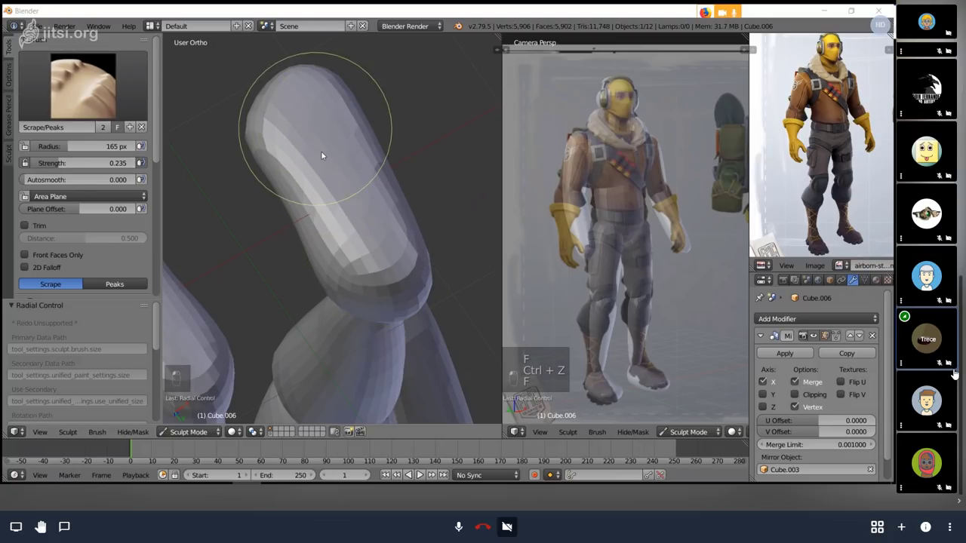
{"action": "key", "text": "ctrl+z"}
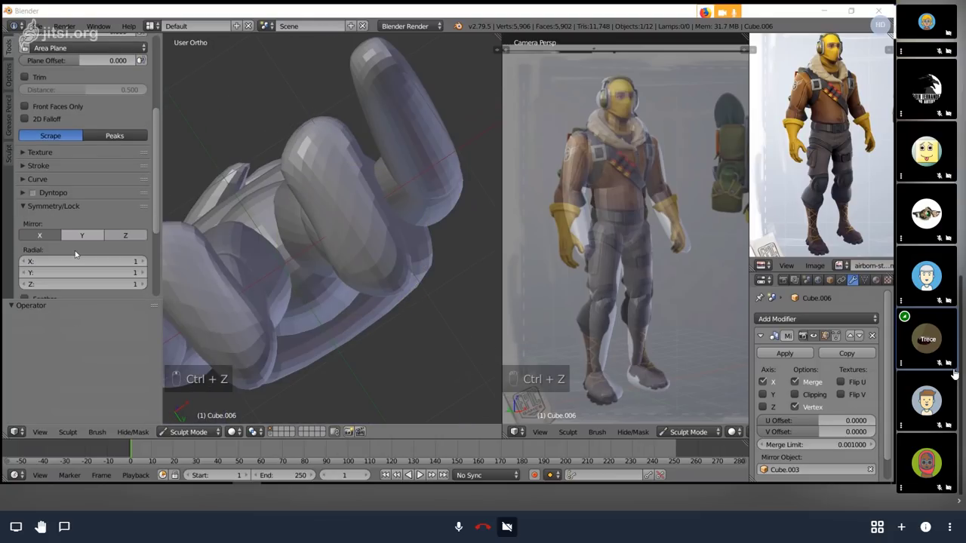
- Flatten and smooth the foot's surface and underside with X mirror, then return to Object Mode
{"action": "left_click_drag", "start_coordinate": [955, 371], "coordinate": [955, 372]}
{"action": "left_click_drag", "start_coordinate": [955, 371], "coordinate": [955, 371]}
{"action": "key", "text": "g"}
{"action": "key", "text": "f"}
{"action": "key", "text": "KP_3"}
{"action": "key", "text": "f"}
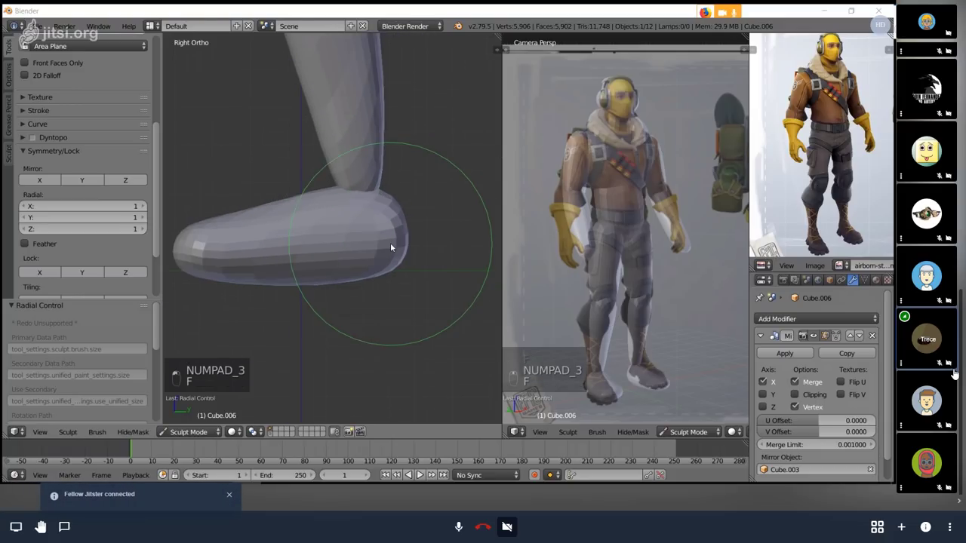
{"action": "left_click", "coordinate": [955, 371]}
{"action": "key", "text": "Tab"}
- Bring the feet into view and delete the mirrored foot piece
{"action": "key", "text": "Tab"}
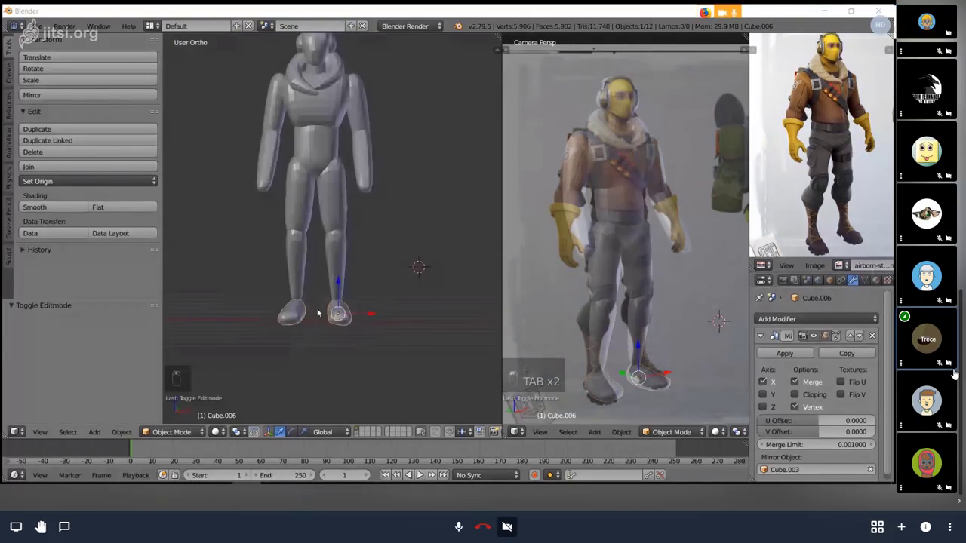
{"action": "key", "text": "a"}
{"action": "key", "text": "ctrl+s"}
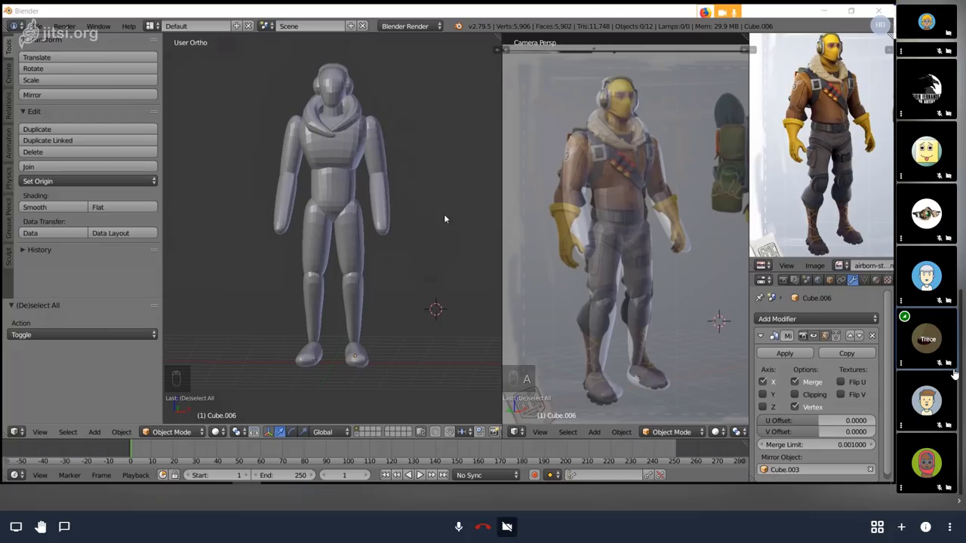
{"action": "key", "text": "ctrl+s"}
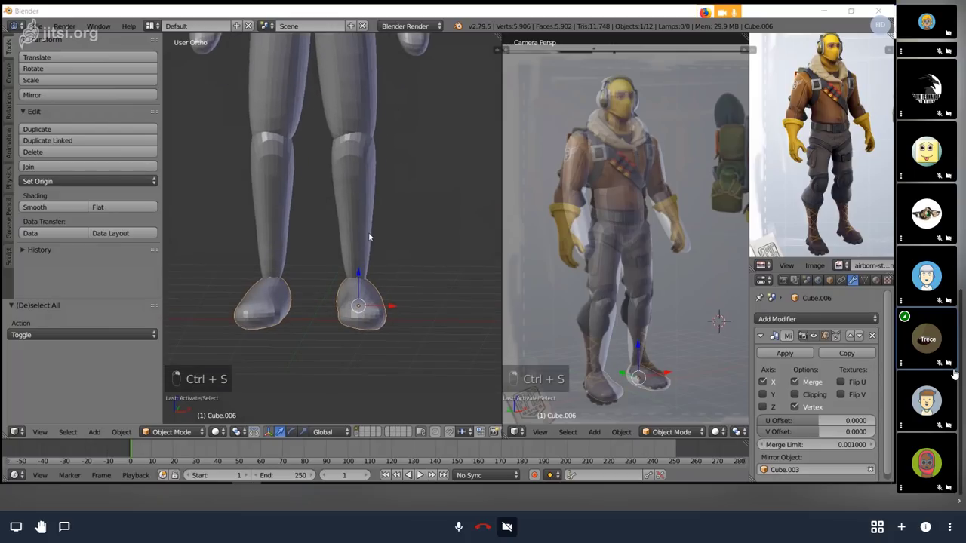
{"action": "key", "text": "x"}
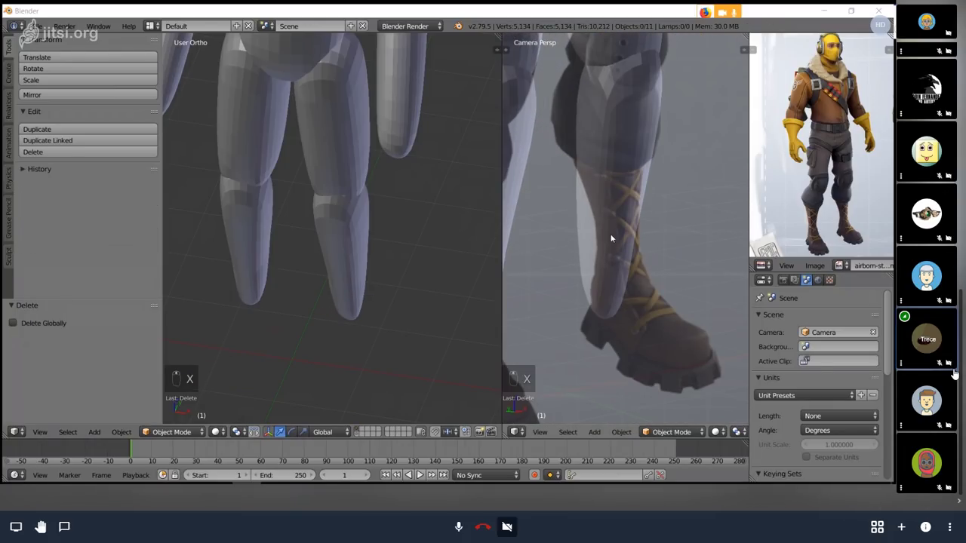
- In the side view, snap the 3D cursor to the scene centre and bring up the Add Mesh list
{"action": "key", "text": "KP_3"}
{"action": "key", "text": "shift+s"}
{"action": "key", "text": "shift+s"}
{"action": "key", "text": "shift+a"}
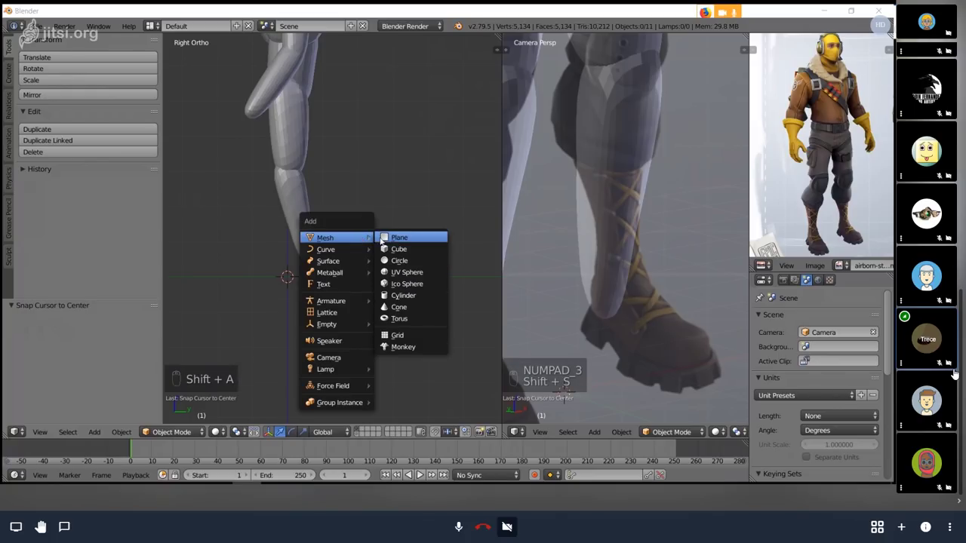
- Add a new cube for the boot and flatten it into a low slab, viewing it in wireframe
{"action": "key", "text": "Tab"}
{"action": "middle_click", "coordinate": [955, 371]}
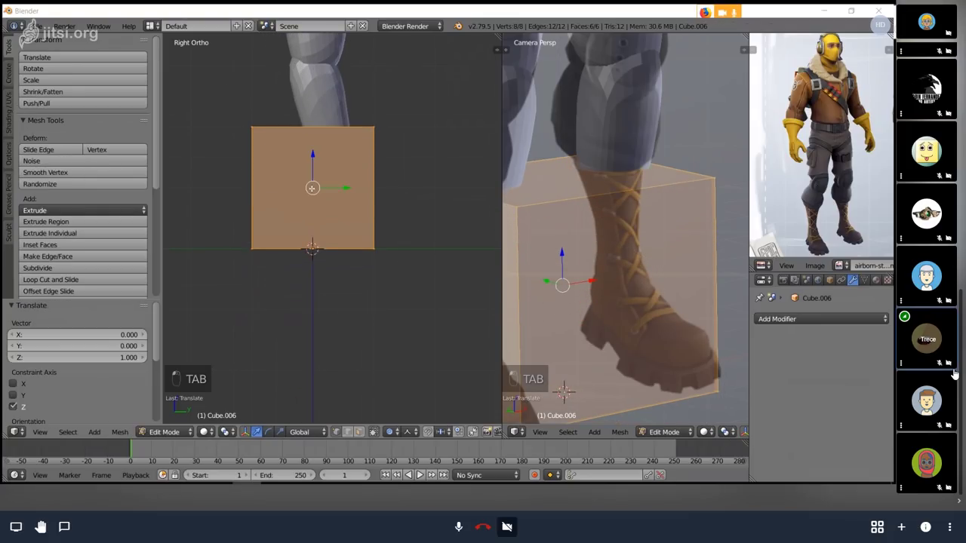
{"action": "left_click", "coordinate": [955, 371]}
{"action": "key", "text": "z"}
{"action": "key", "text": "b"}
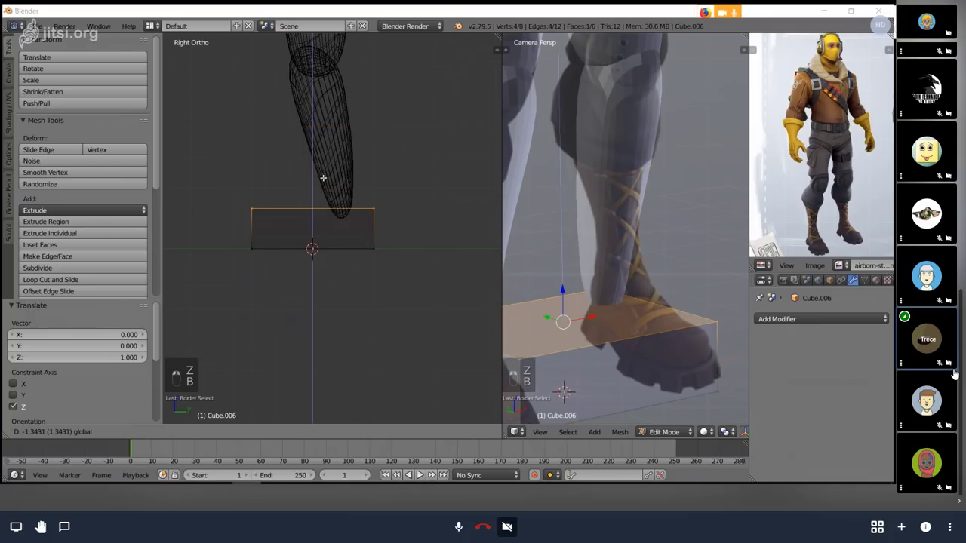
{"action": "left_click", "coordinate": [955, 371]}
{"action": "key", "text": "Tab"}
{"action": "left_click_drag", "start_coordinate": [955, 371], "coordinate": [955, 371]}
- Scale and stretch the slab, then move it into place beneath the shin in the side view
{"action": "key", "text": "Tab"}
{"action": "key", "text": "s"}
{"action": "key", "text": "a"}
{"action": "key", "text": "a"}
{"action": "key", "text": "s"}
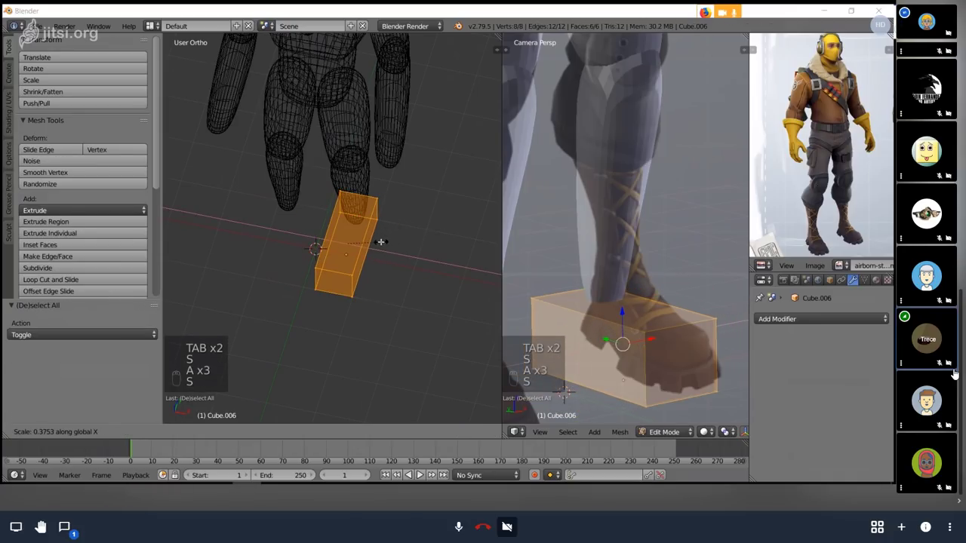
{"action": "key", "text": "s"}
{"action": "left_click_drag", "start_coordinate": [955, 371], "coordinate": [955, 371]}
{"action": "key", "text": "Tab"}
{"action": "key", "text": "z"}
{"action": "key", "text": "KP_3"}
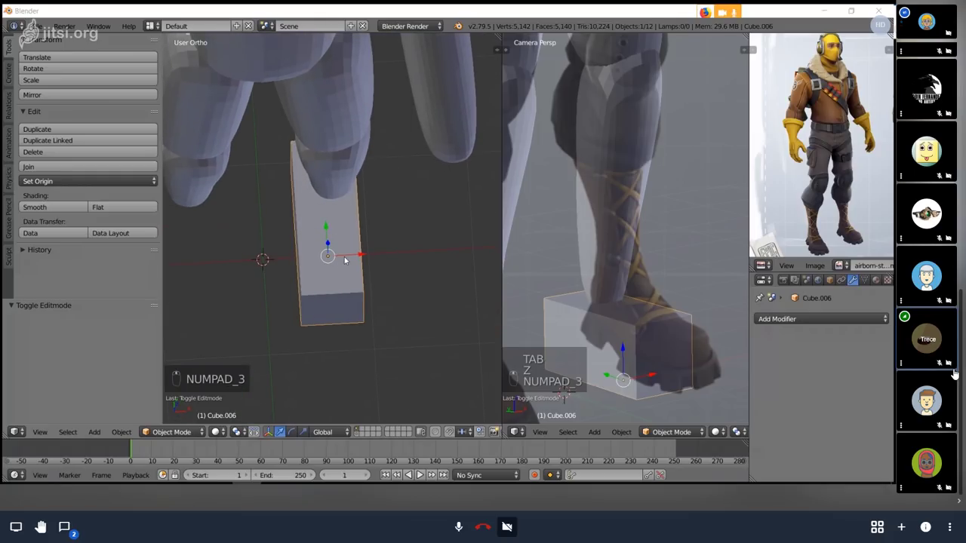
{"action": "left_click_drag", "start_coordinate": [954, 372], "coordinate": [955, 371]}
- Cut an extra edge loop across the foot block and give it a Subdivision Surface modifier
{"action": "key", "text": "Tab"}
{"action": "key", "text": "ctrl+r"}
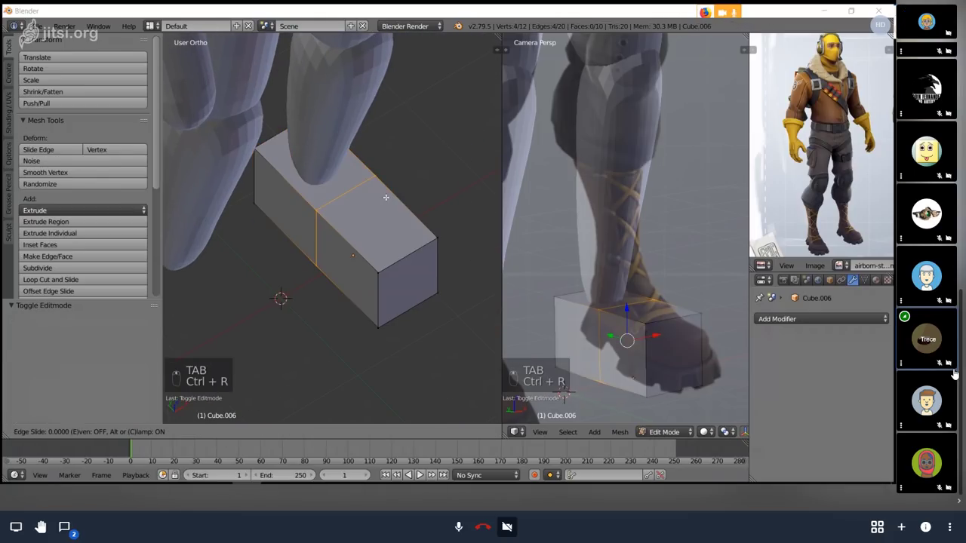
{"action": "key", "text": "s"}
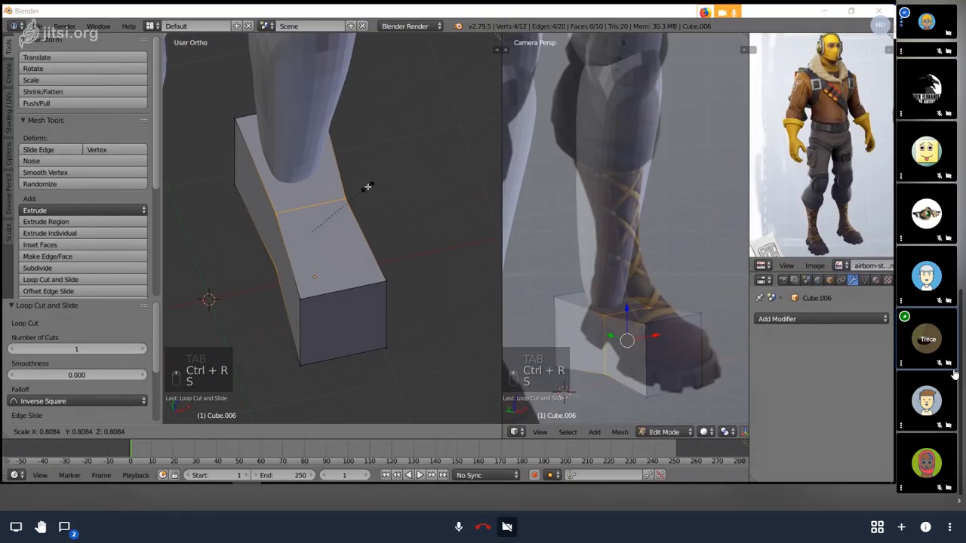
{"action": "key", "text": "ctrl+z"}
{"action": "key", "text": "ctrl+z"}
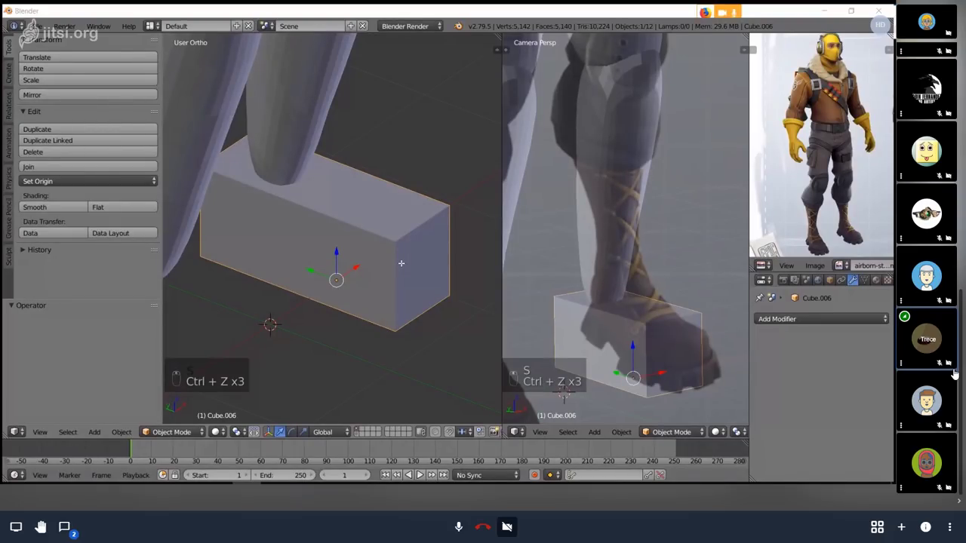
{"action": "key", "text": "z"}
{"action": "key", "text": "Tab"}
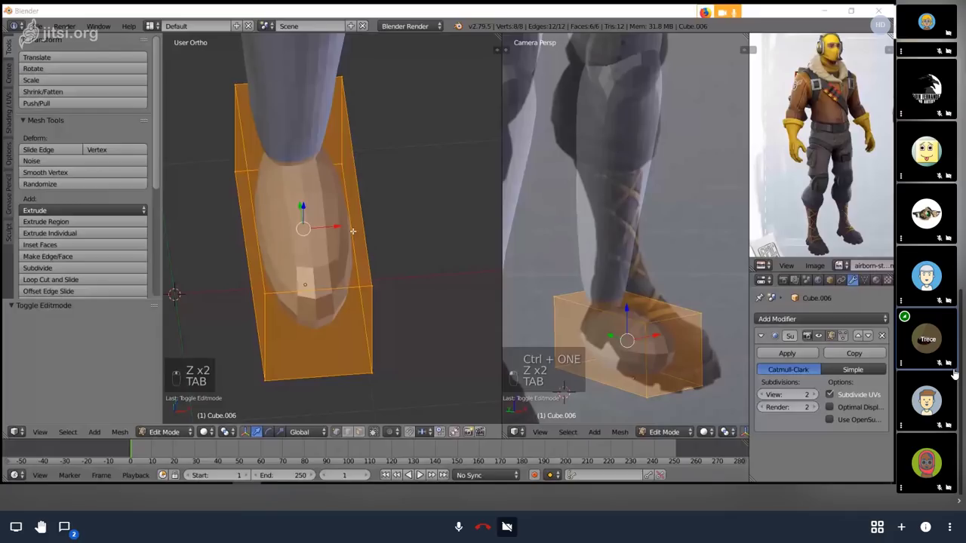
- Preview the smoothed foot, then add and bevel edge loops to tighten its rounded ends
{"action": "key", "text": "Tab"}
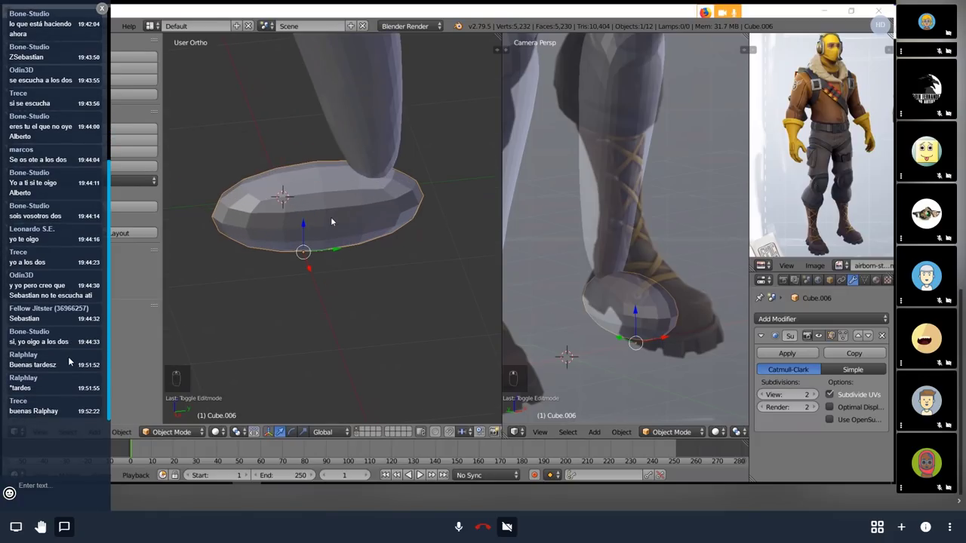
{"action": "key", "text": "Tab"}
{"action": "key", "text": "ctrl+KP_Enter"}
{"action": "key", "text": "ctrl+b"}
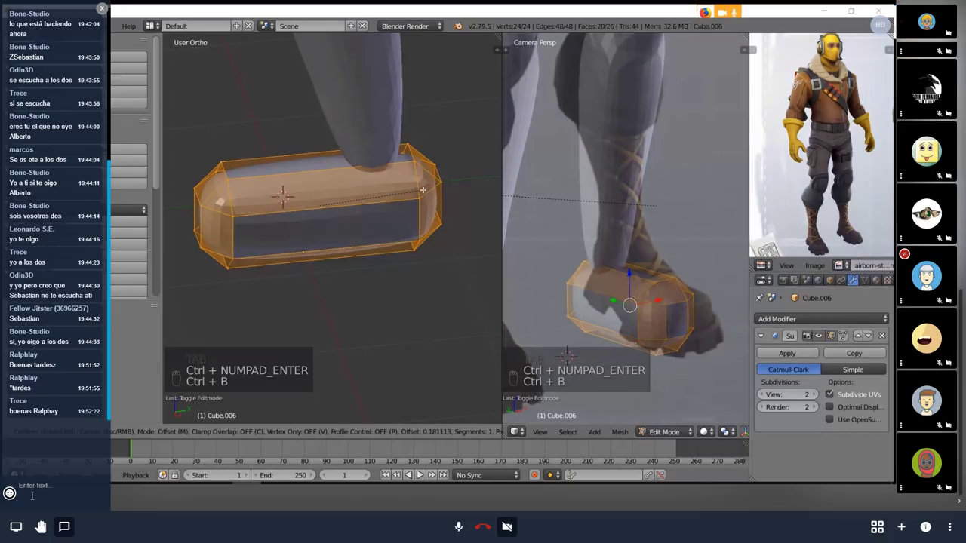
{"action": "key", "text": "a"}
{"action": "key", "text": "s"}
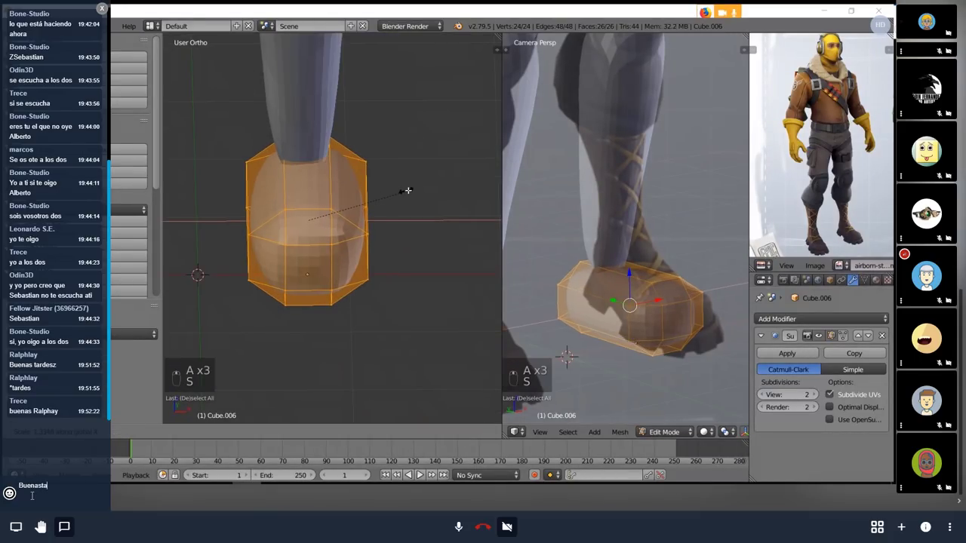
- Check the shape, add one more loop cut along the foot and switch into sculpting it
{"action": "key", "text": "Tab"}
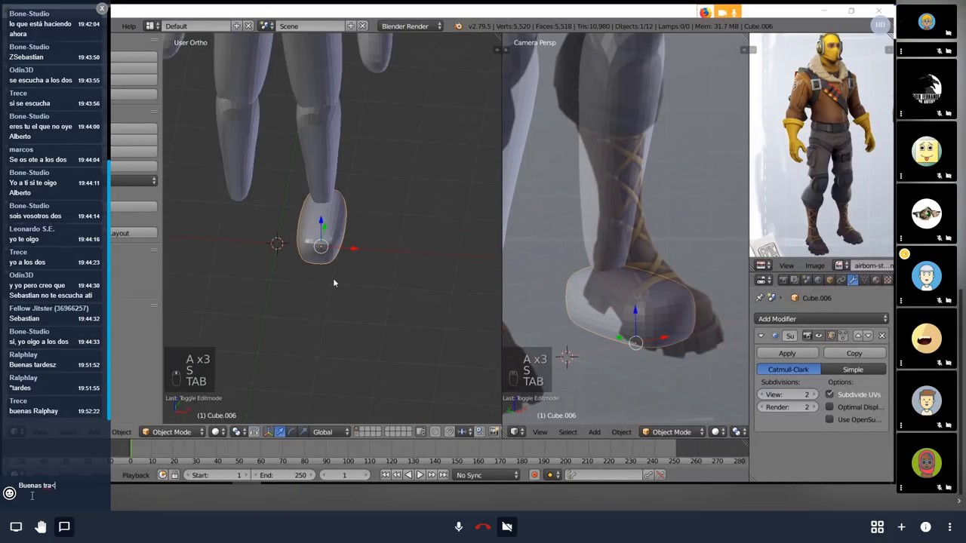
{"action": "key", "text": "Tab"}
{"action": "key", "text": "ctrl+r"}
{"action": "key", "text": "s"}
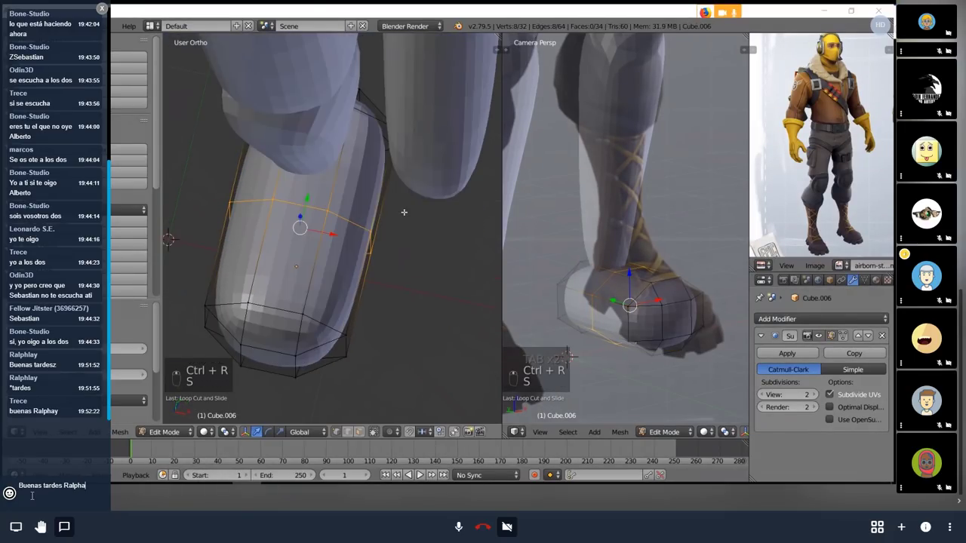
{"action": "key", "text": "s"}
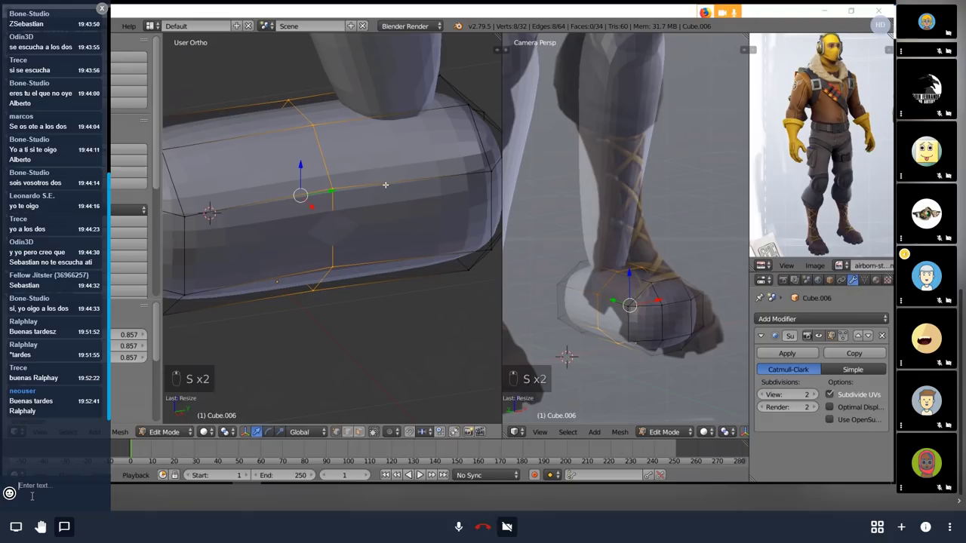
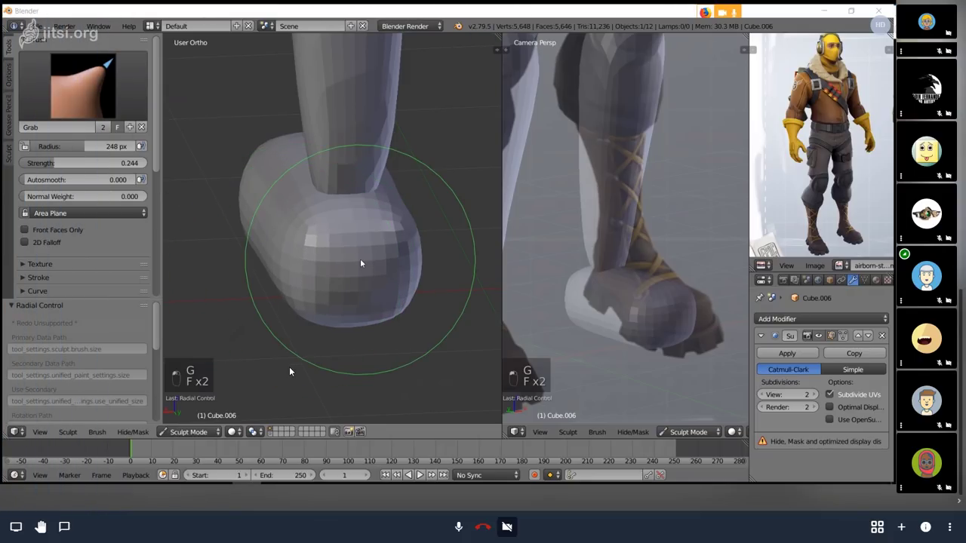
- With X symmetry on, pull the foot block's surface into a shoe shape using the Grab brush
{"action": "key", "text": "ctrl+z"}
{"action": "key", "text": "ctrl+z"}
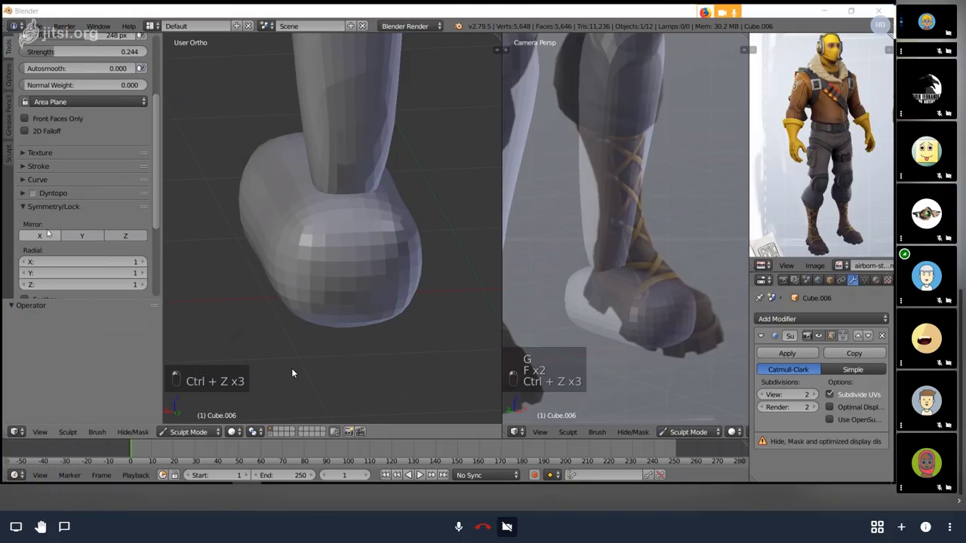
{"action": "key", "text": "f"}
{"action": "key", "text": "f"}
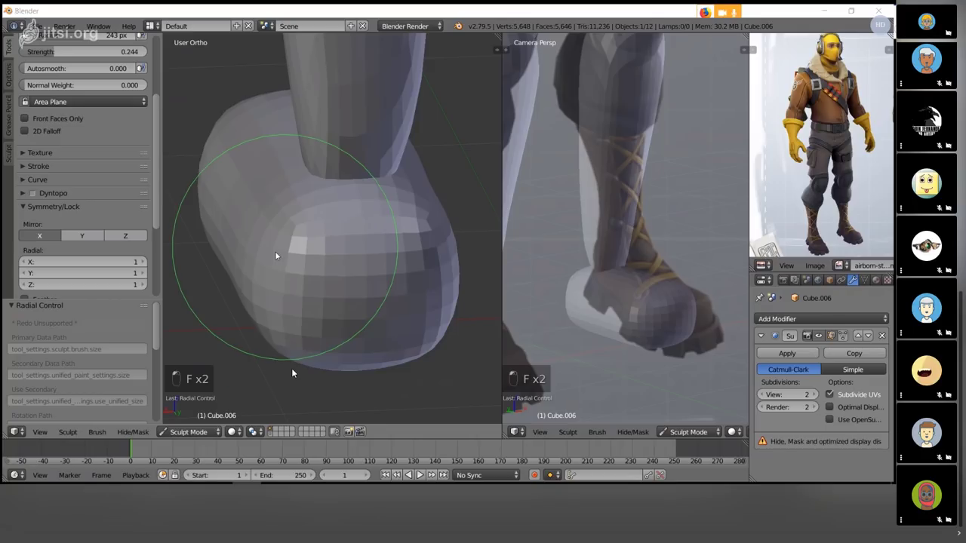
{"action": "key", "text": "f"}
{"action": "key", "text": "ctrl+z"}
{"action": "key", "text": "f"}
{"action": "key", "text": "KP_3"}
{"action": "key", "text": "f"}
{"action": "key", "text": "f"}
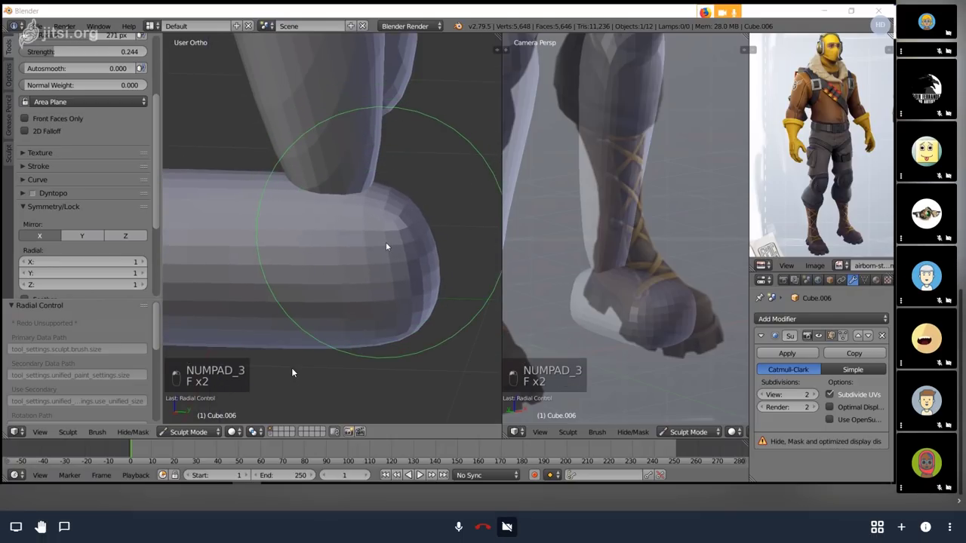
{"action": "key", "text": "f"}
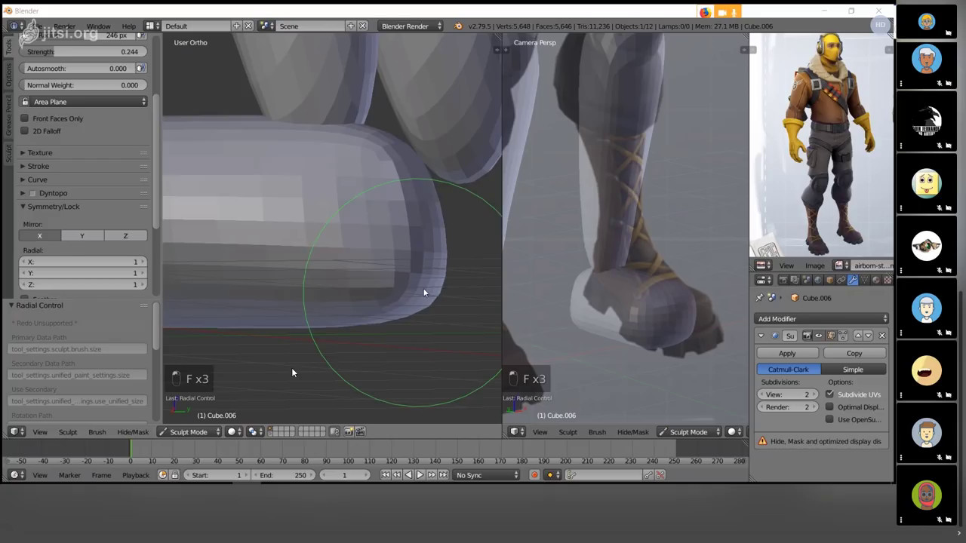
{"action": "key", "text": "f"}
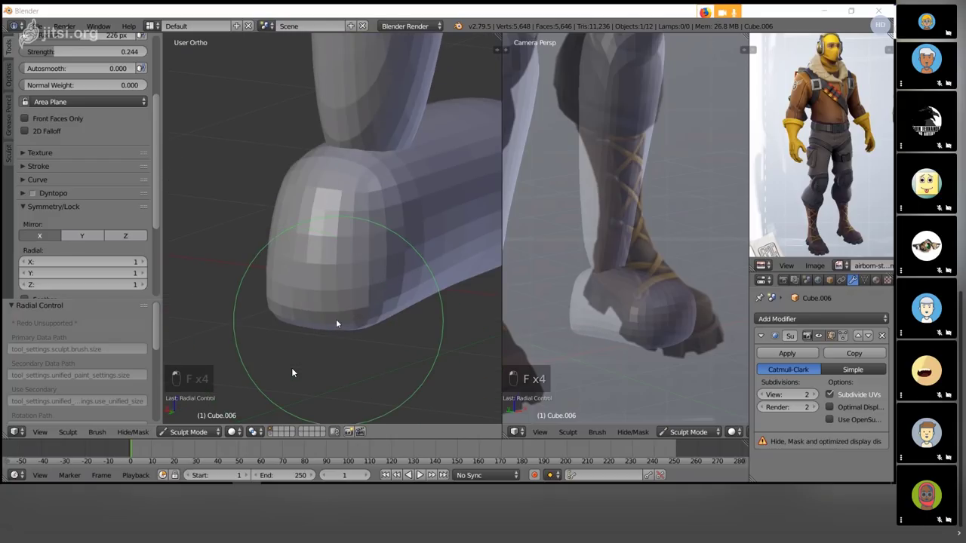
{"action": "key", "text": "f"}
{"action": "left_click_drag", "start_coordinate": [295, 369], "coordinate": [295, 369]}
- Undo stray strokes and push the shoe's surface flatter with a resized brush
{"action": "key", "text": "f"}
{"action": "key", "text": "f"}
{"action": "key", "text": "f"}
{"action": "key", "text": "f"}
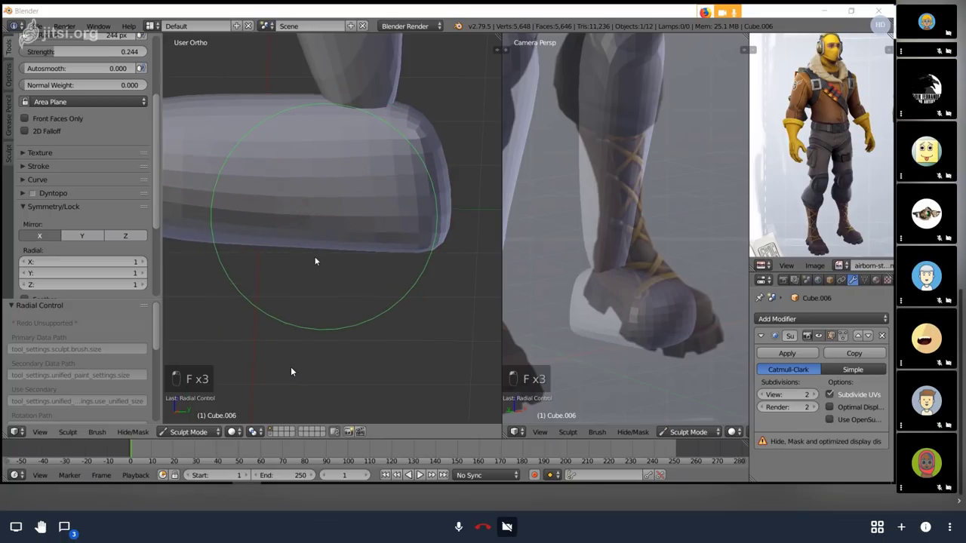
{"action": "key", "text": "ctrl+z"}
{"action": "key", "text": "ctrl+z"}
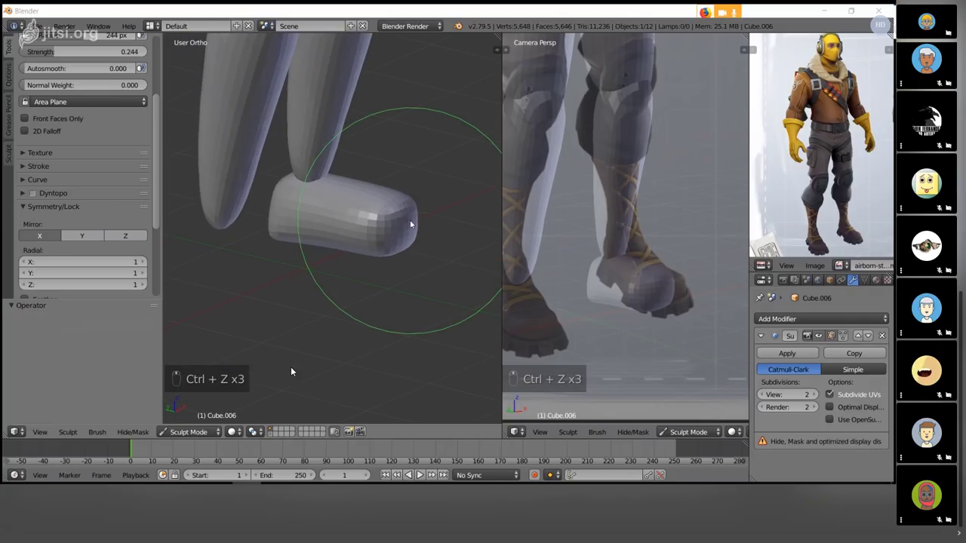
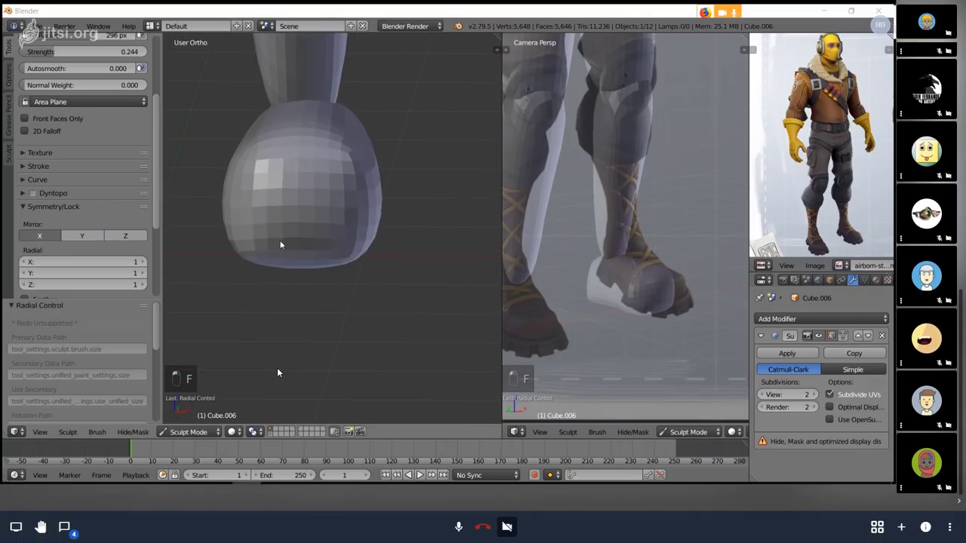
{"action": "key", "text": "f"}
{"action": "key", "text": "f"}
{"action": "key", "text": "f"}
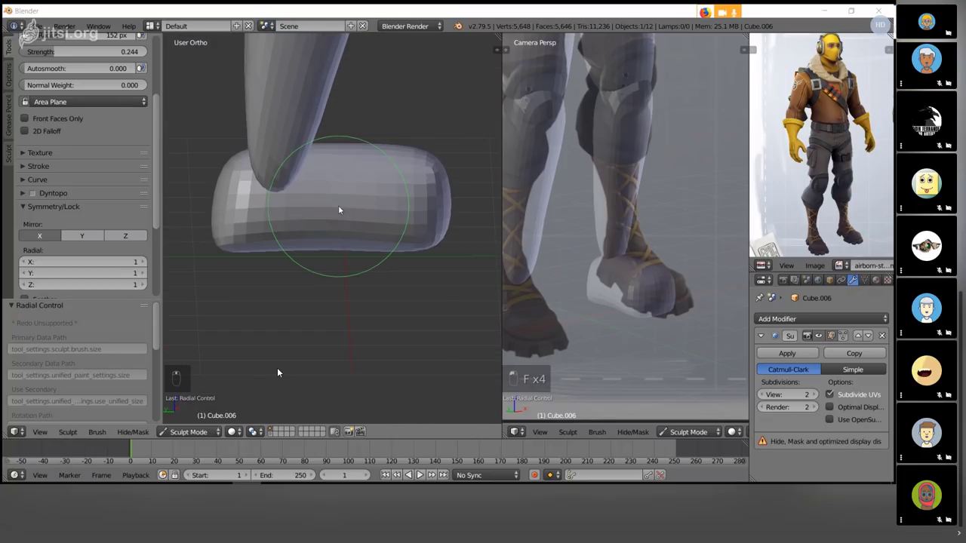
{"action": "key", "text": "f"}
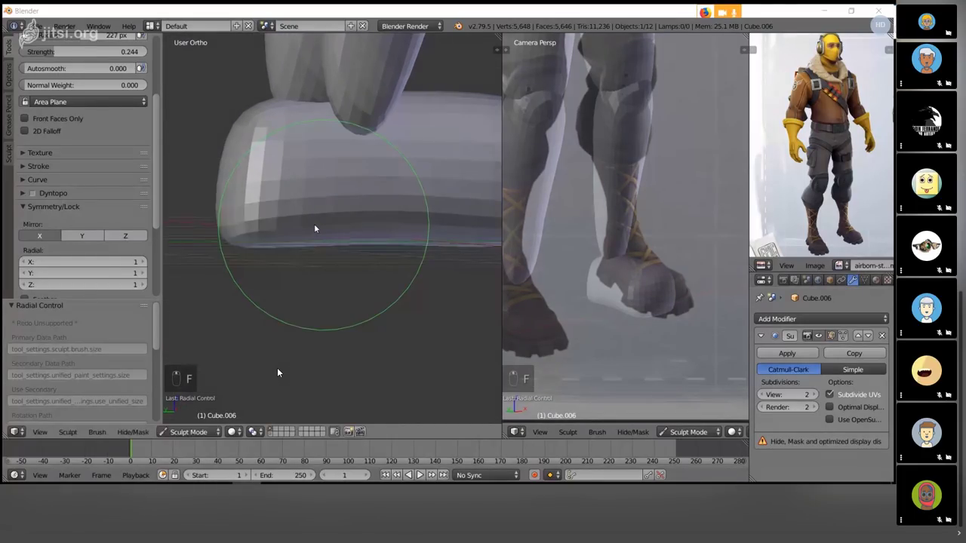
{"action": "left_click_drag", "start_coordinate": [280, 369], "coordinate": [280, 369]}
- Reshape the front of the shoe, build it up with Clay Strips, then return to Object Mode
{"action": "key", "text": "f"}
{"action": "key", "text": "f"}
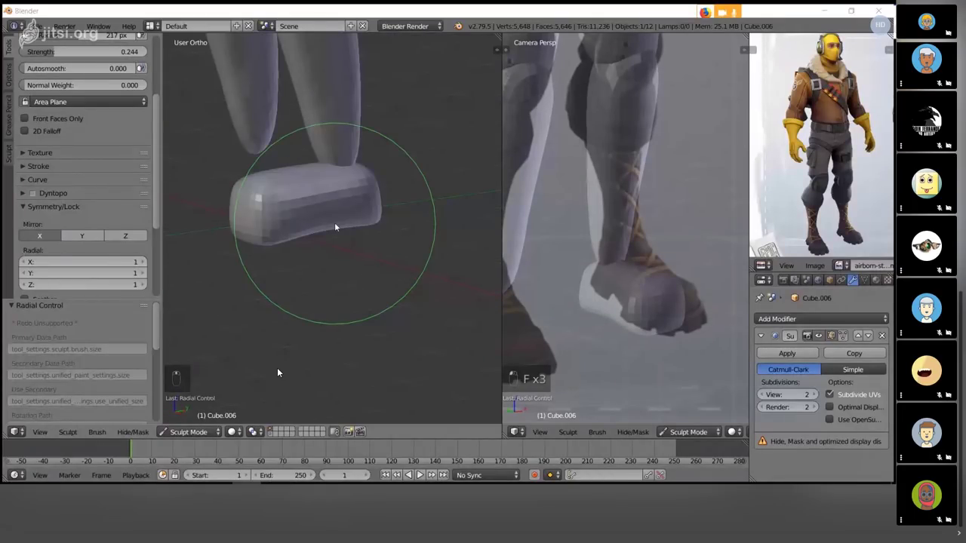
{"action": "key", "text": "f"}
{"action": "left_click_drag", "start_coordinate": [280, 369], "coordinate": [280, 369]}
{"action": "key", "text": "f"}
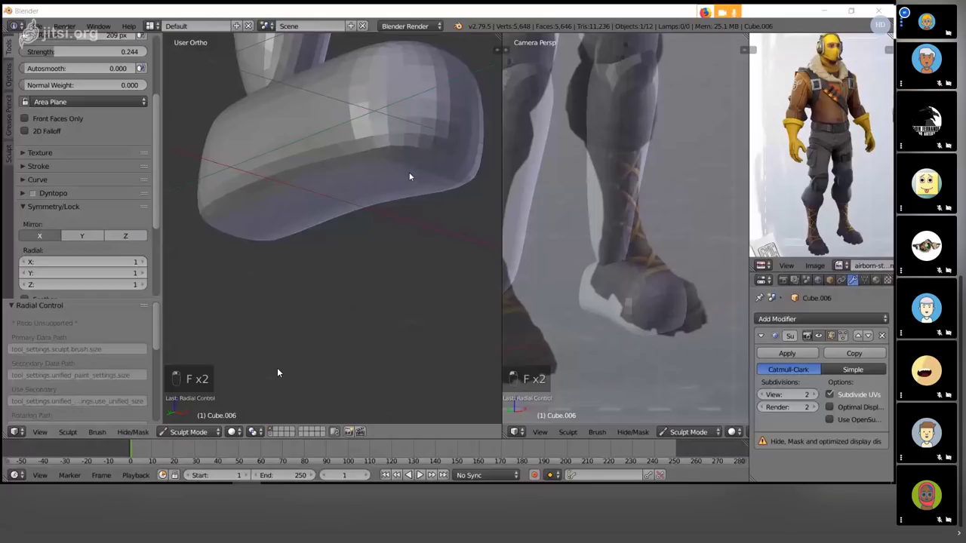
{"action": "key", "text": "f"}
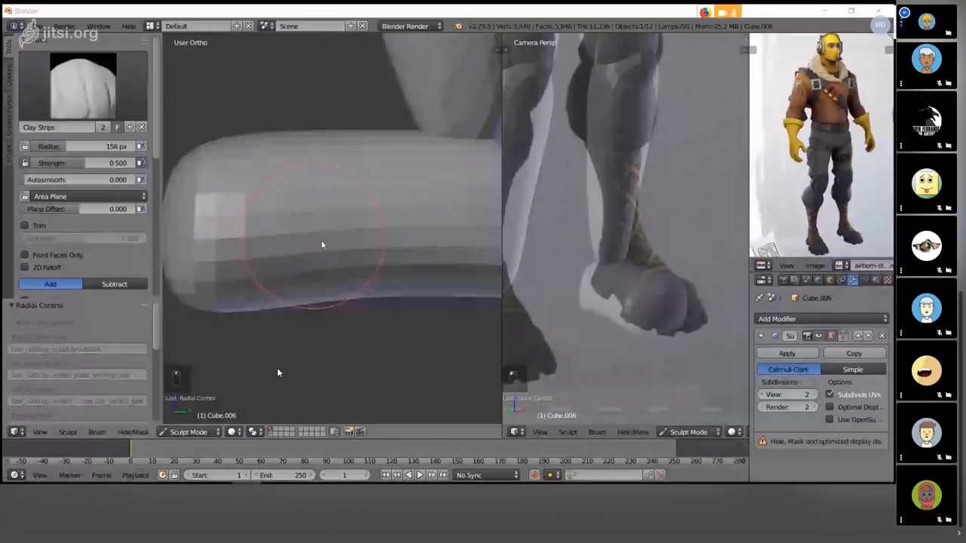
{"action": "key", "text": "Tab"}
- Lower the foot's subdivision level and split a copy of the shoe mesh off as the boot block
{"action": "key", "text": "a"}
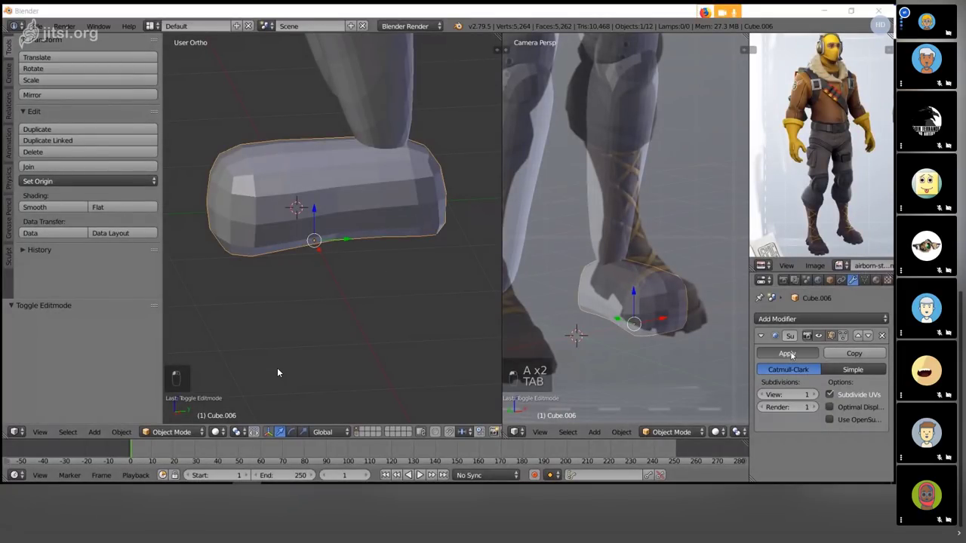
{"action": "key", "text": "a"}
{"action": "key", "text": "Tab"}
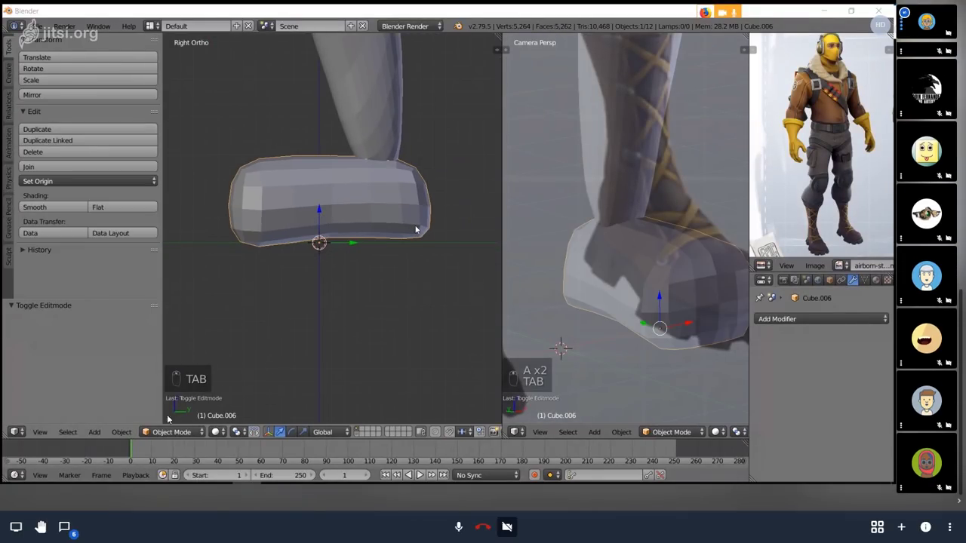
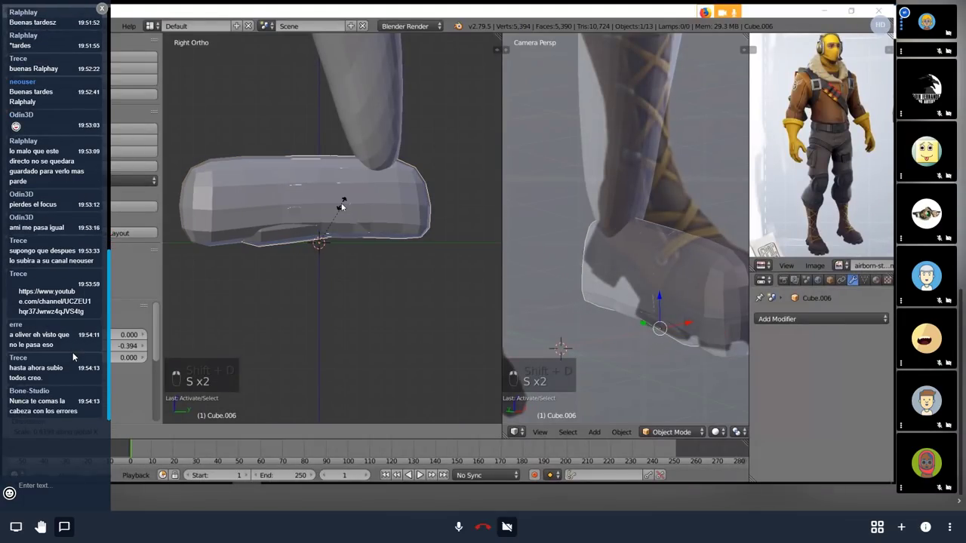
{"action": "key", "text": "ctrl+z"}
{"action": "key", "text": "ctrl+z"}
{"action": "key", "text": "ctrl+z"}
{"action": "key", "text": "g"}
{"action": "key", "text": "s"}
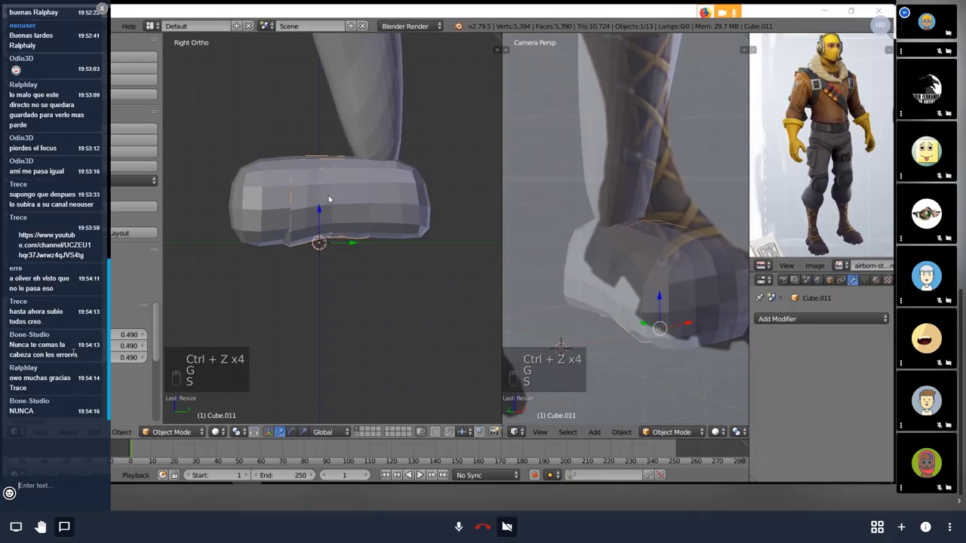
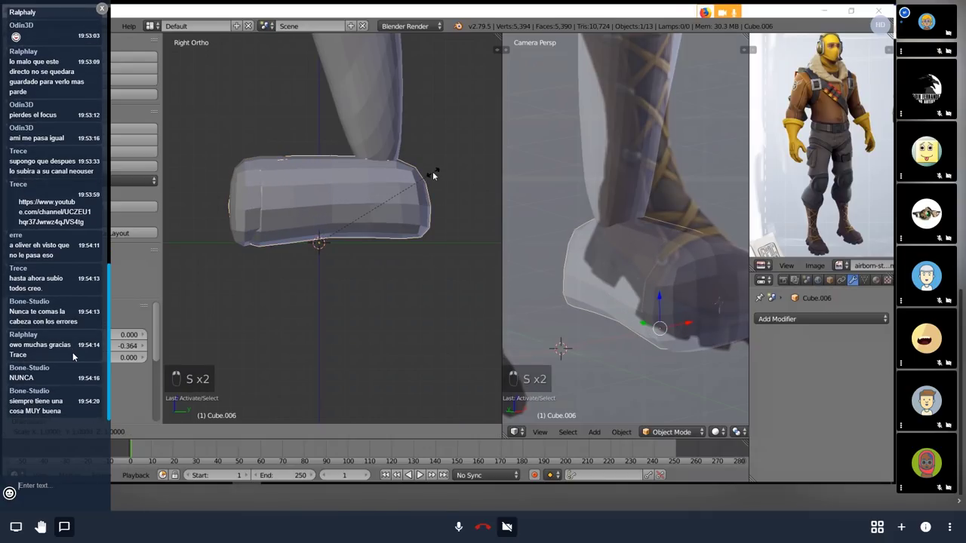
- Scale the boot block in Right Ortho, orbit to see both boots, and enter Sculpt Mode on it
{"action": "left_click_drag", "start_coordinate": [75, 353], "coordinate": [76, 353]}
{"action": "key", "text": "a"}
{"action": "right_click", "coordinate": [75, 353]}
{"action": "key", "text": "a"}
{"action": "key", "text": "a"}
{"action": "key", "text": "ctrl+a"}
{"action": "key", "text": "a"}
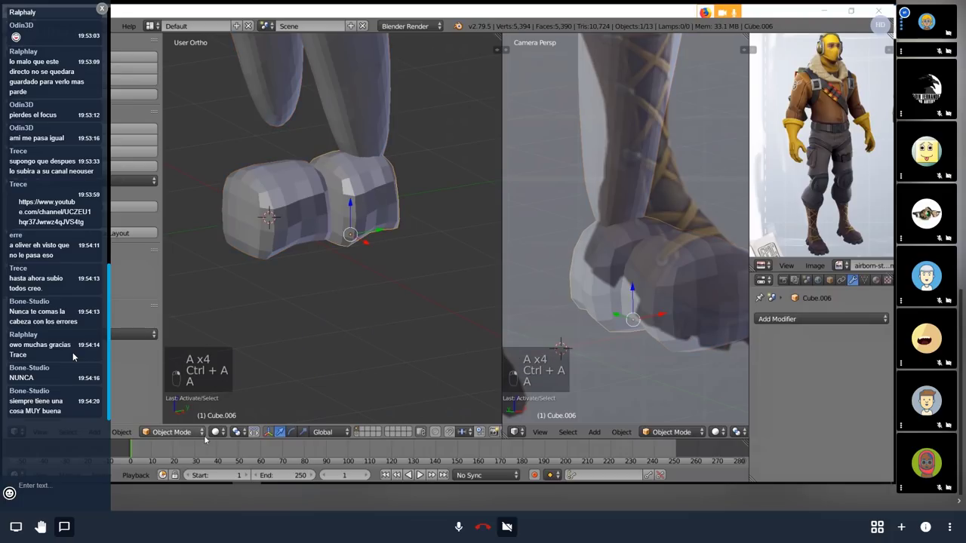
{"action": "left_click", "coordinate": [75, 353]}
{"action": "key", "text": "g"}
{"action": "key", "text": "f"}
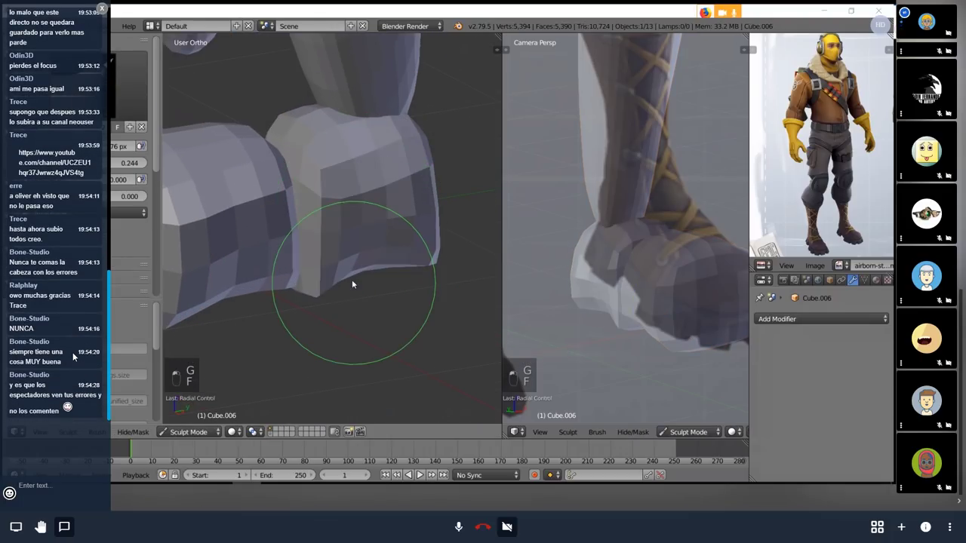
- Undo the last edits and size the Grab brush for the first boot
{"action": "key", "text": "ctrl+z"}
{"action": "key", "text": "ctrl+z"}
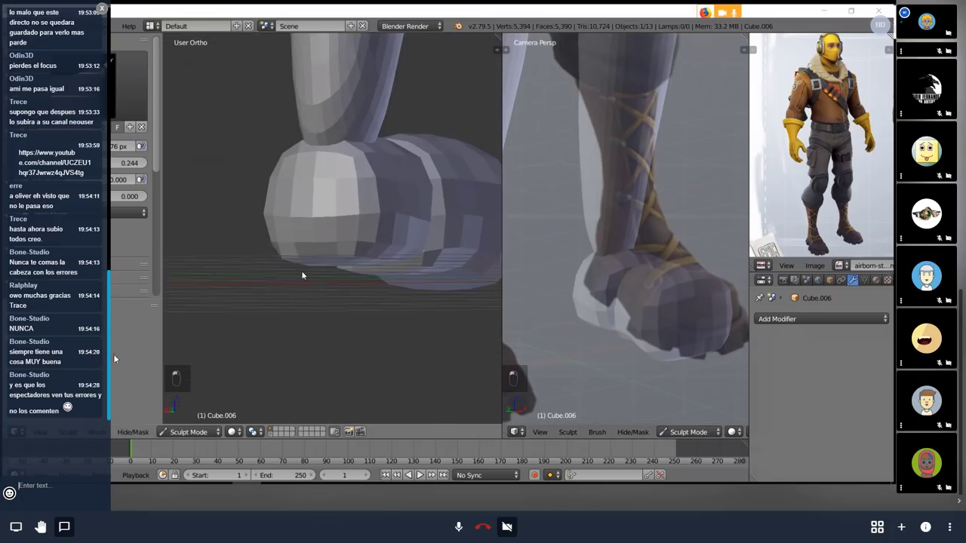
{"action": "key", "text": "g"}
{"action": "key", "text": "f"}
{"action": "key", "text": "f"}
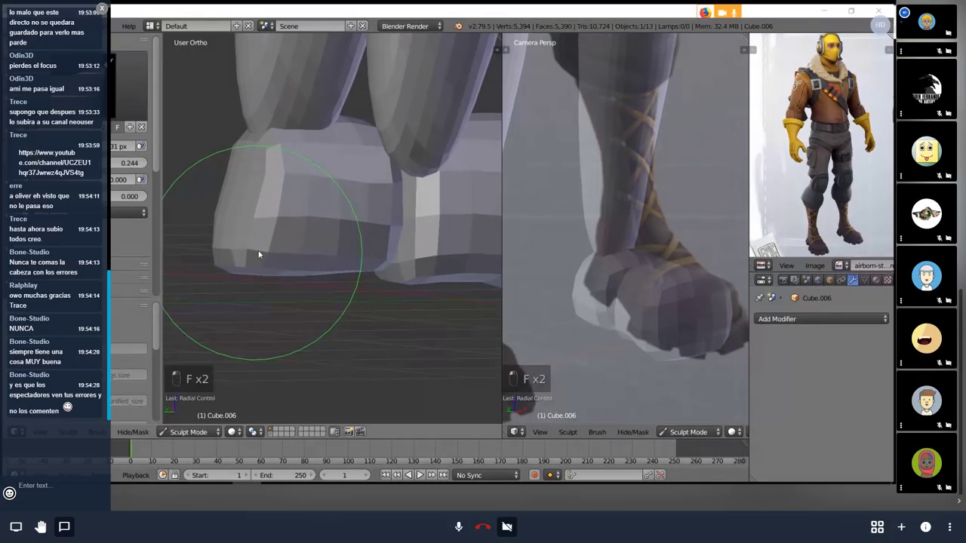
{"action": "key", "text": "f"}
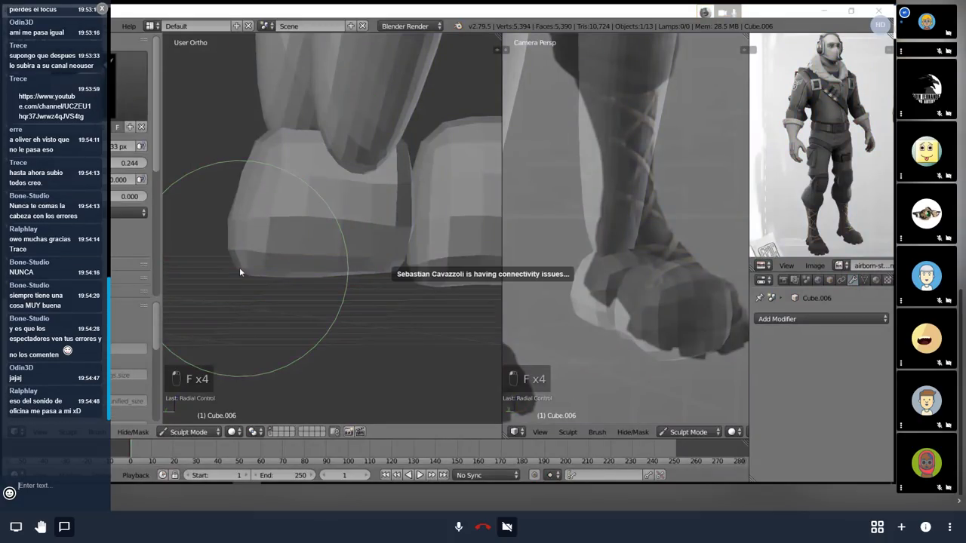
{"action": "key", "text": "f"}
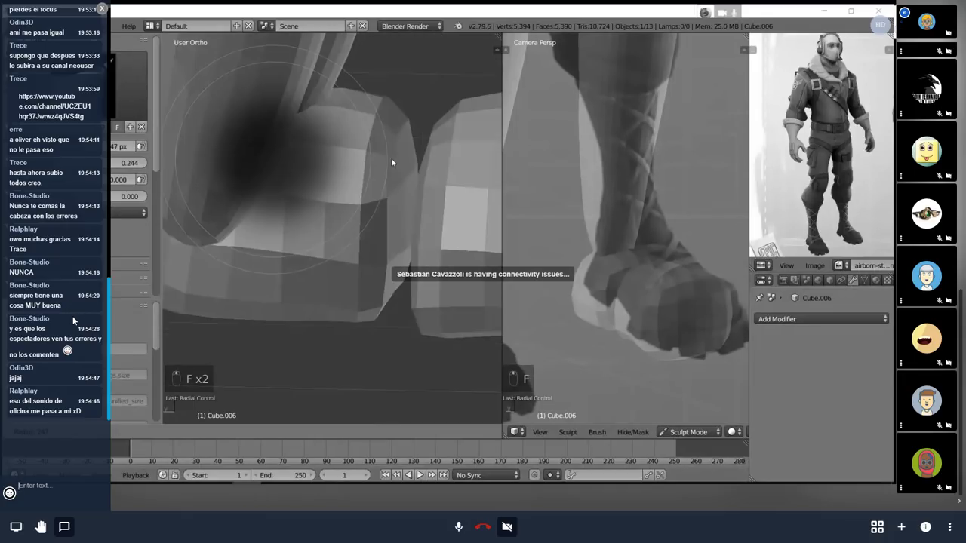
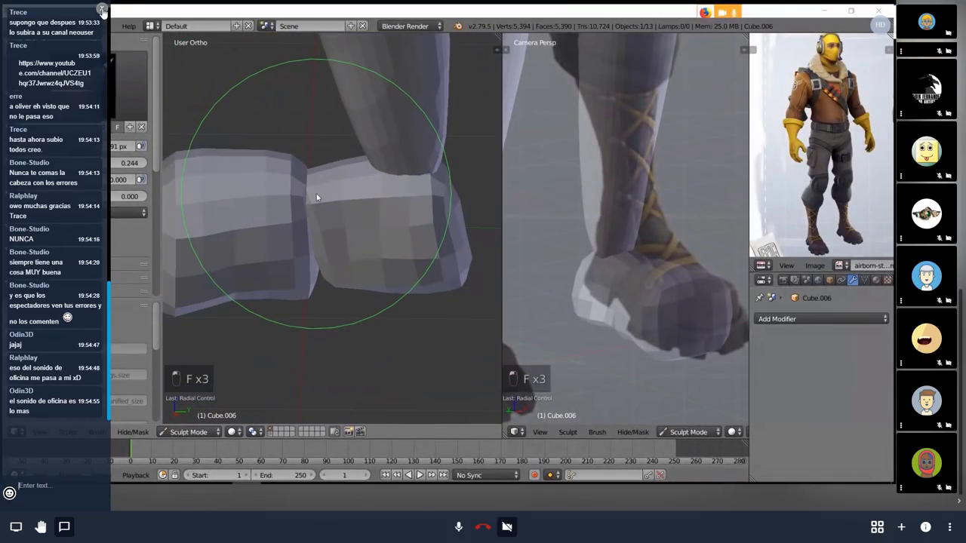
- From the side view, pull the boot surface into a rounder, chunkier ankle cuff and toe
{"action": "key", "text": "KP_3"}
{"action": "left_click", "coordinate": [319, 194]}
{"action": "key", "text": "f"}
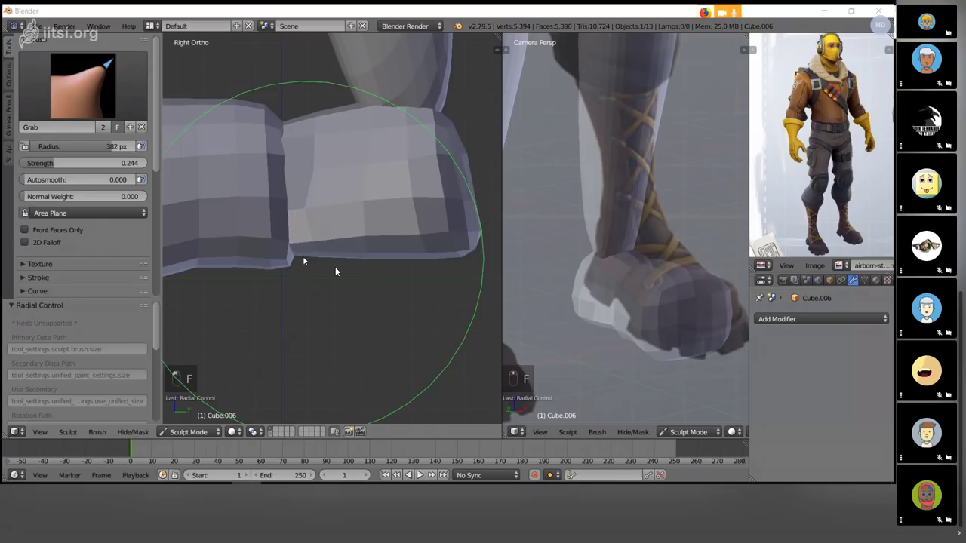
{"action": "left_click_drag", "start_coordinate": [338, 268], "coordinate": [339, 268]}
{"action": "key", "text": "f"}
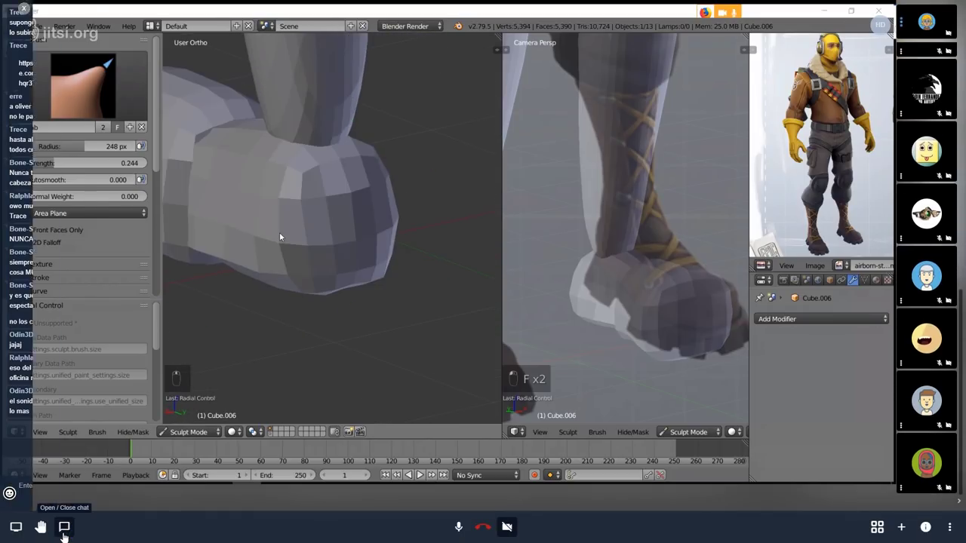
{"action": "key", "text": "f"}
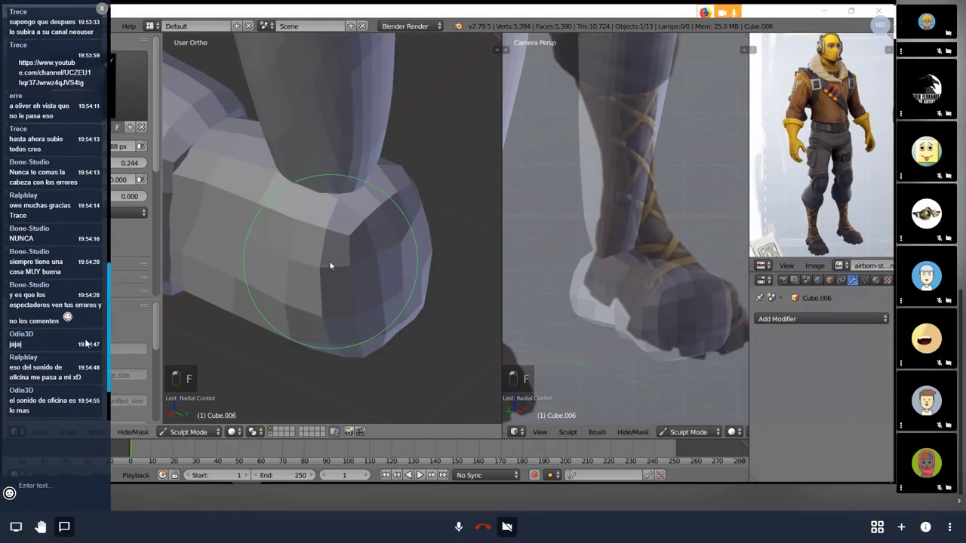
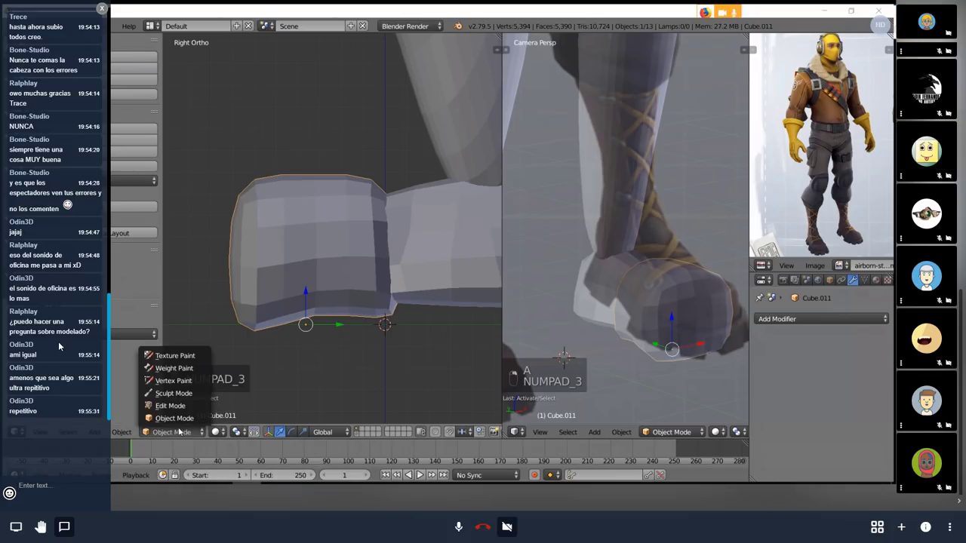
- Sculpt Cube.011's toe round to match the first boot, then leave Sculpt Mode
{"action": "key", "text": "g"}
{"action": "key", "text": "f"}
{"action": "key", "text": "f"}
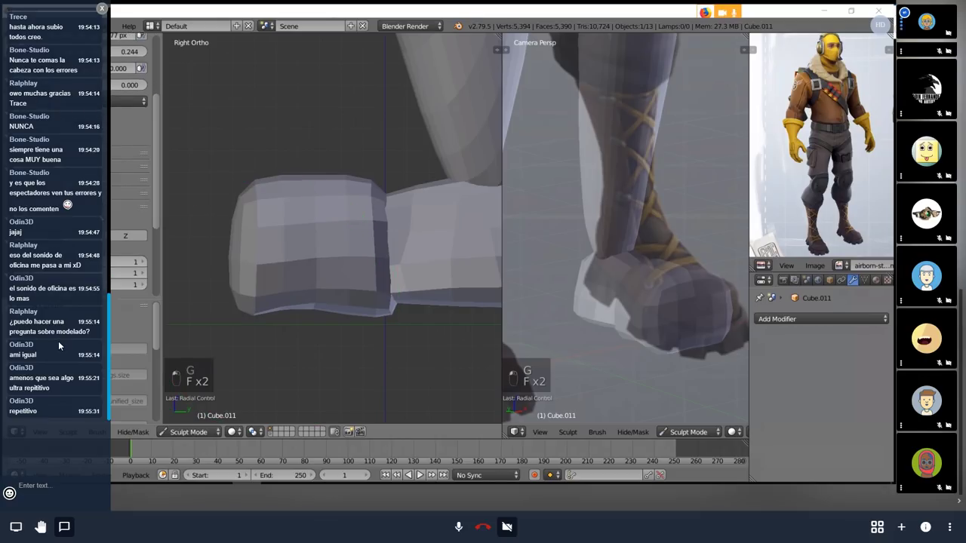
{"action": "key", "text": "f"}
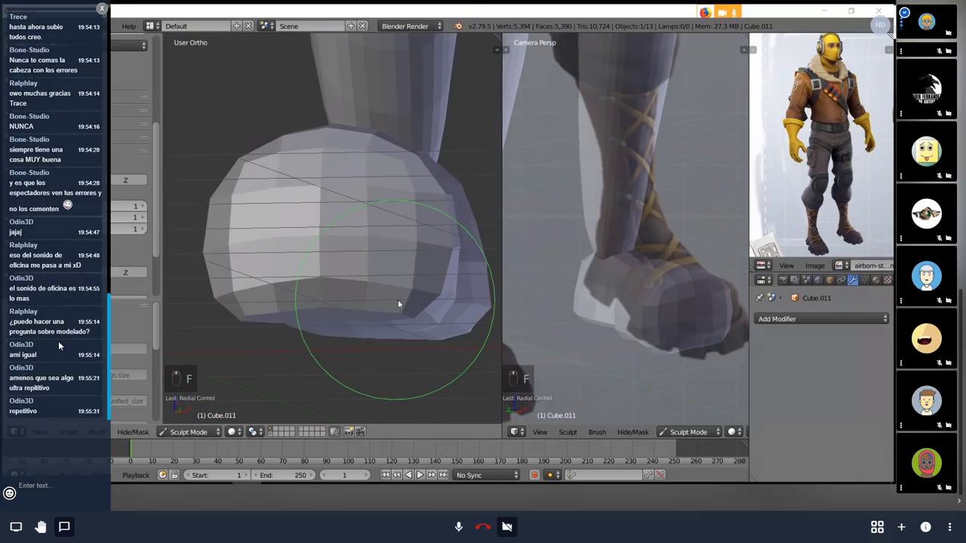
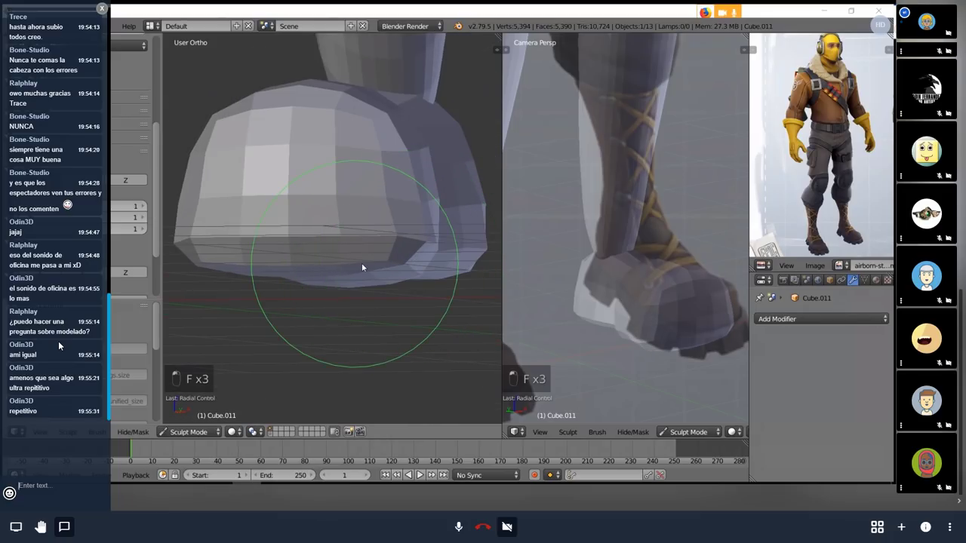
{"action": "key", "text": "f"}
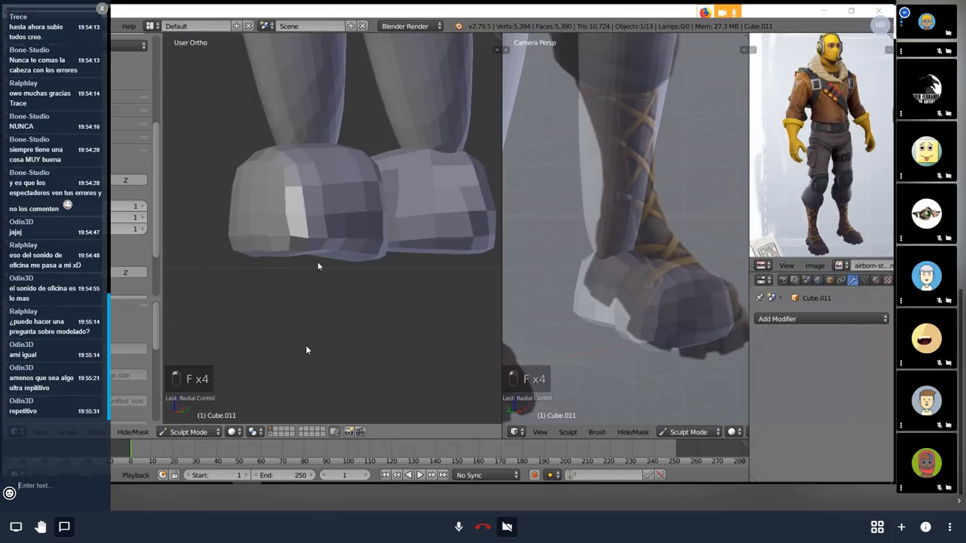
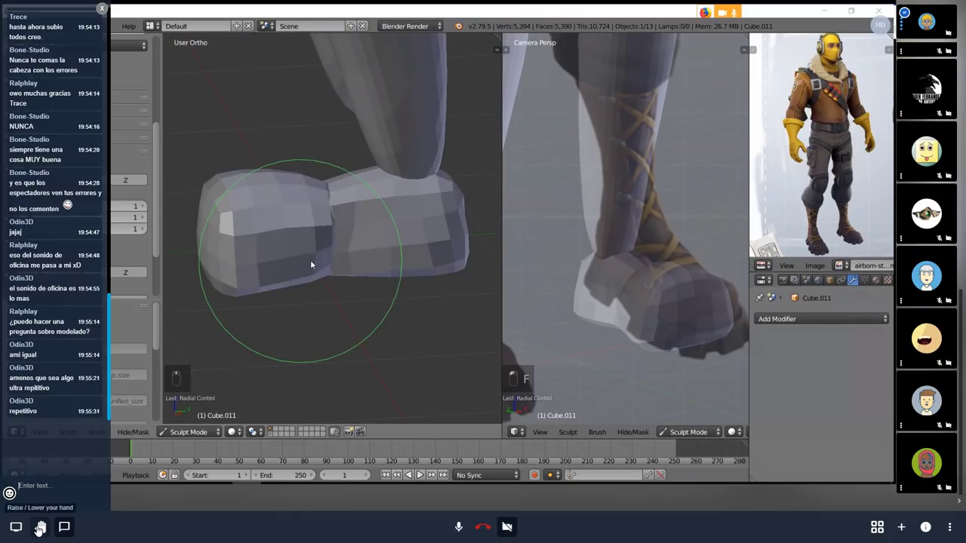
{"action": "key", "text": "f"}
{"action": "left_click_drag", "start_coordinate": [37, 528], "coordinate": [38, 528]}
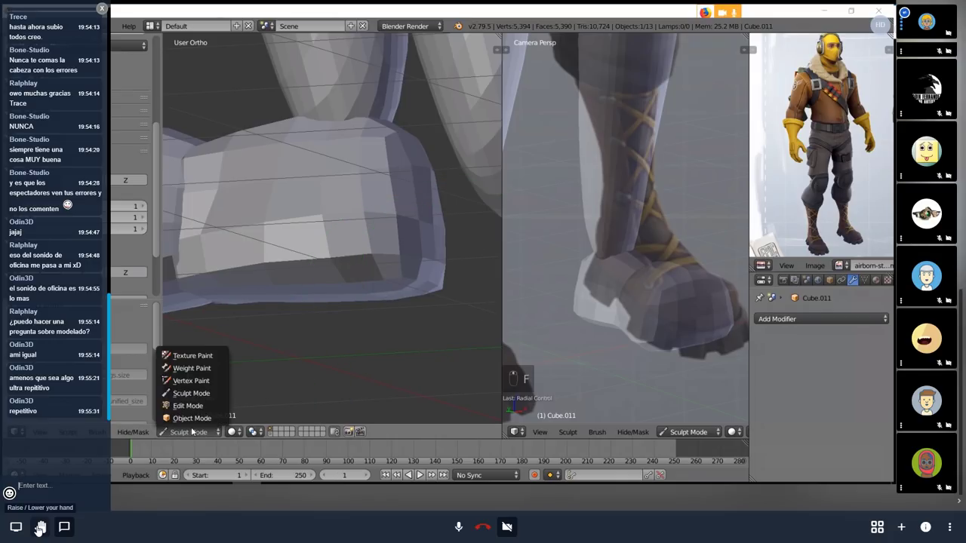
{"action": "key", "text": "a"}
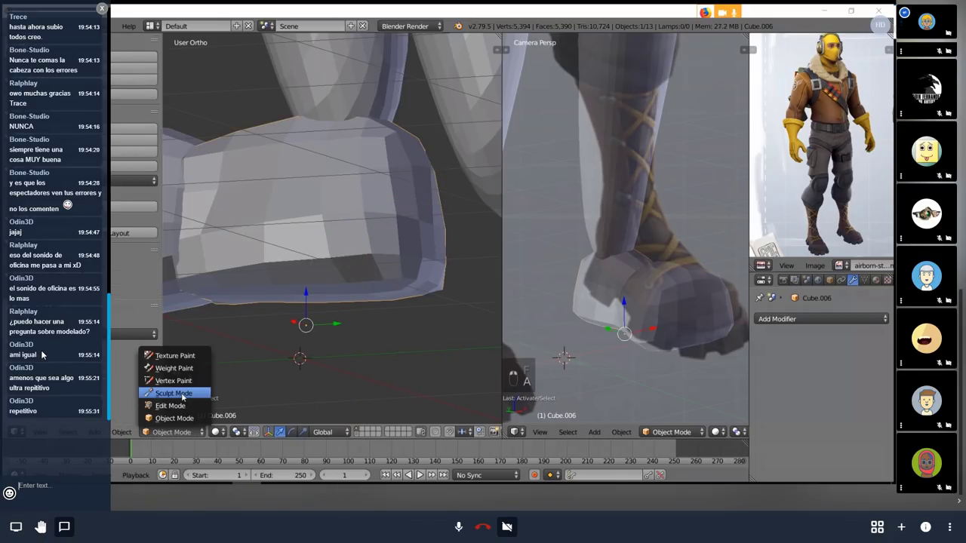
- Select the other boot and give its toe a final sculpted touch-up while orbiting
{"action": "left_click", "coordinate": [332, 272]}
{"action": "key", "text": "f"}
{"action": "key", "text": "f"}
{"action": "middle_click", "coordinate": [361, 324]}
{"action": "key", "text": "f"}
{"action": "key", "text": "f"}
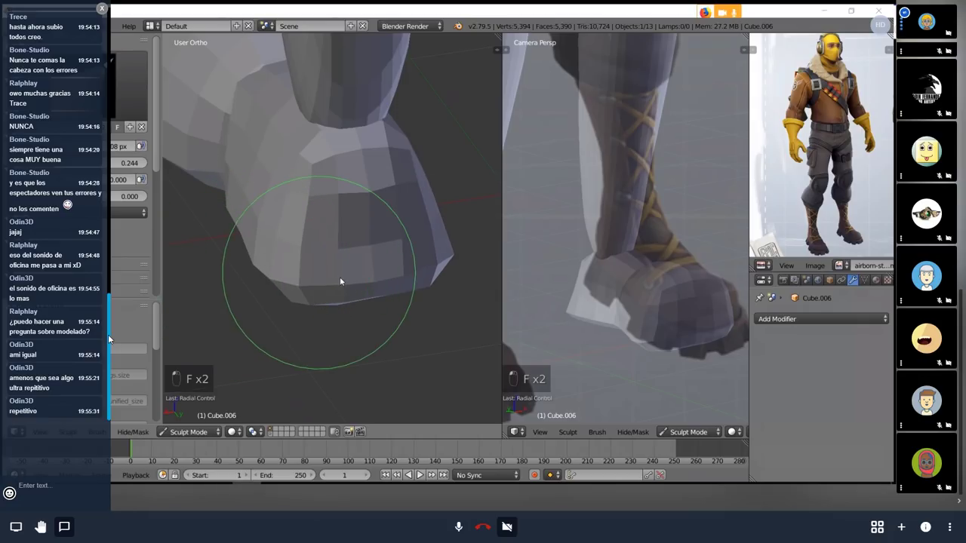
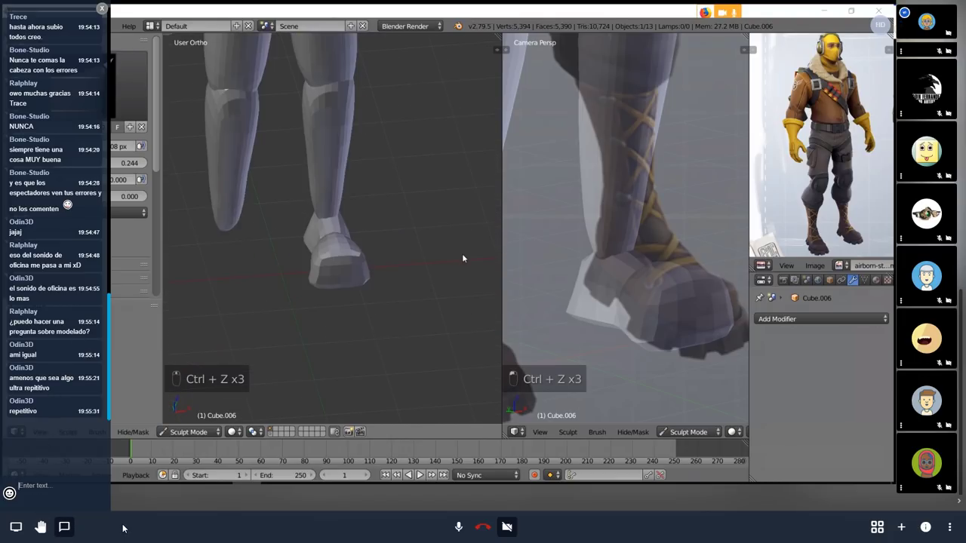
- Exit Sculpt Mode, zoom out to the whole figure and select the shin object Cube.005
{"action": "left_click", "coordinate": [125, 515]}
{"action": "key", "text": "a"}
{"action": "key", "text": "ctrl+s"}
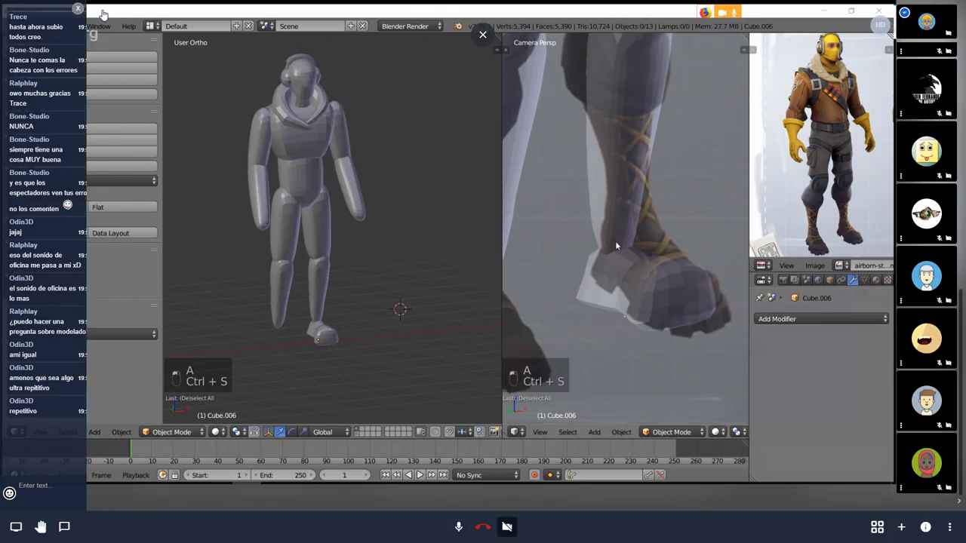
{"action": "key", "text": "KP_3"}
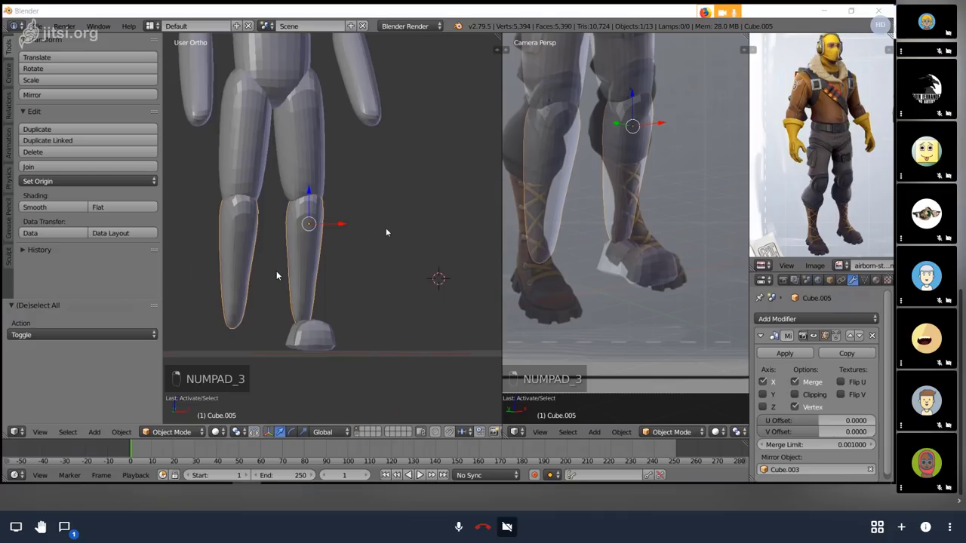
- Remesh the lower leg at depth 5 and inspect the new face grid in Edit Mode
{"action": "left_click_drag", "start_coordinate": [280, 272], "coordinate": [280, 272]}
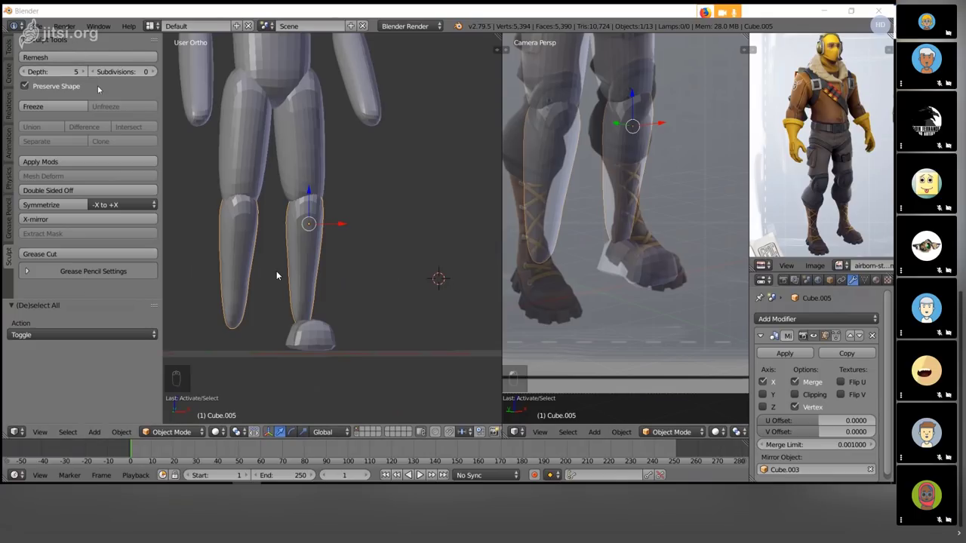
{"action": "left_click_drag", "start_coordinate": [279, 272], "coordinate": [279, 272]}
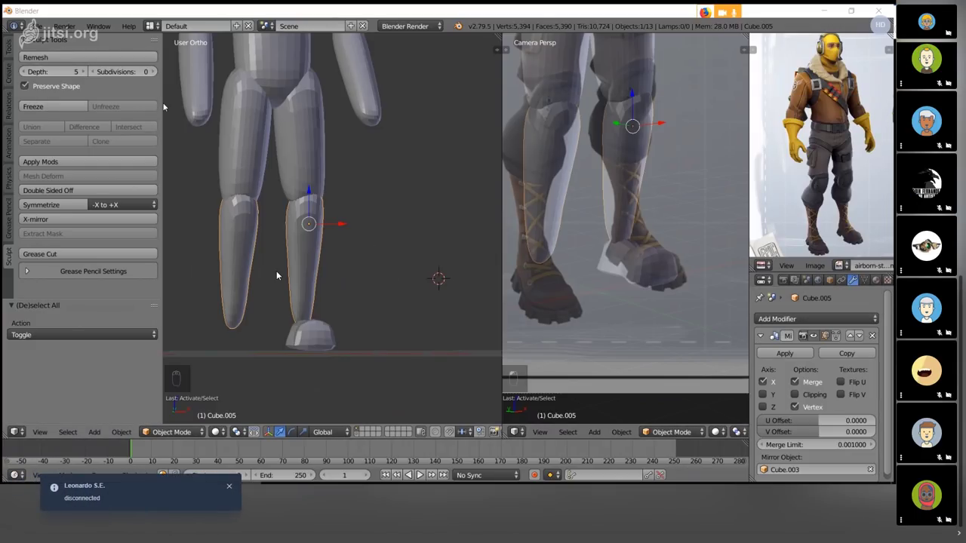
{"action": "left_click_drag", "start_coordinate": [279, 271], "coordinate": [279, 272]}
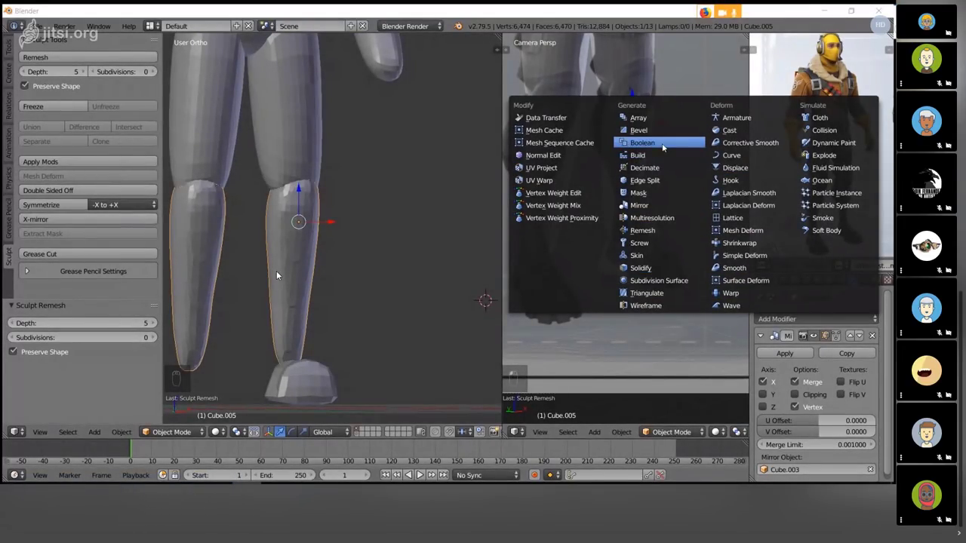
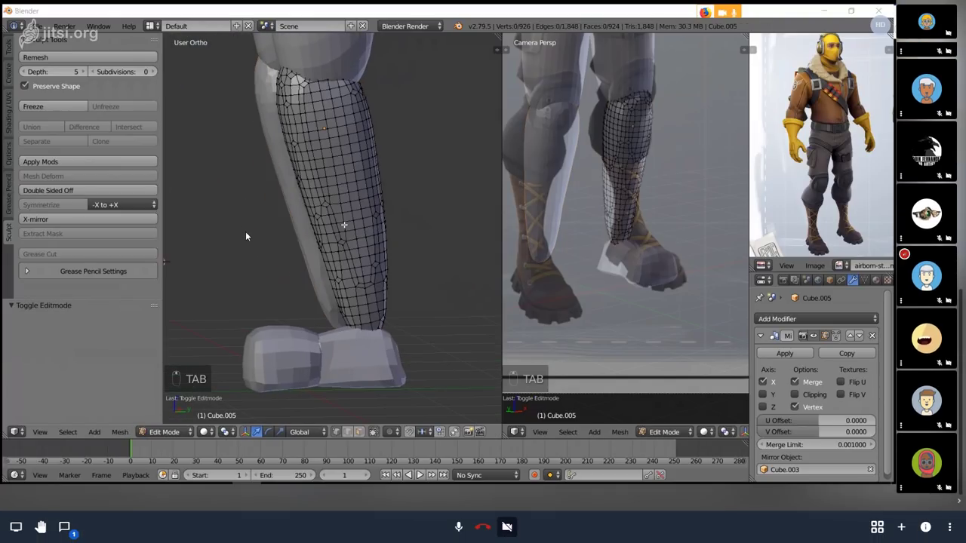
{"action": "key", "text": "Tab"}
{"action": "key", "text": "Tab"}
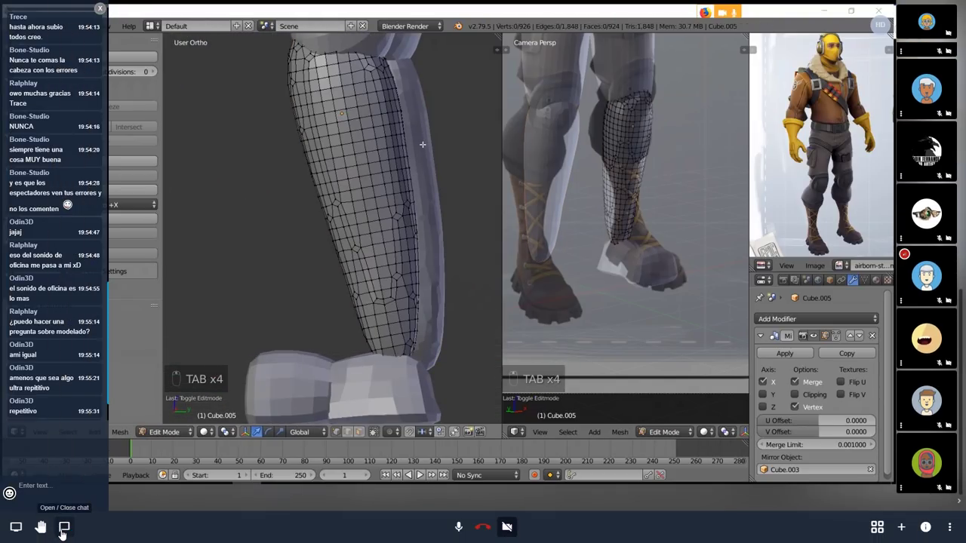
- Enter Sculpt Mode on the shin and grab its outline from side and front views down to the ankle
{"action": "key", "text": "Tab"}
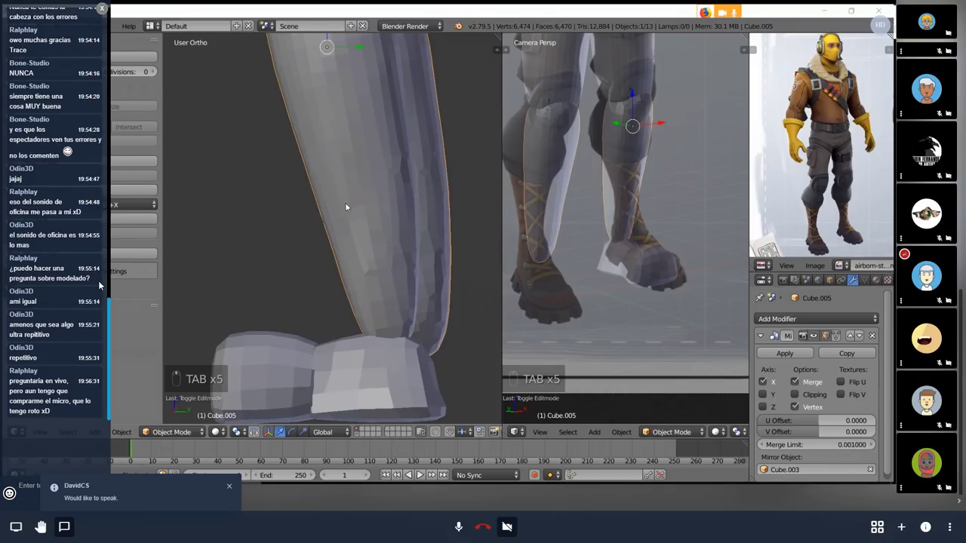
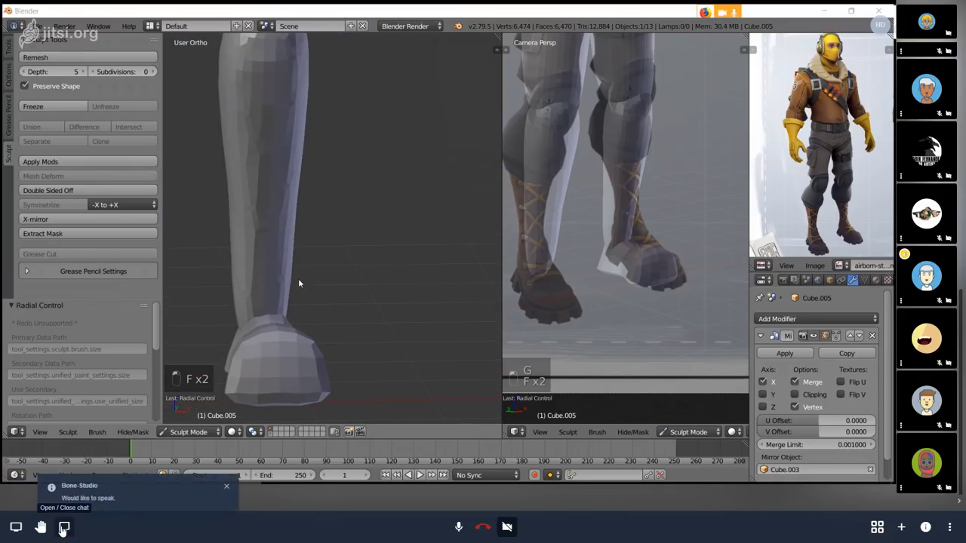
{"action": "key", "text": "KP_3"}
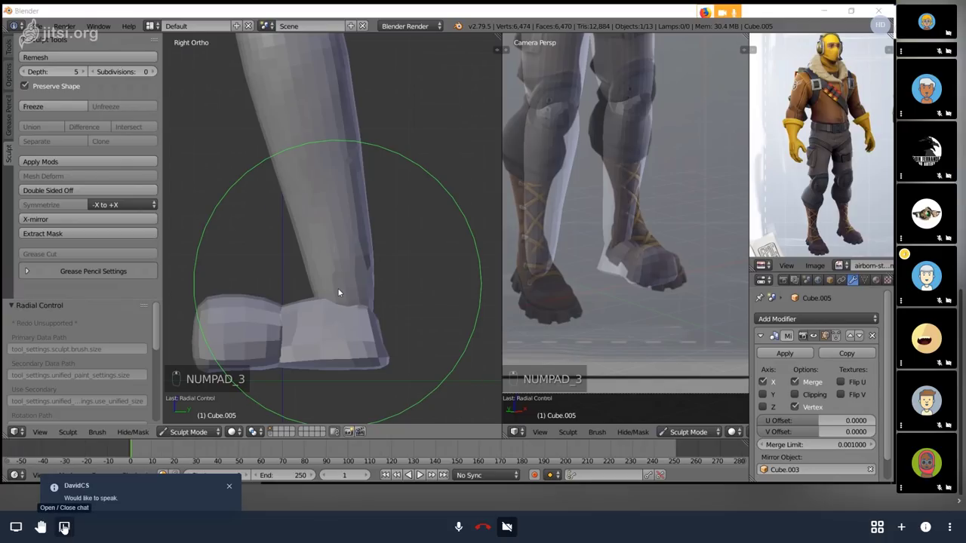
{"action": "key", "text": "ctrl+z"}
{"action": "key", "text": "f"}
{"action": "key", "text": "f"}
{"action": "key", "text": "f"}
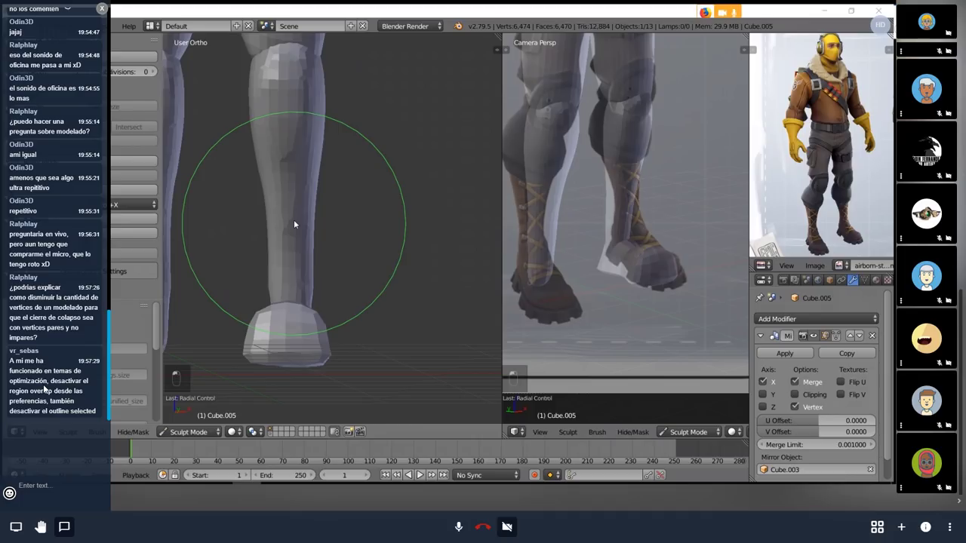
{"action": "key", "text": "ctrl+z"}
{"action": "key", "text": "f"}
{"action": "key", "text": "f"}
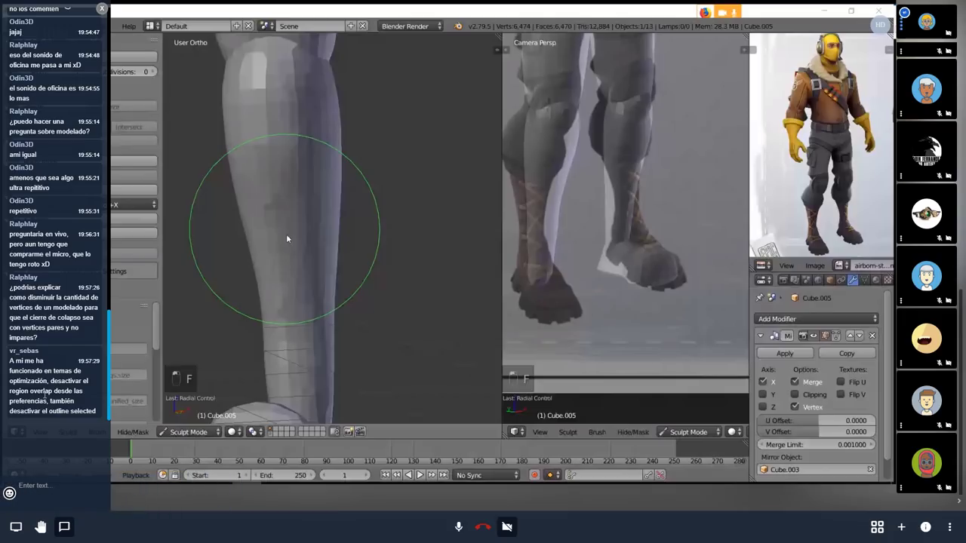
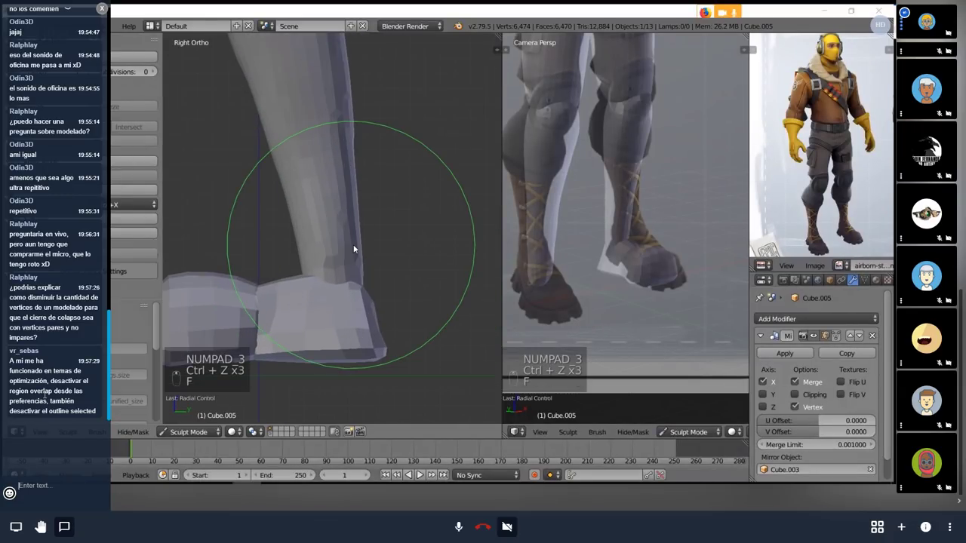
{"action": "key", "text": "f"}
{"action": "key", "text": "f"}
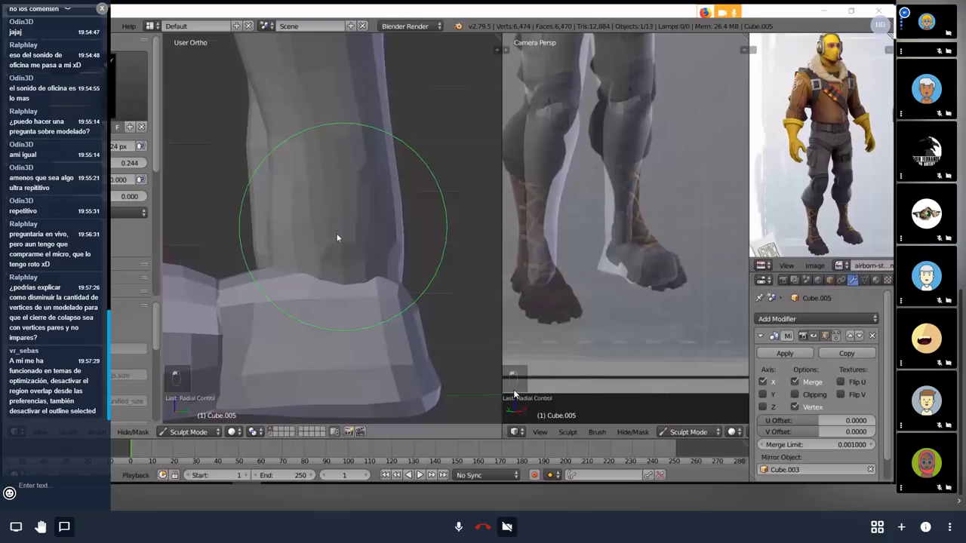
{"action": "key", "text": "f"}
{"action": "key", "text": "f"}
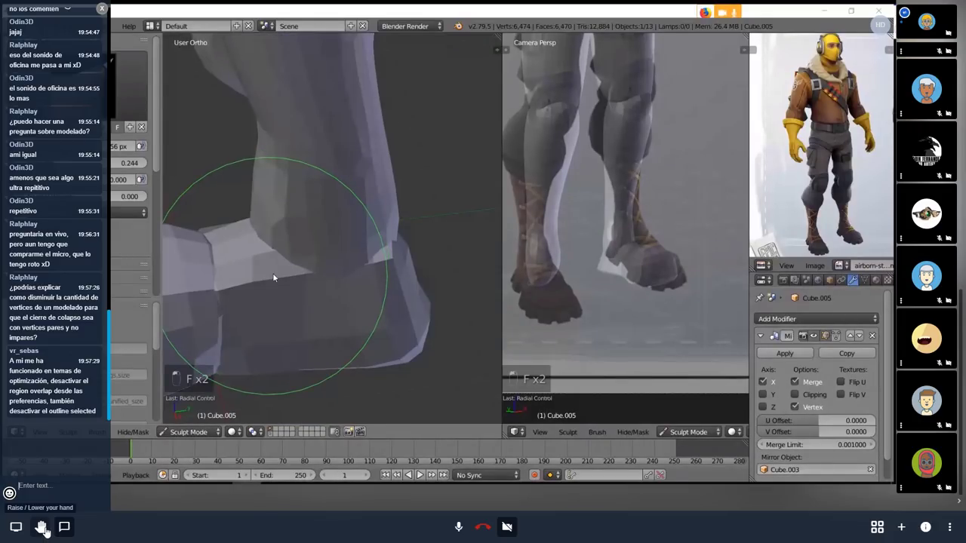
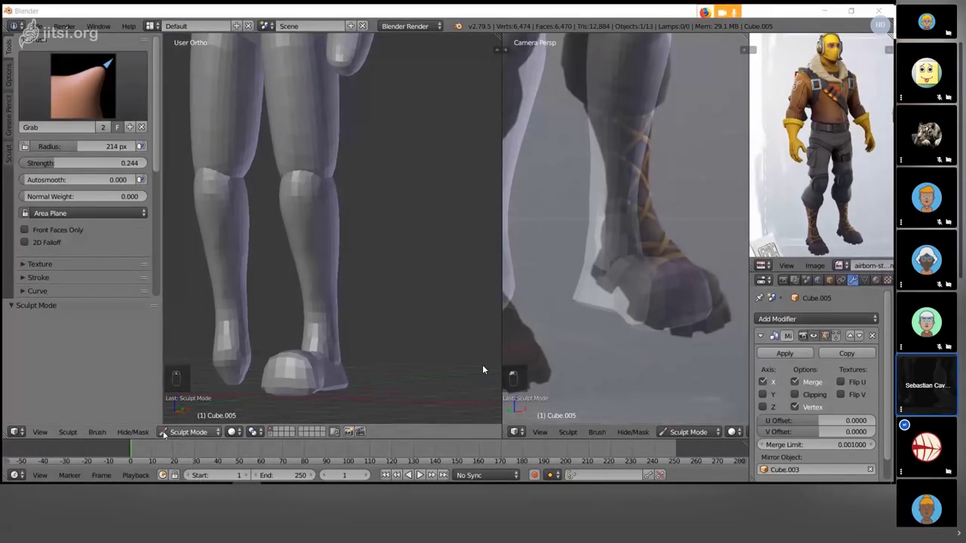
- Keep Grab as the brush, shrink it, and pull the top of the shin into a tapered shape
{"action": "key", "text": "g"}
{"action": "key", "text": "f"}
{"action": "key", "text": "KP_3"}
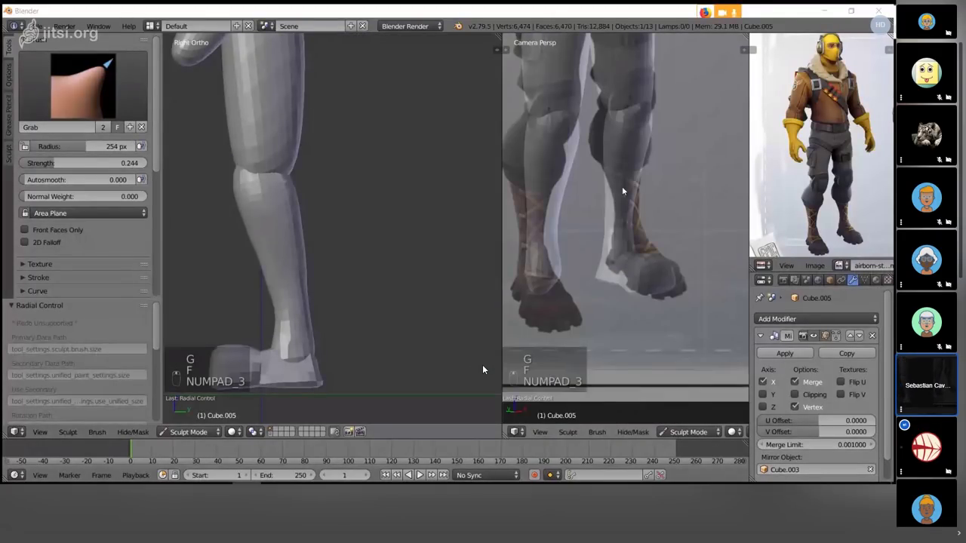
{"action": "key", "text": "f"}
{"action": "key", "text": "f"}
{"action": "key", "text": "f"}
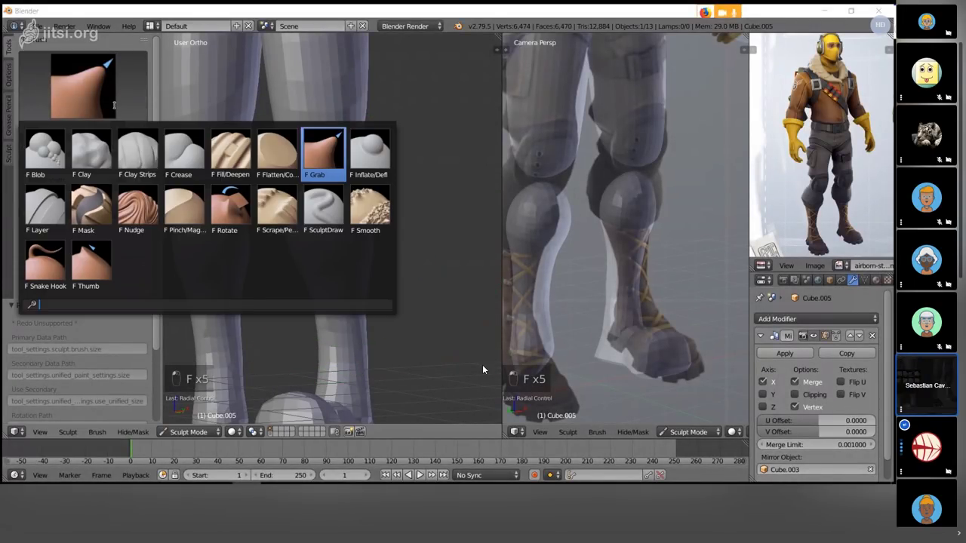
{"action": "key", "text": "f"}
{"action": "left_click", "coordinate": [489, 372]}
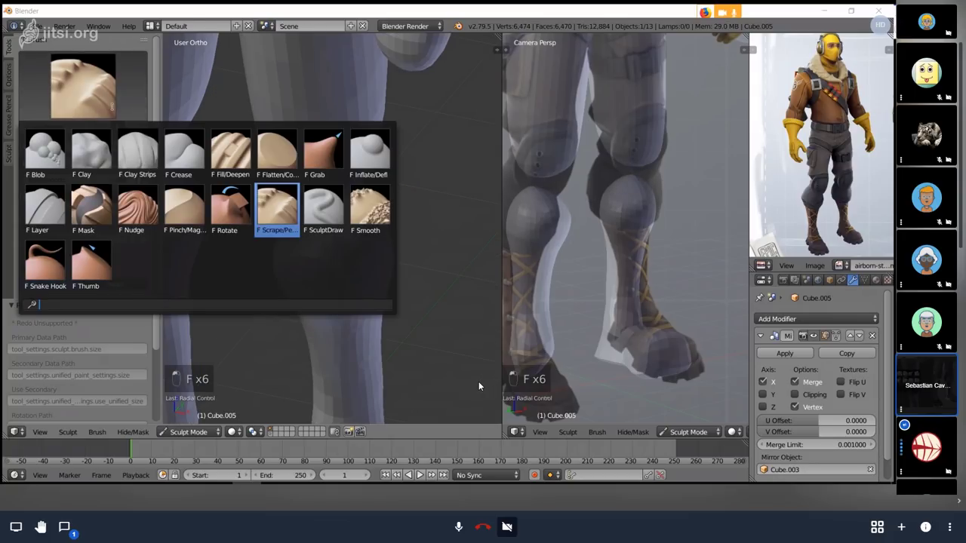
{"action": "left_click", "coordinate": [482, 383]}
{"action": "key", "text": "g"}
{"action": "key", "text": "f"}
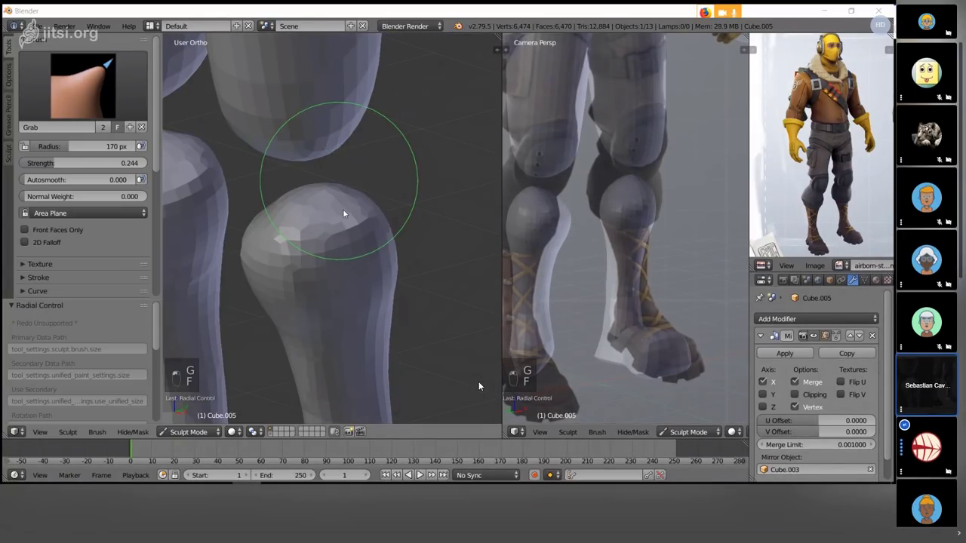
{"action": "key", "text": "g"}
{"action": "key", "text": "f"}
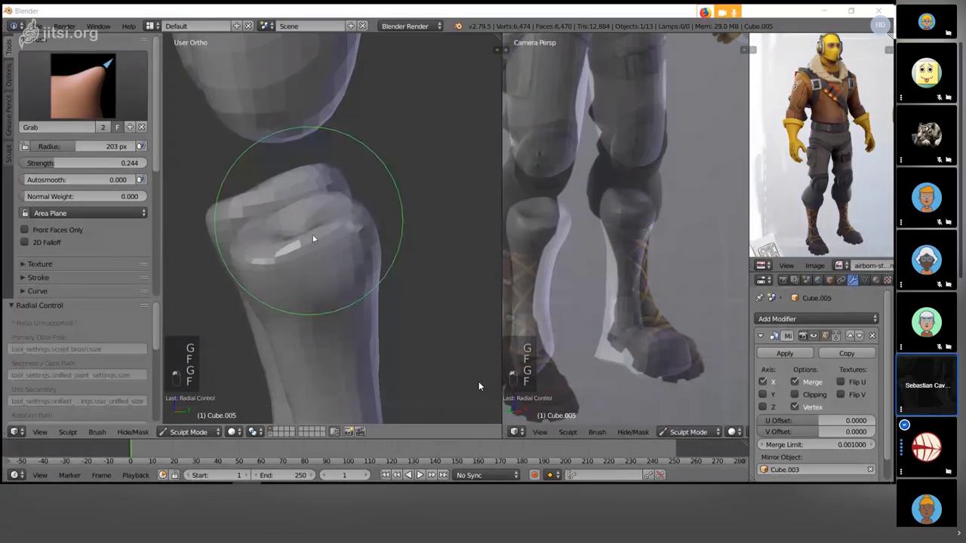
{"action": "key", "text": "g"}
{"action": "key", "text": "f"}
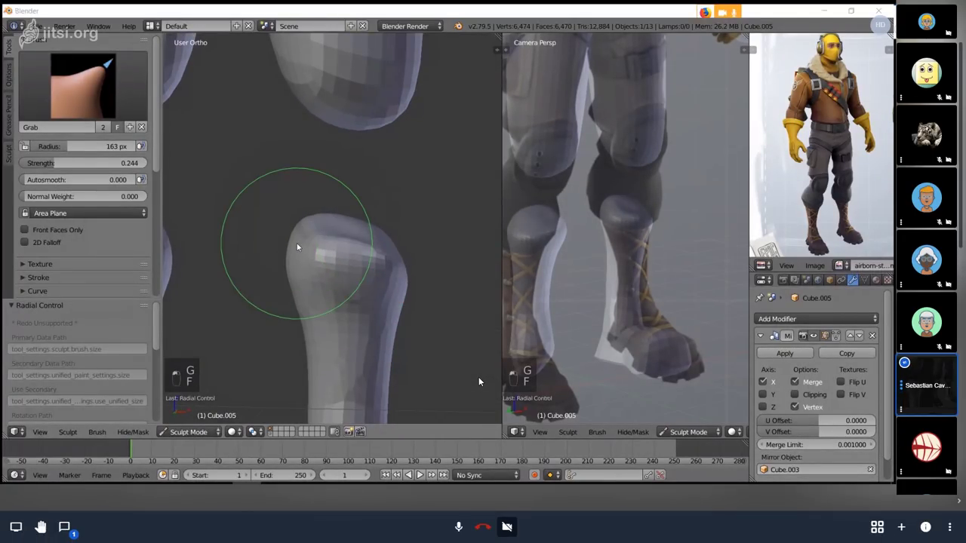
{"action": "left_click_drag", "start_coordinate": [482, 378], "coordinate": [481, 378]}
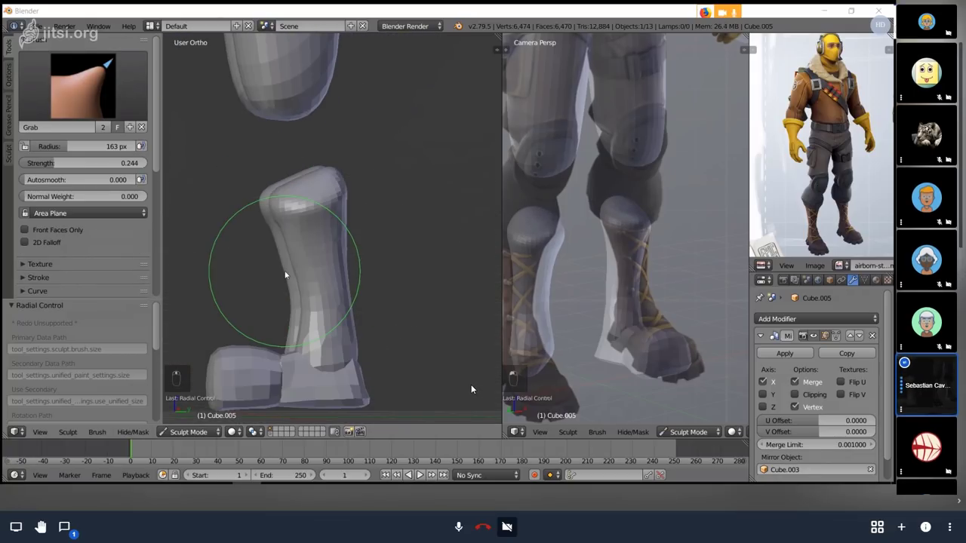
- Push the shin outline to the reference boots, exit to Object Mode and frame both legs
{"action": "key", "text": "g"}
{"action": "key", "text": "f"}
{"action": "key", "text": "KP_3"}
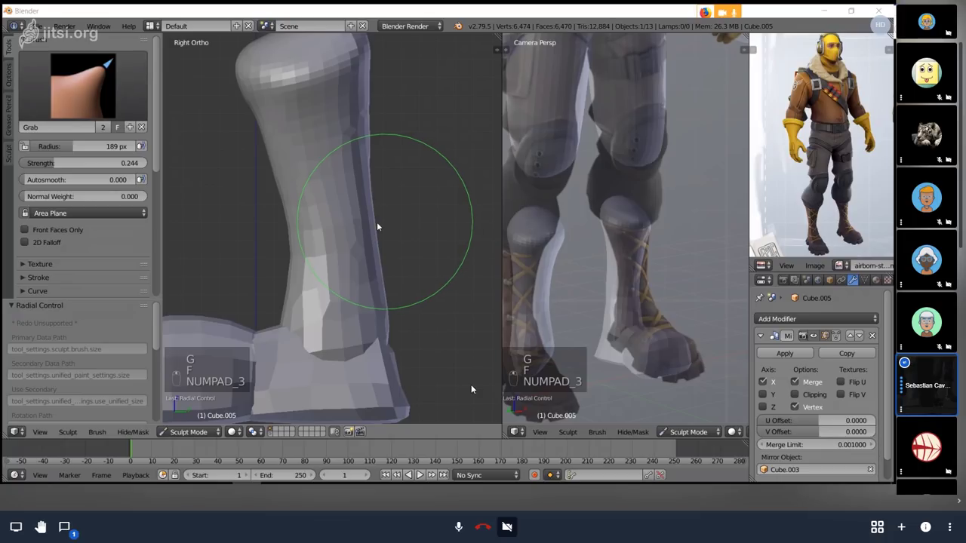
{"action": "key", "text": "f"}
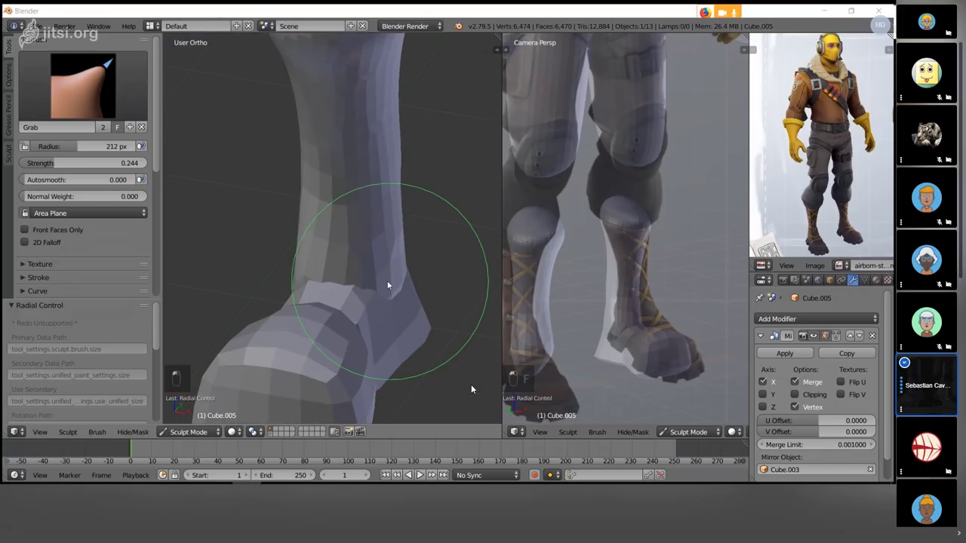
{"action": "left_click_drag", "start_coordinate": [474, 385], "coordinate": [474, 386]}
{"action": "left_click_drag", "start_coordinate": [474, 386], "coordinate": [474, 386]}
{"action": "left_click", "coordinate": [474, 386]}
{"action": "key", "text": "a"}
{"action": "left_click", "coordinate": [474, 385]}
{"action": "right_click", "coordinate": [474, 386]}
{"action": "left_click_drag", "start_coordinate": [474, 386], "coordinate": [474, 385]}
- Duplicate the lower-leg piece and move, scale and rotate the copy up over the knee
{"action": "key", "text": "KP_3"}
{"action": "key", "text": "shift+d"}
{"action": "key", "text": "g"}
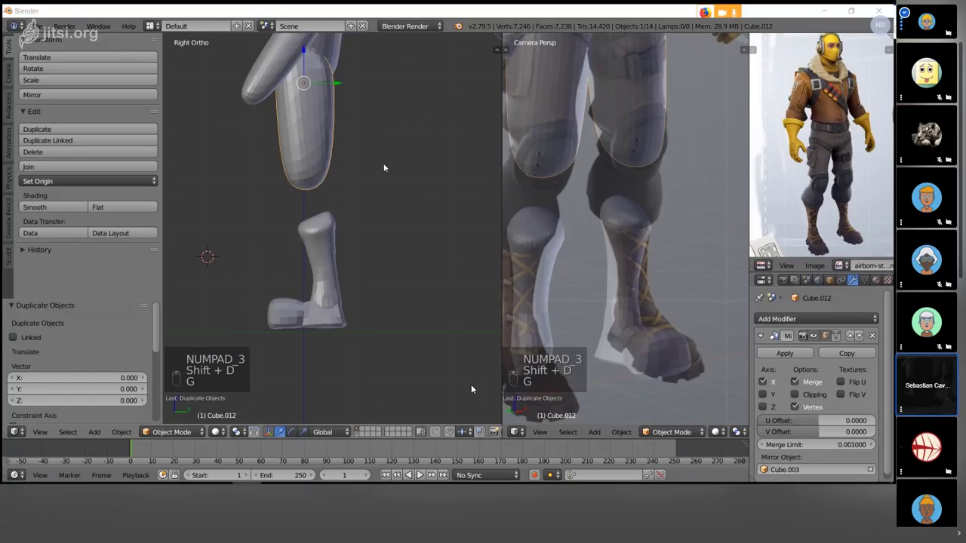
{"action": "key", "text": "alt+s"}
{"action": "key", "text": "g"}
{"action": "key", "text": "s"}
{"action": "key", "text": "g"}
{"action": "key", "text": "r"}
{"action": "key", "text": "KP_1"}
{"action": "key", "text": "g"}
{"action": "key", "text": "r"}
{"action": "key", "text": "g"}
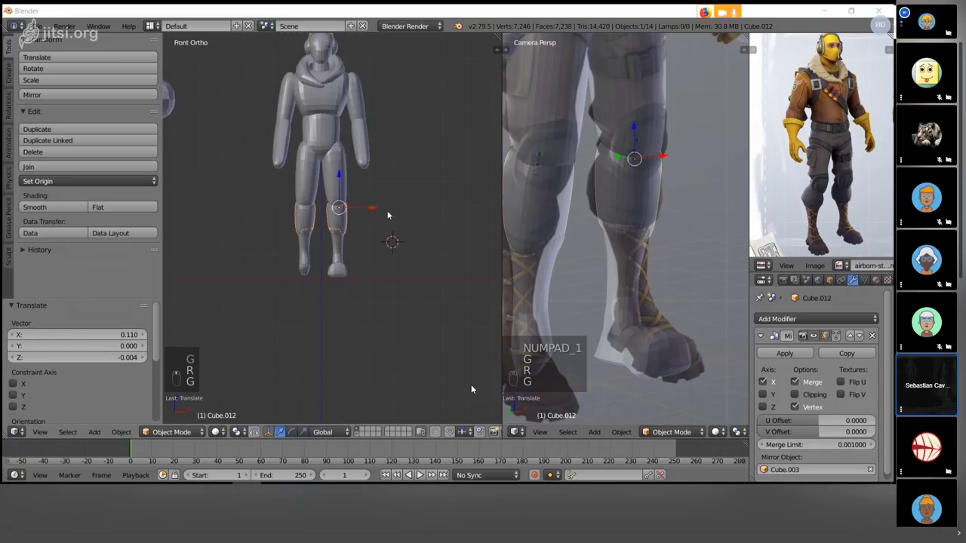
- Enlarge and reposition the kneepad from the side so it wraps the knee like the reference
{"action": "key", "text": "KP_3"}
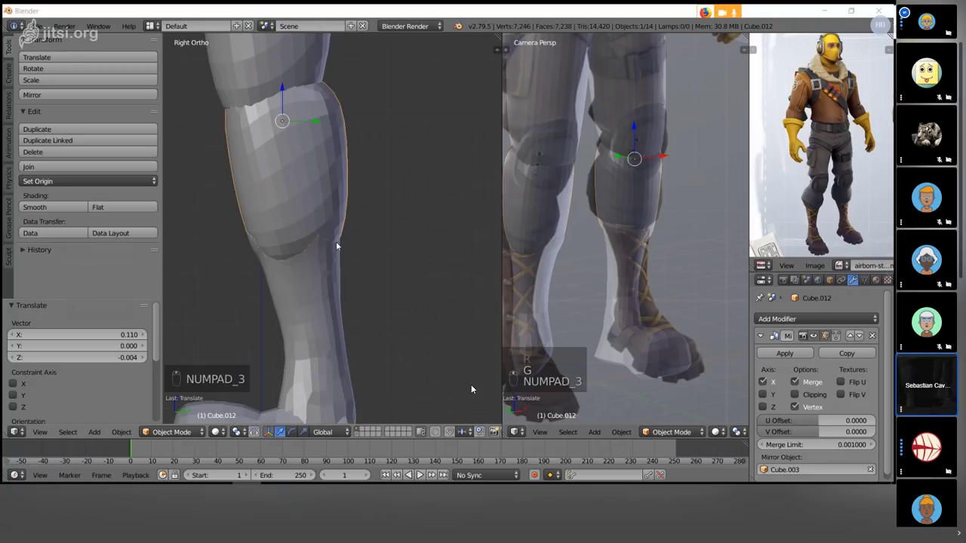
{"action": "key", "text": "Tab"}
{"action": "key", "text": "a"}
{"action": "key", "text": "alt+s"}
{"action": "key", "text": "Tab"}
{"action": "key", "text": "s"}
{"action": "key", "text": "g"}
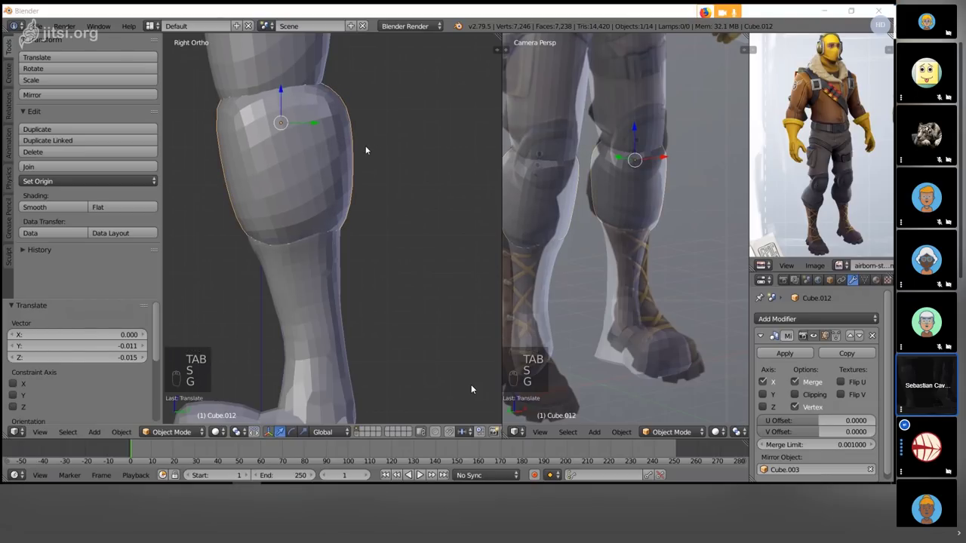
{"action": "key", "text": "g"}
{"action": "key", "text": "g"}
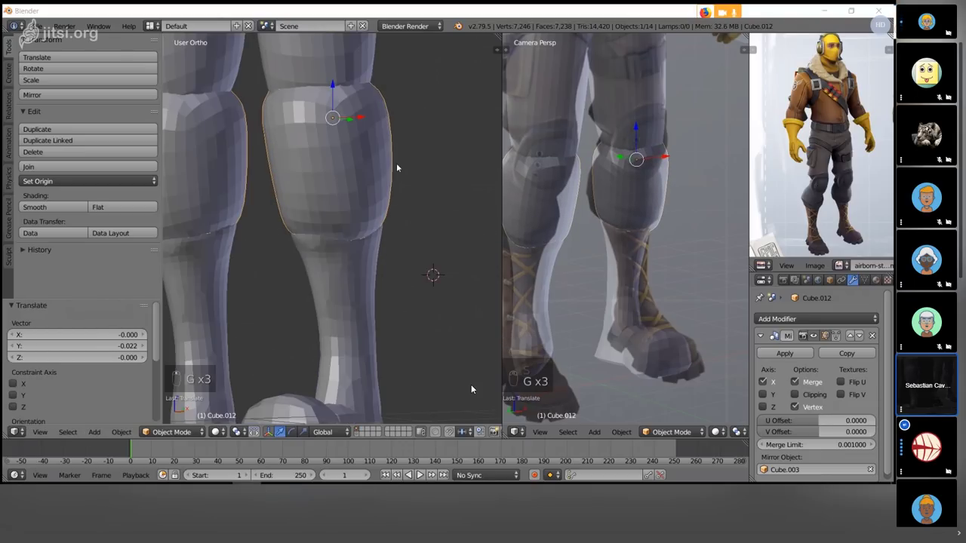
- Fine-tune the kneepad's tilt and placement from the front, then reselect it for vertex editing
{"action": "left_click_drag", "start_coordinate": [474, 386], "coordinate": [474, 386]}
{"action": "key", "text": "r"}
{"action": "key", "text": "g"}
{"action": "key", "text": "a"}
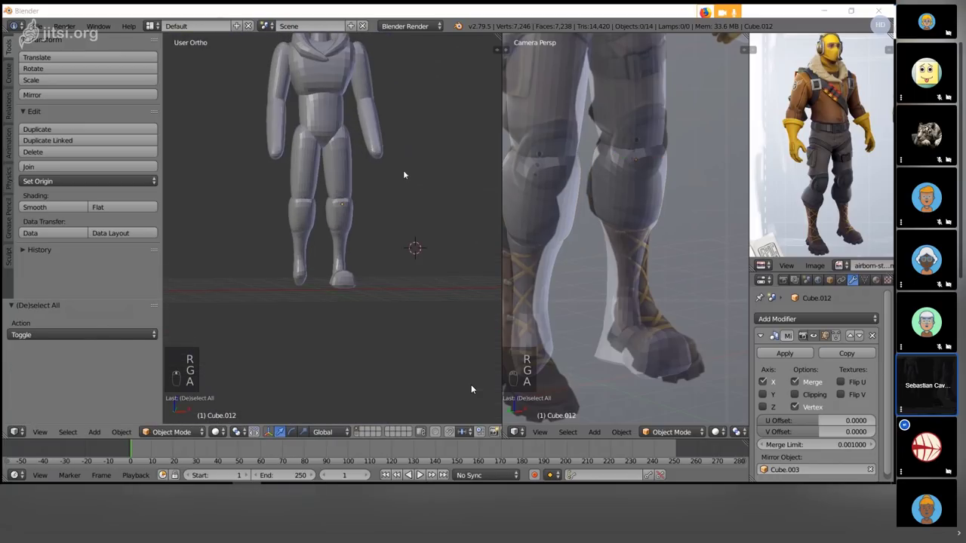
{"action": "right_click", "coordinate": [474, 386]}
{"action": "key", "text": "Tab"}
{"action": "right_click", "coordinate": [474, 385]}
- Select the kneepad's middle edge rings in wireframe and scale them outward into a bulge
{"action": "key", "text": "z"}
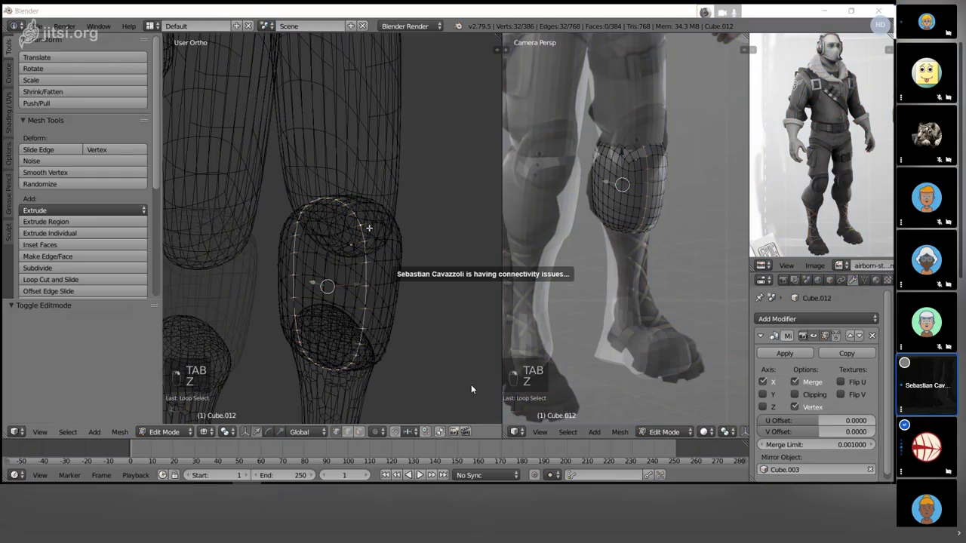
{"action": "key", "text": "a"}
{"action": "key", "text": "c"}
{"action": "key", "text": "z"}
{"action": "key", "text": "s"}
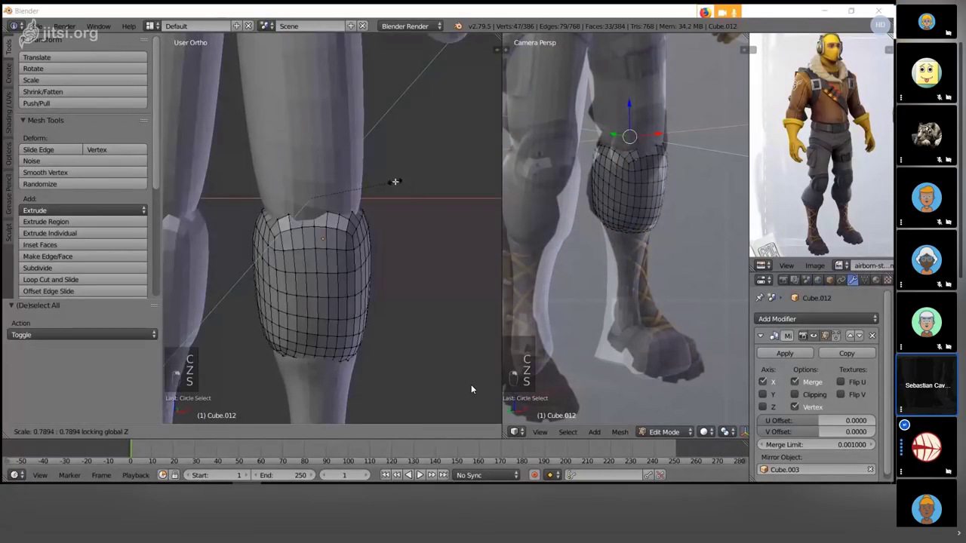
{"action": "key", "text": "s"}
{"action": "key", "text": "o"}
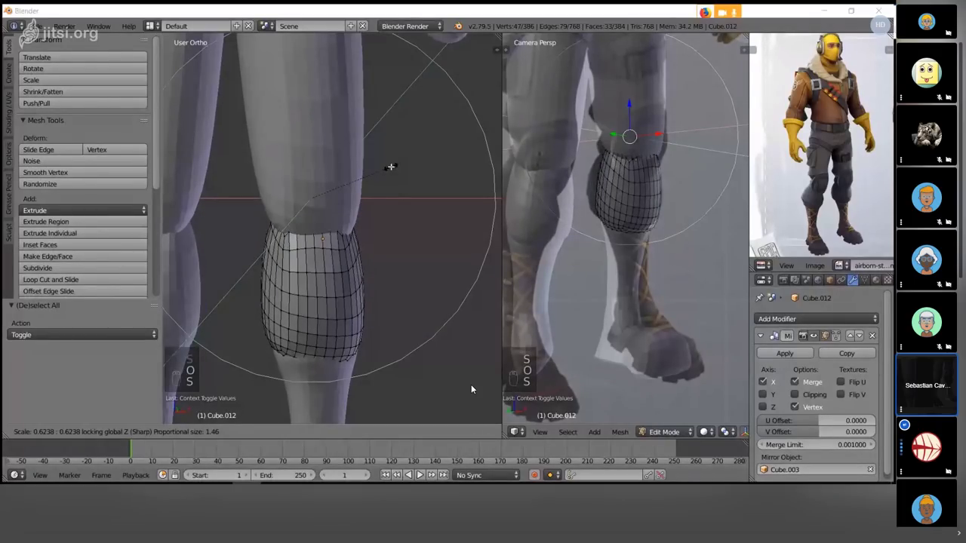
- Widen the remaining knee loops further, checking the bulge from the side, and leave Edit Mode
{"action": "key", "text": "s"}
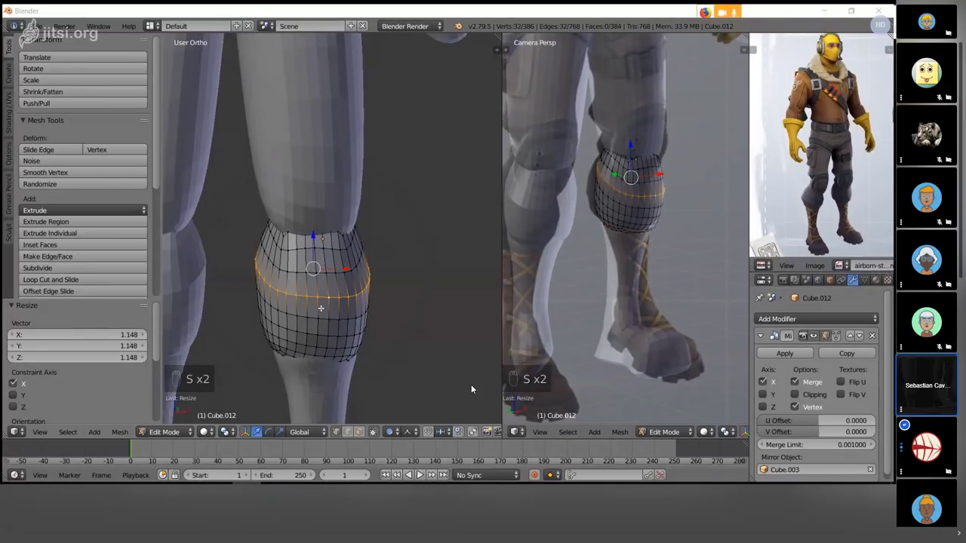
{"action": "key", "text": "s"}
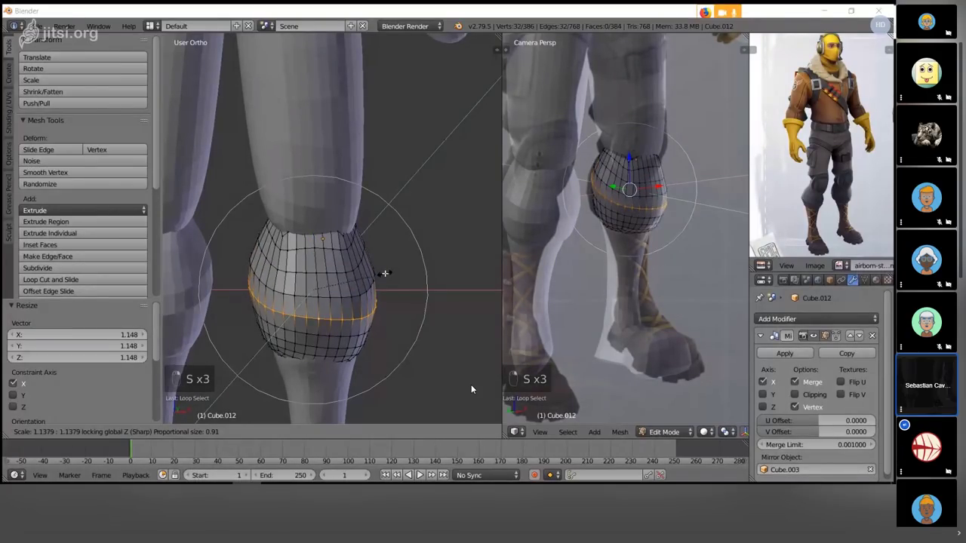
{"action": "key", "text": "KP_3"}
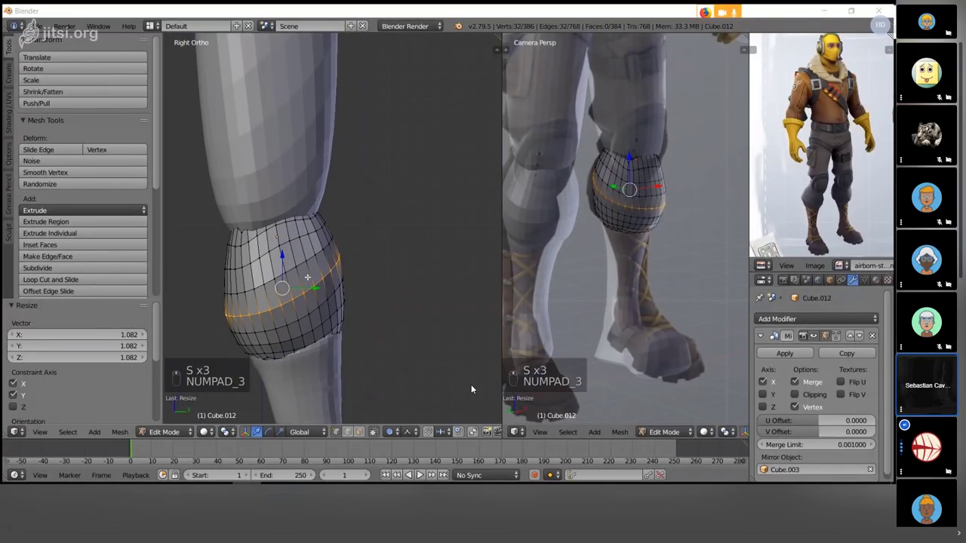
{"action": "key", "text": "g"}
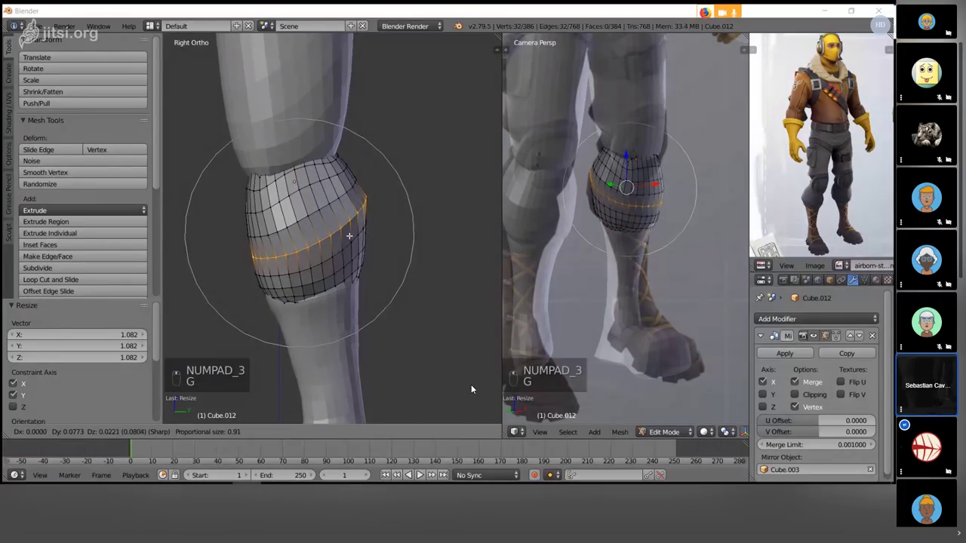
{"action": "key", "text": "Tab"}
- Grab-brush the kneecap surface into a smooth rounded cap, mirrored to both legs
{"action": "key", "text": "g"}
{"action": "key", "text": "f"}
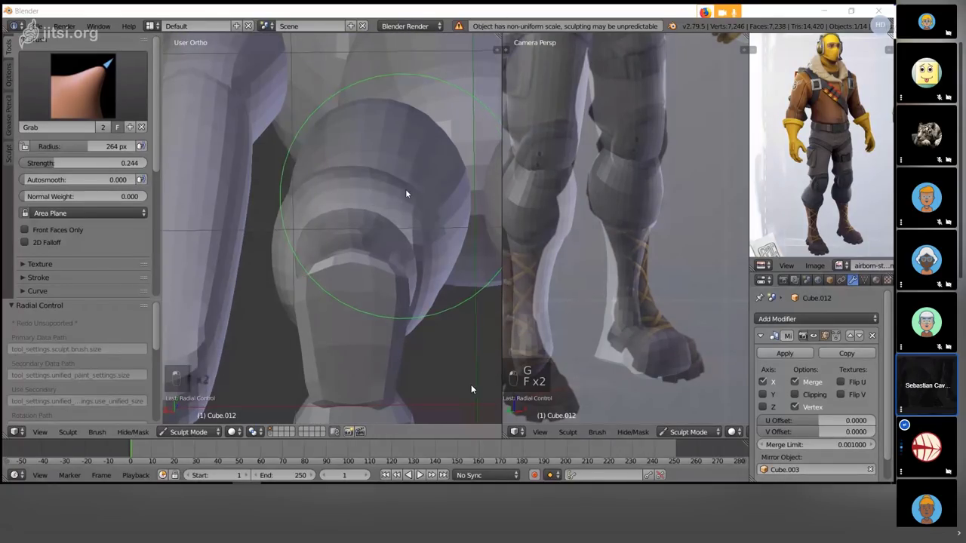
{"action": "left_click_drag", "start_coordinate": [474, 386], "coordinate": [467, 391]}
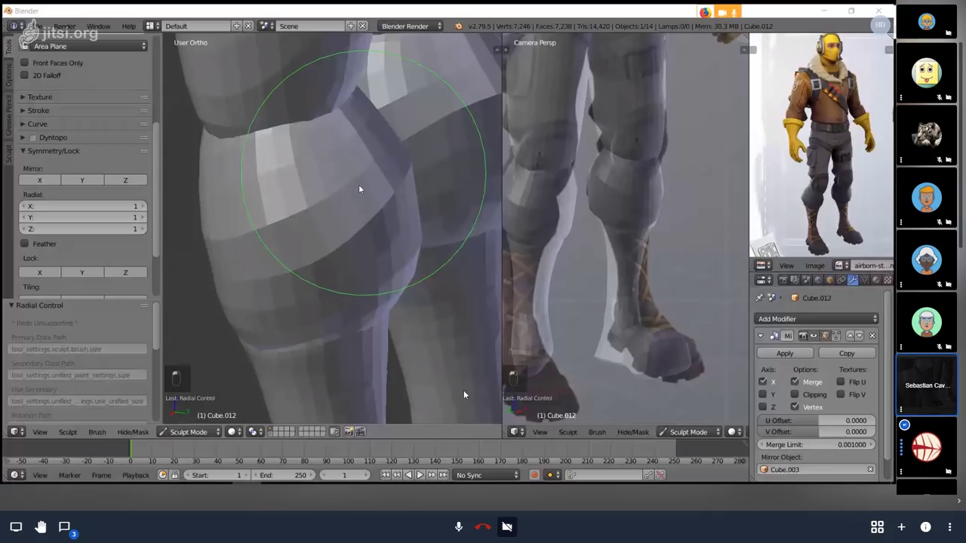
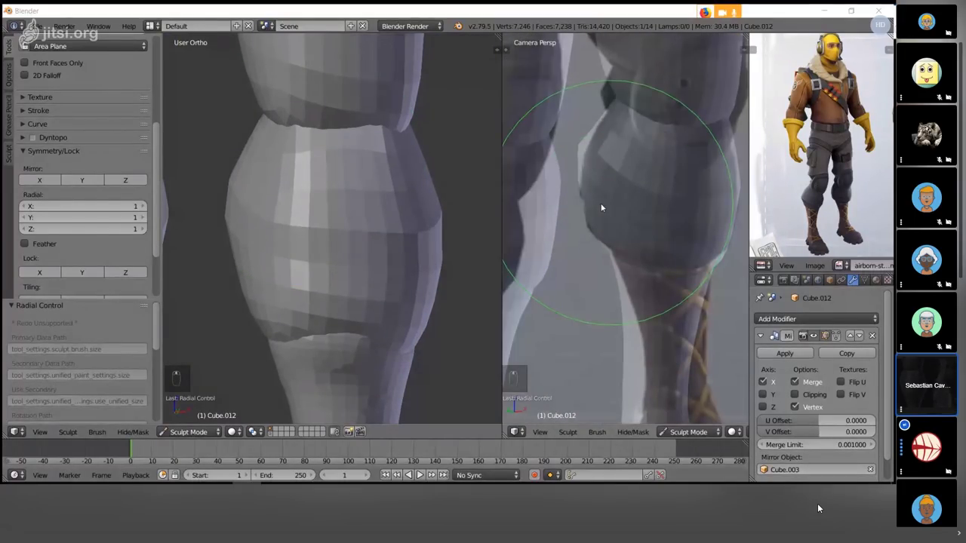
{"action": "key", "text": "f"}
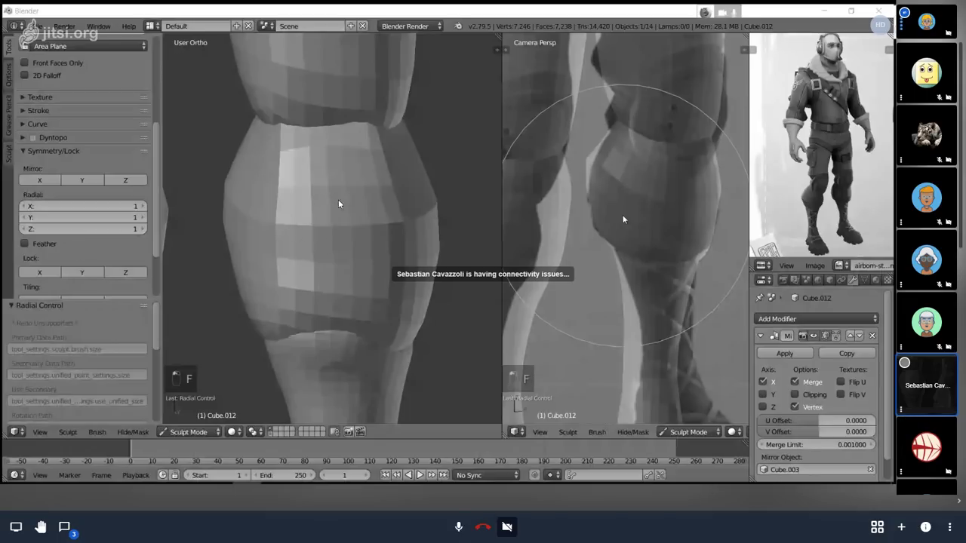
- Finish the knee sculpt and review the whole figure with everything deselected
{"action": "key", "text": "a"}
{"action": "key", "text": "ctrl+s"}
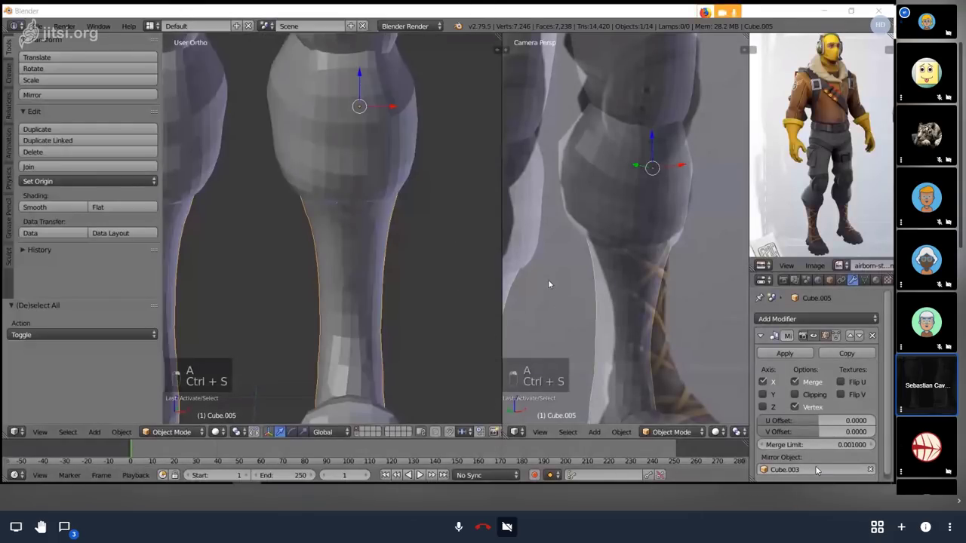
{"action": "key", "text": "a"}
{"action": "key", "text": "ctrl+s"}
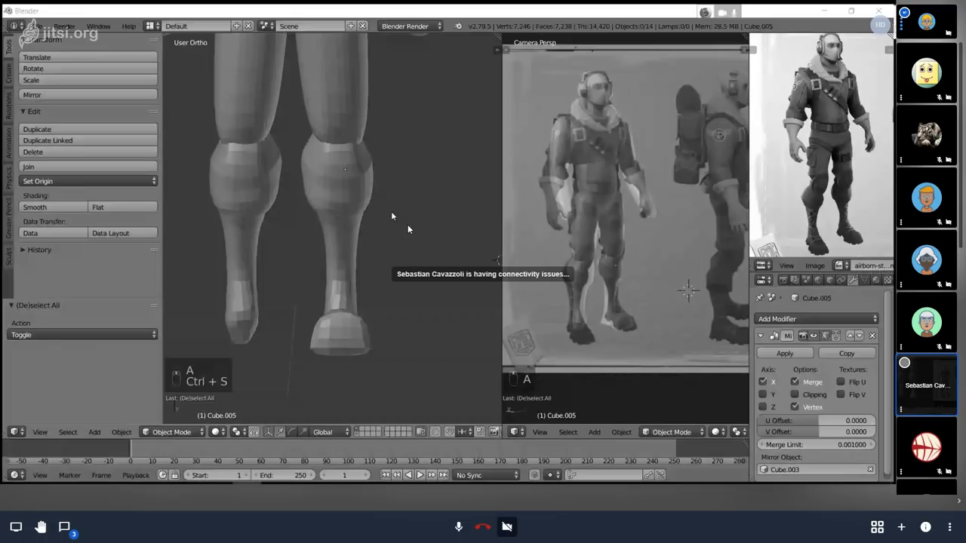
- Select the forearm piece and bring it into Sculpt Mode from the side view with the Grab brush
{"action": "key", "text": "Tab"}
{"action": "key", "text": "KP_3"}
{"action": "key", "text": "g"}
{"action": "key", "text": "f"}
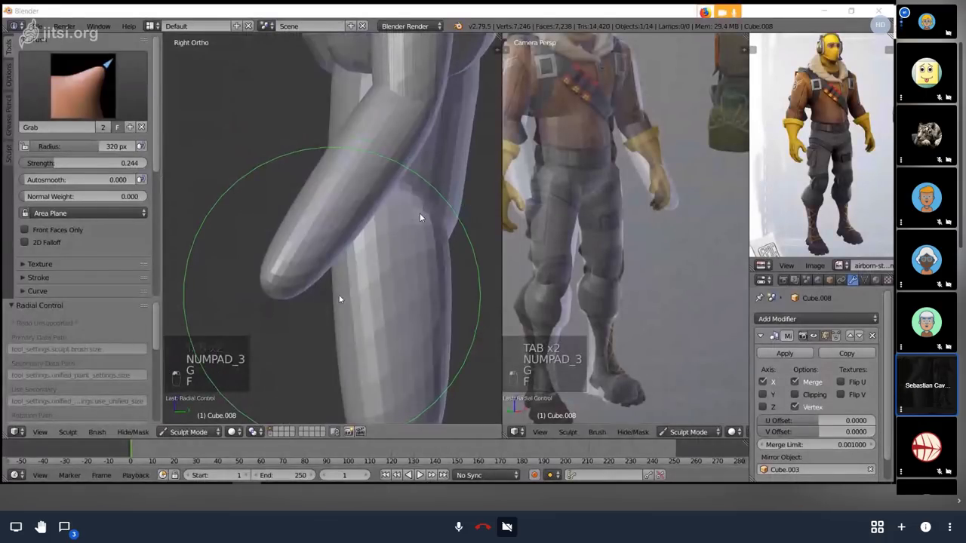
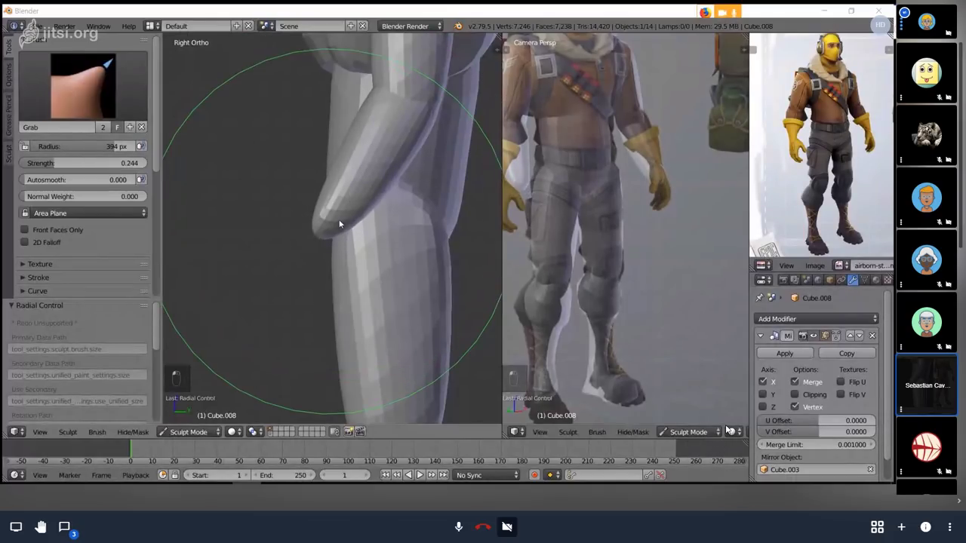
- Pull the forearm slimmer with the Grab brush, undoing a stray stroke and shrinking the brush radius
{"action": "left_click_drag", "start_coordinate": [750, 512], "coordinate": [750, 512]}
{"action": "key", "text": "f"}
{"action": "left_click", "coordinate": [750, 512]}
{"action": "key", "text": "ctrl+z"}
{"action": "key", "text": "f"}
{"action": "key", "text": "f"}
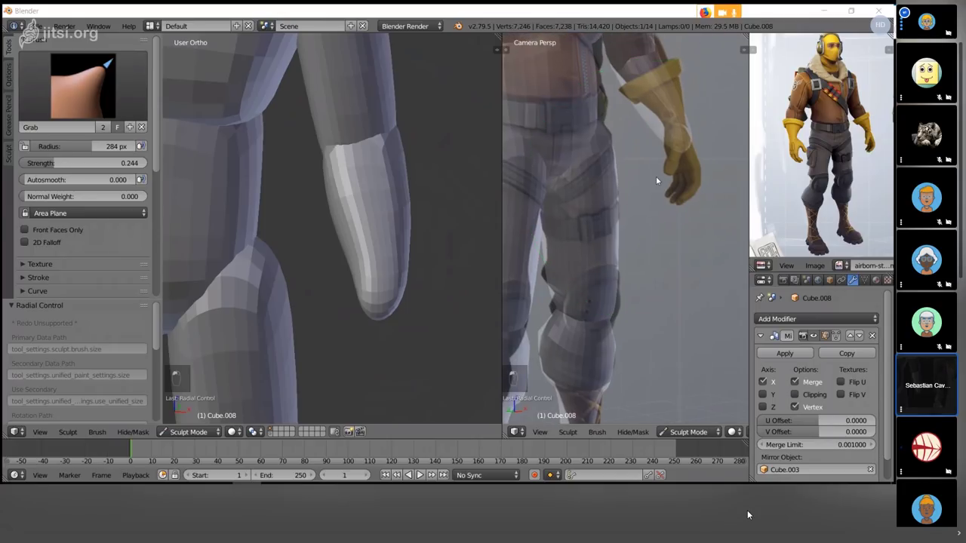
{"action": "key", "text": "f"}
- Reshape the forearm's lower end to follow the glove outline, tapering and rounding its tip
{"action": "left_click_drag", "start_coordinate": [750, 512], "coordinate": [710, 499]}
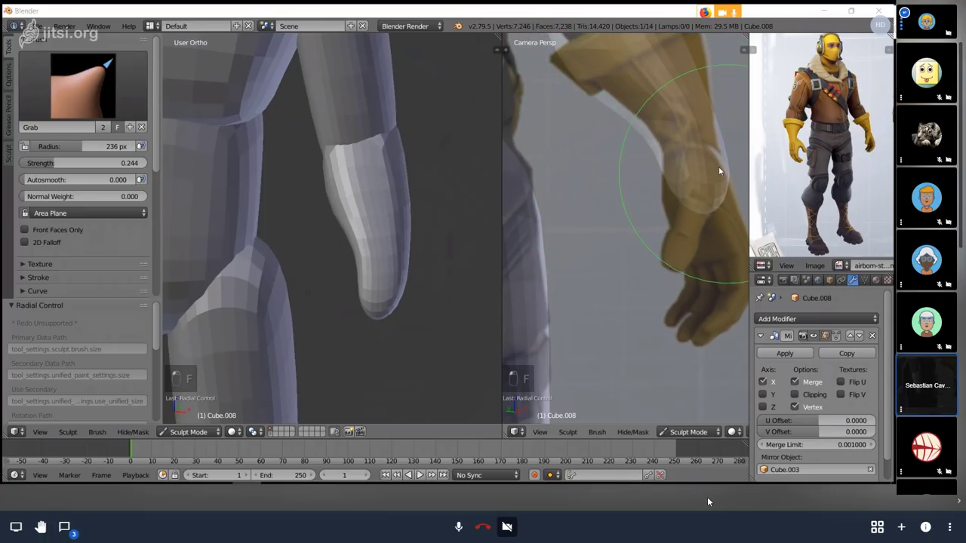
{"action": "left_click", "coordinate": [710, 498]}
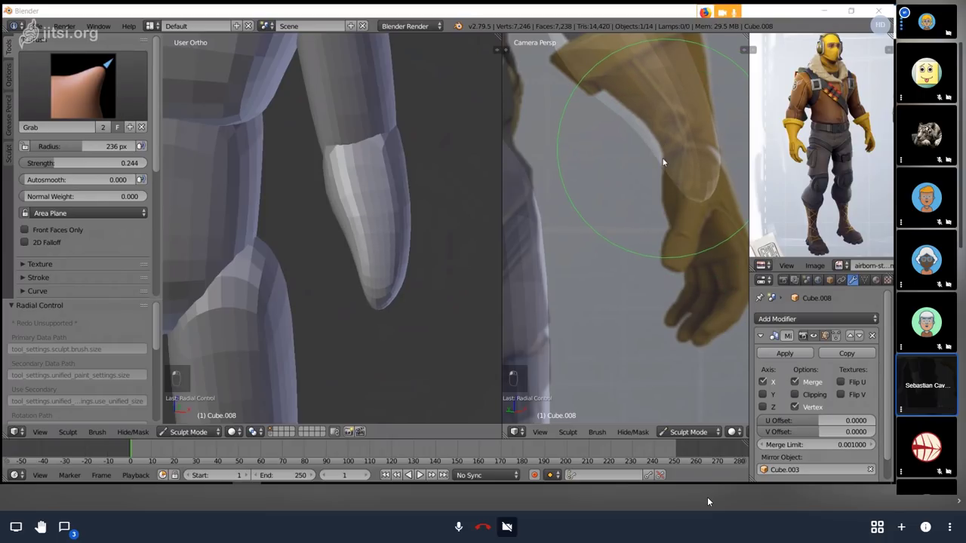
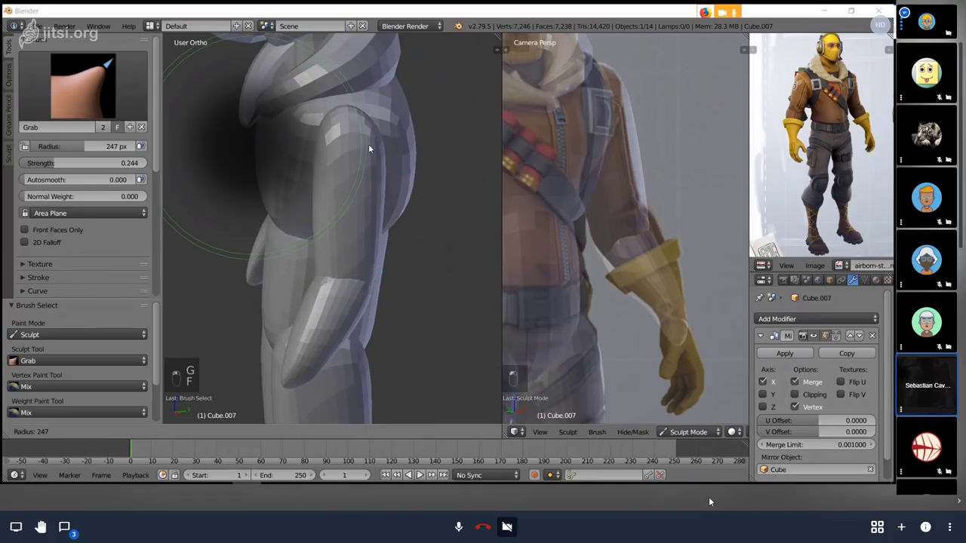
- Grab-brush the upper arm into a fuller form with a rounded top blending into the shoulder
{"action": "key", "text": "f"}
{"action": "left_click_drag", "start_coordinate": [363, 178], "coordinate": [341, 160]}
{"action": "key", "text": "f"}
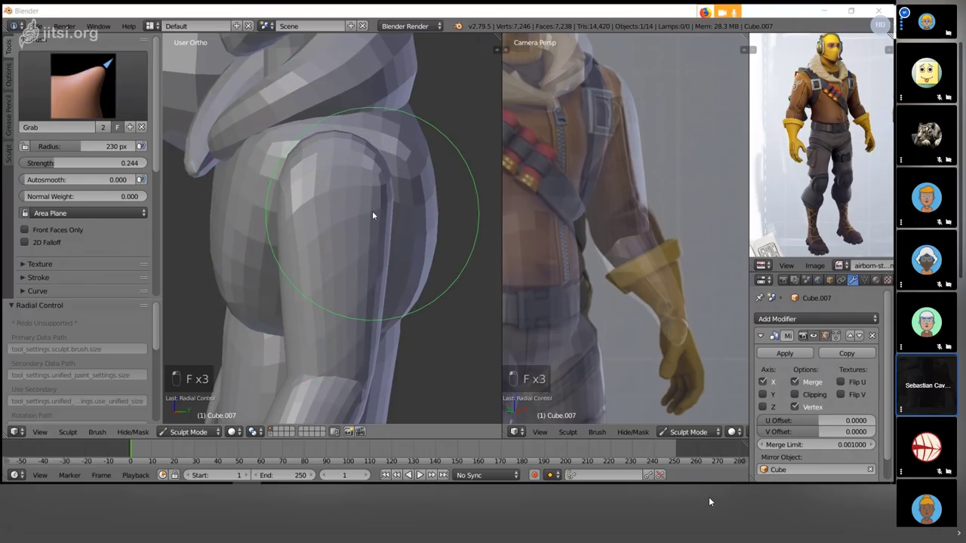
{"action": "key", "text": "f"}
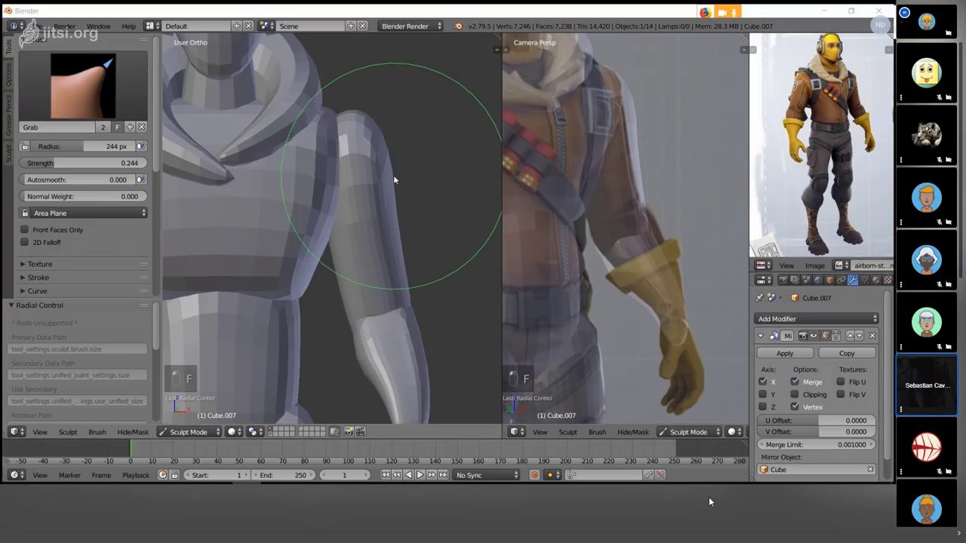
{"action": "key", "text": "f"}
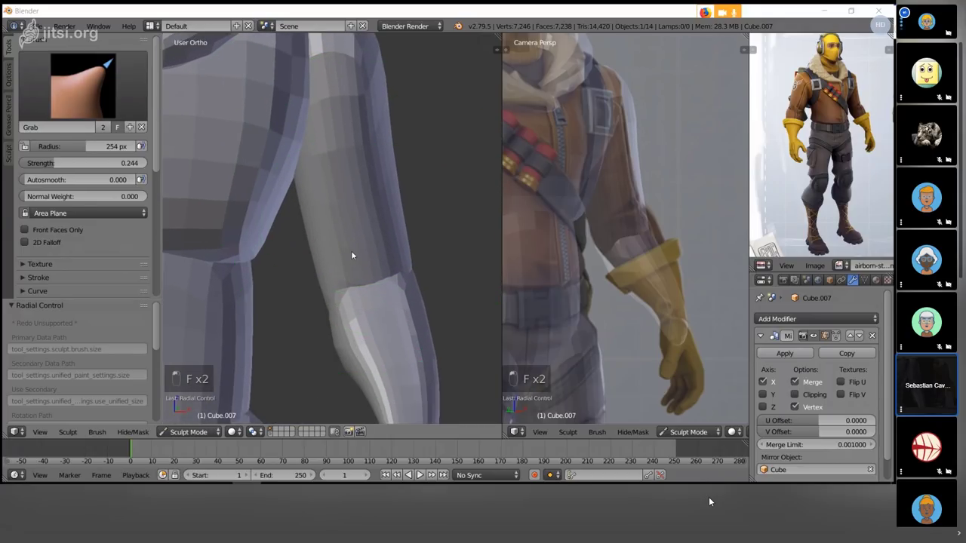
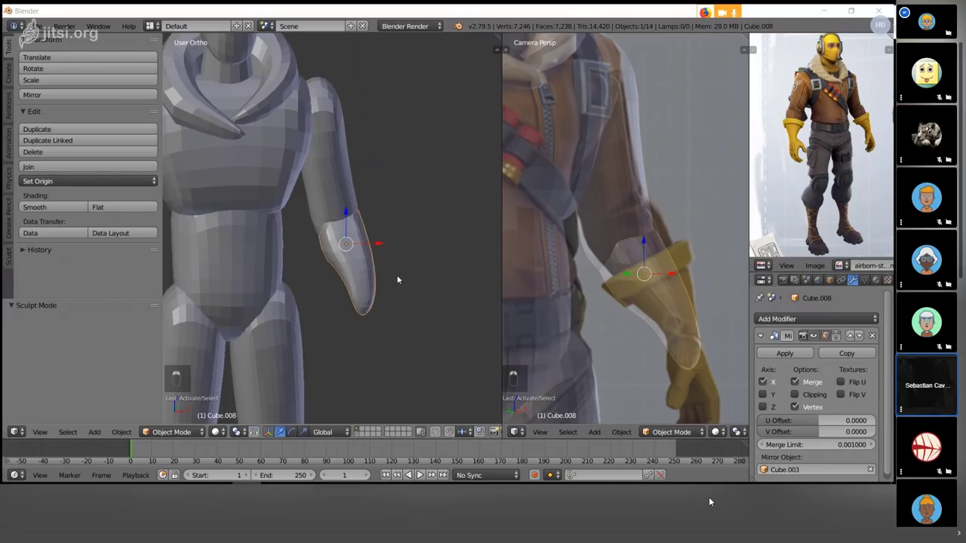
- Add a new sphere and move it to the end of the forearm in front and side views
{"action": "key", "text": "a"}
{"action": "key", "text": "ctrl+s"}
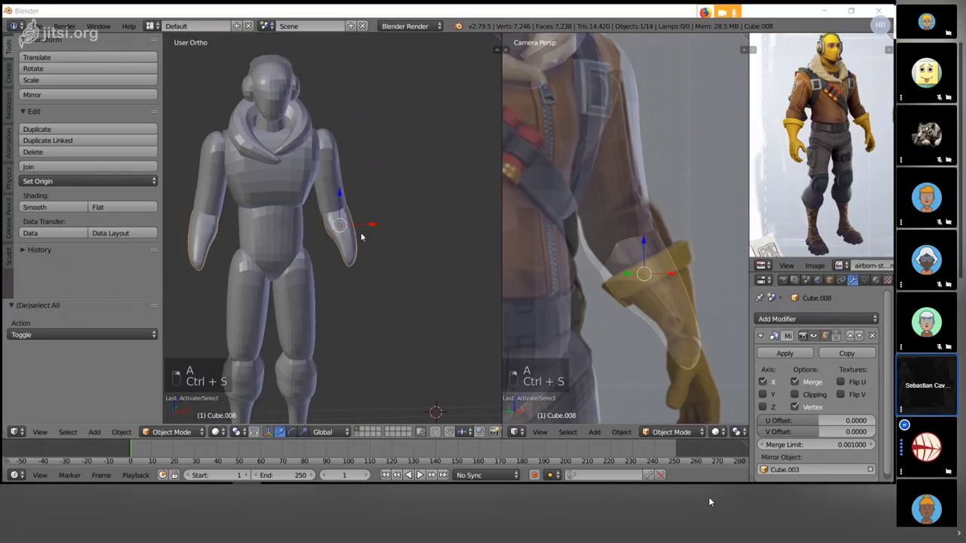
{"action": "key", "text": "a"}
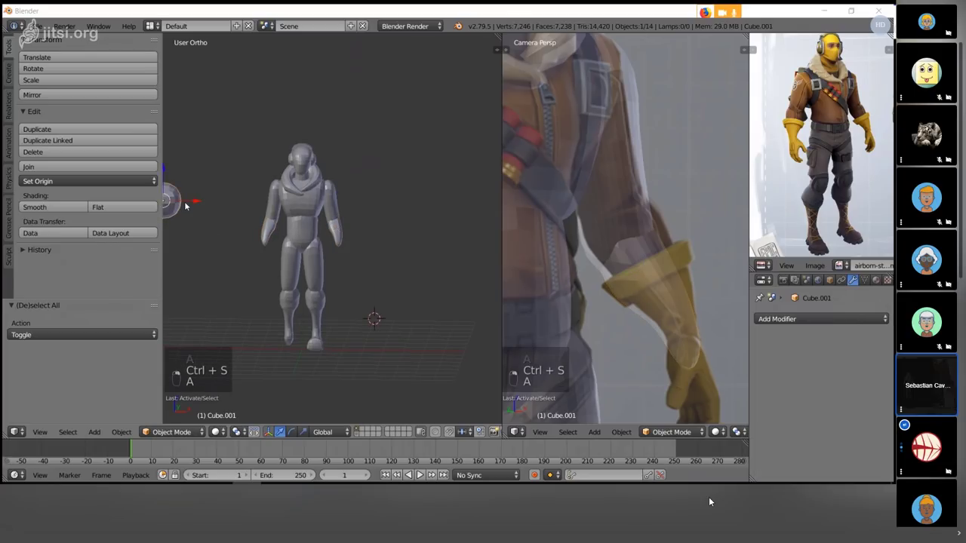
{"action": "key", "text": "shift+d"}
{"action": "key", "text": "alt+g"}
{"action": "key", "text": "KP_3"}
{"action": "key", "text": "g"}
{"action": "key", "text": "KP_1"}
{"action": "key", "text": "g"}
{"action": "key", "text": "s"}
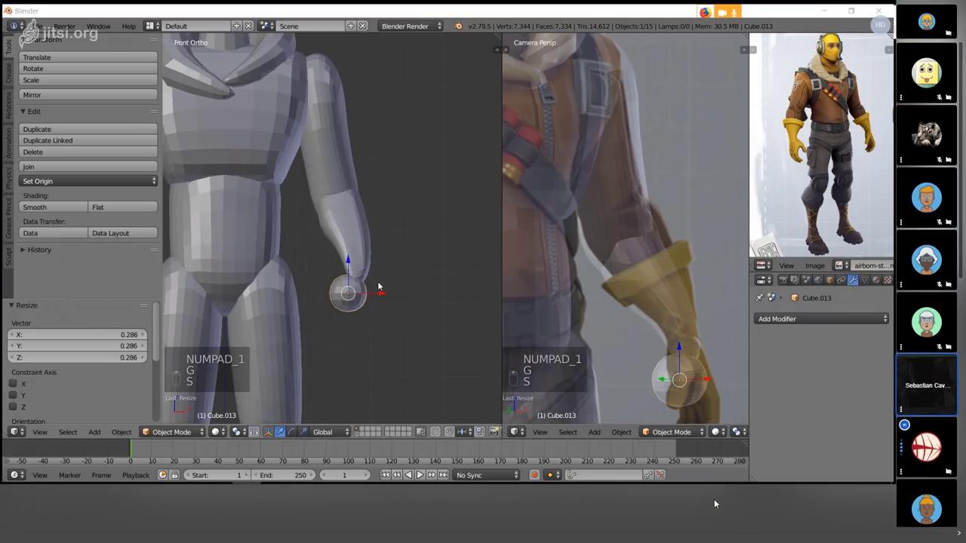
{"action": "key", "text": "g"}
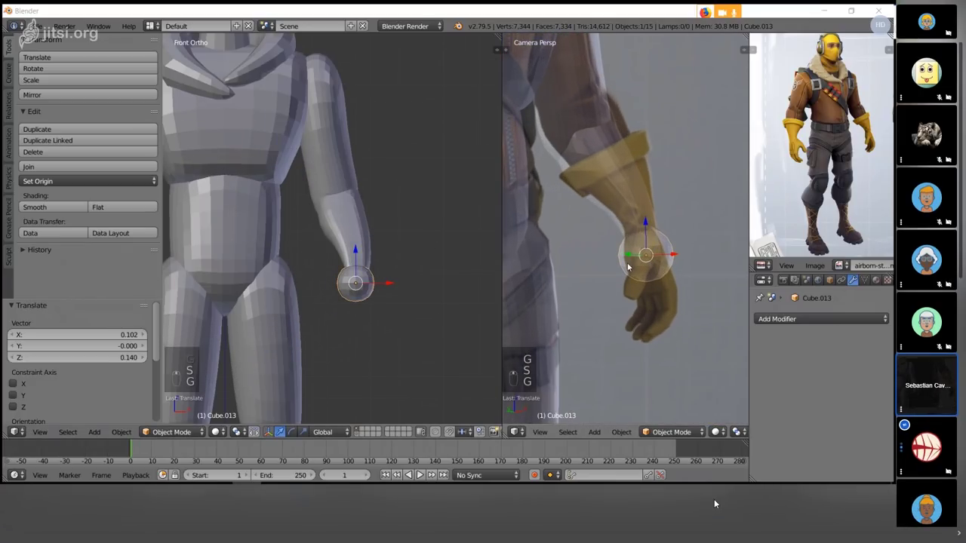
- Scale the sphere down to hand size, tuck it under the forearm and stretch it into an elongated fist
{"action": "key", "text": "g"}
{"action": "key", "text": "KP_3"}
{"action": "key", "text": "s"}
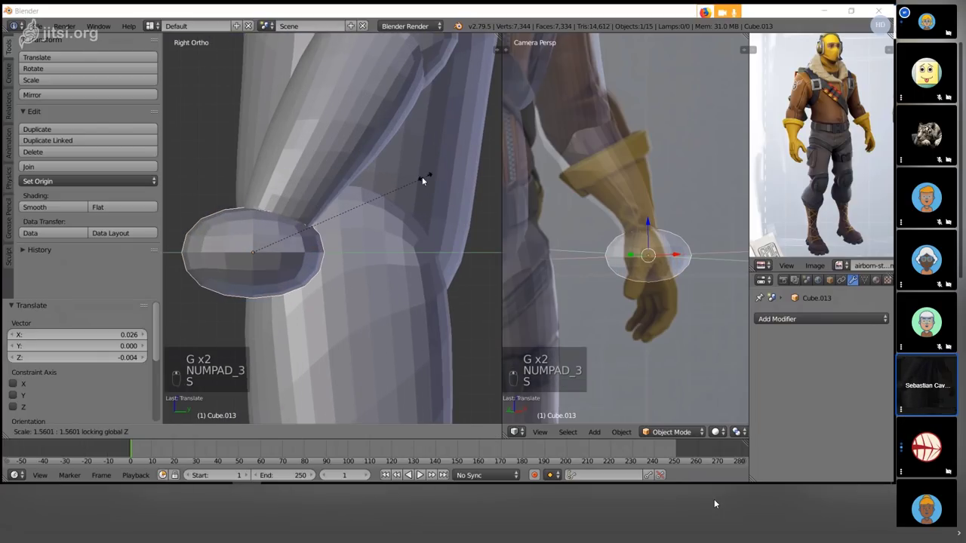
{"action": "key", "text": "s"}
{"action": "key", "text": "s"}
{"action": "key", "text": "s"}
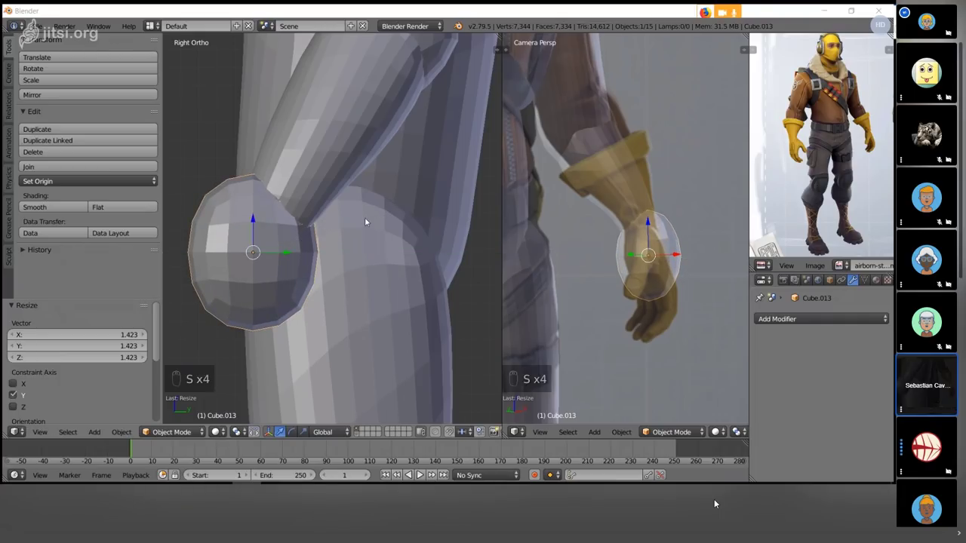
{"action": "key", "text": "g"}
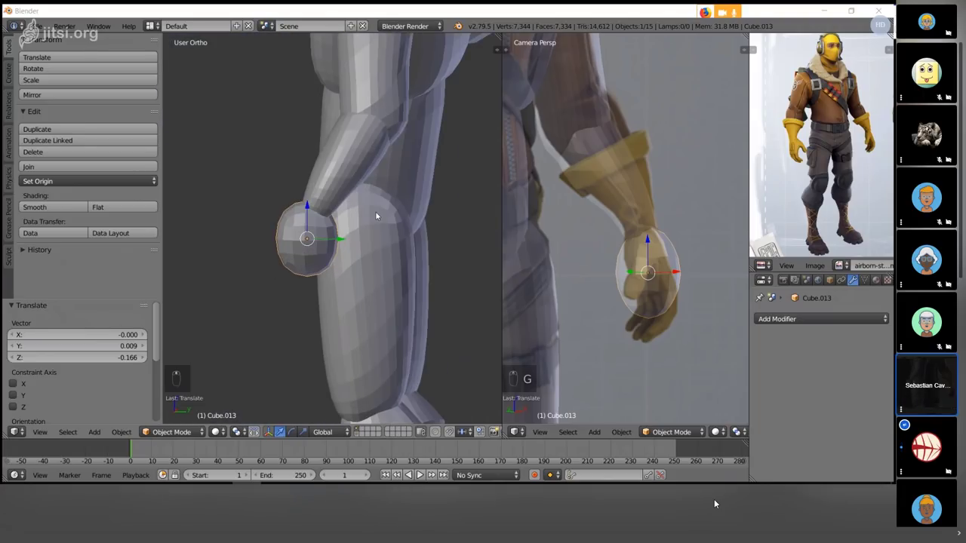
{"action": "key", "text": "r"}
{"action": "key", "text": "g"}
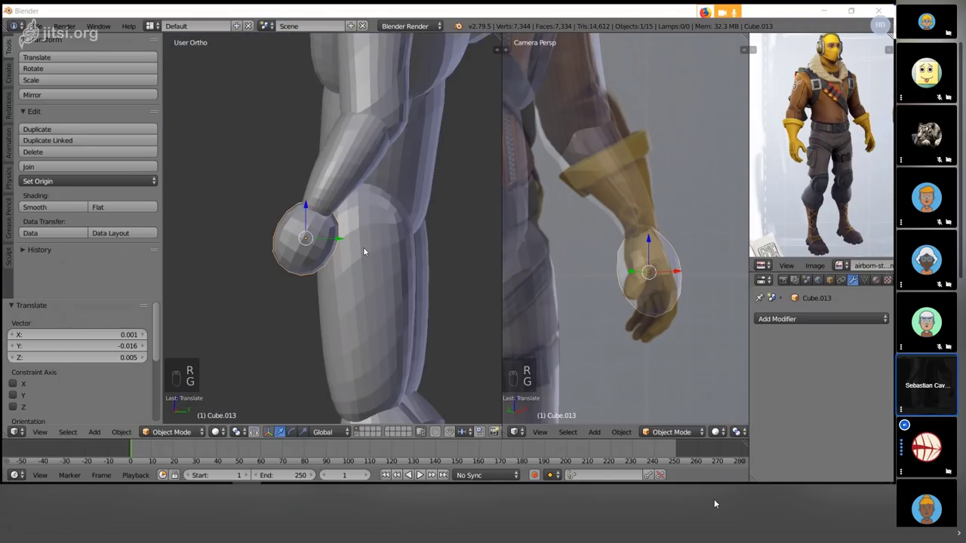
{"action": "key", "text": "s"}
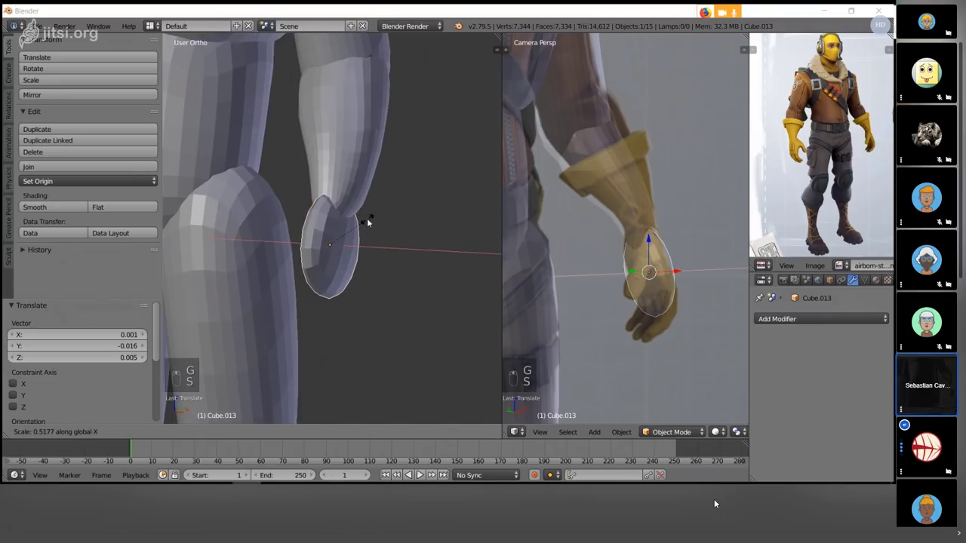
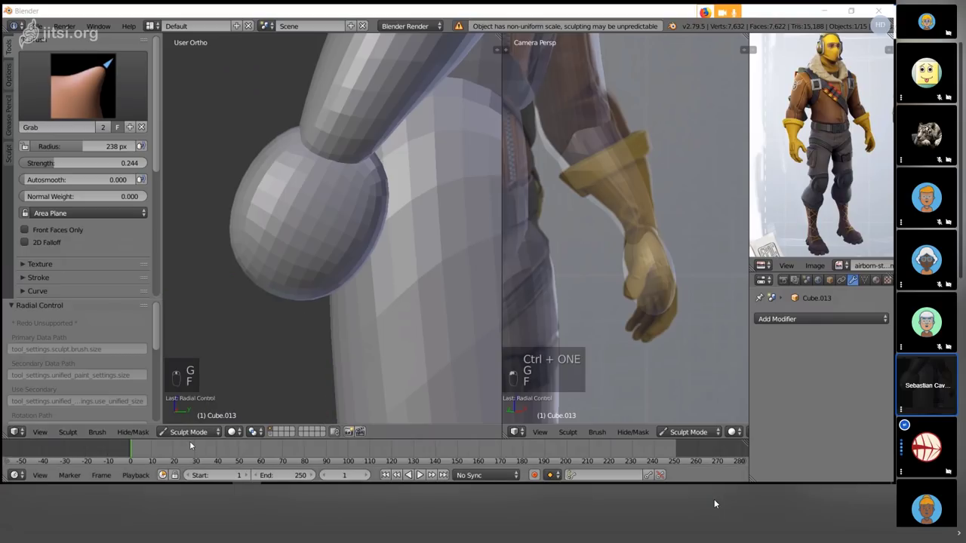
- Grab-brush the blocky fist into a rounder, fuller mitten shape
{"action": "key", "text": "ctrl+a"}
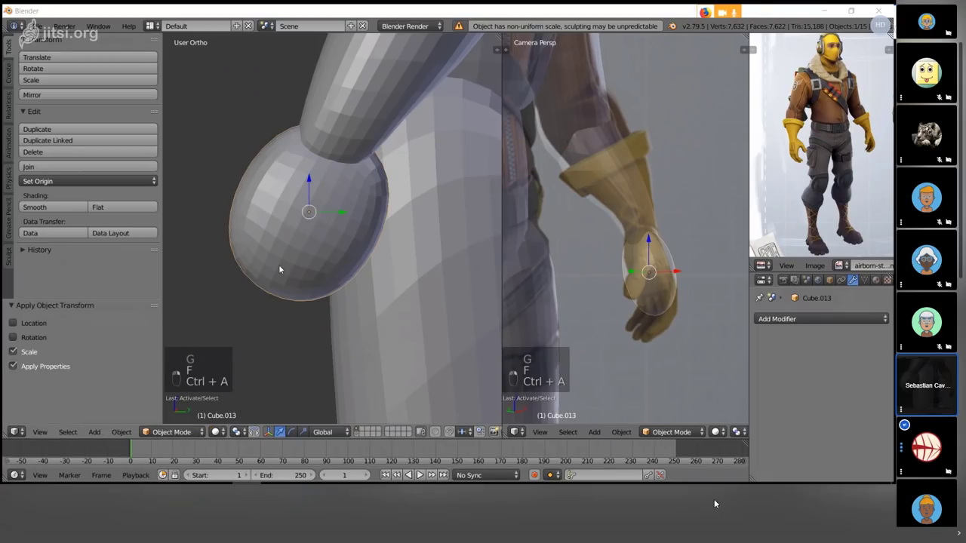
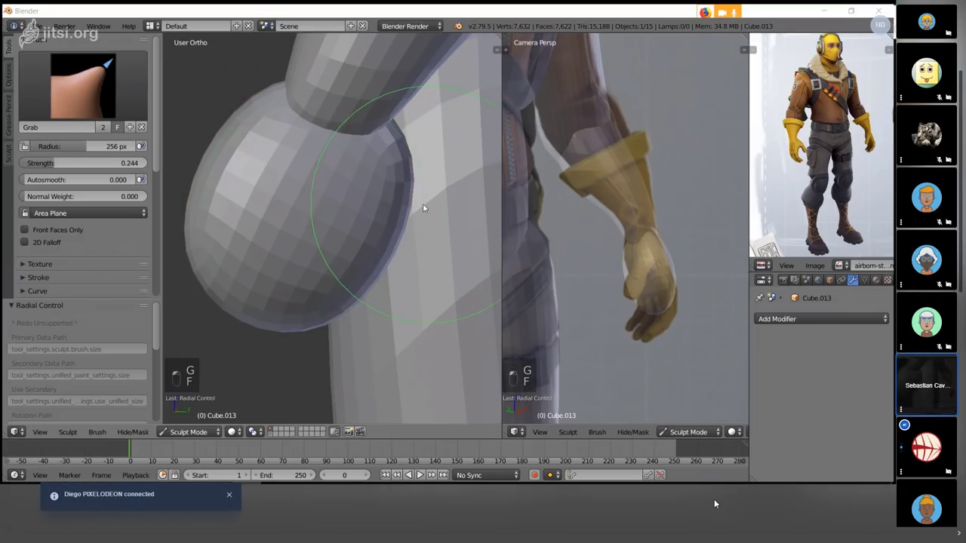
{"action": "key", "text": "f"}
{"action": "left_click", "coordinate": [717, 501]}
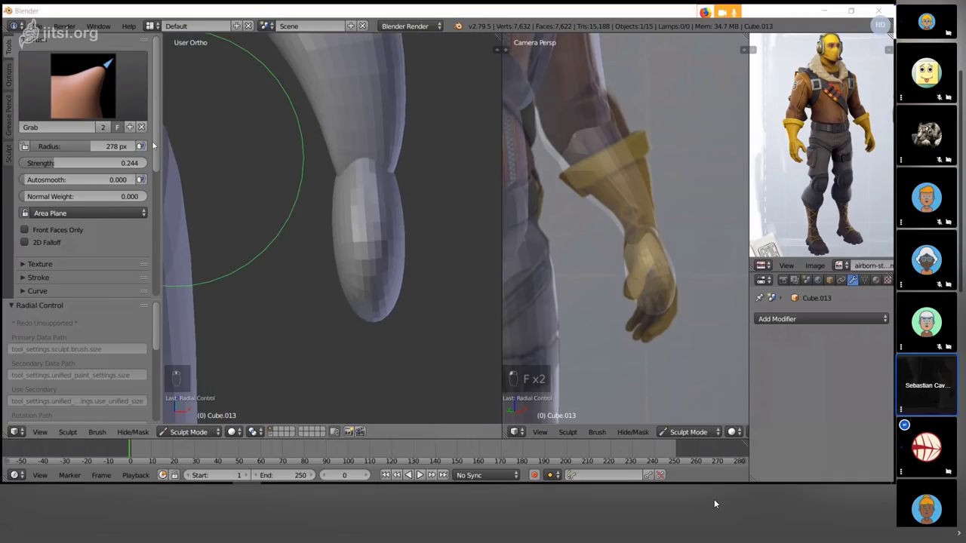
{"action": "left_click_drag", "start_coordinate": [717, 501], "coordinate": [717, 500]}
{"action": "key", "text": "f"}
{"action": "left_click", "coordinate": [717, 500]}
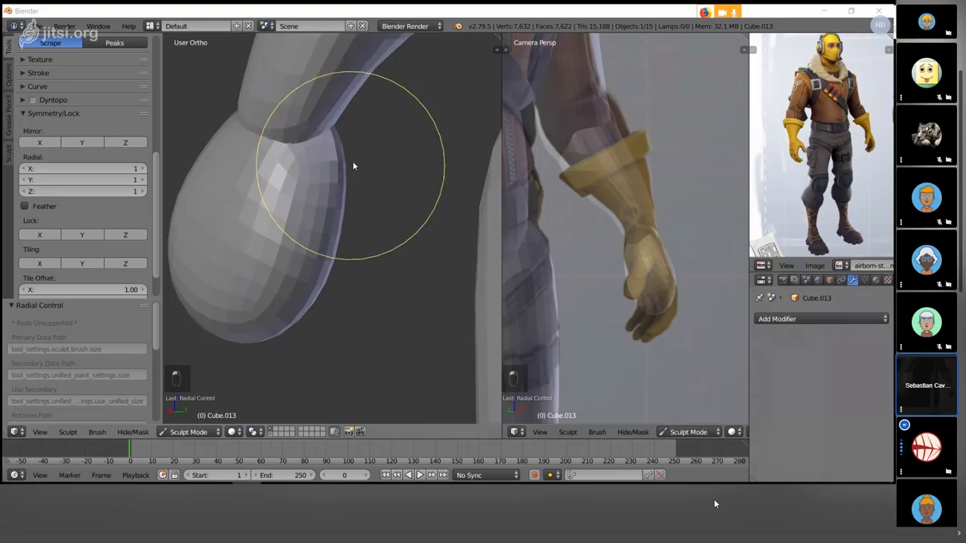
- Flatten the fist's underside with the Scrape brush, then return to Object Mode viewing the whole figure
{"action": "key", "text": "ctrl+z"}
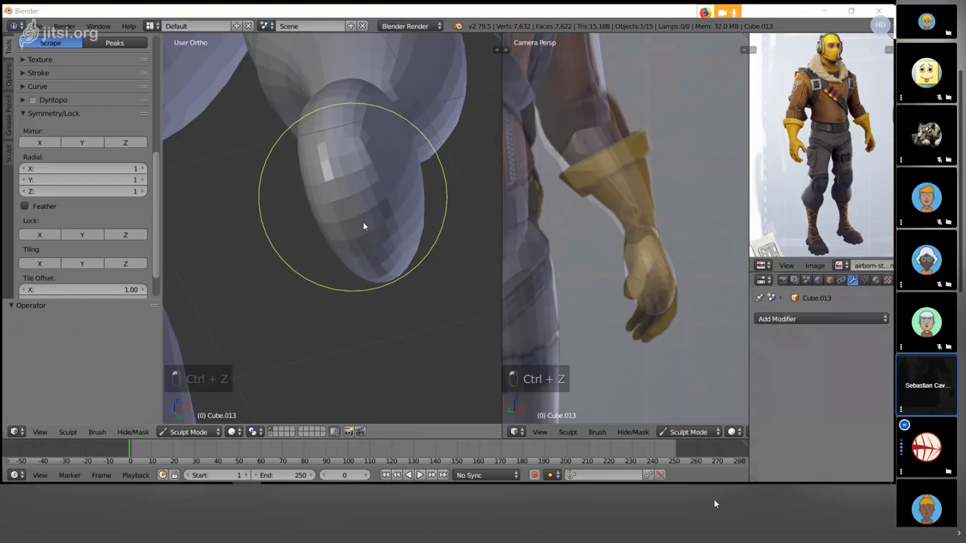
{"action": "left_click_drag", "start_coordinate": [717, 500], "coordinate": [717, 501]}
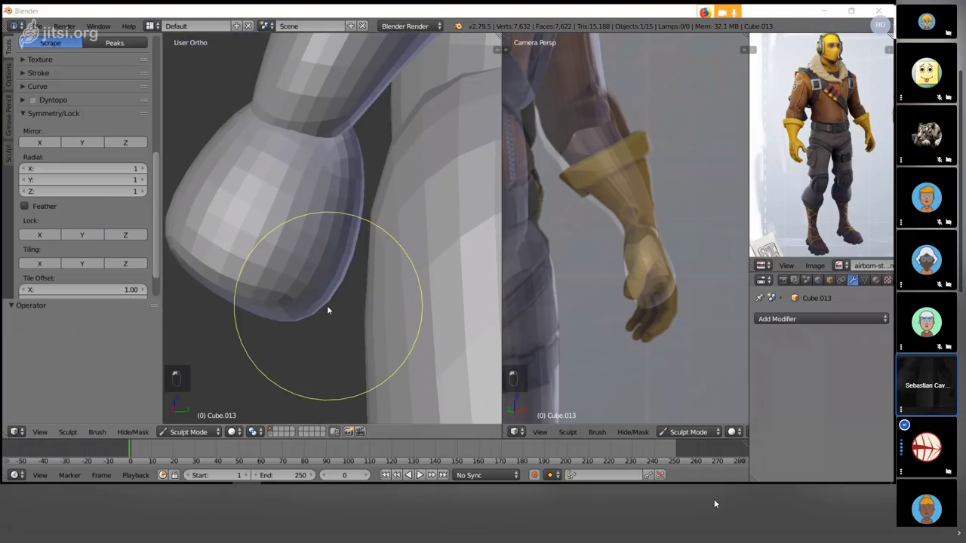
{"action": "key", "text": "ctrl+z"}
{"action": "key", "text": "ctrl+z"}
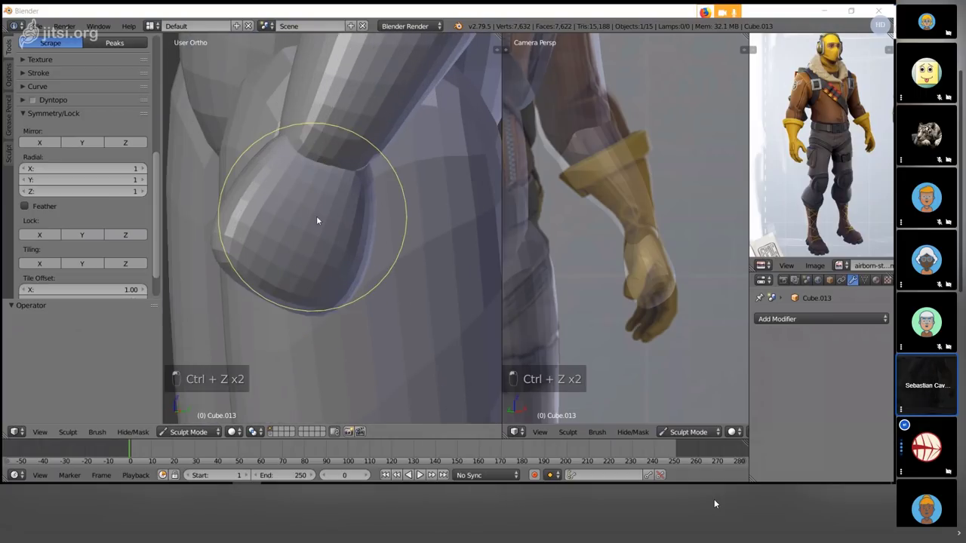
{"action": "key", "text": "ctrl+z"}
{"action": "key", "text": "a"}
{"action": "key", "text": "ctrl+s"}
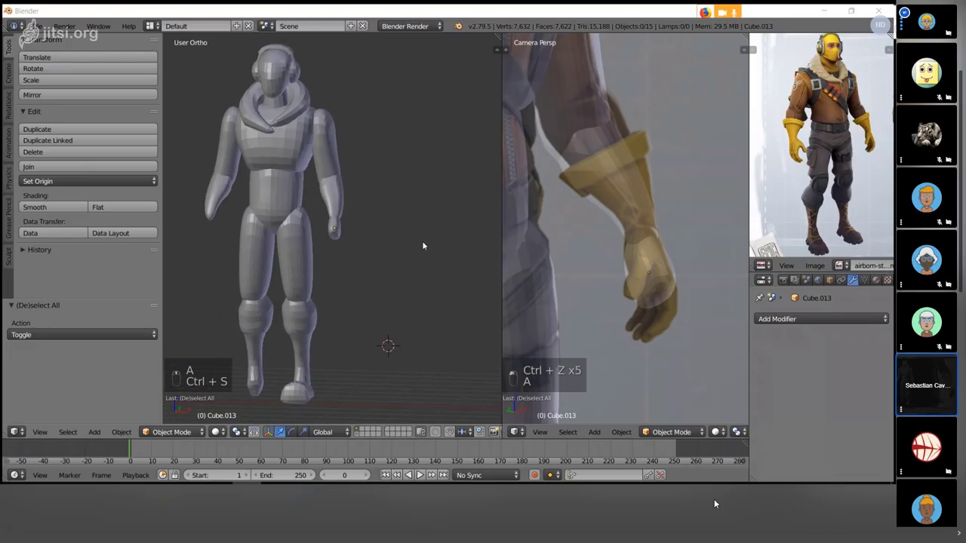
- Tilt and move the hand from the side so it sits at the forearm's tip
{"action": "key", "text": "KP_3"}
{"action": "key", "text": "r"}
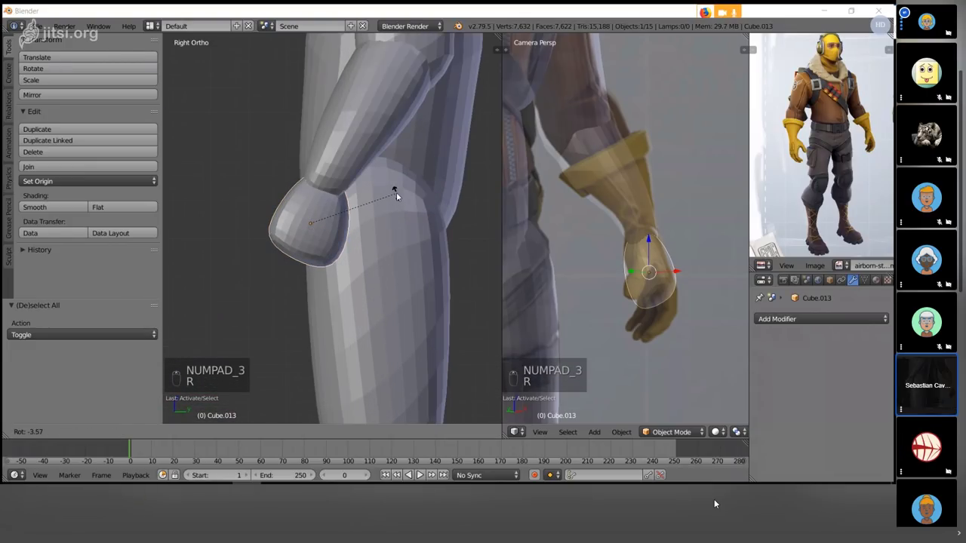
{"action": "key", "text": "g"}
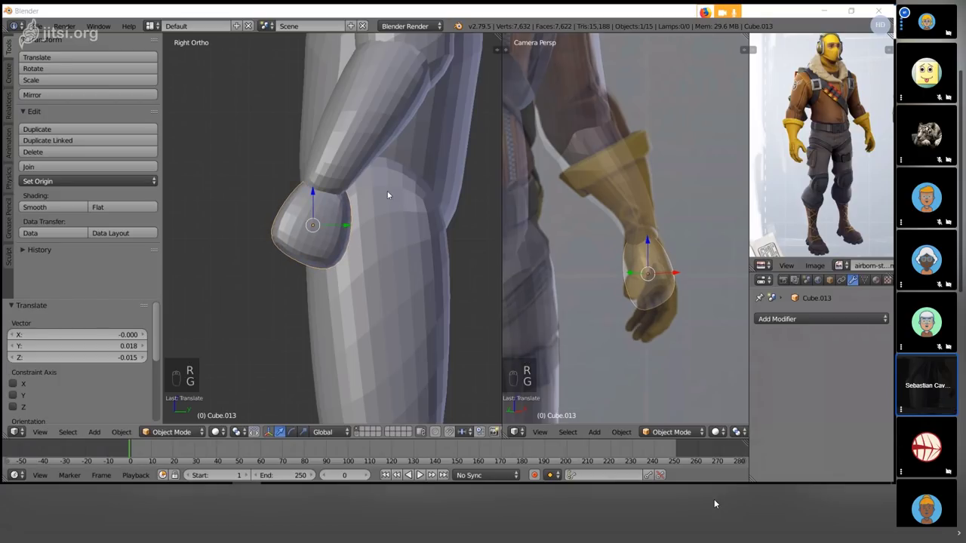
{"action": "key", "text": "a"}
- Rotate and shift the forearm to follow the reference arm, then deselect and view the whole figure
{"action": "key", "text": "r"}
{"action": "key", "text": "g"}
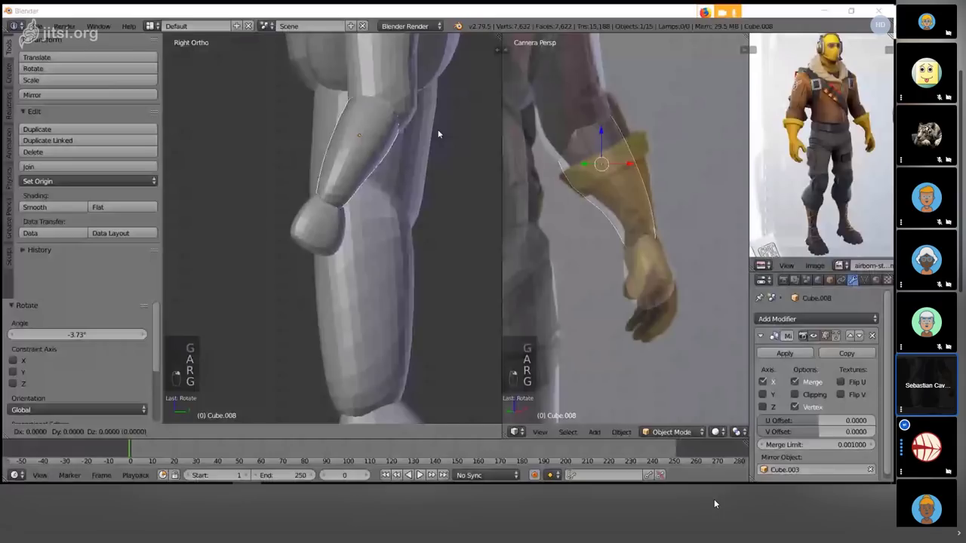
{"action": "key", "text": "a"}
{"action": "key", "text": "ctrl+s"}
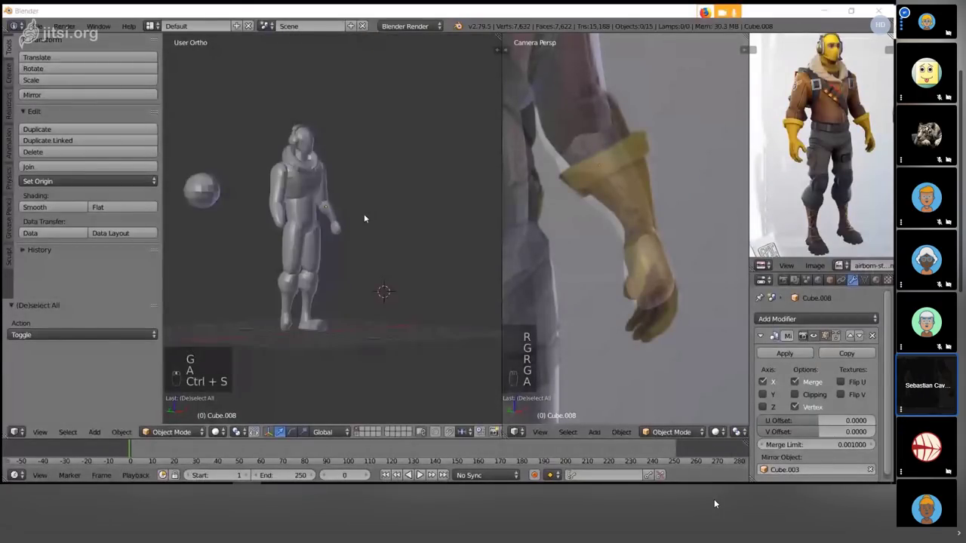
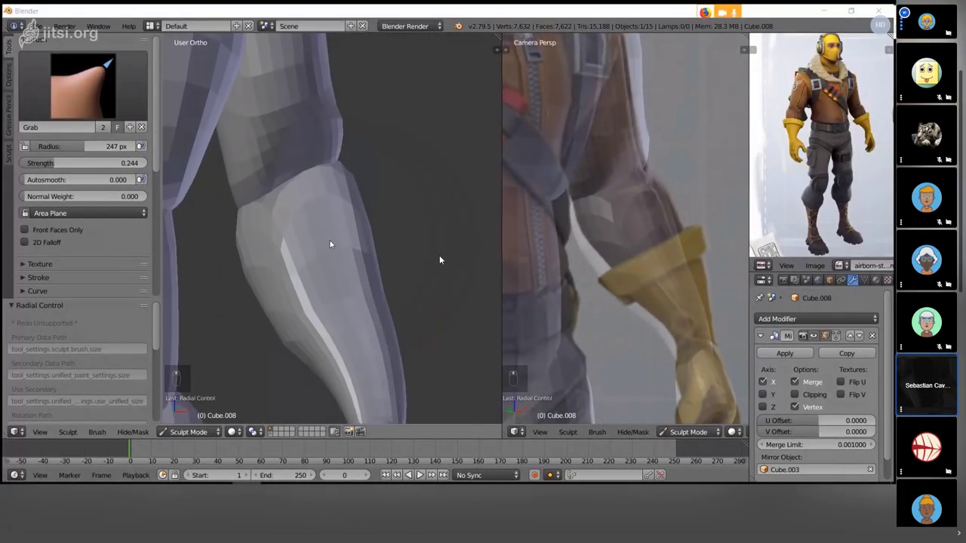
- Grab-brush the forearm to taper toward the wrist, then leave sculpting with everything deselected
{"action": "key", "text": "f"}
{"action": "key", "text": "f"}
{"action": "left_click", "coordinate": [442, 257]}
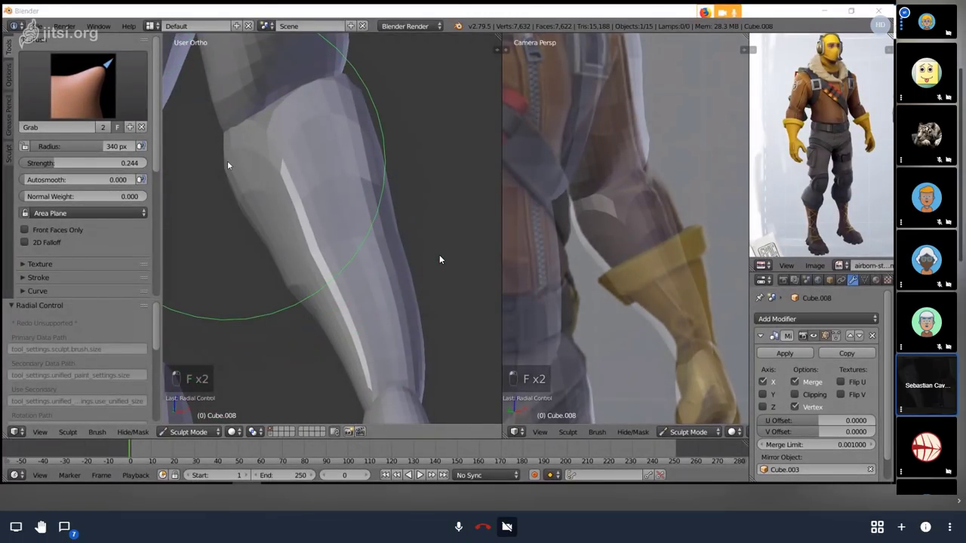
{"action": "left_click", "coordinate": [442, 256]}
{"action": "key", "text": "f"}
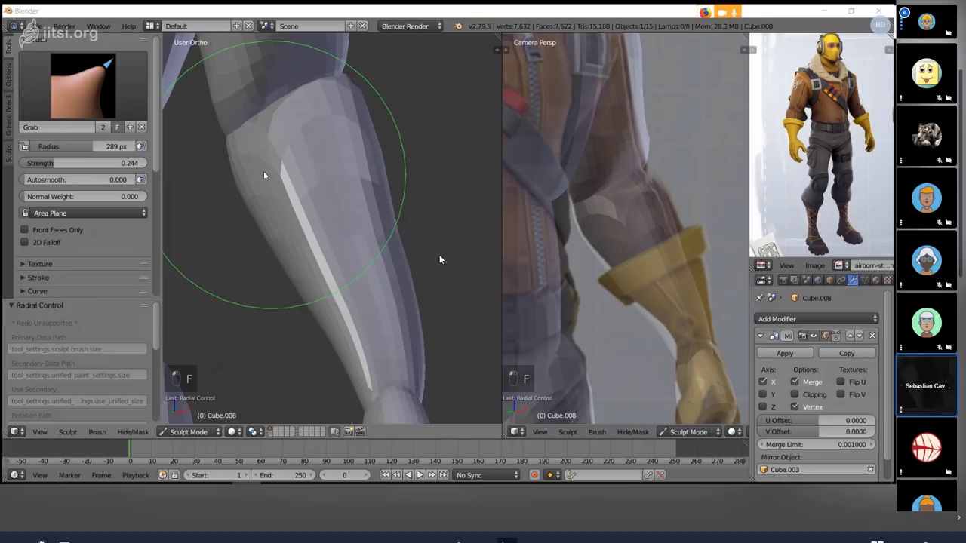
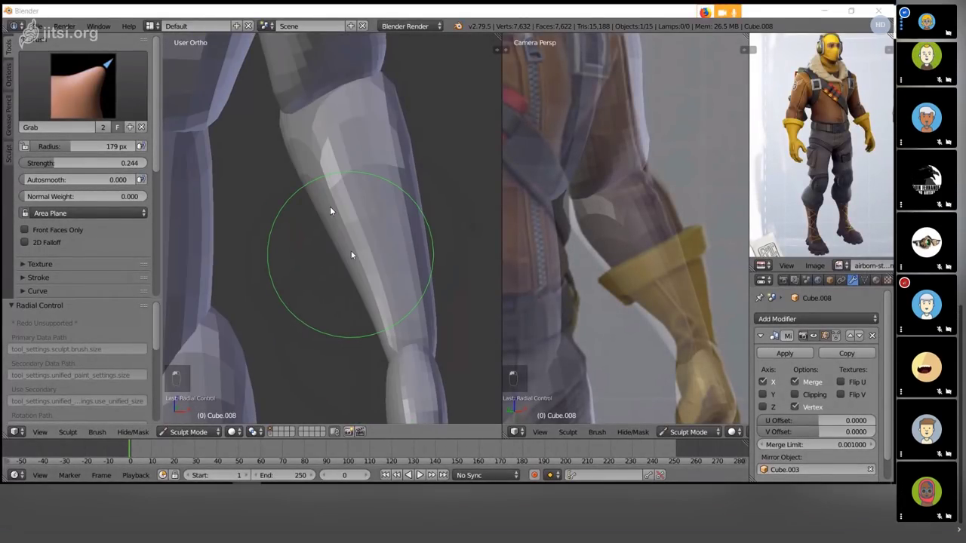
{"action": "key", "text": "f"}
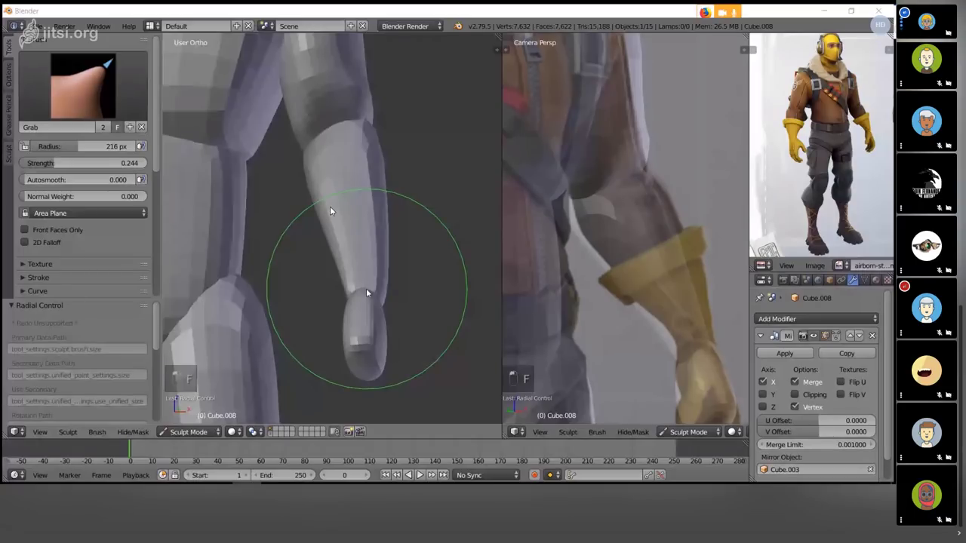
{"action": "key", "text": "a"}
{"action": "key", "text": "ctrl+s"}
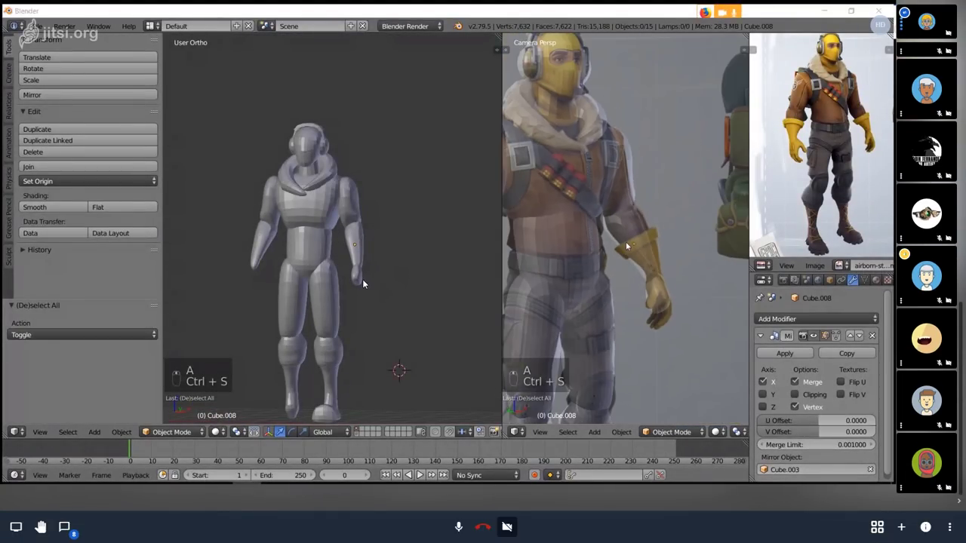
- Select the belly's top vertex rows in wireframe front view and adjust them against the chest
{"action": "right_click", "coordinate": [366, 281]}
{"action": "key", "text": "Tab"}
{"action": "key", "text": "z"}
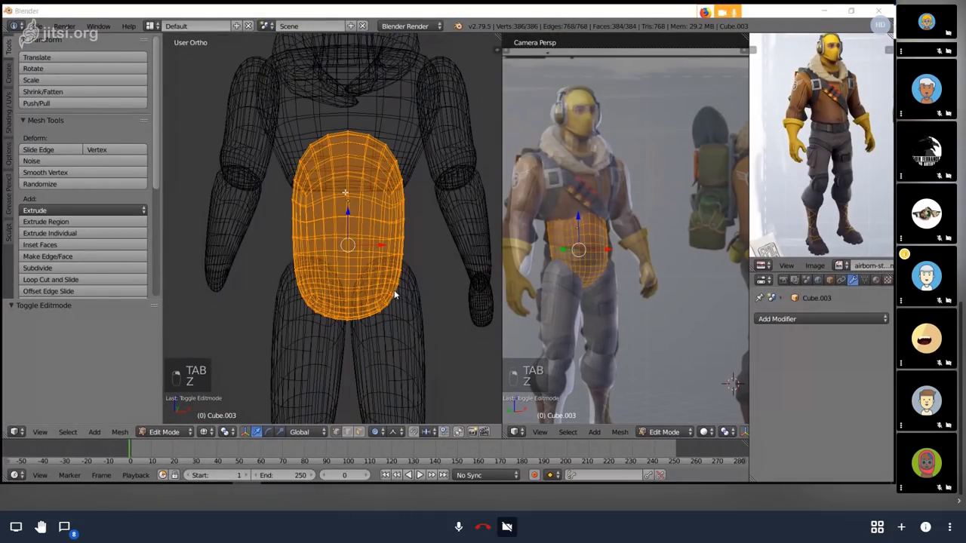
{"action": "key", "text": "Right"}
{"action": "key", "text": "KP_1"}
{"action": "key", "text": "b"}
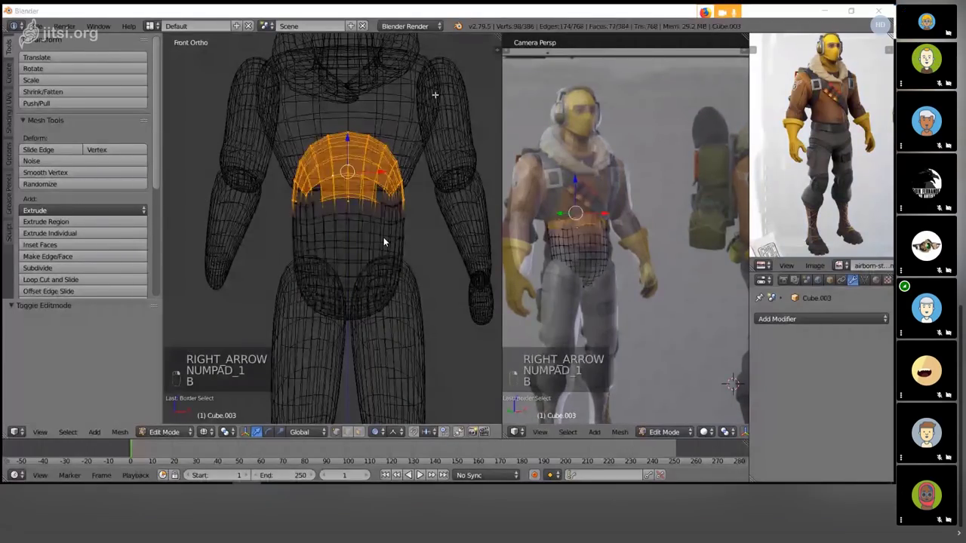
{"action": "key", "text": "c"}
{"action": "key", "text": "z"}
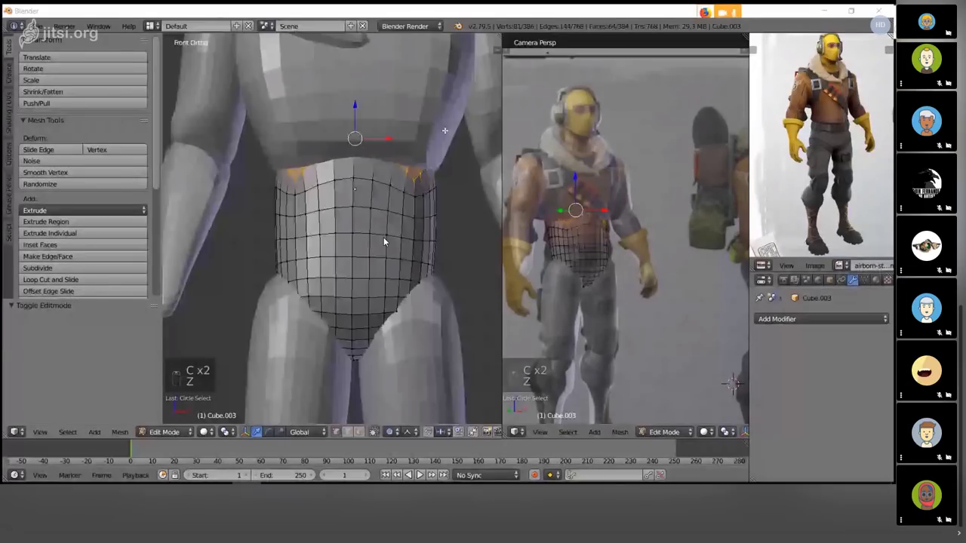
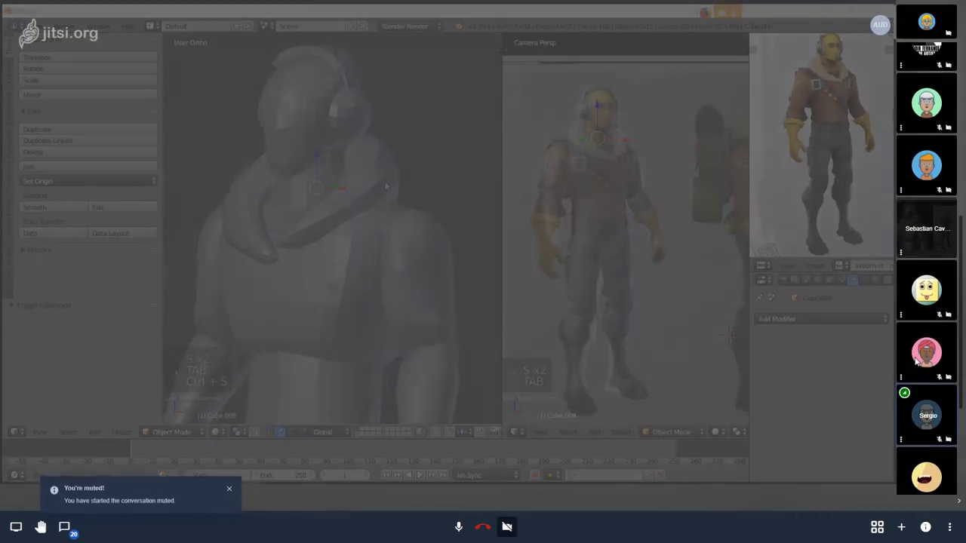
- Leave editing, undo the last tweaks and save the file with nothing selected
{"action": "key", "text": "Tab"}
{"action": "key", "text": "ctrl+s"}
{"action": "key", "text": "ctrl+z"}
{"action": "key", "text": "ctrl+z"}
{"action": "key", "text": "ctrl+s"}
{"action": "key", "text": "Tab"}
{"action": "key", "text": "ctrl+s"}
{"action": "key", "text": "a"}
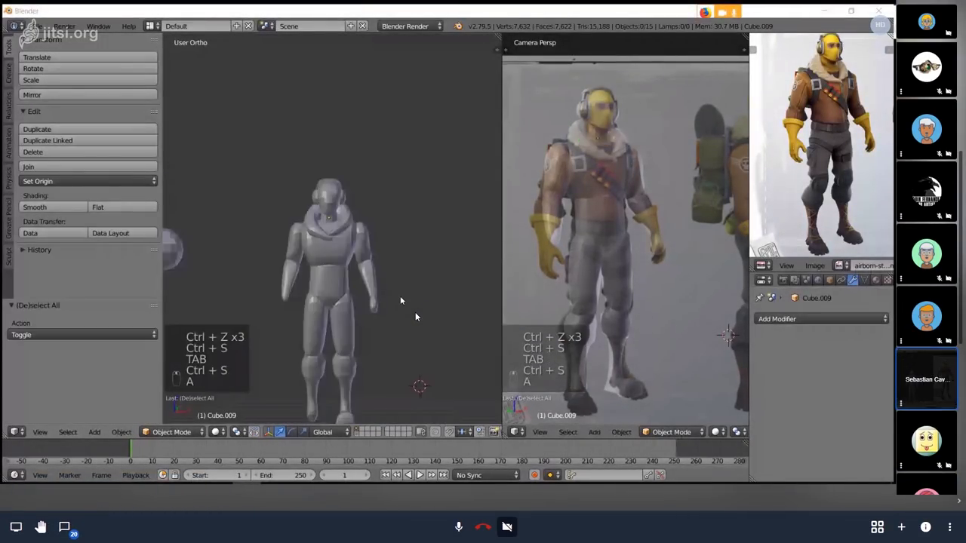
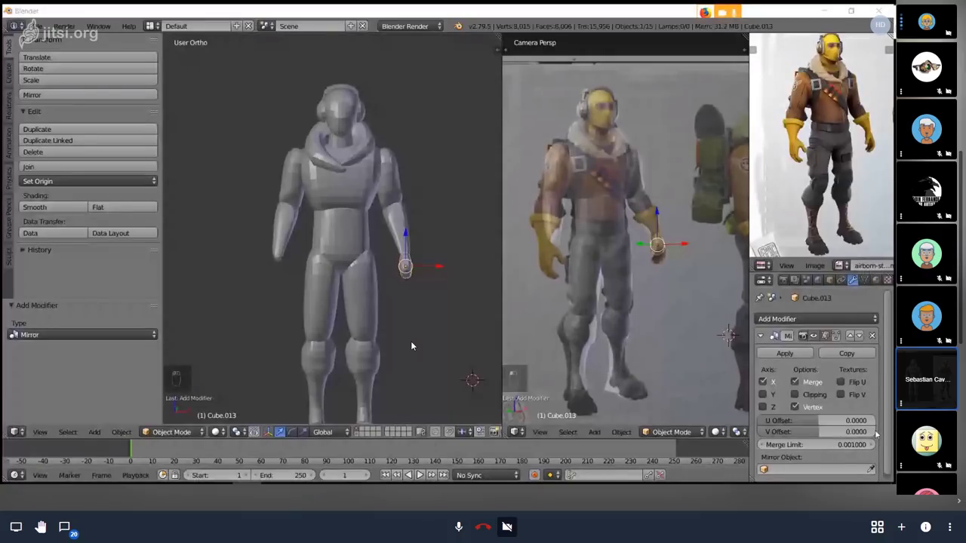
- Mirror the hand on X using the torso (Cube.003) as mirror object, then save
{"action": "left_click_drag", "start_coordinate": [415, 342], "coordinate": [414, 342]}
{"action": "middle_click", "coordinate": [415, 342]}
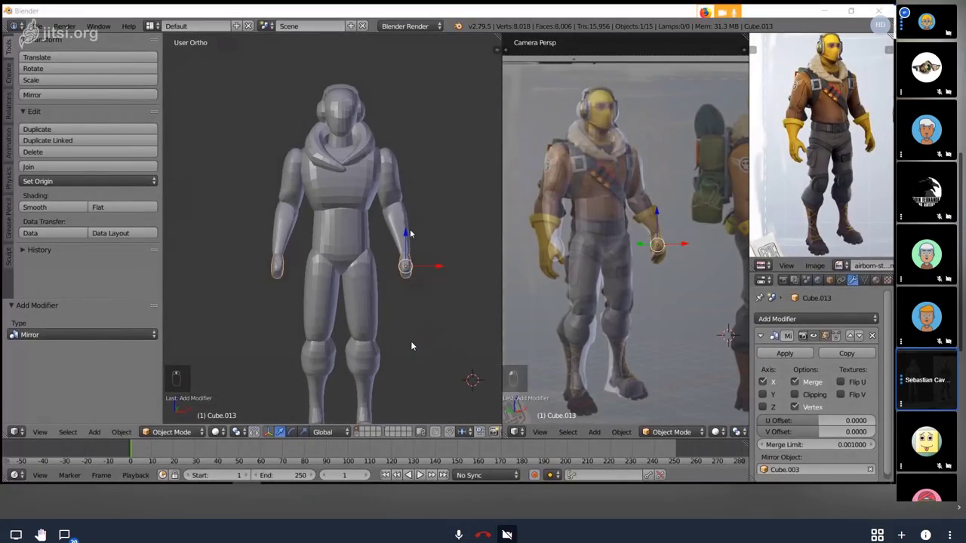
{"action": "key", "text": "a"}
{"action": "key", "text": "ctrl+s"}
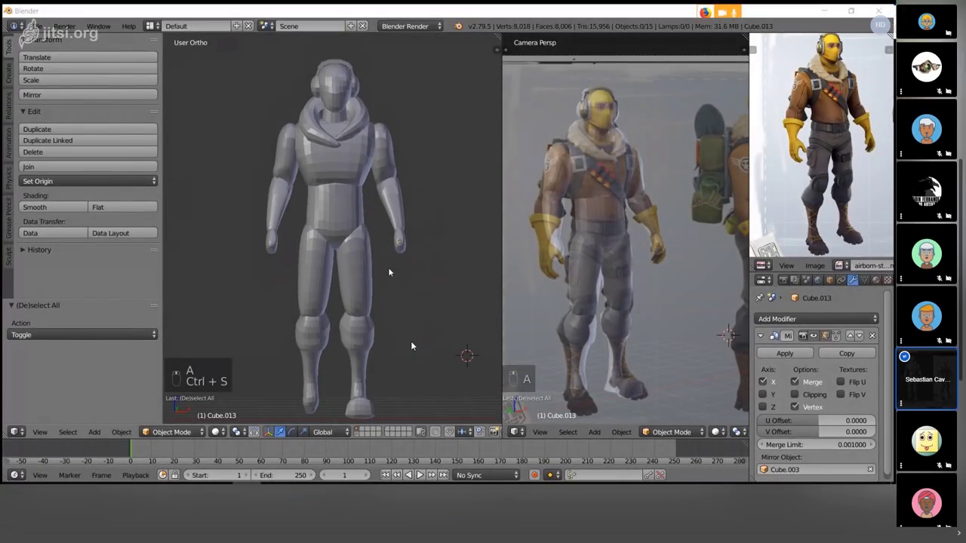